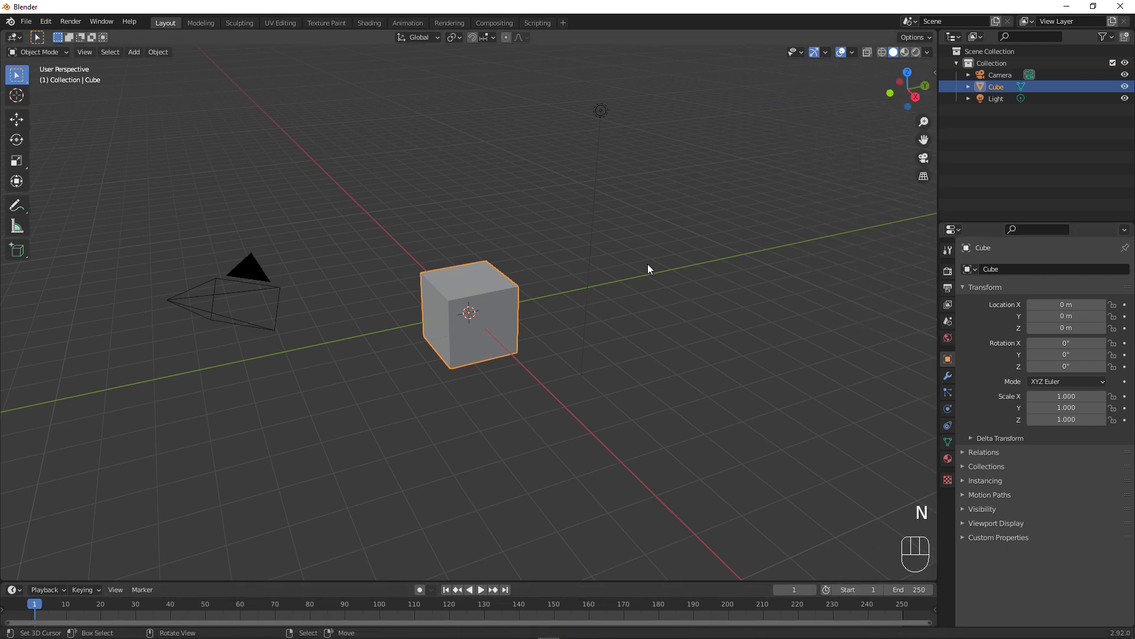
Delete the default cube, camera and light, then add a 128-vertex cylinder at the origin.
{"action": "key", "text": "a"}
{"action": "key", "text": "x"}
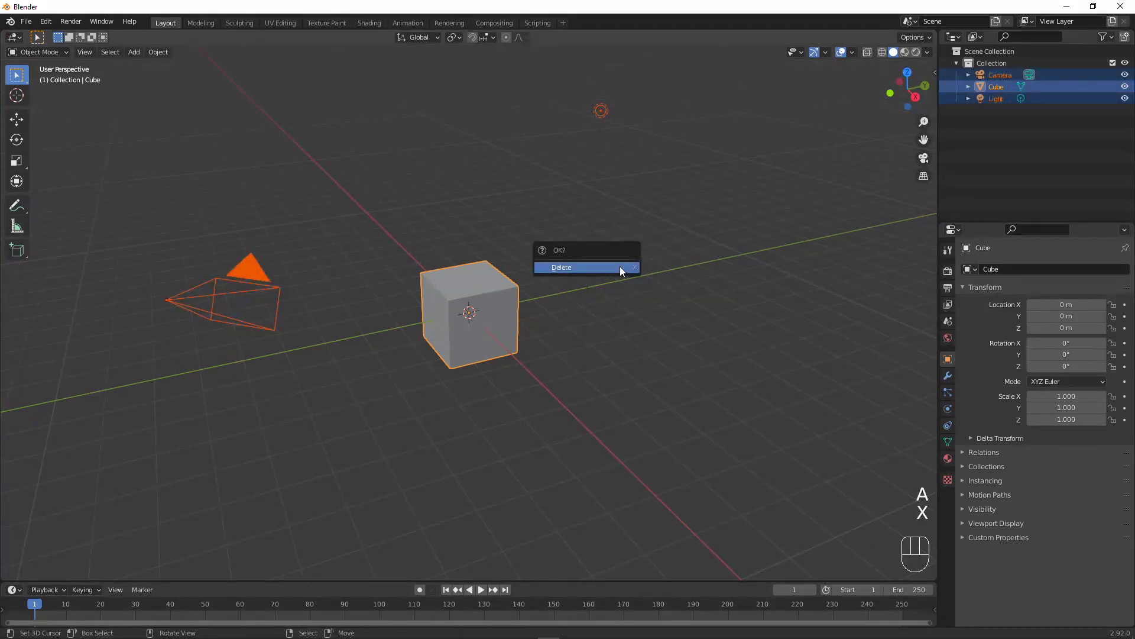
{"action": "left_click_drag", "start_coordinate": [525, 268], "coordinate": [495, 264]}
{"action": "middle_click", "coordinate": [495, 263]}
{"action": "left_click_drag", "start_coordinate": [477, 266], "coordinate": [495, 259]}
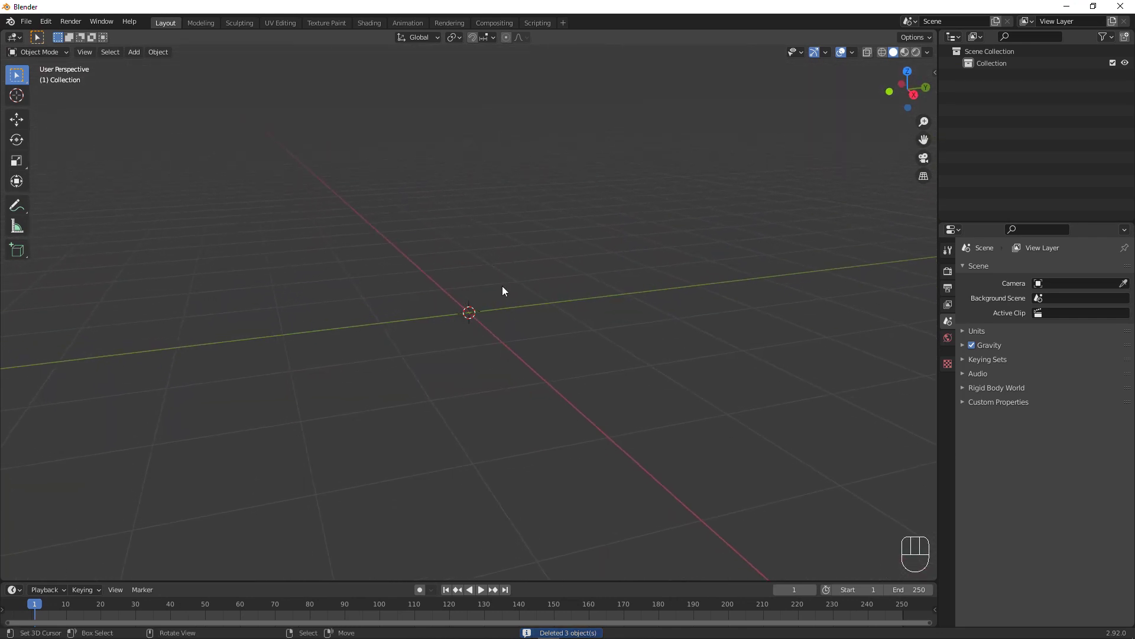
{"action": "key", "text": "shift+a"}
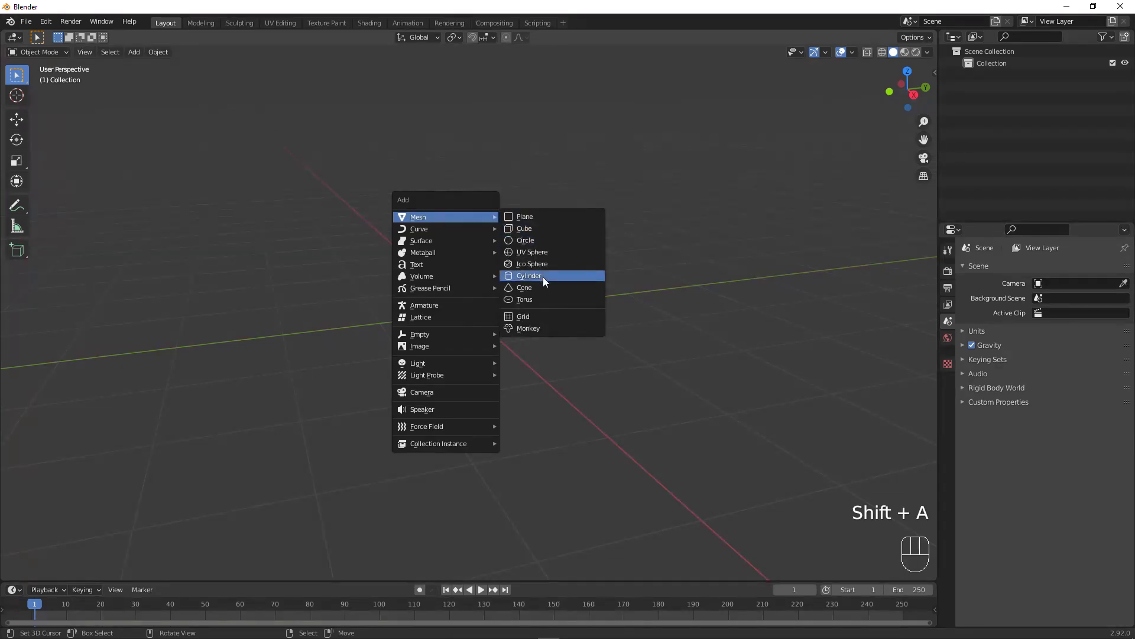
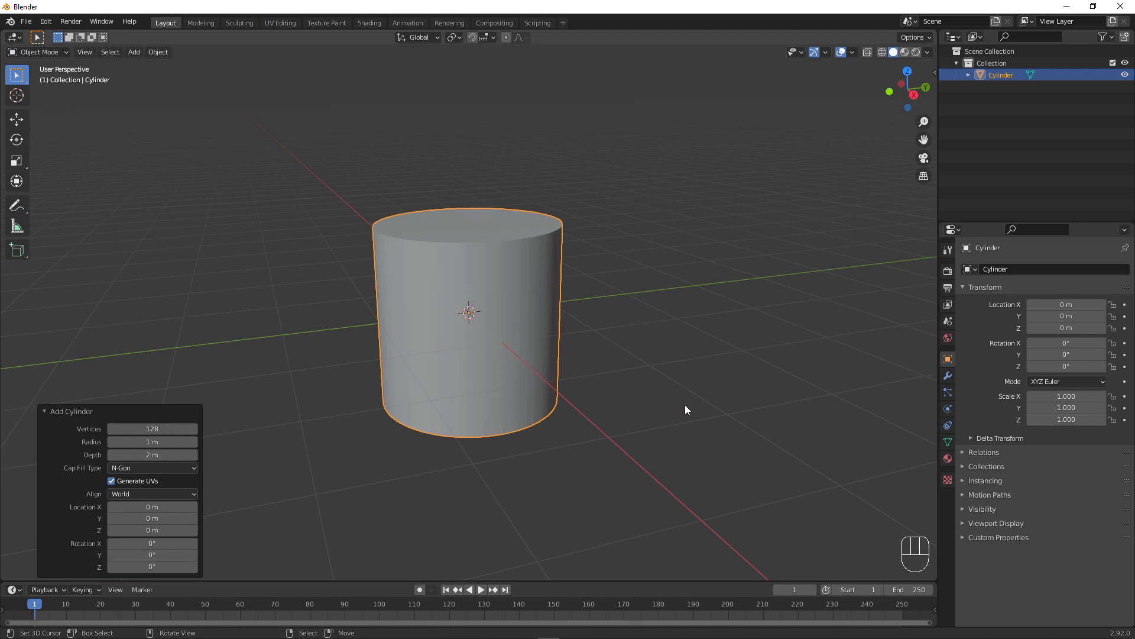
Squash the cylinder to Z scale 0.338 and bevel its vertical side edges in Edit Mode.
{"action": "middle_click", "coordinate": [695, 331]}
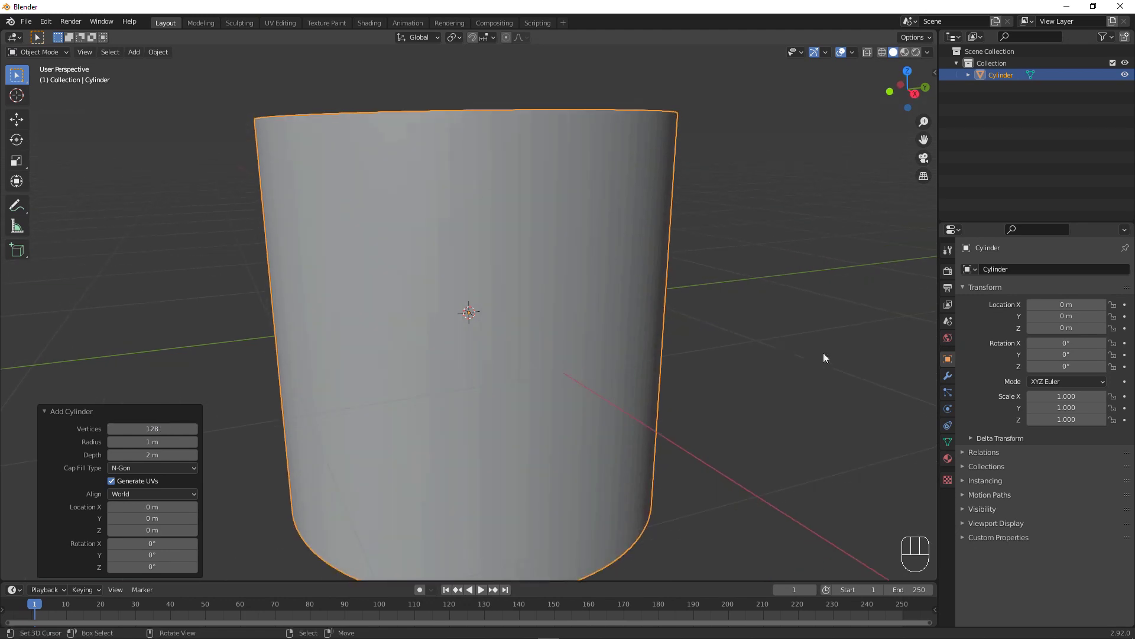
{"action": "key", "text": "s"}
{"action": "key", "text": "z"}
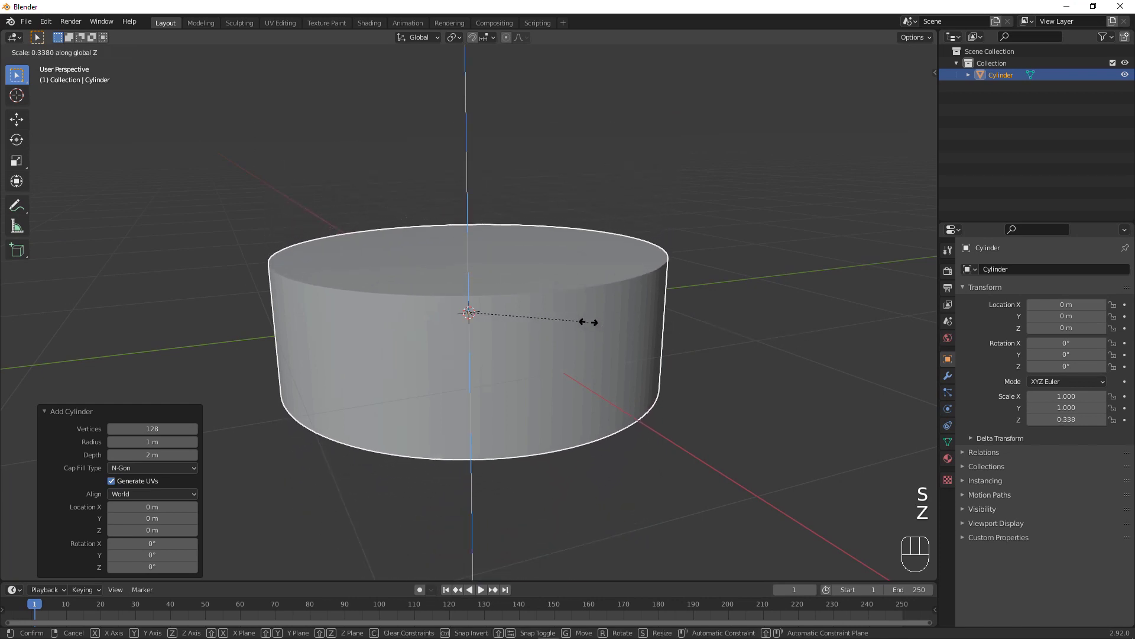
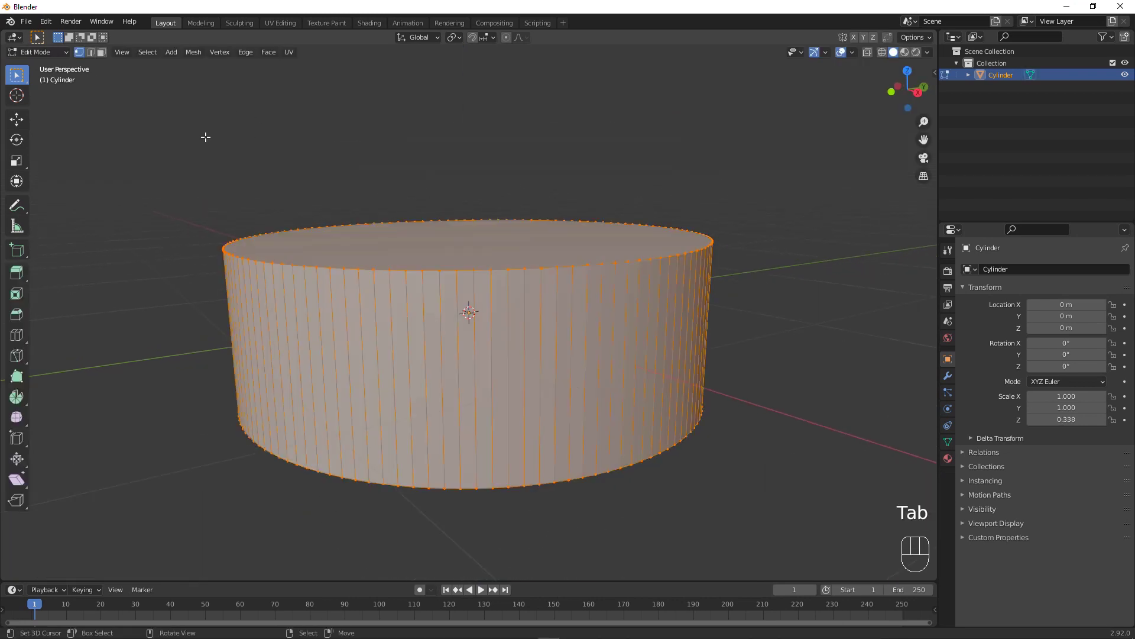
{"action": "left_click", "coordinate": [92, 58]}
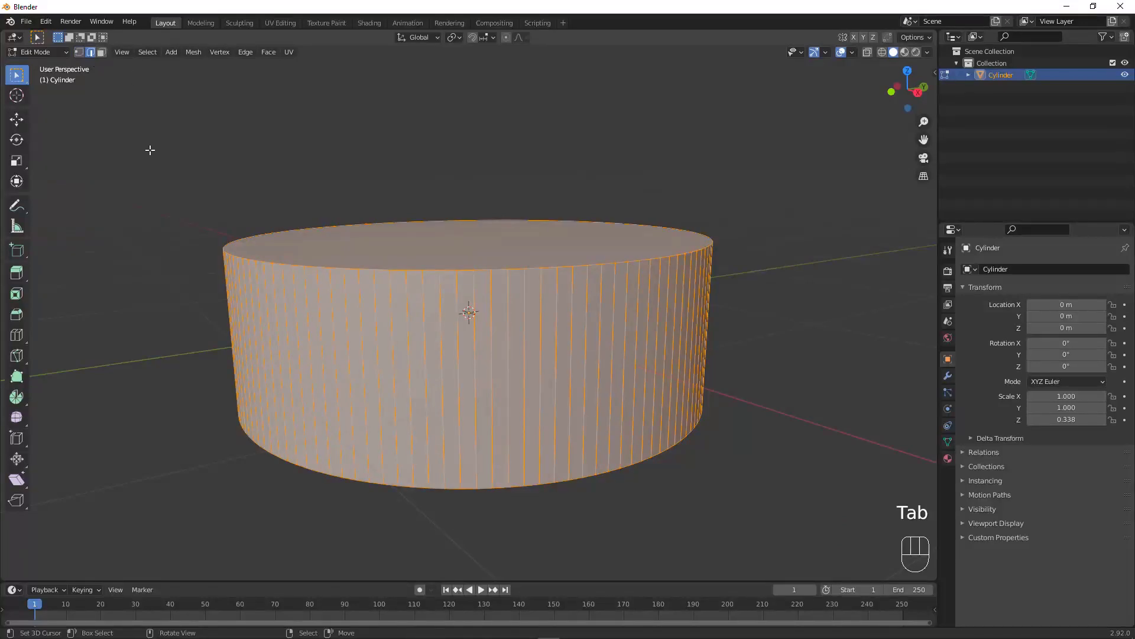
{"action": "left_click_drag", "start_coordinate": [158, 141], "coordinate": [156, 122]}
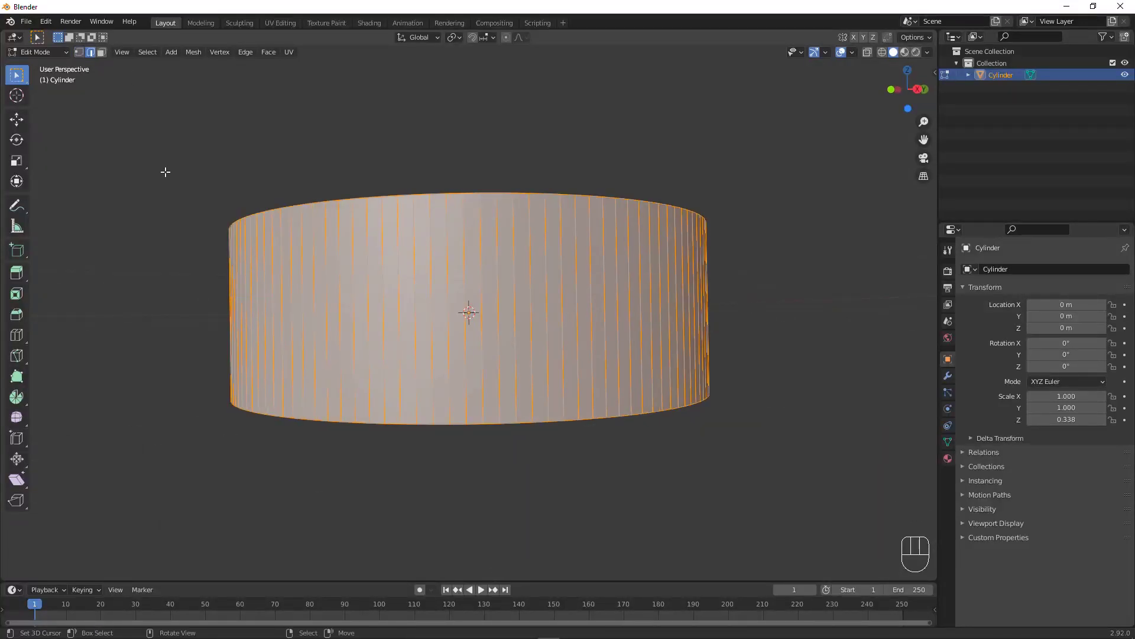
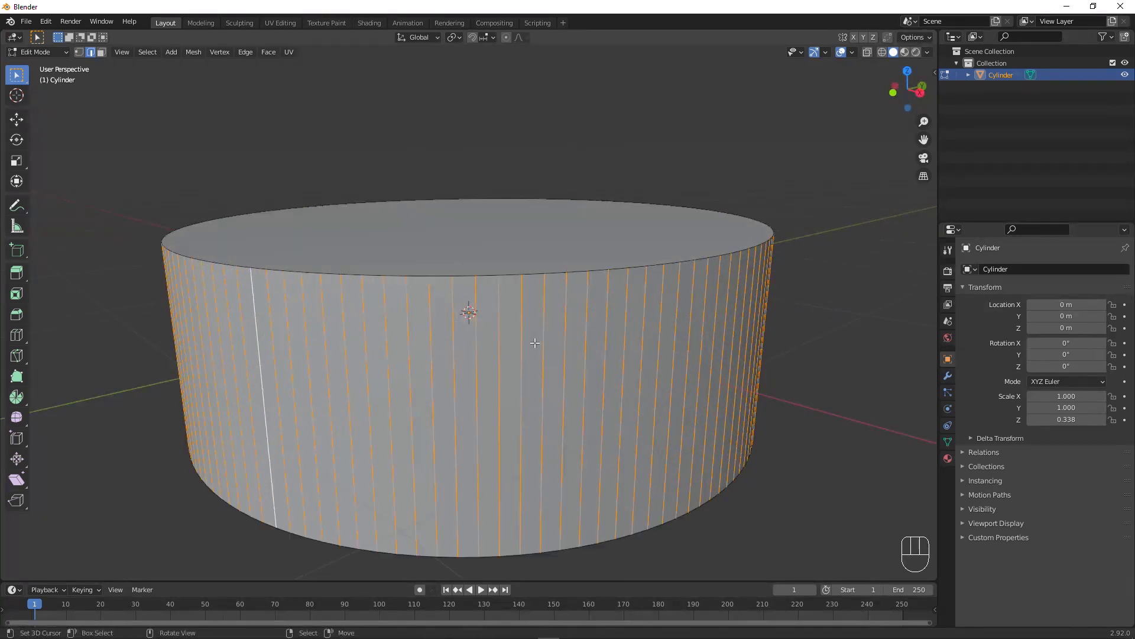
{"action": "middle_click", "coordinate": [533, 330]}
{"action": "left_click", "coordinate": [600, 324]}
{"action": "right_click", "coordinate": [601, 324]}
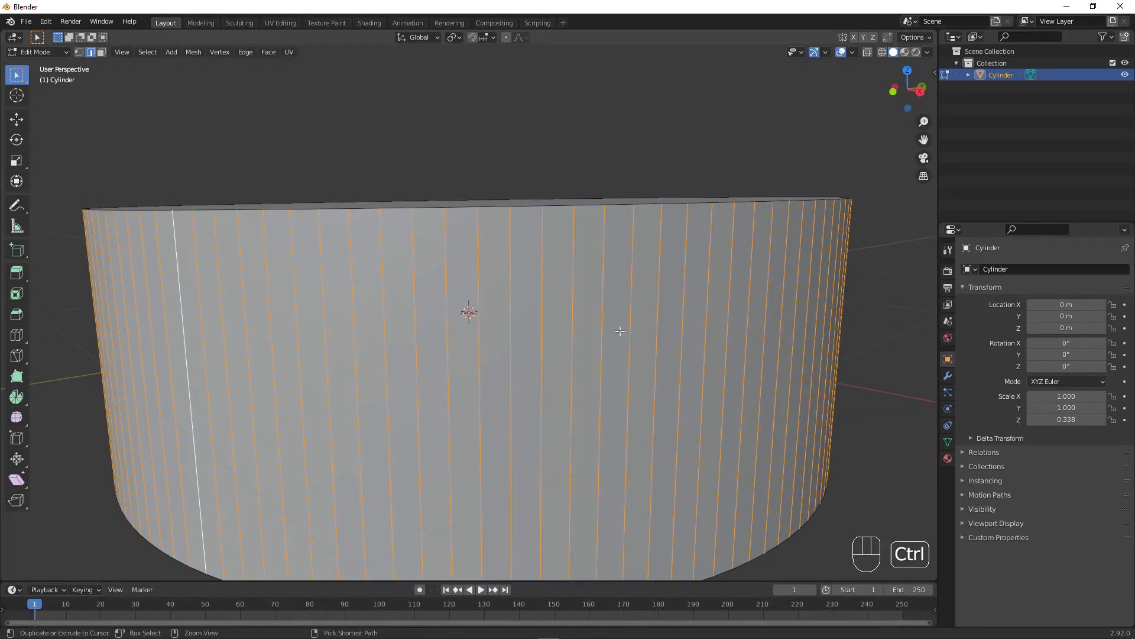
{"action": "key", "text": "ctrl+v"}
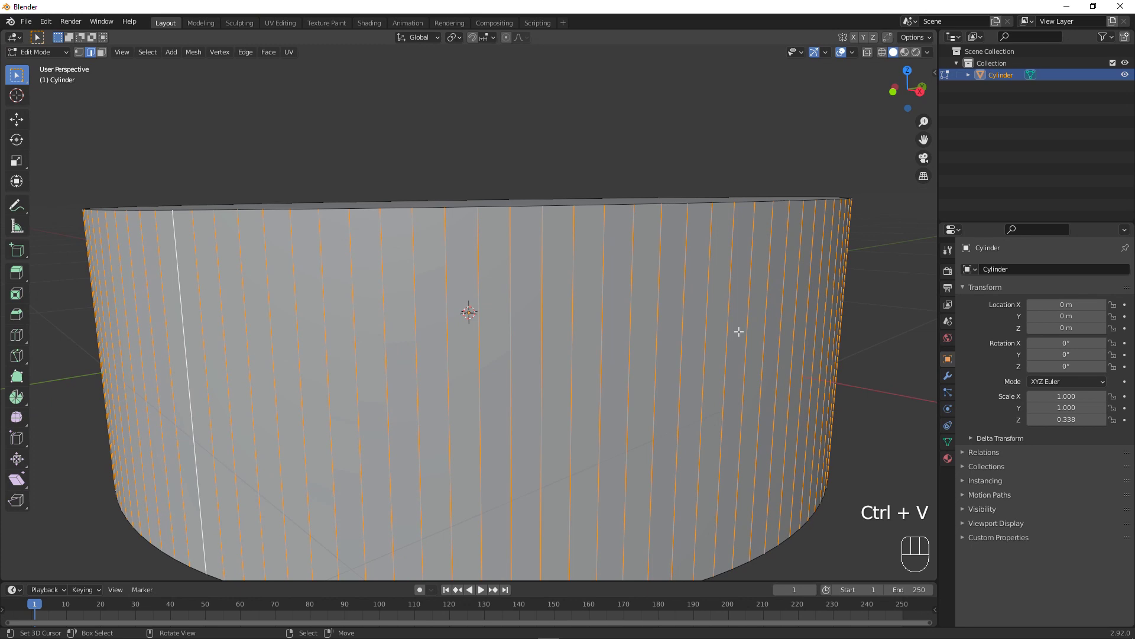
{"action": "key", "text": "ctrl+b"}
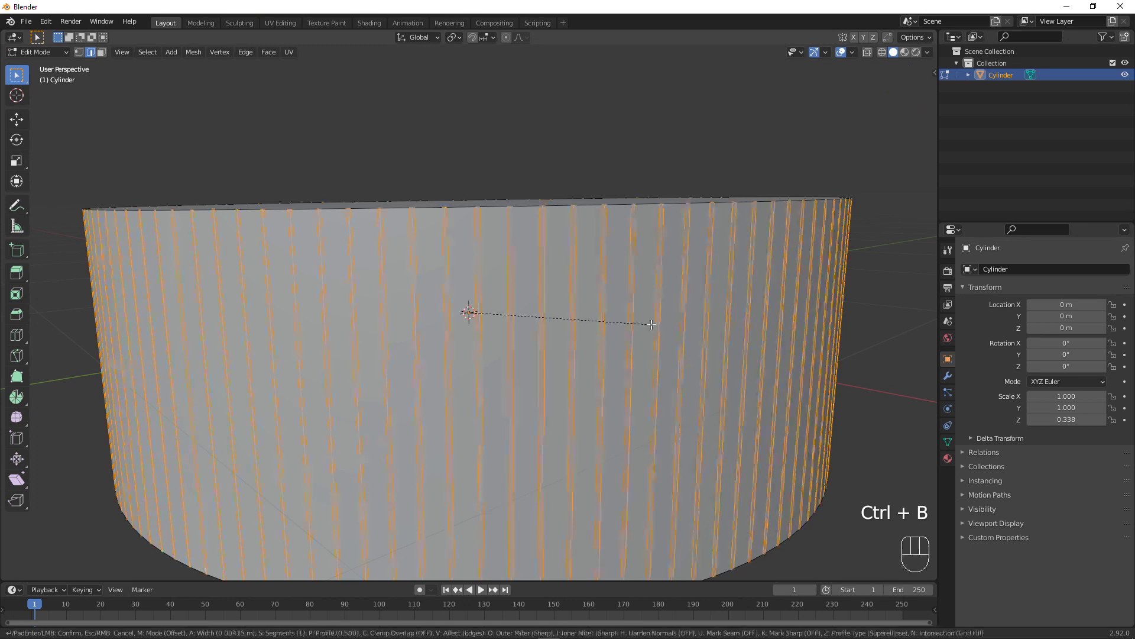
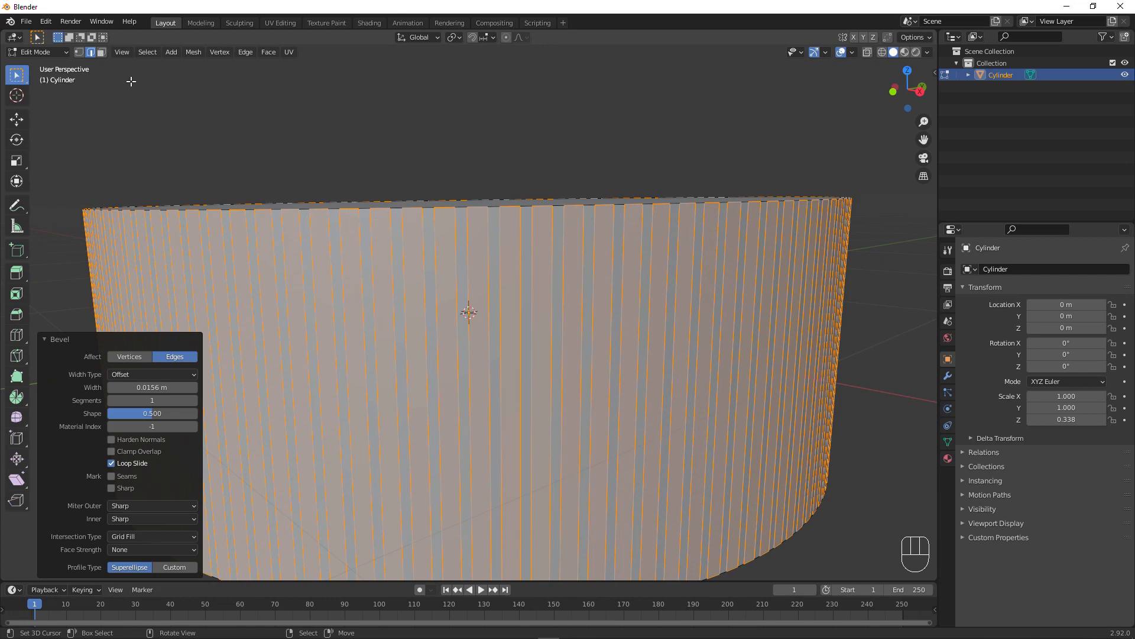
Delete the narrow bevel faces so the side becomes a ring of thin vertical slats, then leave Edit Mode.
{"action": "left_click", "coordinate": [104, 58]}
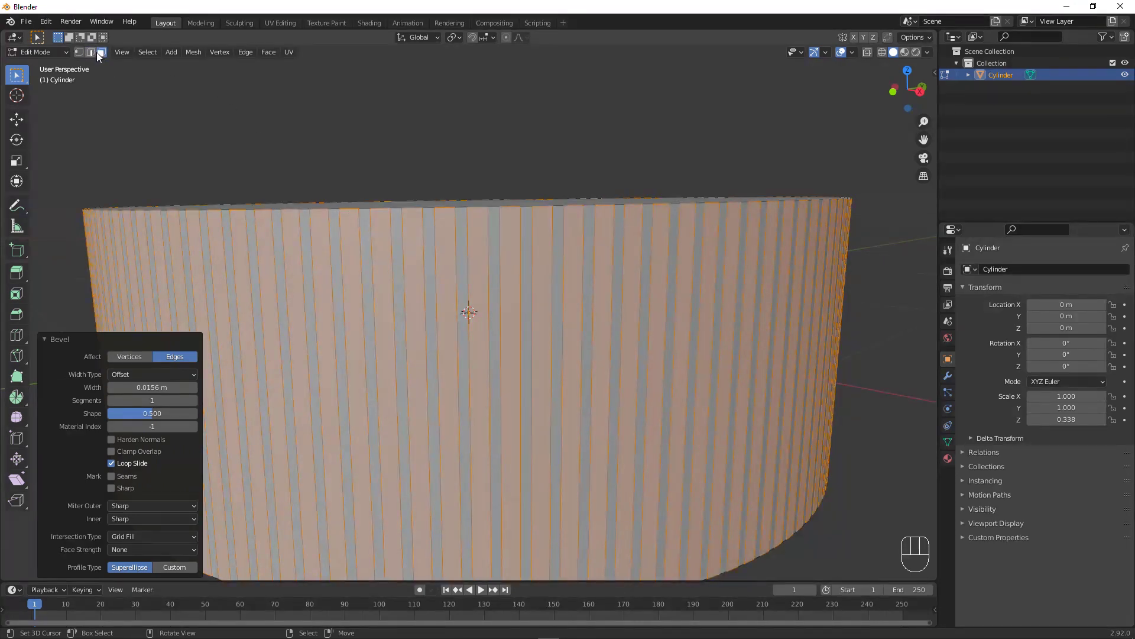
{"action": "left_click_drag", "start_coordinate": [404, 162], "coordinate": [419, 167]}
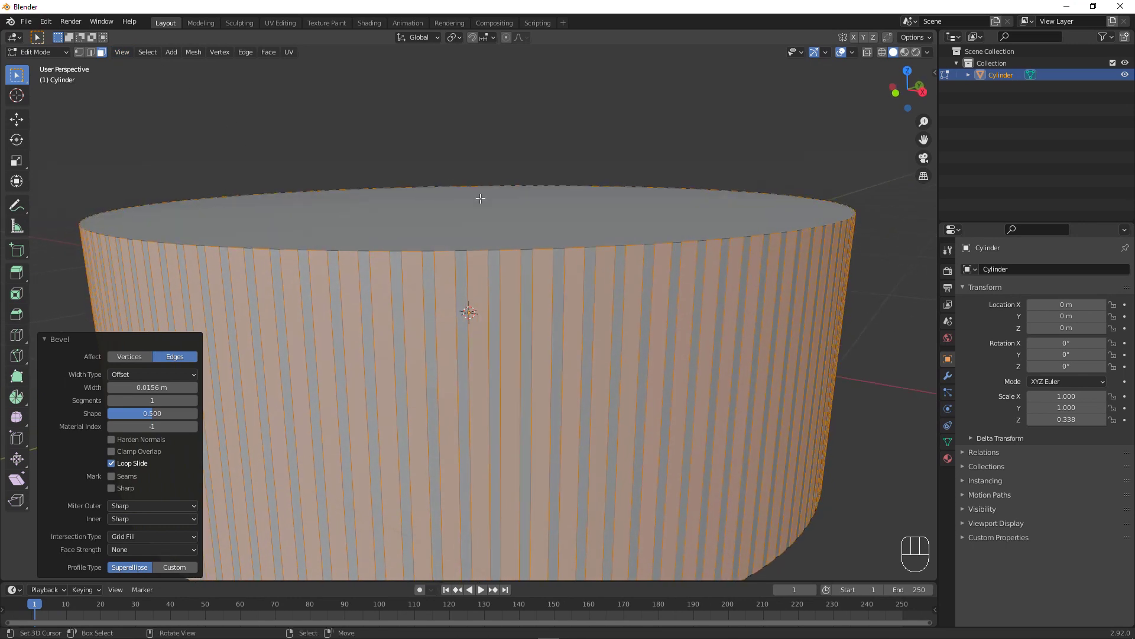
{"action": "middle_click", "coordinate": [571, 223]}
{"action": "key", "text": "ctrl+i"}
{"action": "left_click_drag", "start_coordinate": [516, 210], "coordinate": [549, 228]}
{"action": "left_click_drag", "start_coordinate": [666, 260], "coordinate": [587, 224]}
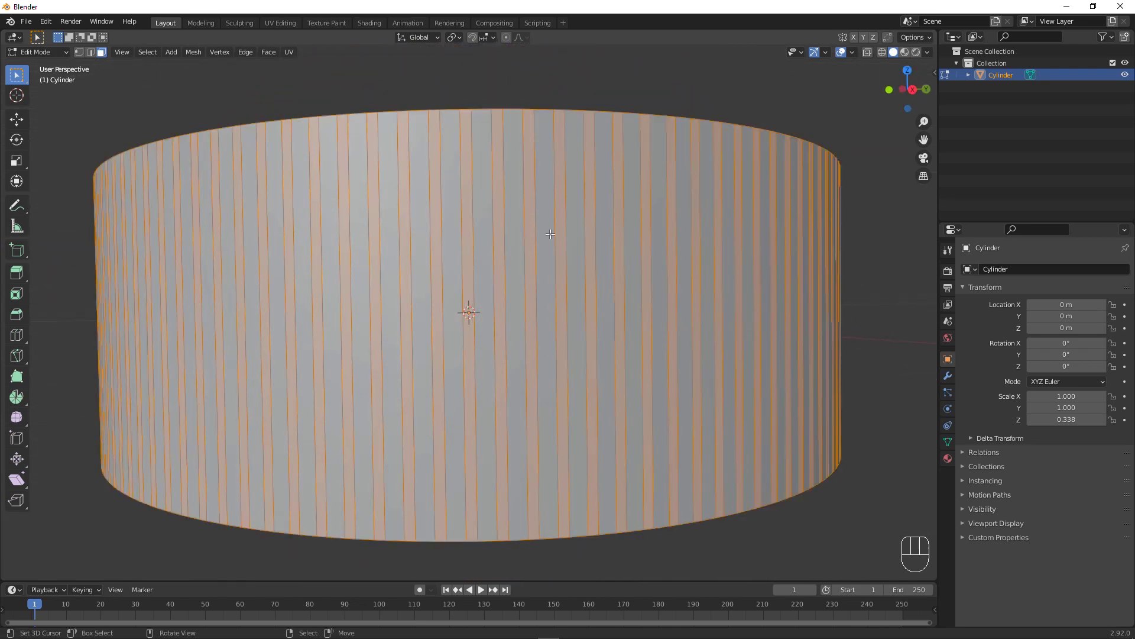
{"action": "left_click_drag", "start_coordinate": [484, 227], "coordinate": [499, 239]}
{"action": "key", "text": "x"}
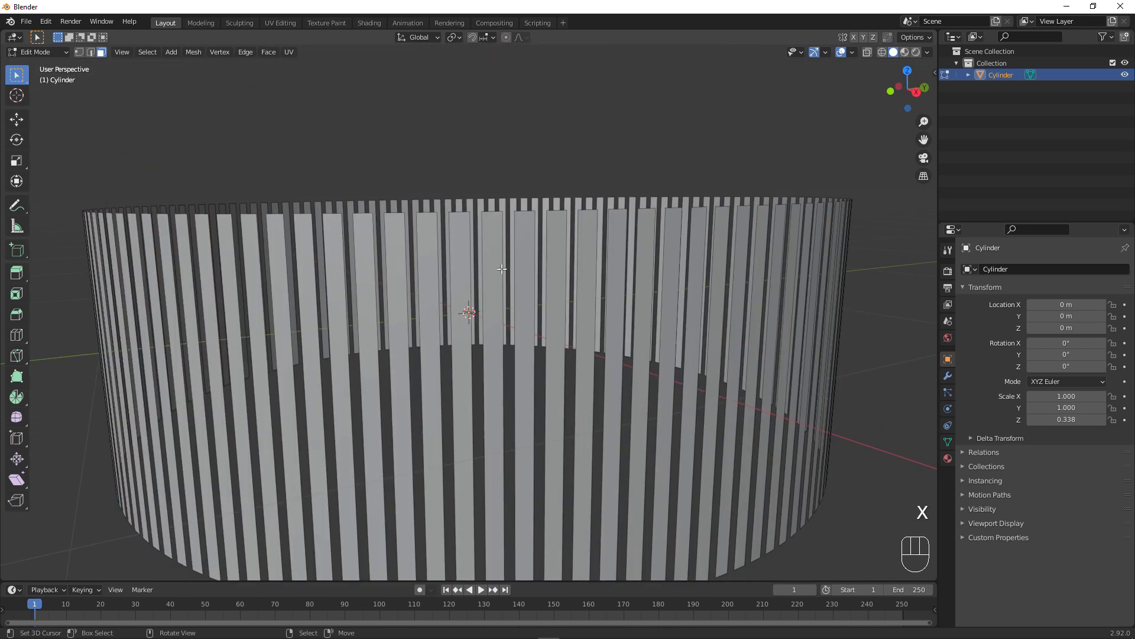
{"action": "left_click_drag", "start_coordinate": [479, 224], "coordinate": [507, 241]}
{"action": "key", "text": "Tab"}
{"action": "left_click_drag", "start_coordinate": [593, 284], "coordinate": [563, 273]}
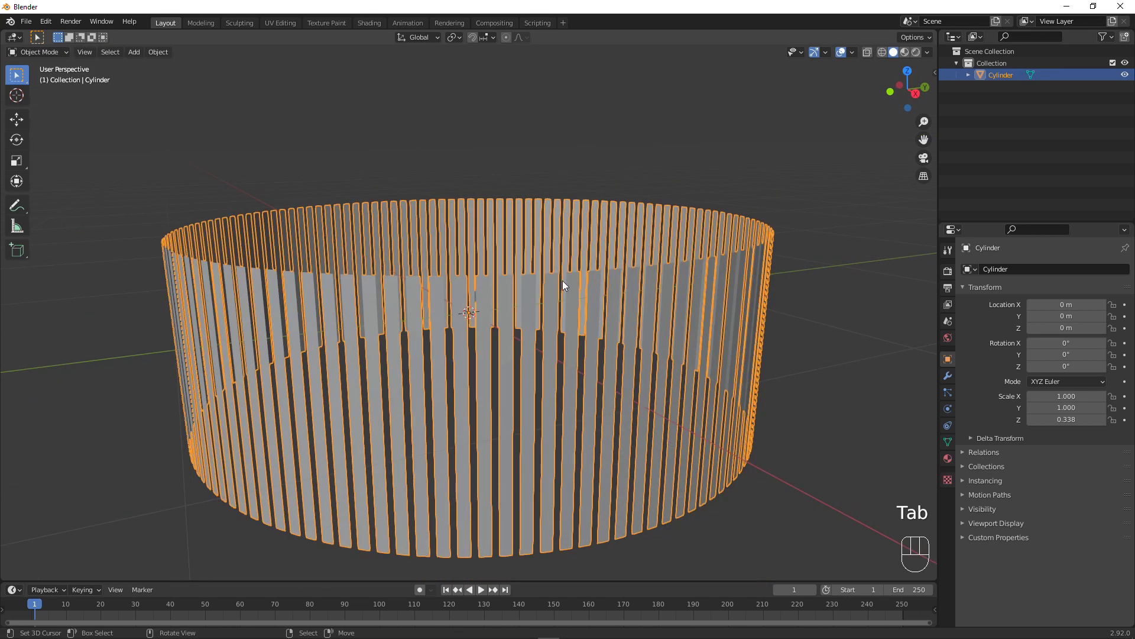
Add a second cylinder and flatten it along Z.
{"action": "key", "text": "shift+a"}
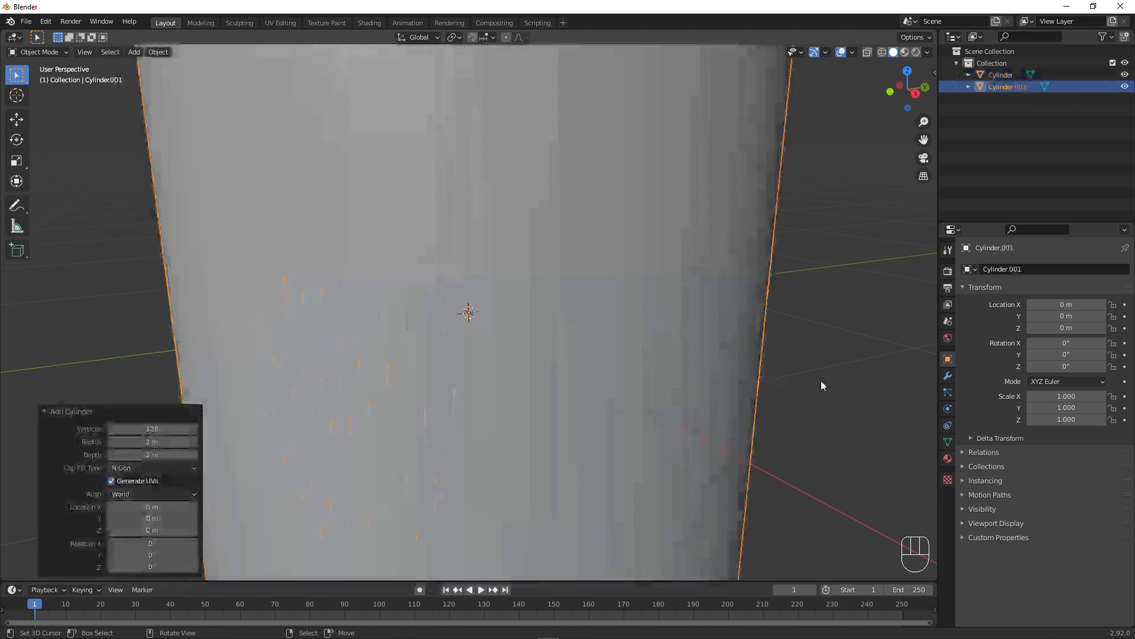
{"action": "key", "text": "s"}
{"action": "key", "text": "z"}
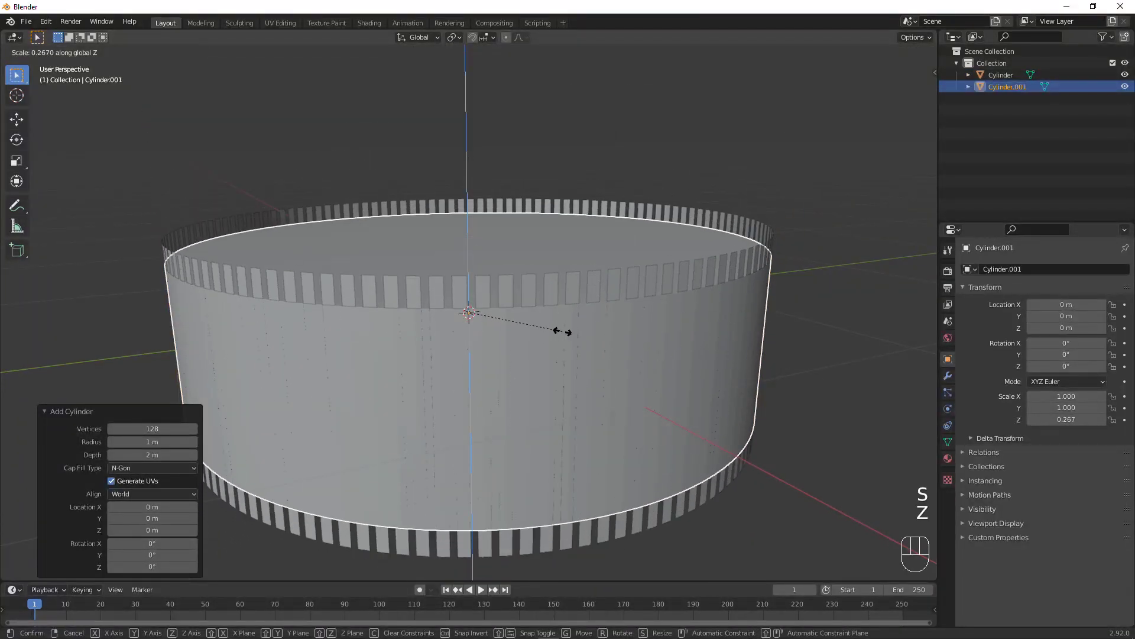
{"action": "left_click", "coordinate": [578, 332]}
{"action": "left_click_drag", "start_coordinate": [522, 319], "coordinate": [550, 317]}
{"action": "middle_click", "coordinate": [696, 313]}
Loop-cut the new cylinder around its middle and bevel that loop wide.
{"action": "key", "text": "Tab"}
{"action": "key", "text": "ctrl+r"}
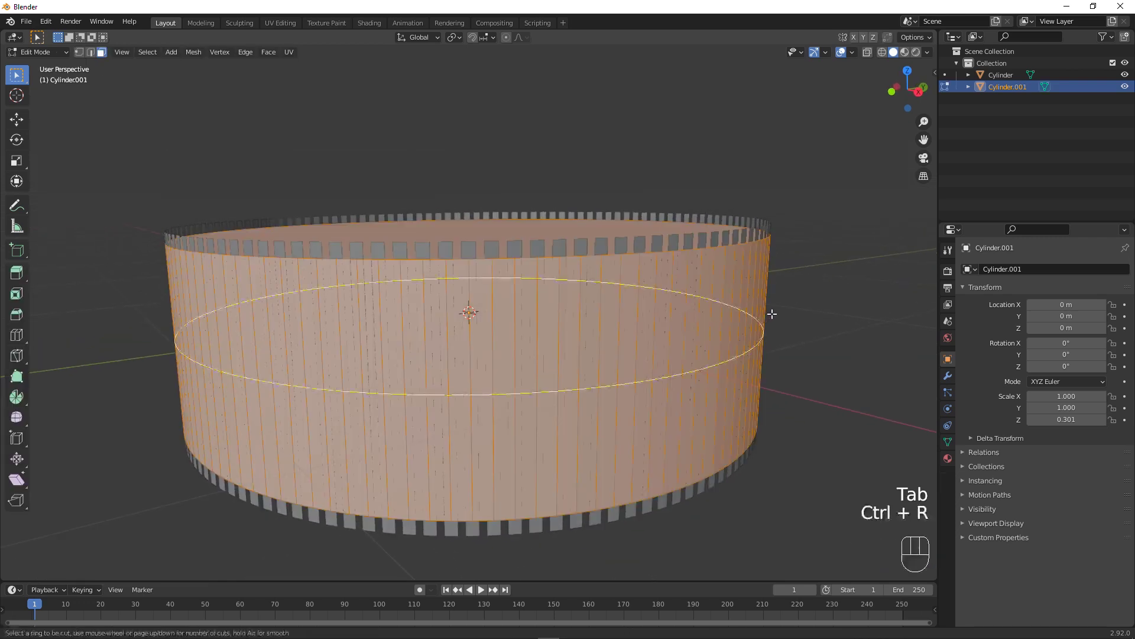
{"action": "left_click", "coordinate": [769, 263]}
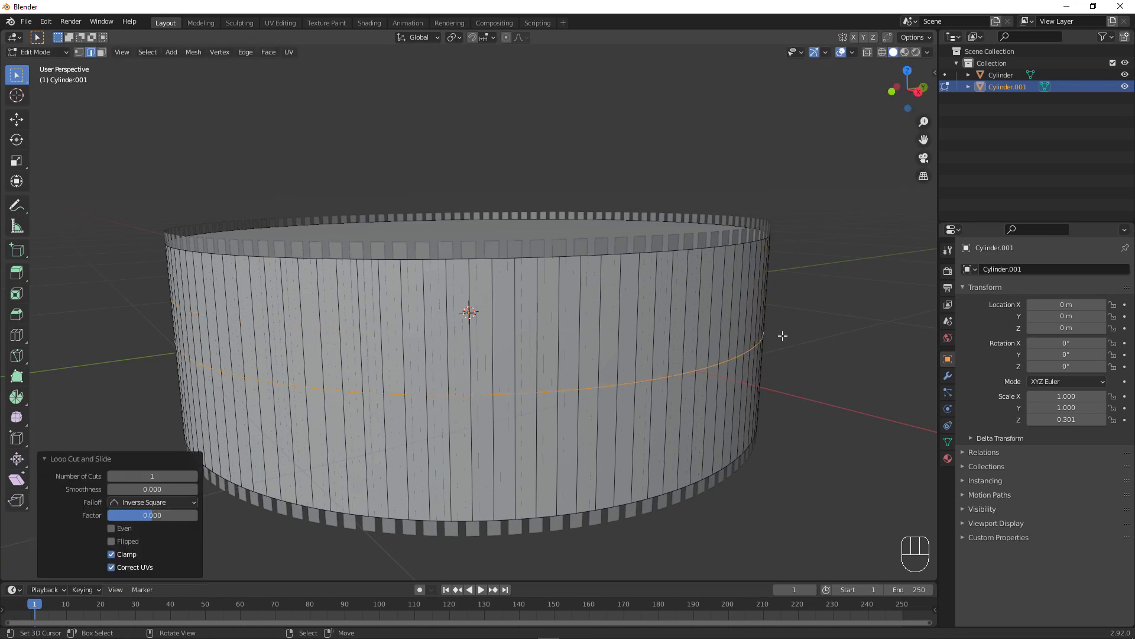
{"action": "key", "text": "ctrl+b"}
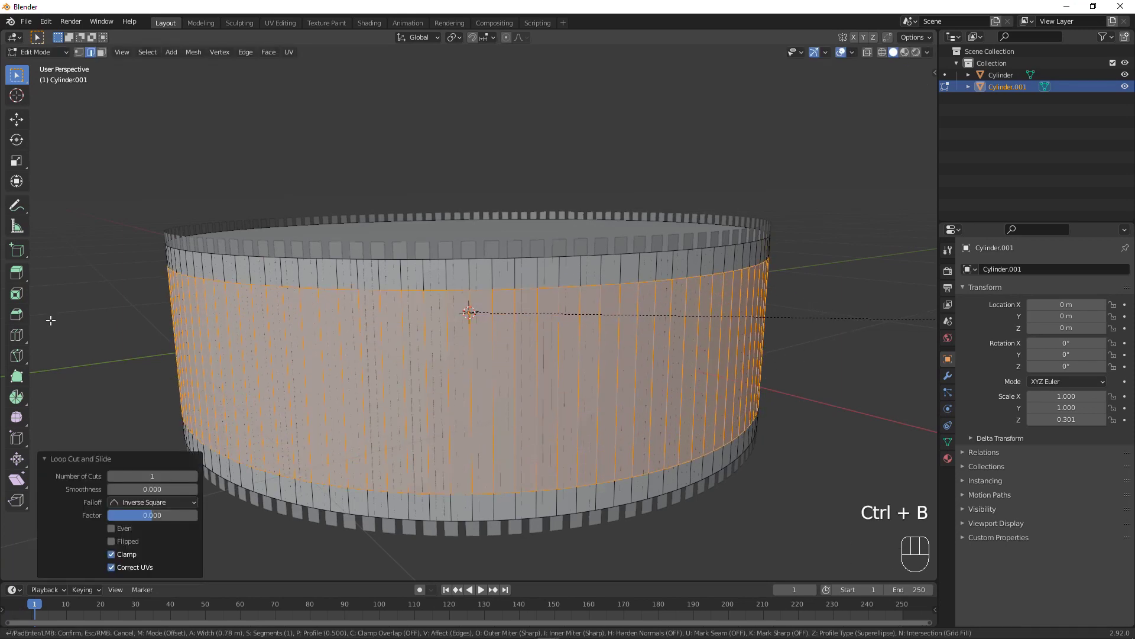
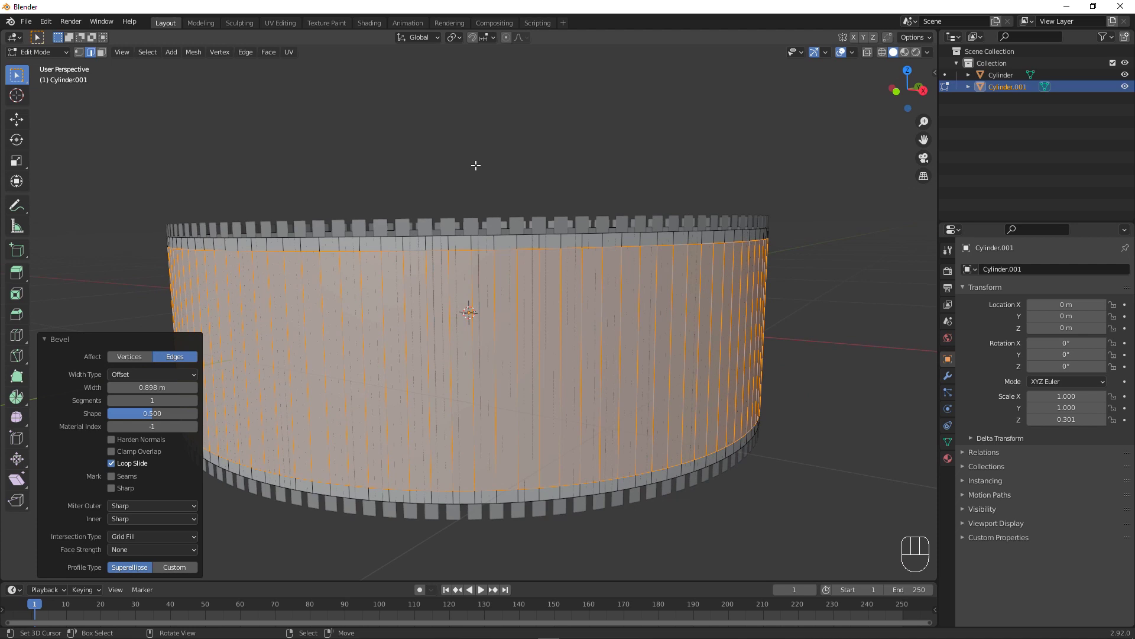
Delete the caps and remaining side faces, keeping only thin horizontal bands around the slats, and return to Object Mode.
{"action": "middle_click", "coordinate": [471, 183]}
{"action": "left_click", "coordinate": [108, 55]}
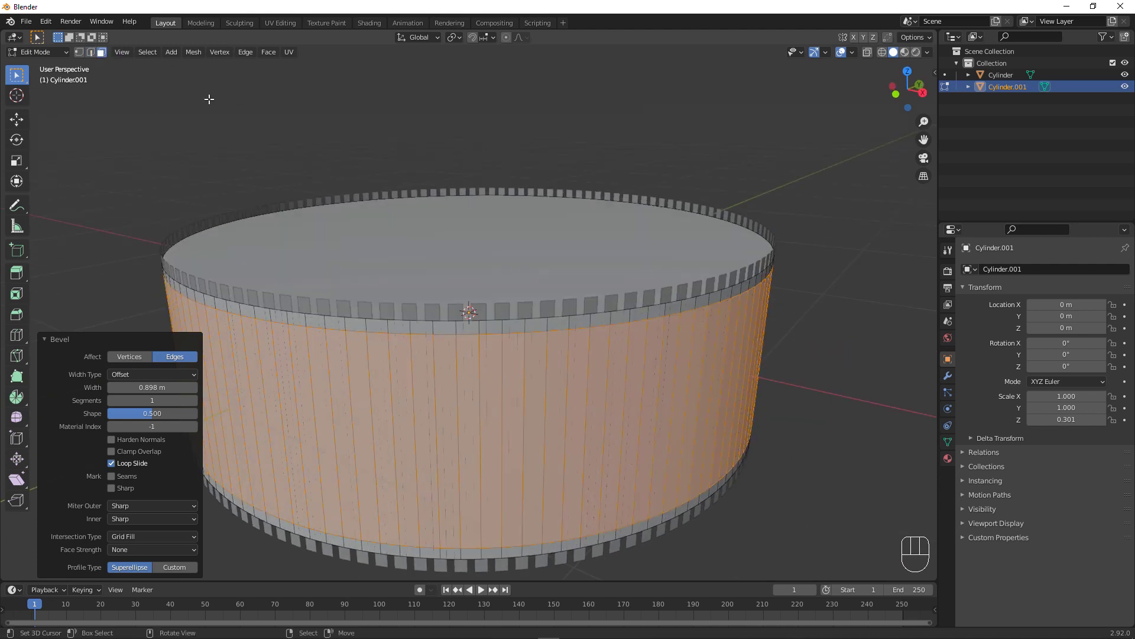
{"action": "left_click", "coordinate": [452, 235]}
{"action": "middle_click", "coordinate": [527, 302]}
{"action": "left_click", "coordinate": [475, 266]}
{"action": "middle_click", "coordinate": [449, 148]}
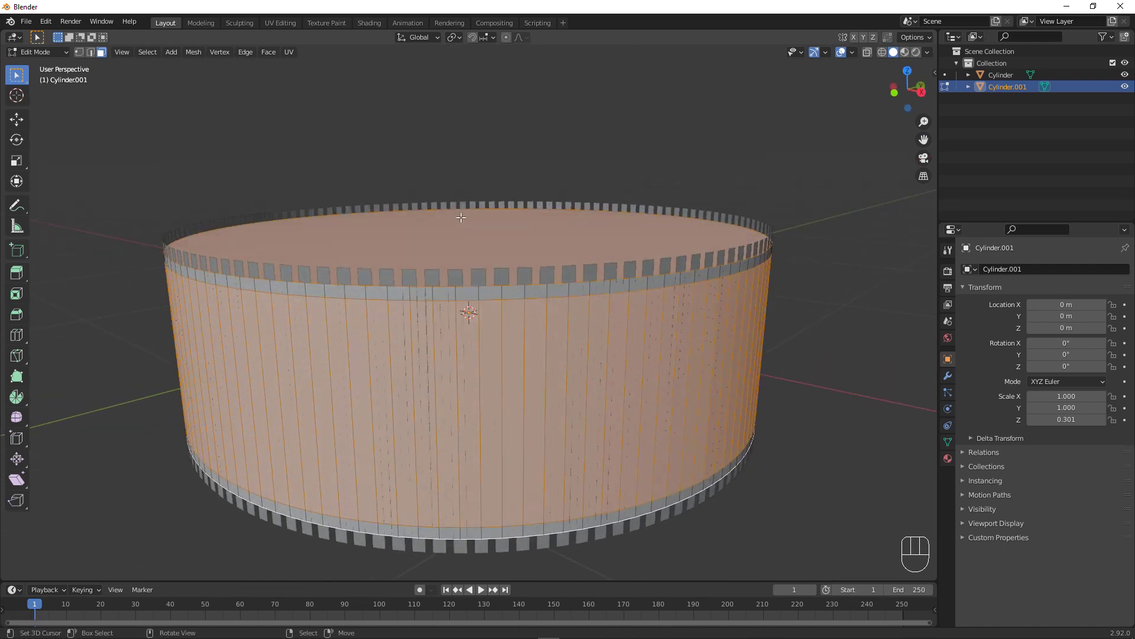
{"action": "key", "text": "x"}
{"action": "key", "text": "Tab"}
{"action": "middle_click", "coordinate": [441, 207]}
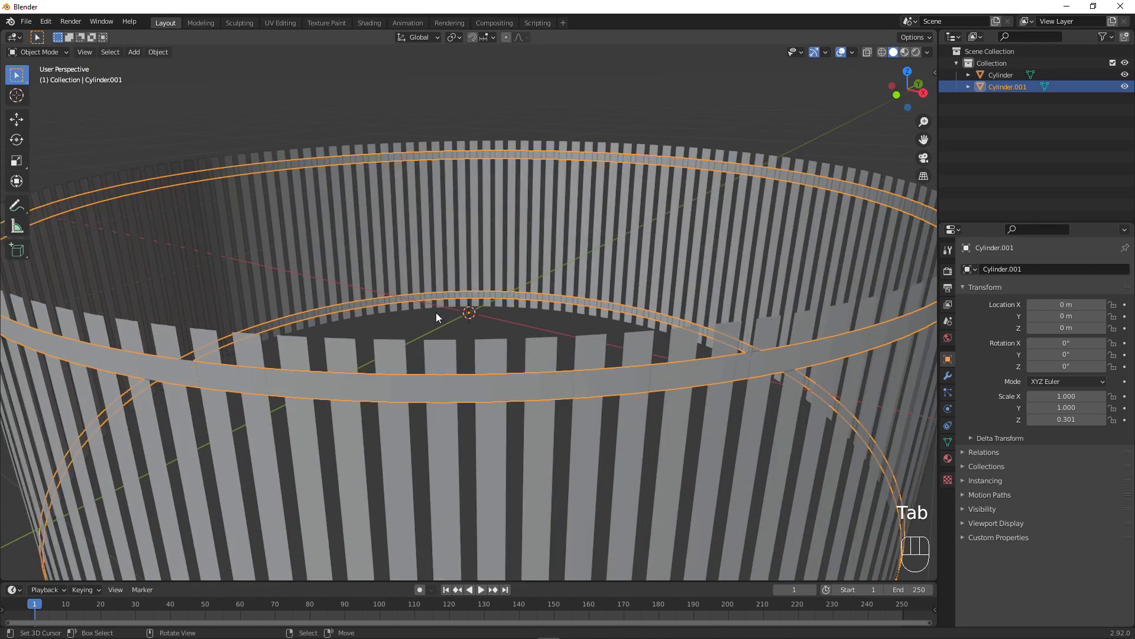
{"action": "middle_click", "coordinate": [547, 343]}
{"action": "left_click_drag", "start_coordinate": [702, 368], "coordinate": [489, 349]}
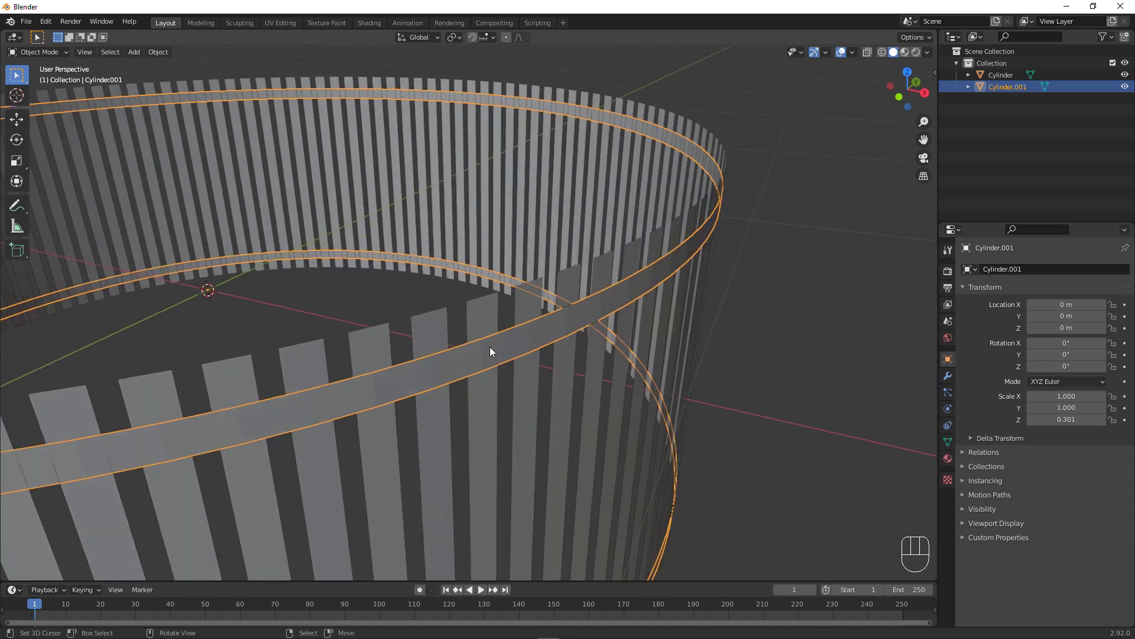
{"action": "middle_click", "coordinate": [544, 337]}
Apply the scale of both ring objects and keep only the band Cylinder.001 selected.
{"action": "key", "text": "a"}
{"action": "key", "text": "ctrl+a"}
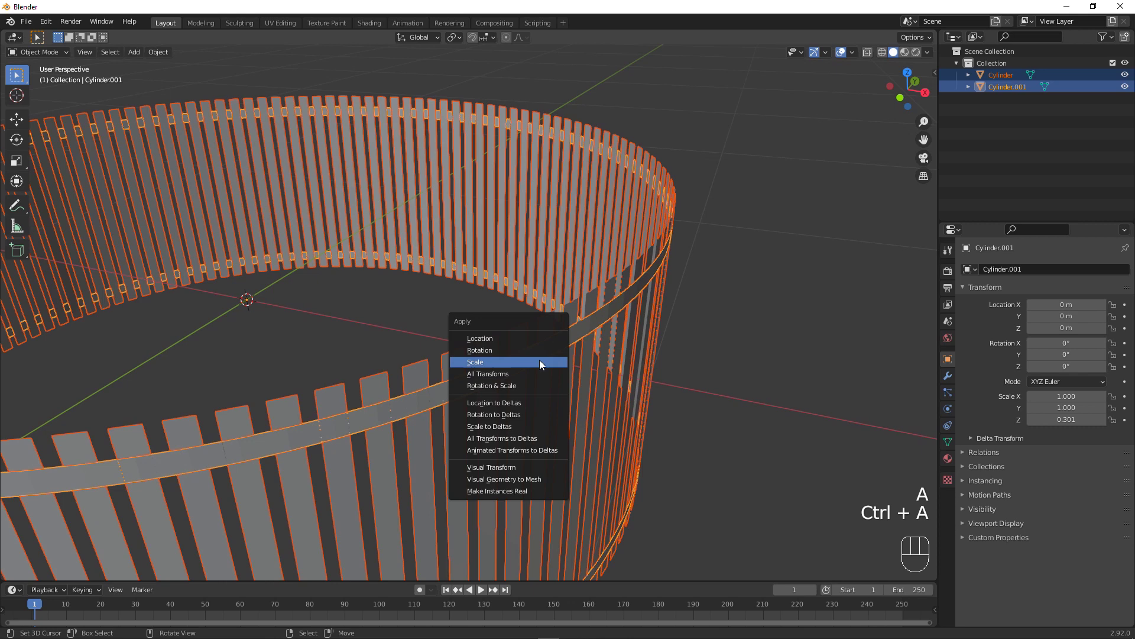
{"action": "left_click", "coordinate": [565, 304]}
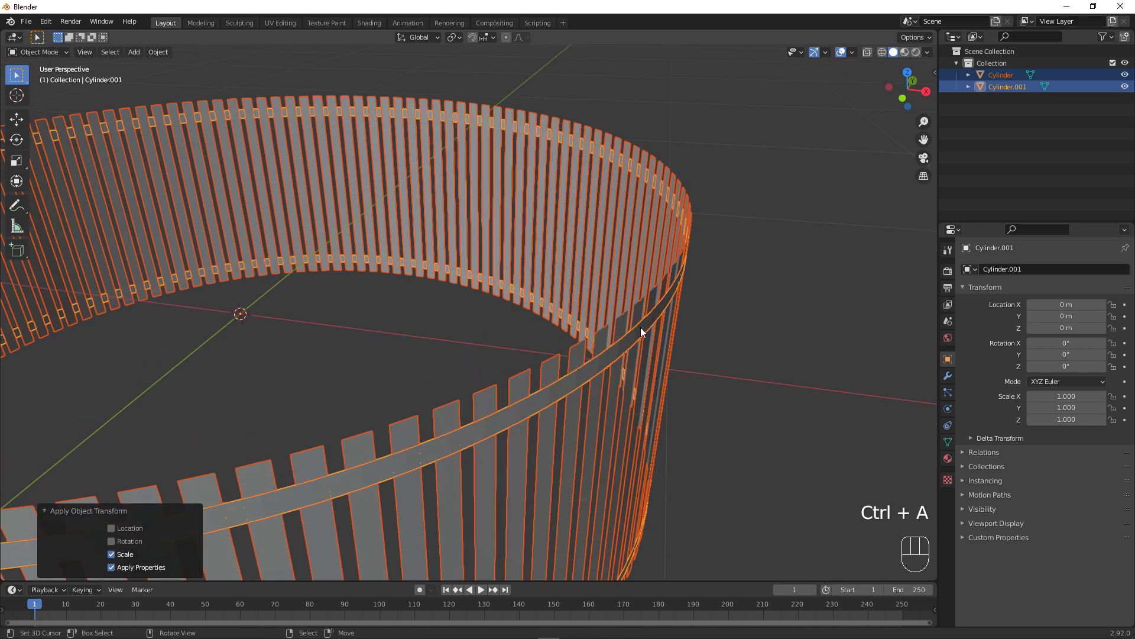
{"action": "left_click", "coordinate": [655, 305]}
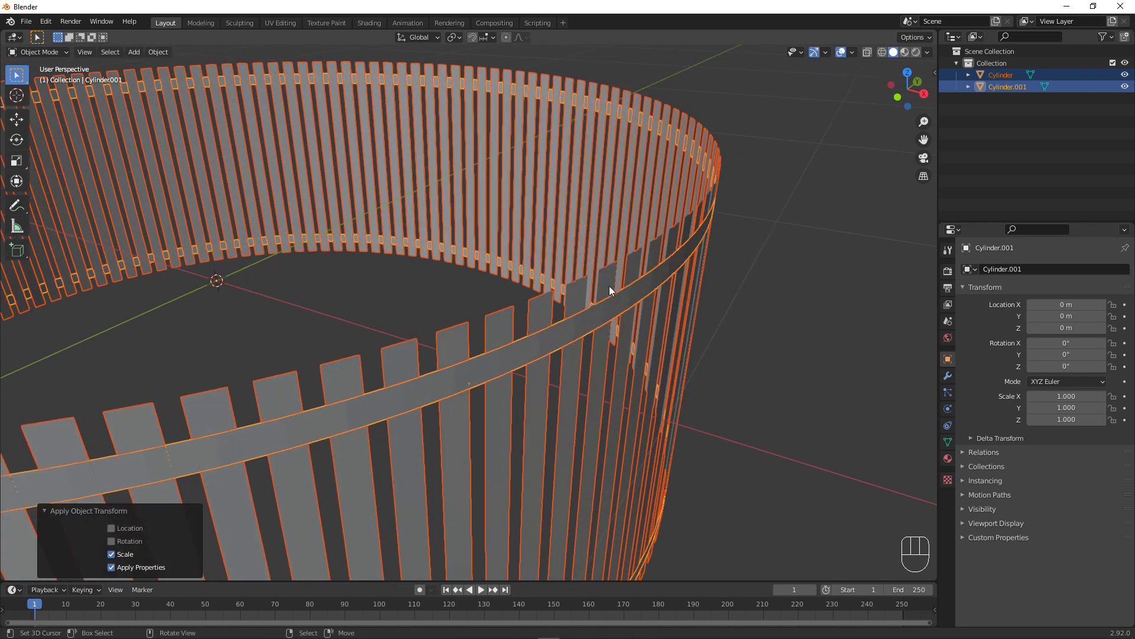
{"action": "right_click", "coordinate": [601, 276]}
{"action": "right_click", "coordinate": [584, 358]}
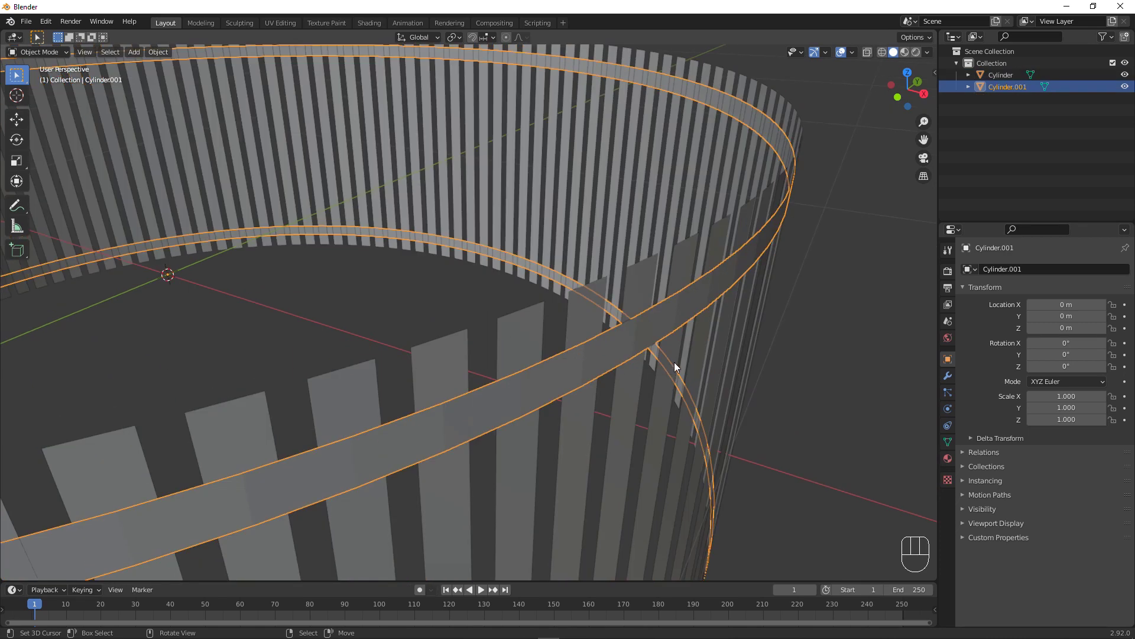
Give the band a Solidify modifier and a Bevel modifier with Amount 0.002 m and 4 segments.
{"action": "left_click", "coordinate": [955, 380]}
{"action": "left_click_drag", "start_coordinate": [1020, 272], "coordinate": [930, 478]}
{"action": "middle_click", "coordinate": [799, 374]}
{"action": "left_click_drag", "start_coordinate": [834, 384], "coordinate": [808, 376]}
{"action": "middle_click", "coordinate": [819, 386]}
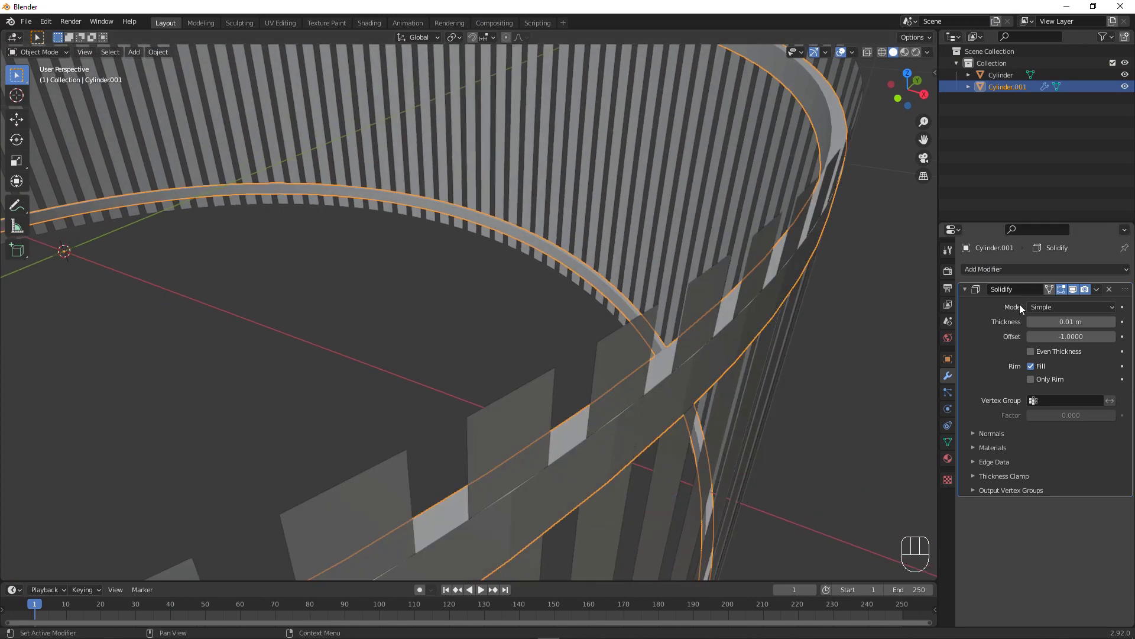
{"action": "left_click_drag", "start_coordinate": [1033, 276], "coordinate": [926, 316]}
{"action": "left_click", "coordinate": [967, 297]}
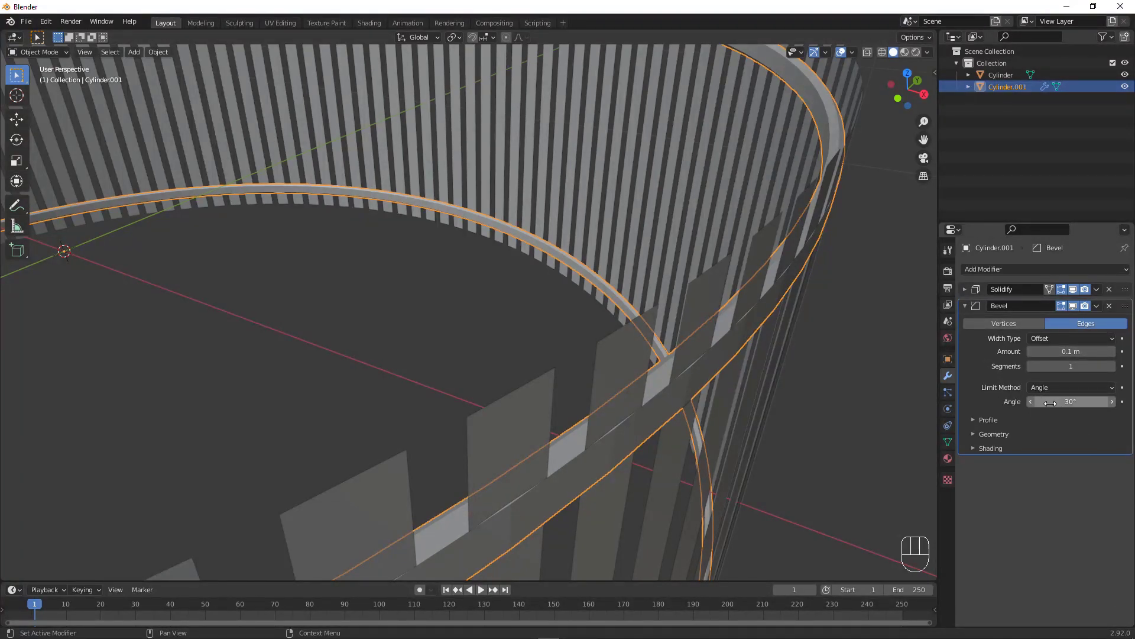
{"action": "middle_click", "coordinate": [909, 395]}
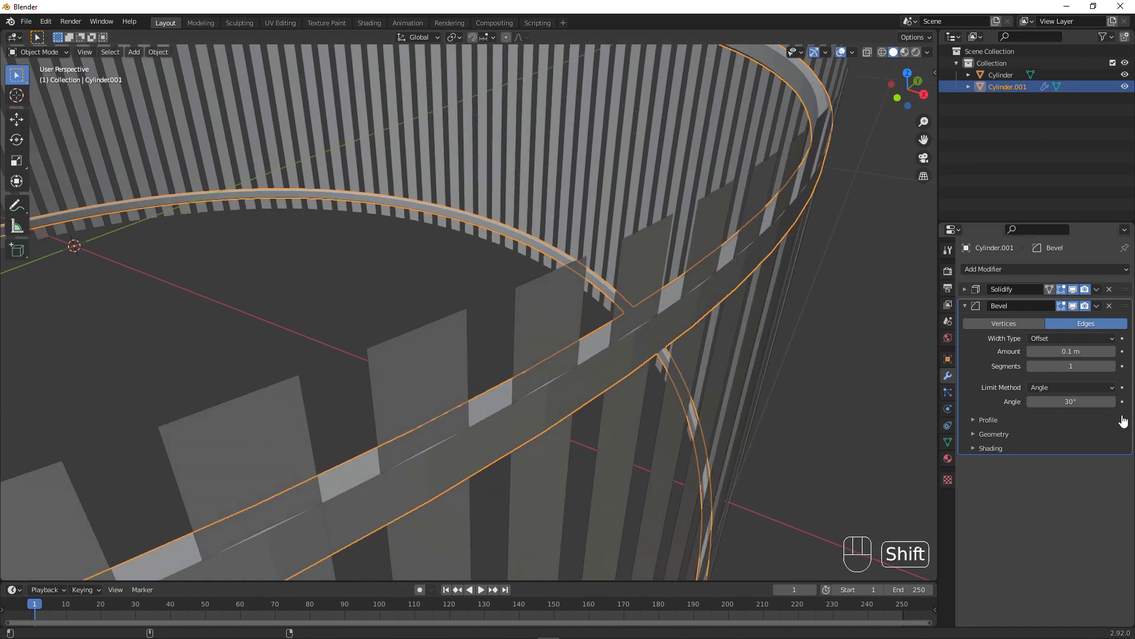
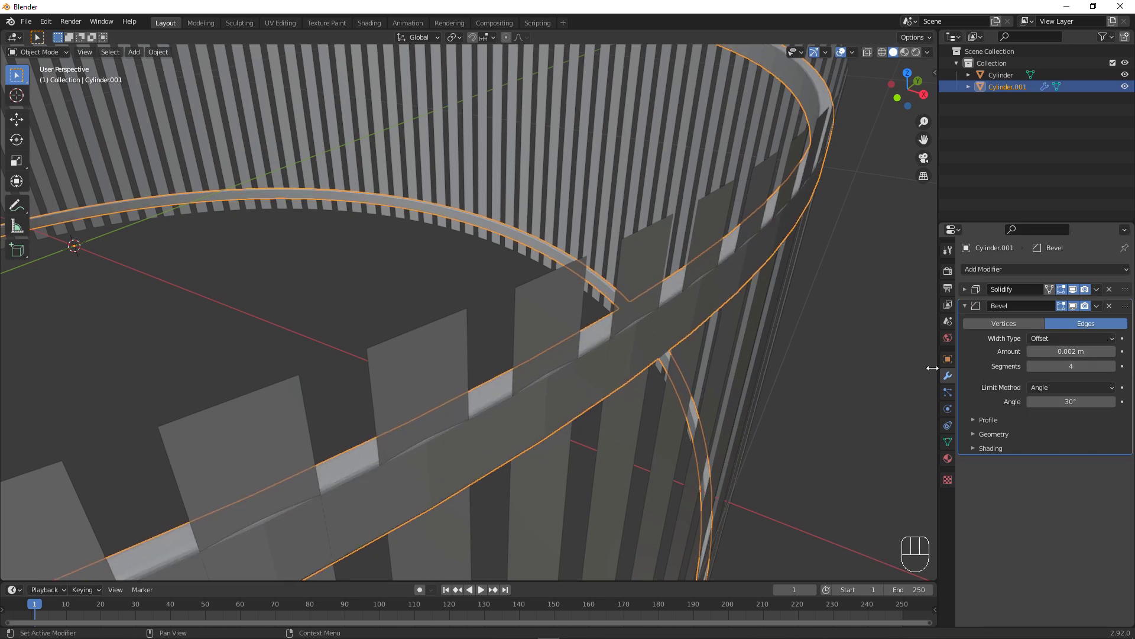
Copy the band's Solidify and Bevel modifiers onto the slat cylinder with Ctrl+L.
{"action": "key", "text": "w"}
{"action": "left_click_drag", "start_coordinate": [758, 365], "coordinate": [726, 355]}
{"action": "left_click_drag", "start_coordinate": [741, 359], "coordinate": [849, 413]}
{"action": "left_click", "coordinate": [776, 286]}
{"action": "right_click", "coordinate": [730, 271]}
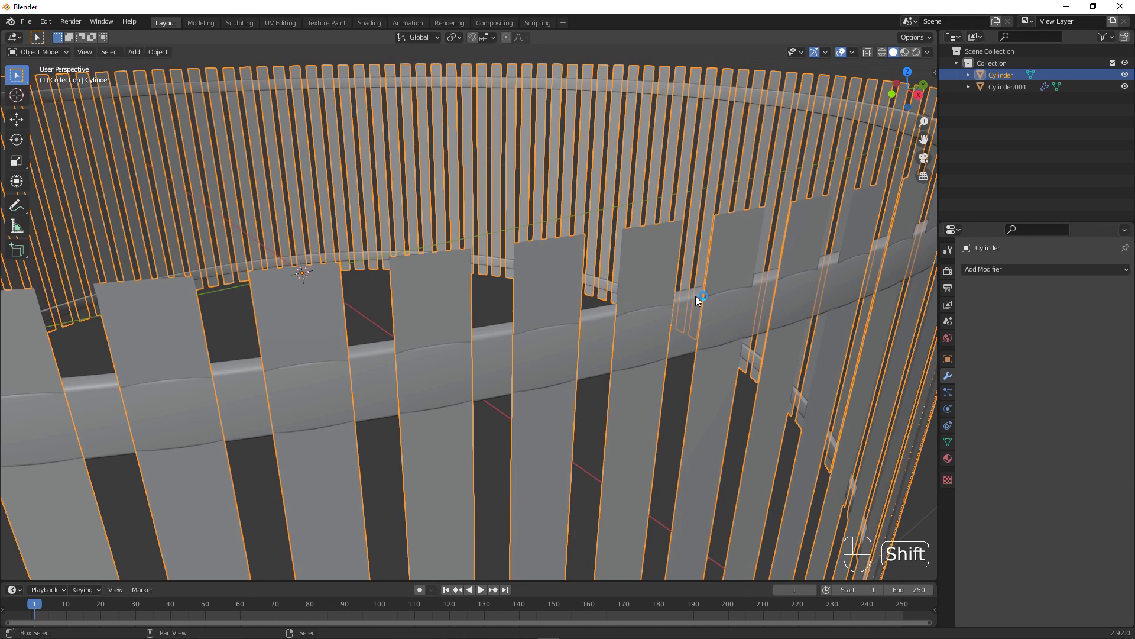
{"action": "left_click_drag", "start_coordinate": [693, 312], "coordinate": [701, 319]}
{"action": "middle_click", "coordinate": [699, 320]}
{"action": "middle_click", "coordinate": [696, 321]}
{"action": "key", "text": "ctrl+l"}
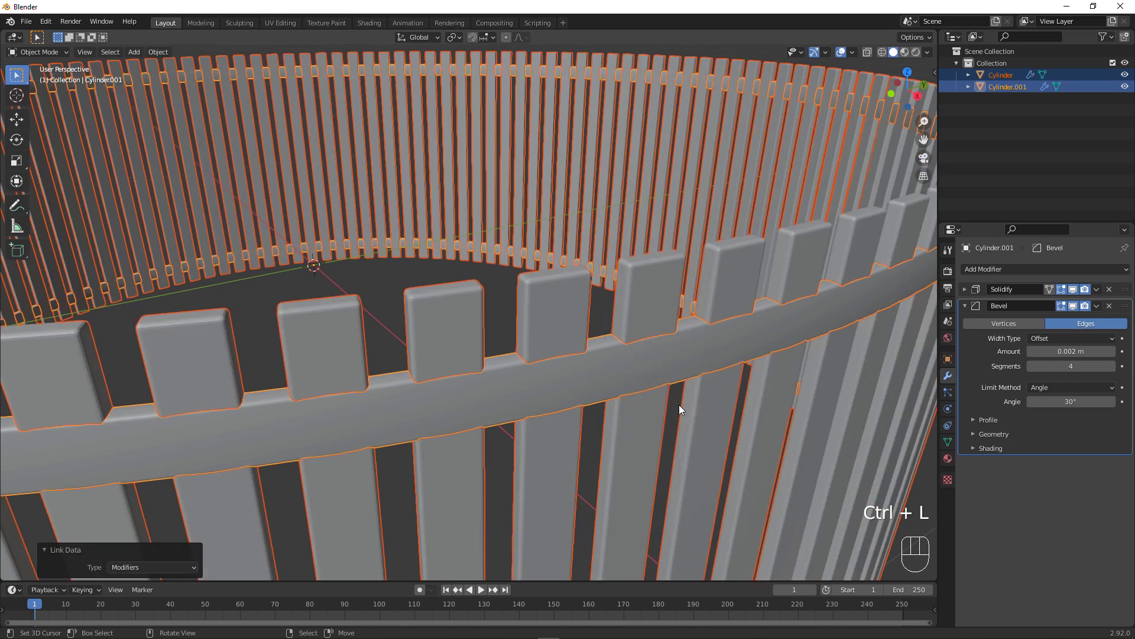
Set the slats' Solidify Offset to 1 so their thickness flips outward.
{"action": "key", "text": "w"}
{"action": "right_click", "coordinate": [650, 295]}
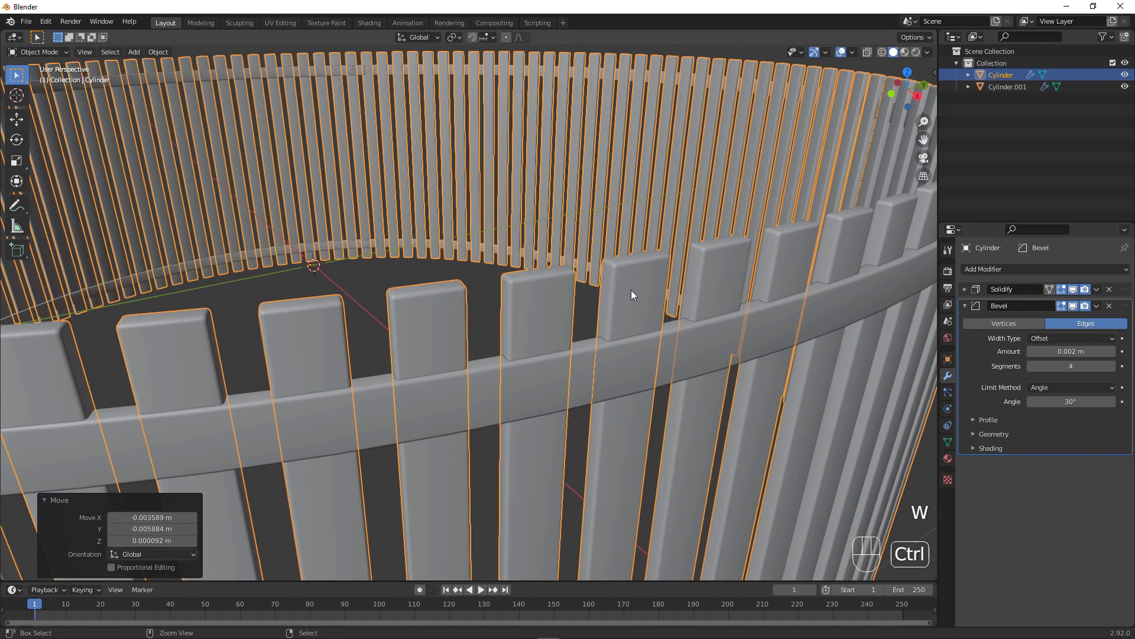
{"action": "key", "text": "ctrl+z"}
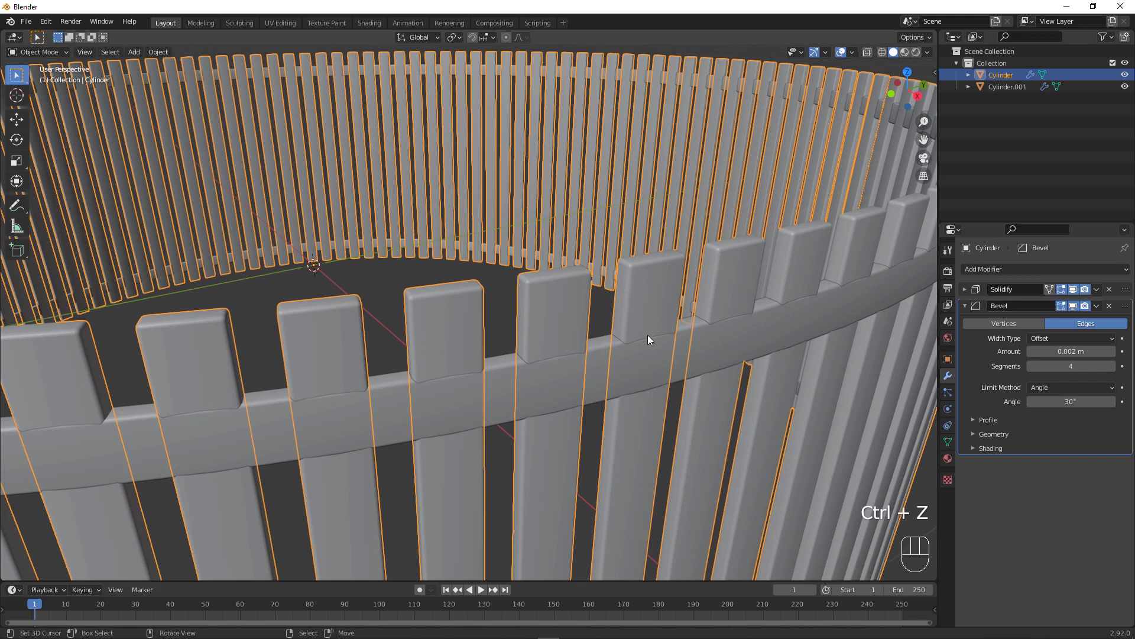
{"action": "middle_click", "coordinate": [651, 337]}
{"action": "left_click_drag", "start_coordinate": [761, 352], "coordinate": [740, 355]}
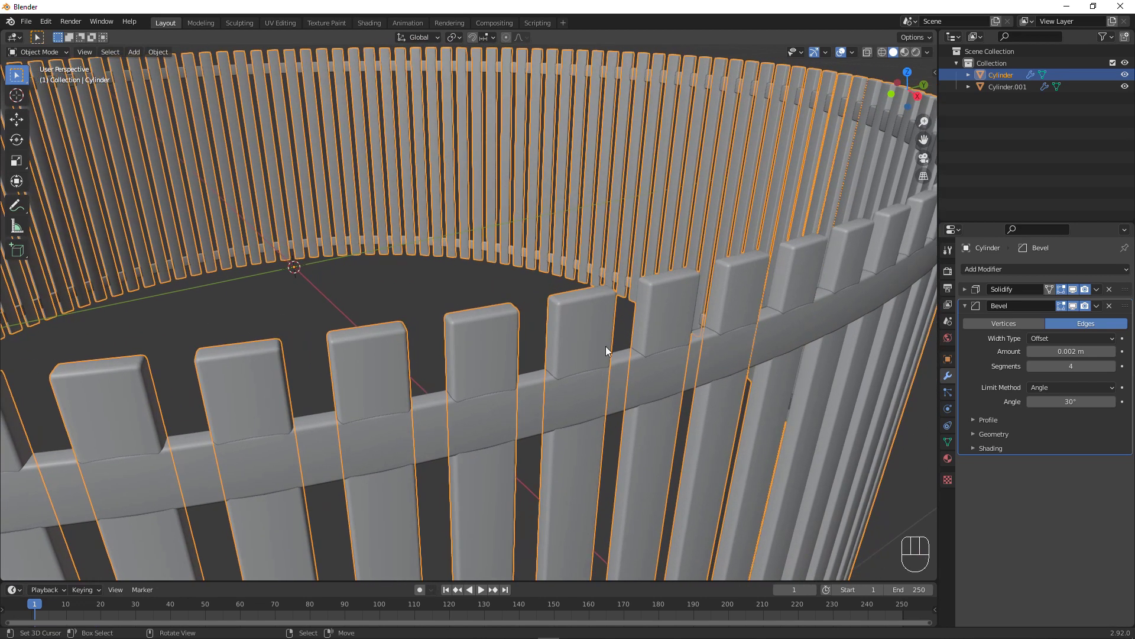
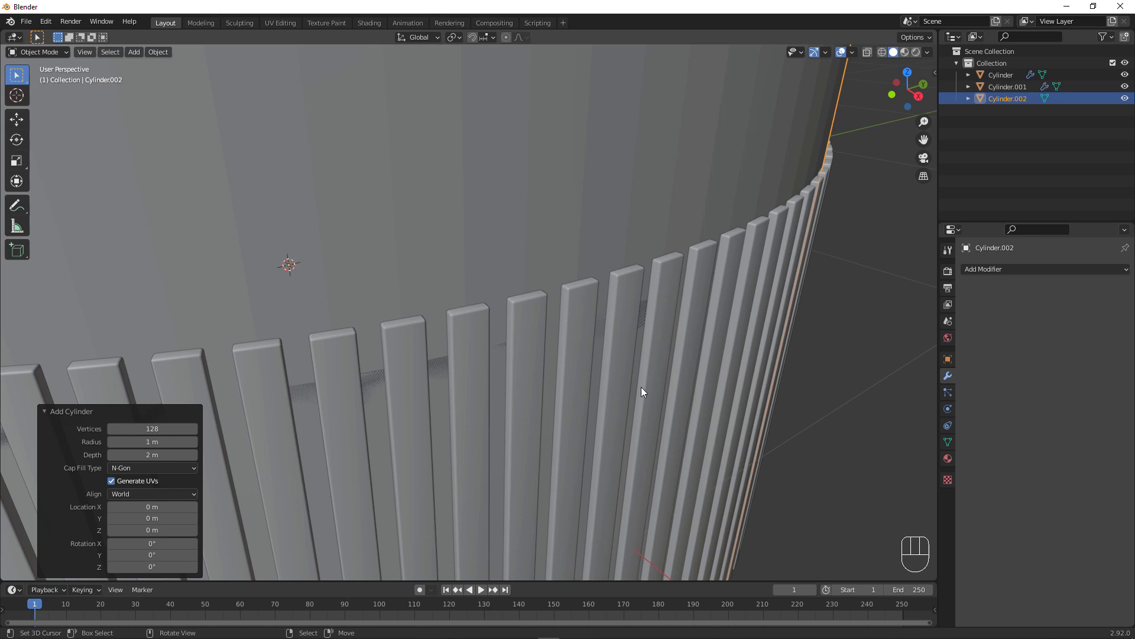
Add a 128-vertex cylinder and scale it to 0.99 so it fits just inside the slat ring.
{"action": "key", "text": "KP_7"}
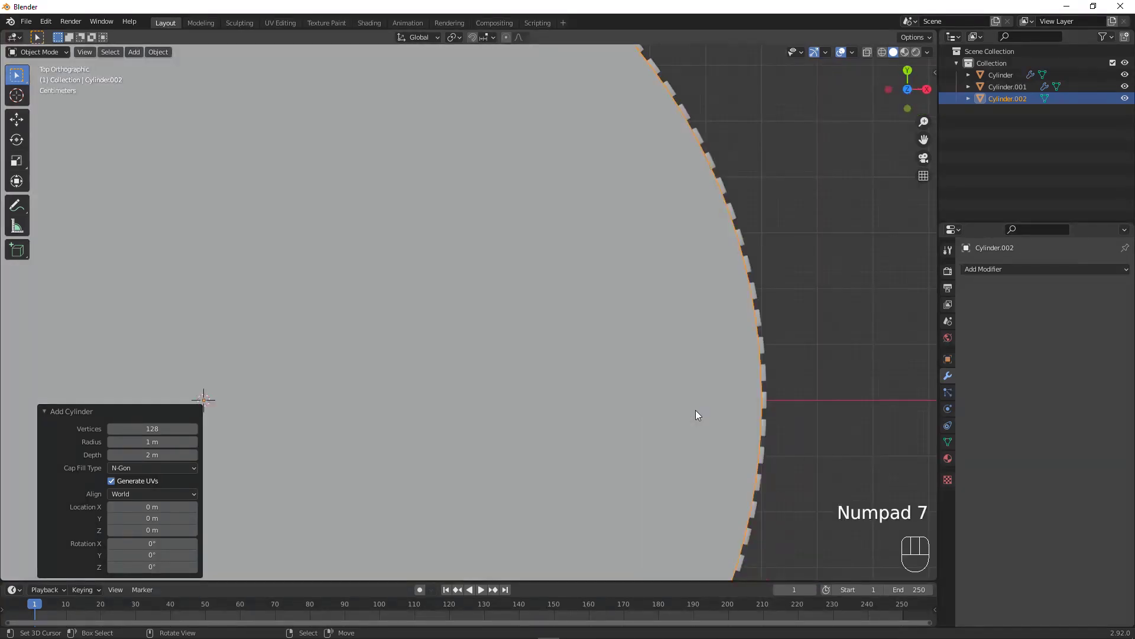
{"action": "left_click_drag", "start_coordinate": [863, 349], "coordinate": [728, 357]}
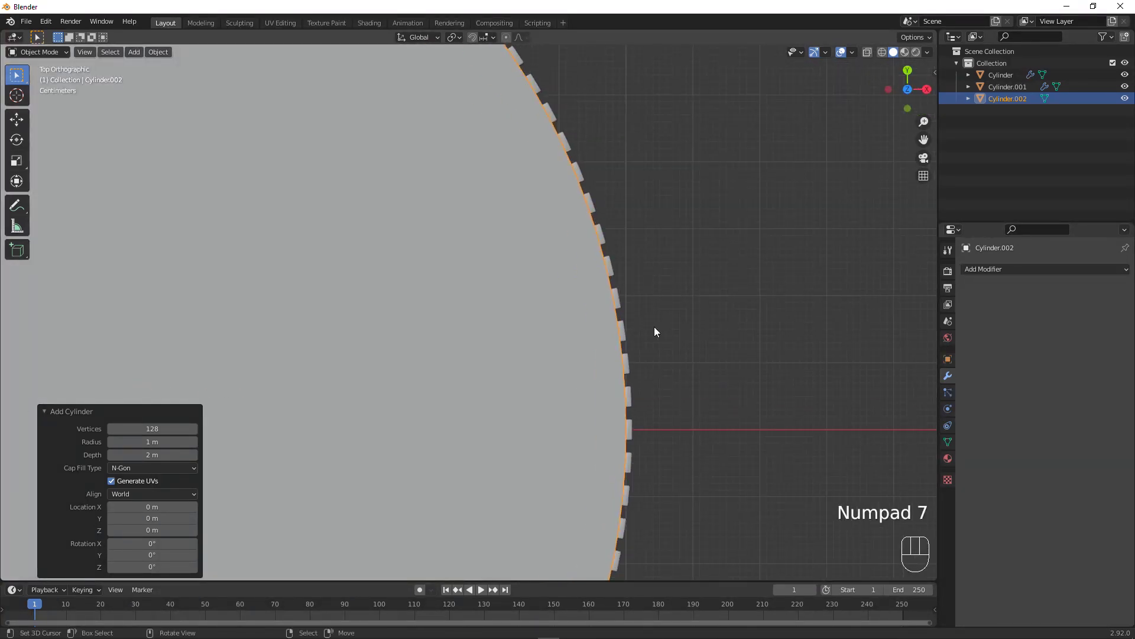
{"action": "left_click_drag", "start_coordinate": [700, 323], "coordinate": [513, 328]}
{"action": "left_click_drag", "start_coordinate": [433, 341], "coordinate": [494, 295]}
{"action": "key", "text": "s"}
{"action": "left_click", "coordinate": [649, 352]}
{"action": "left_click_drag", "start_coordinate": [488, 481], "coordinate": [464, 399]}
{"action": "left_click_drag", "start_coordinate": [752, 379], "coordinate": [649, 384]}
{"action": "middle_click", "coordinate": [728, 369]}
{"action": "key", "text": "s"}
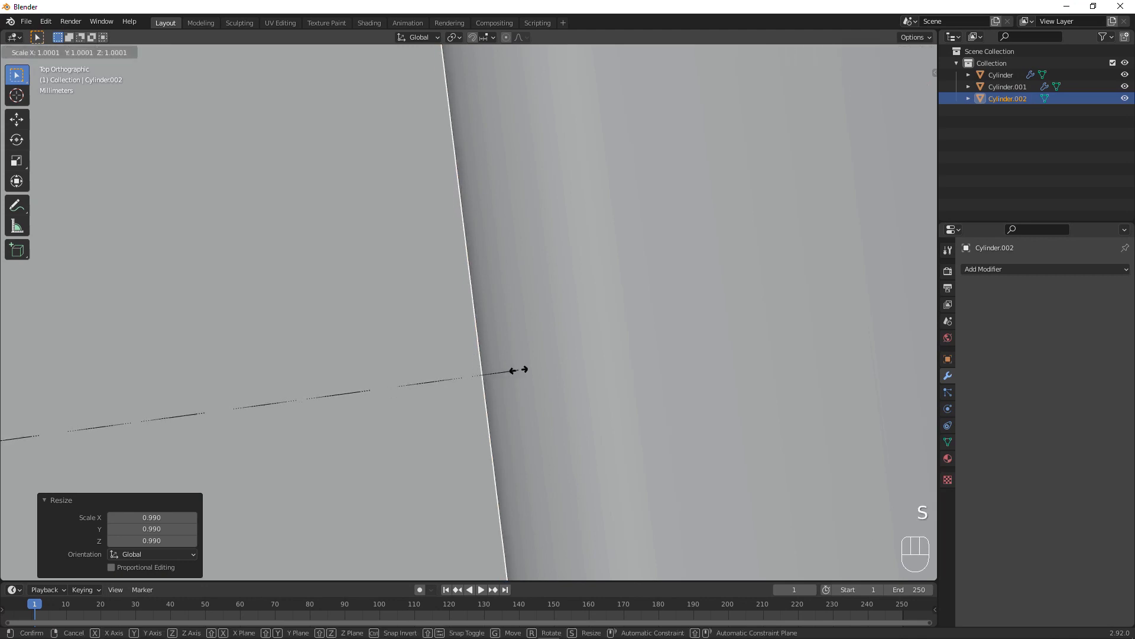
{"action": "left_click", "coordinate": [523, 374]}
{"action": "left_click_drag", "start_coordinate": [670, 414], "coordinate": [533, 333]}
{"action": "middle_click", "coordinate": [712, 371]}
Flatten the cylinder to Z scale 0.43, raise it to the top of the ring, and apply its scale.
{"action": "key", "text": "s"}
{"action": "key", "text": "z"}
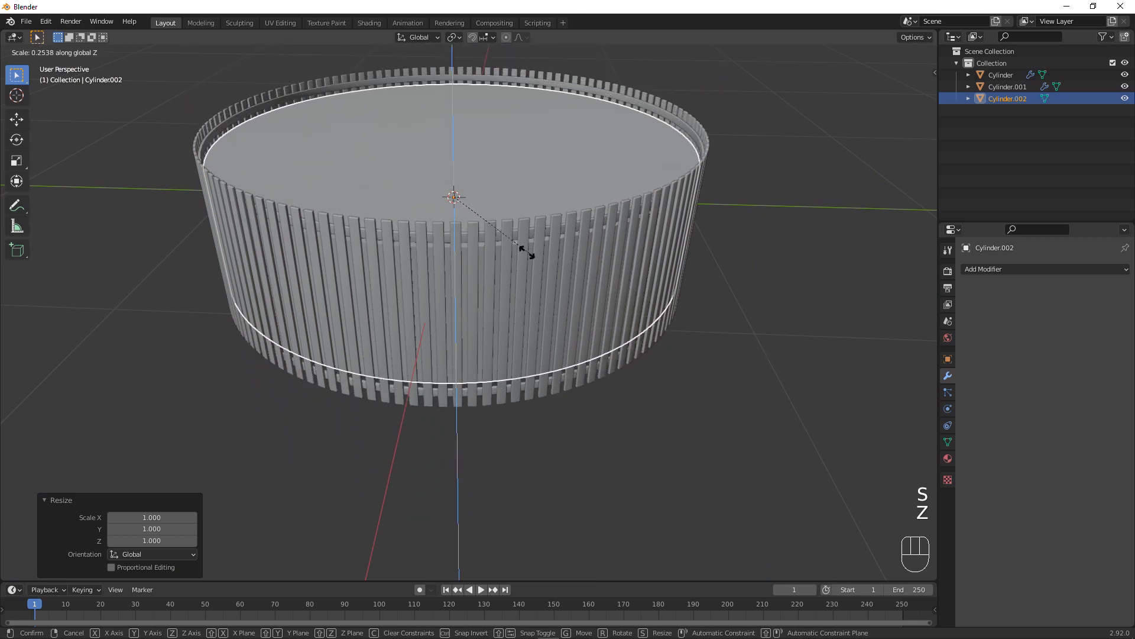
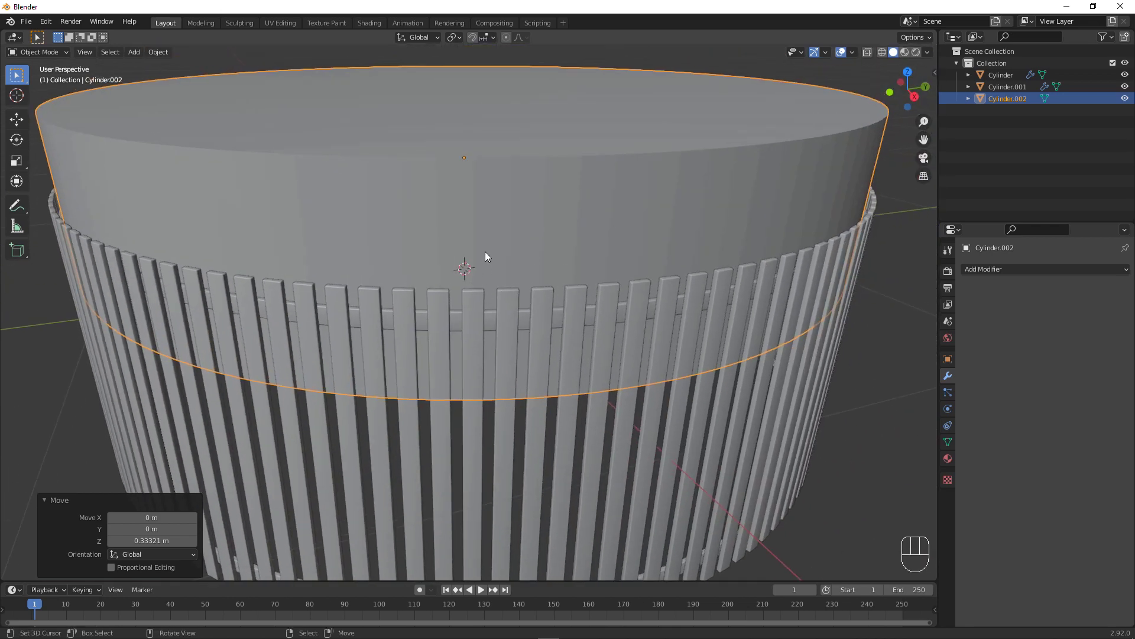
{"action": "left_click_drag", "start_coordinate": [485, 296], "coordinate": [495, 277]}
{"action": "left_click_drag", "start_coordinate": [610, 272], "coordinate": [619, 275]}
{"action": "left_click_drag", "start_coordinate": [724, 253], "coordinate": [670, 303]}
{"action": "key", "text": "s"}
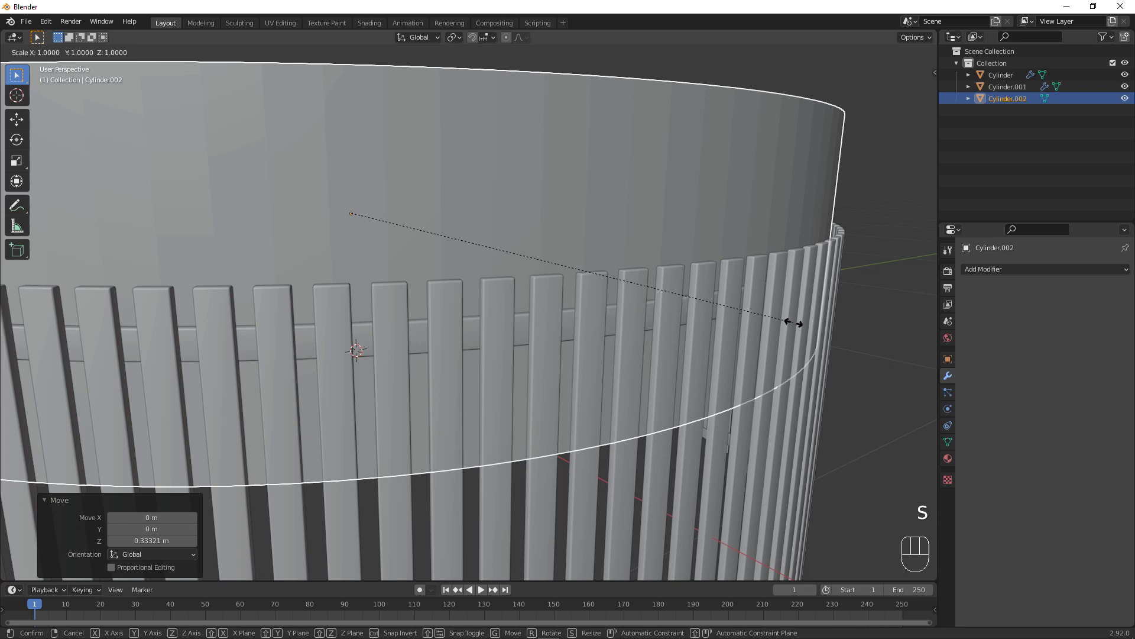
{"action": "key", "text": "z"}
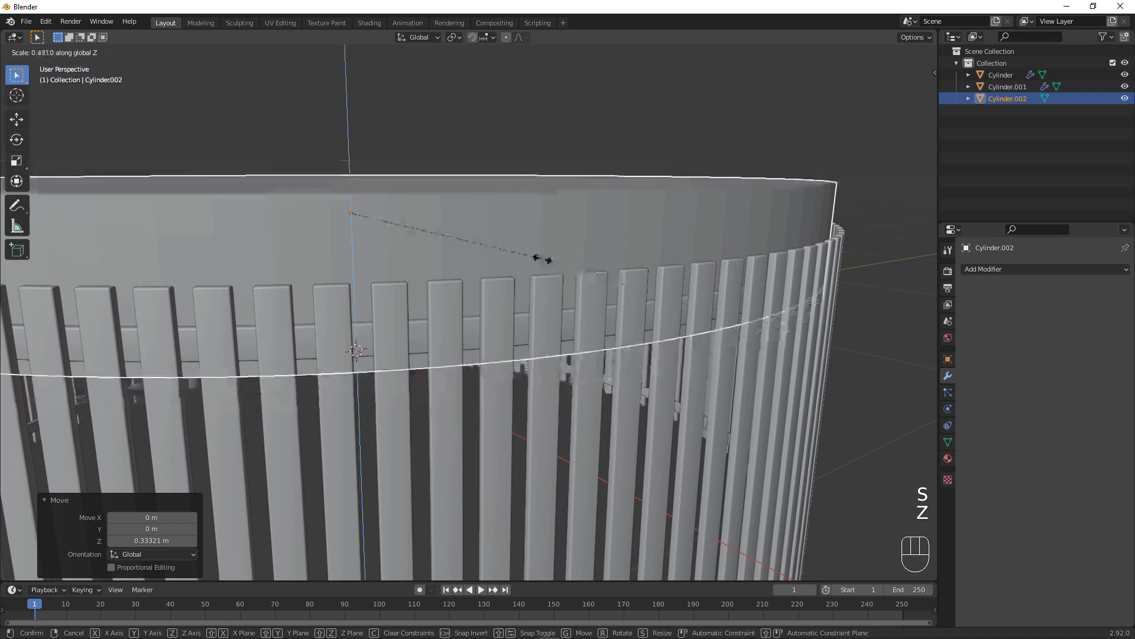
{"action": "left_click", "coordinate": [546, 261]}
{"action": "middle_click", "coordinate": [572, 273]}
{"action": "key", "text": "ctrl+a"}
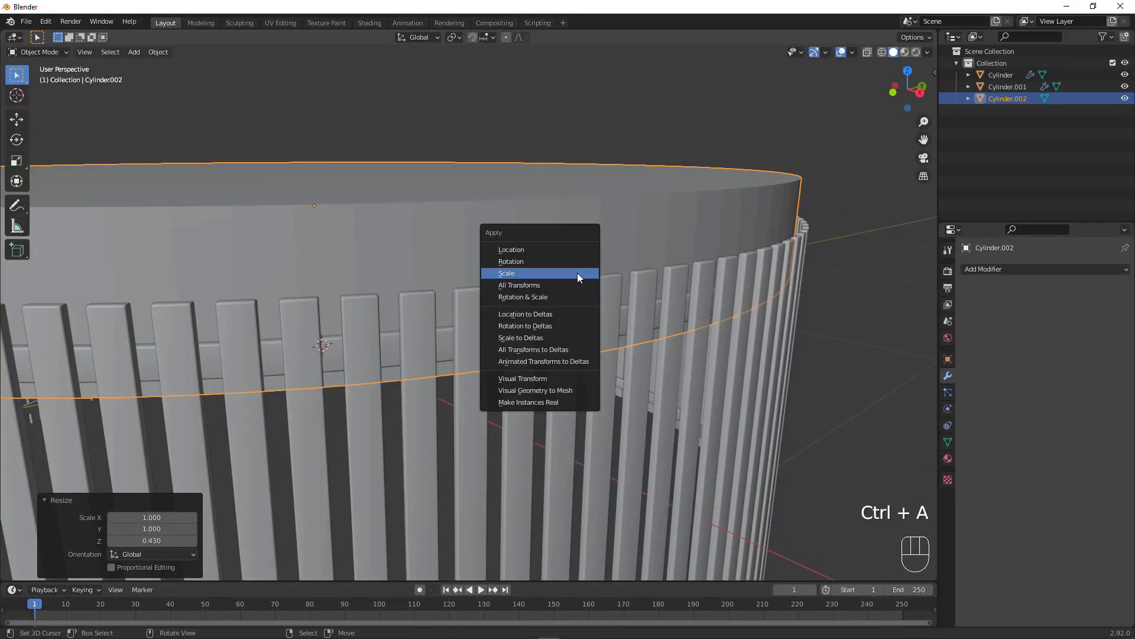
{"action": "left_click_drag", "start_coordinate": [554, 242], "coordinate": [573, 245]}
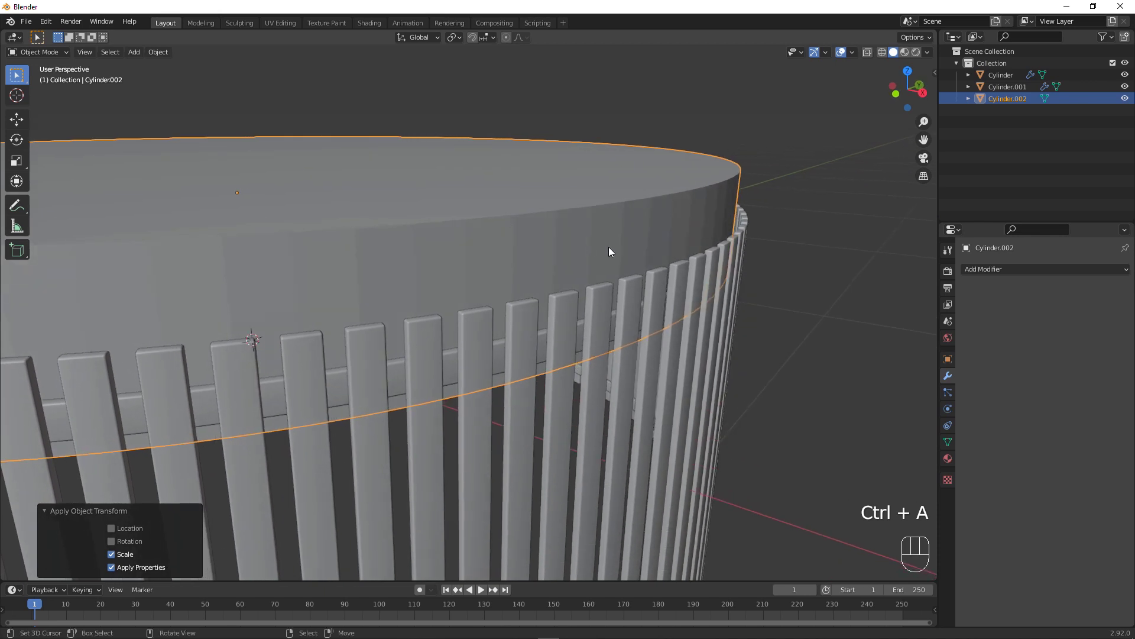
Chamfer the flat cylinder's top edge loop, shade it smooth, and apply its scale again.
{"action": "key", "text": "Tab"}
{"action": "key", "text": "ctrl+r"}
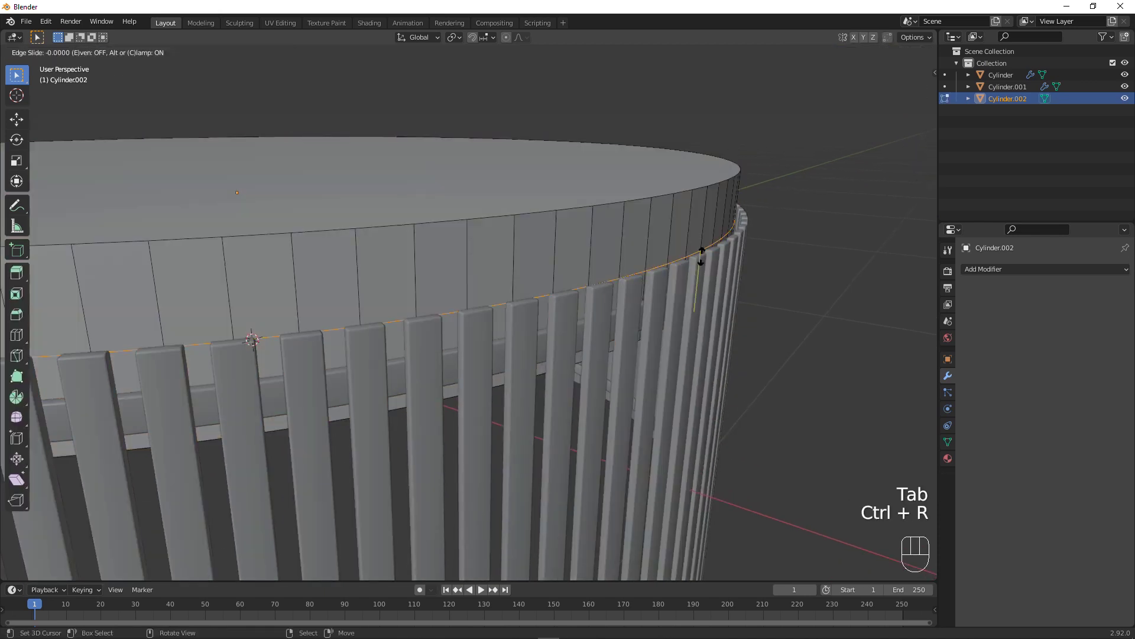
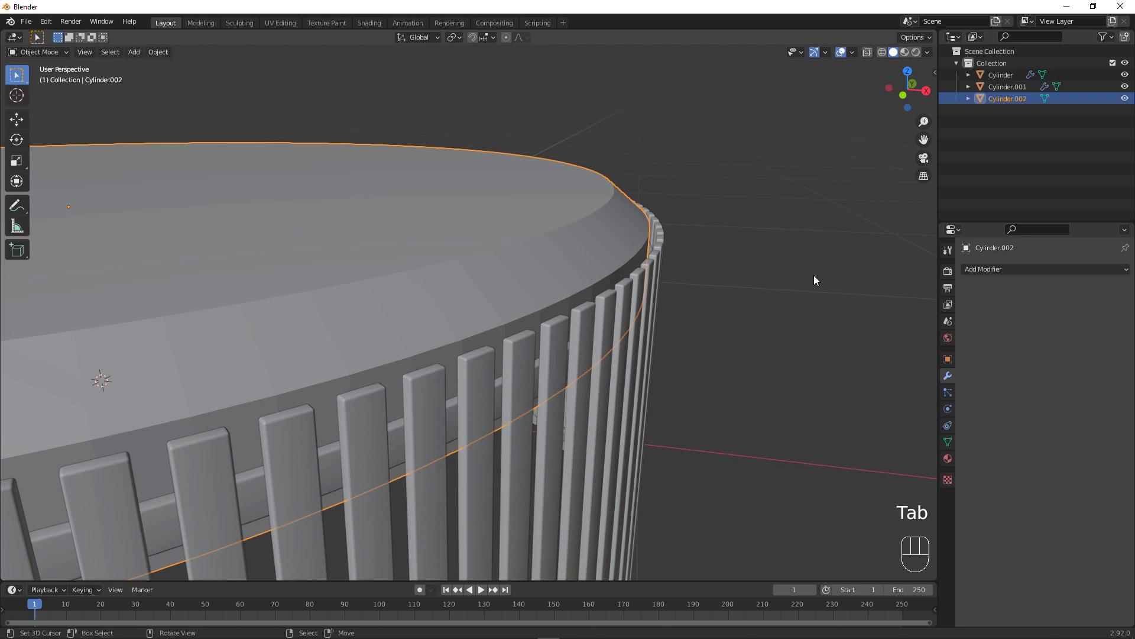
{"action": "key", "text": "w"}
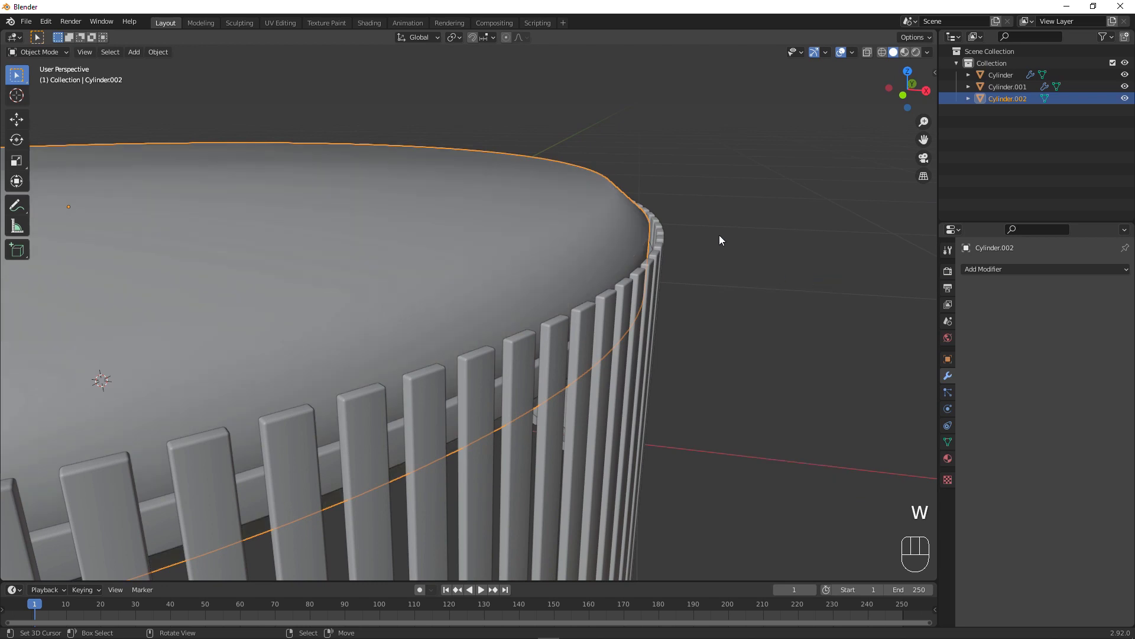
{"action": "key", "text": "ctrl+a"}
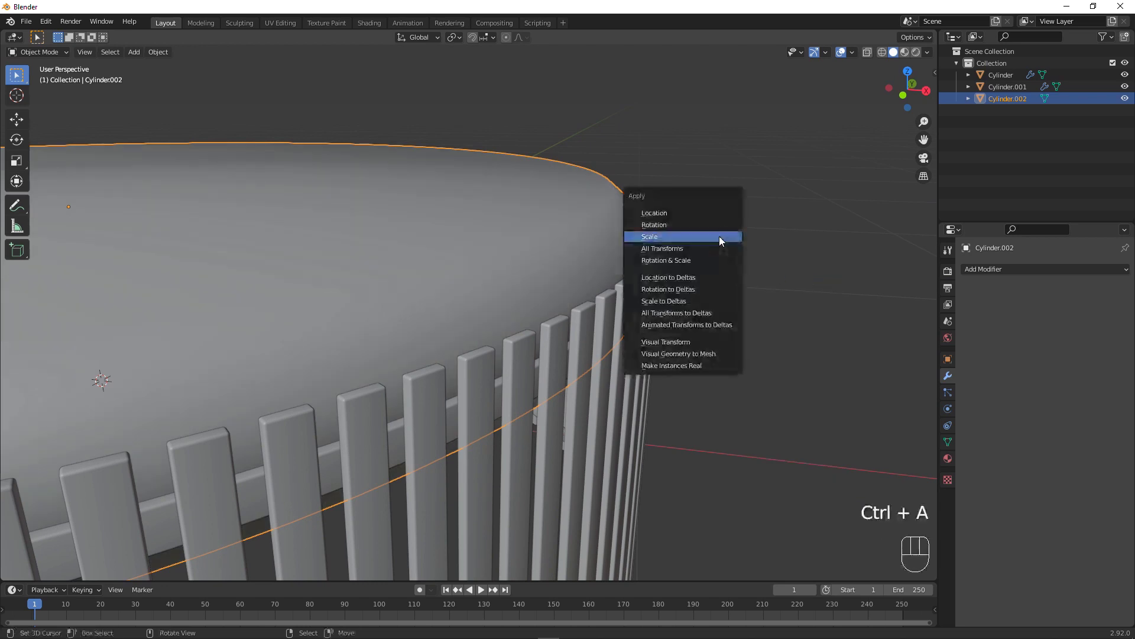
{"action": "left_click_drag", "start_coordinate": [651, 235], "coordinate": [605, 247]}
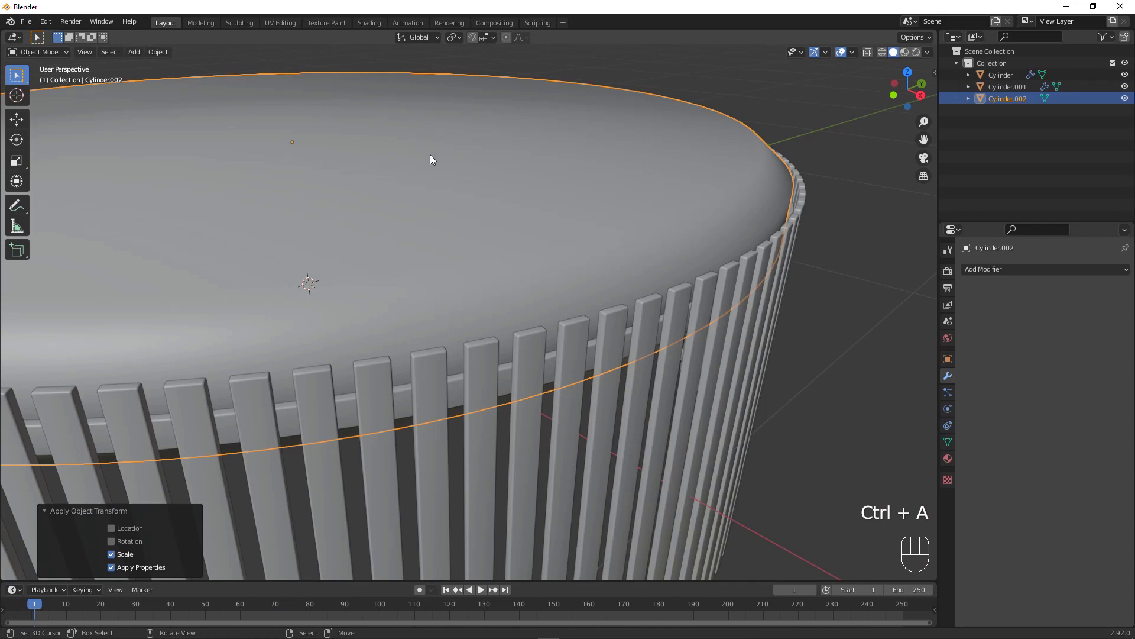
Give Cylinder.002 a Bevel modifier with Amount 0.002 m and 4 segments, adjust its Angle, and preview with a glossy red matcap.
{"action": "left_click_drag", "start_coordinate": [1000, 270], "coordinate": [934, 318]}
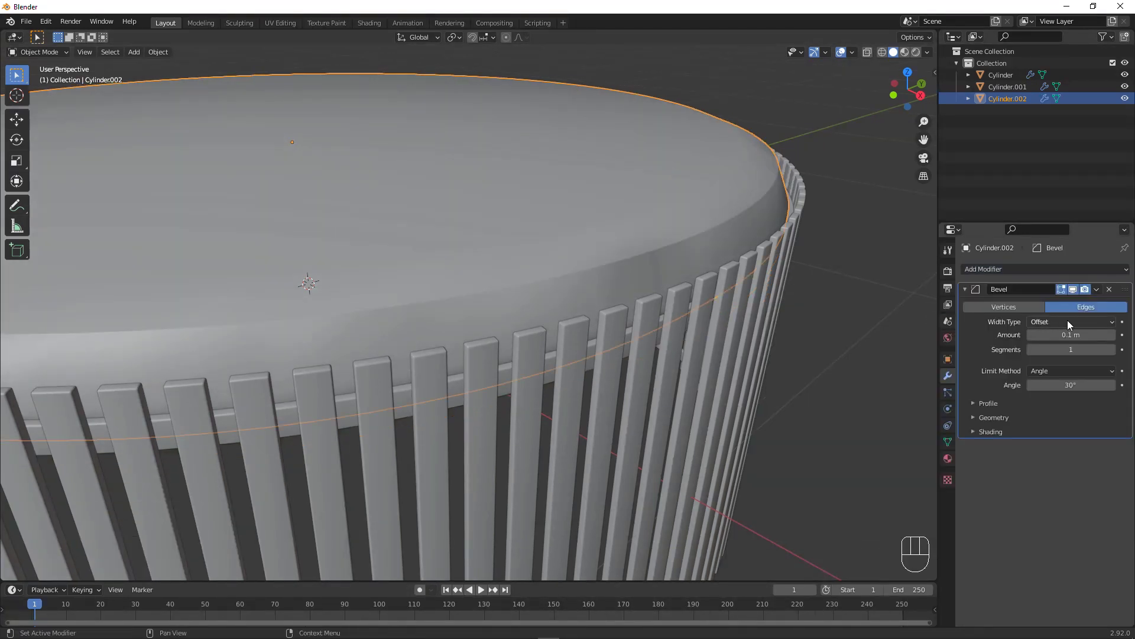
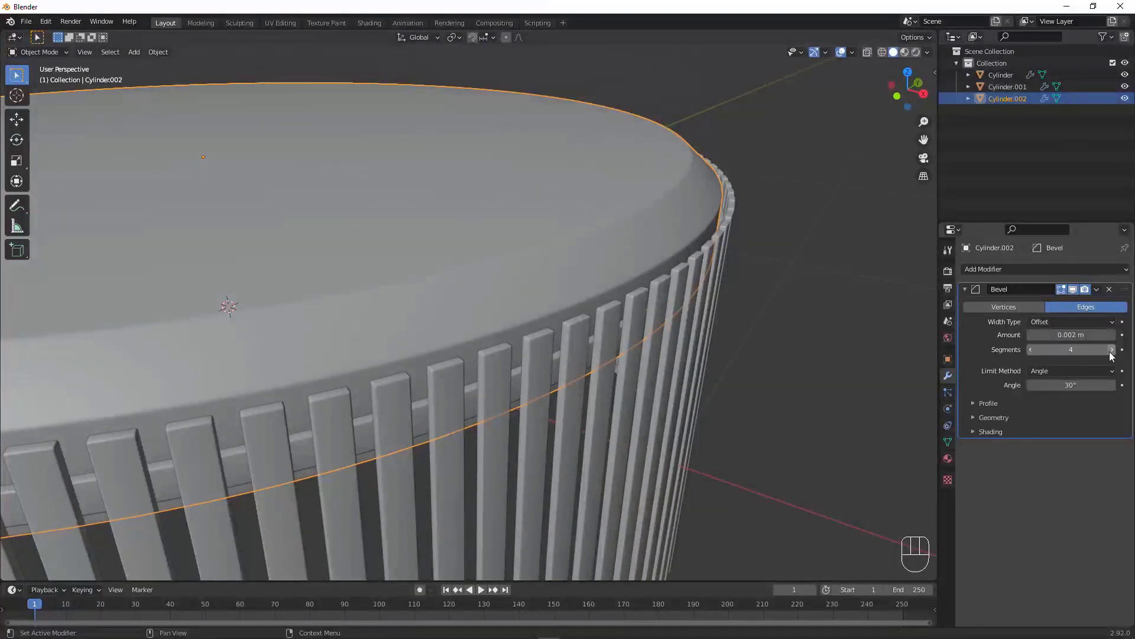
{"action": "key", "text": "w"}
{"action": "middle_click", "coordinate": [705, 222]}
{"action": "middle_click", "coordinate": [715, 219]}
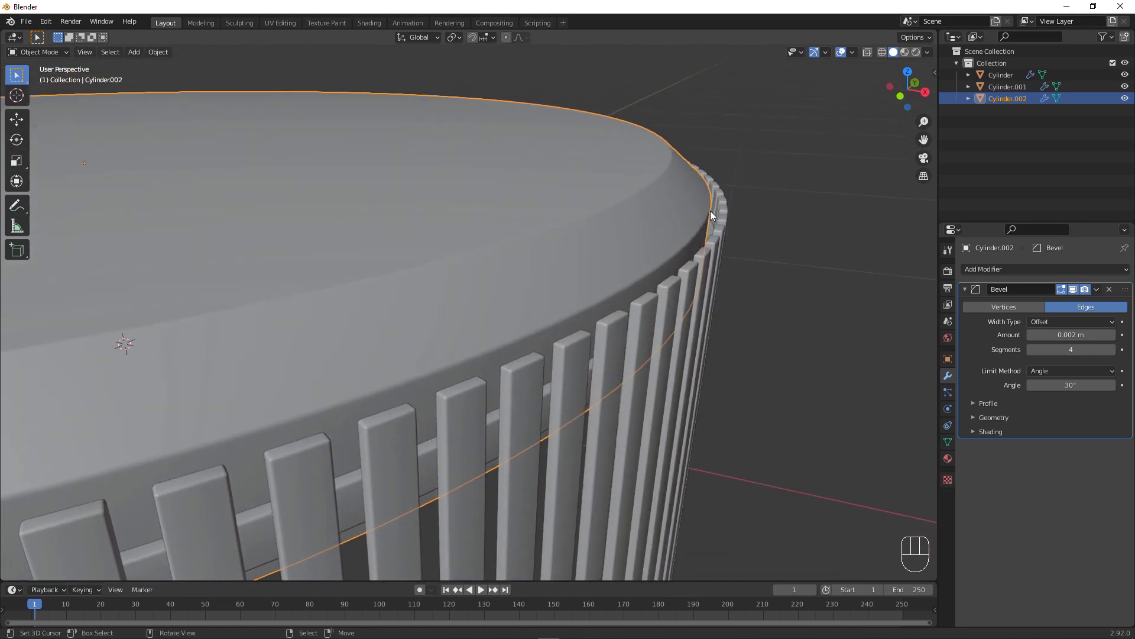
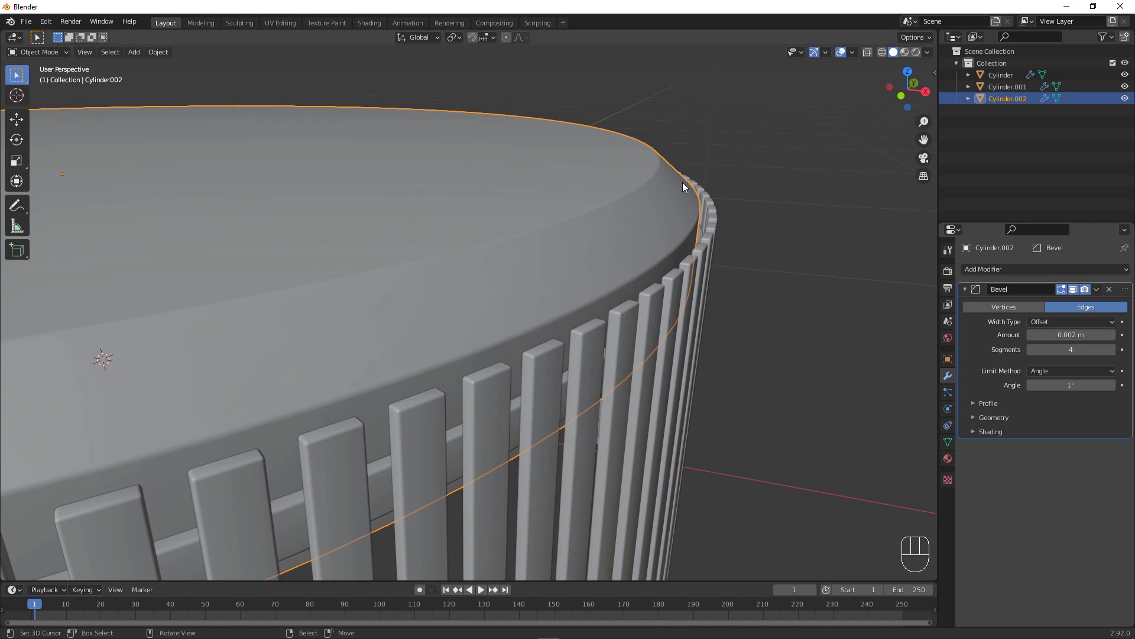
{"action": "left_click_drag", "start_coordinate": [574, 235], "coordinate": [589, 244]}
{"action": "left_click_drag", "start_coordinate": [930, 56], "coordinate": [775, 211]}
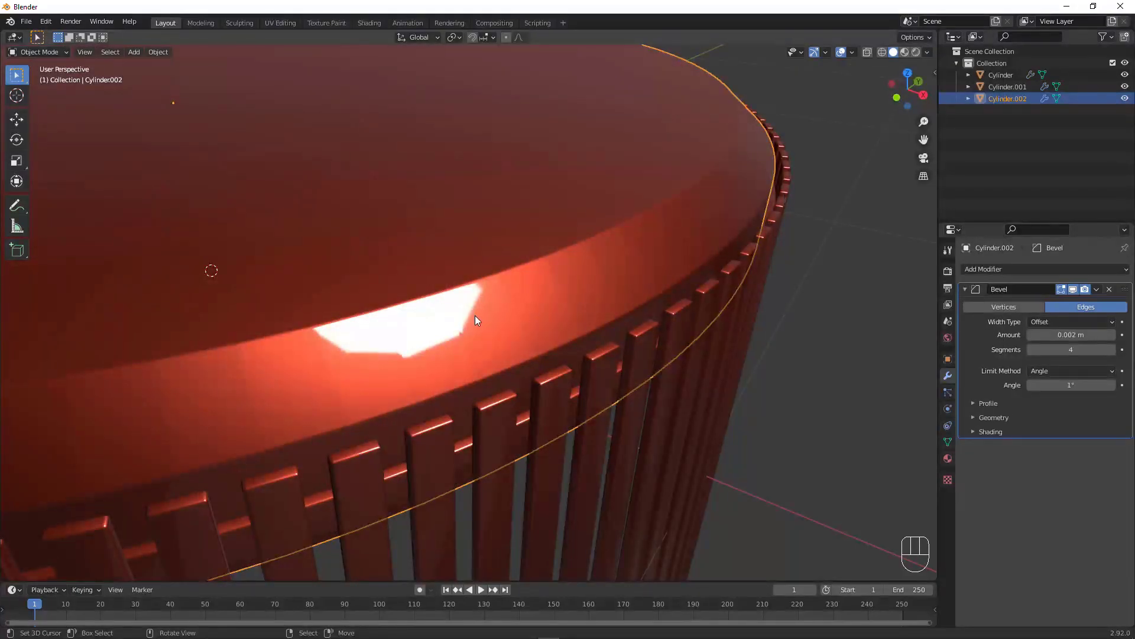
{"action": "left_click_drag", "start_coordinate": [437, 337], "coordinate": [431, 336]}
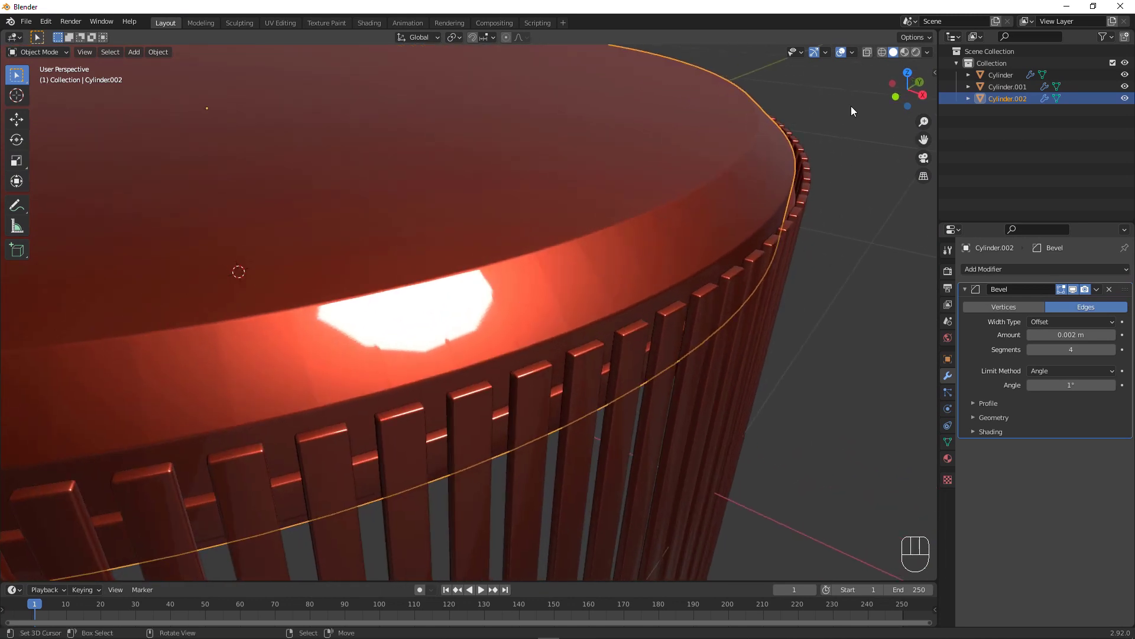
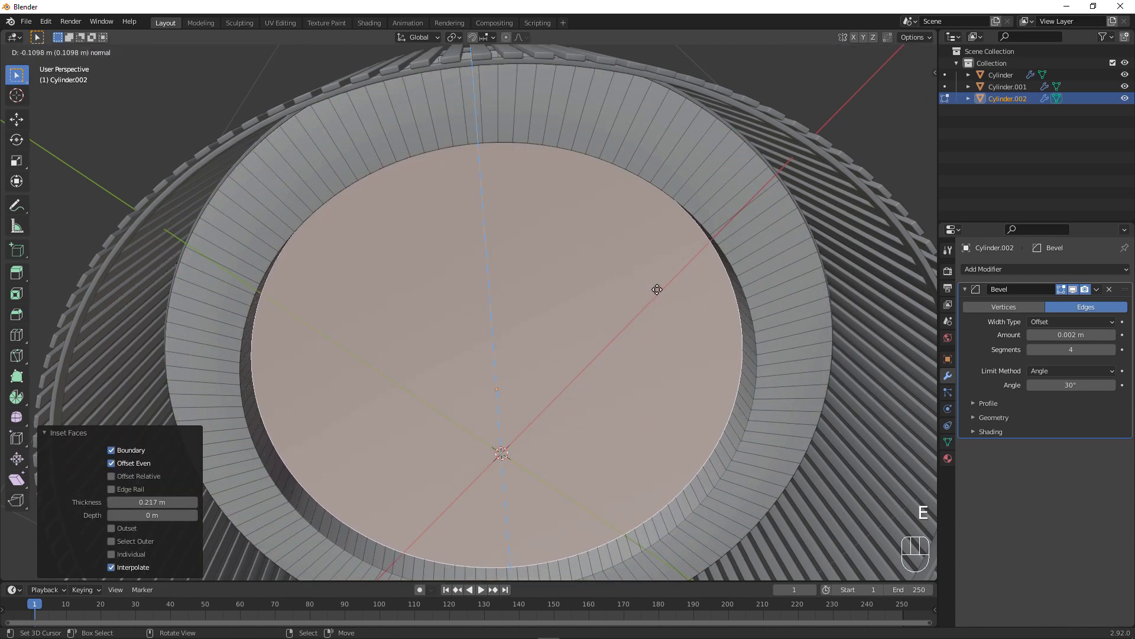
Inset and extrude the cylinder's top face into a raised cap, then leave Edit Mode.
{"action": "left_click", "coordinate": [656, 283]}
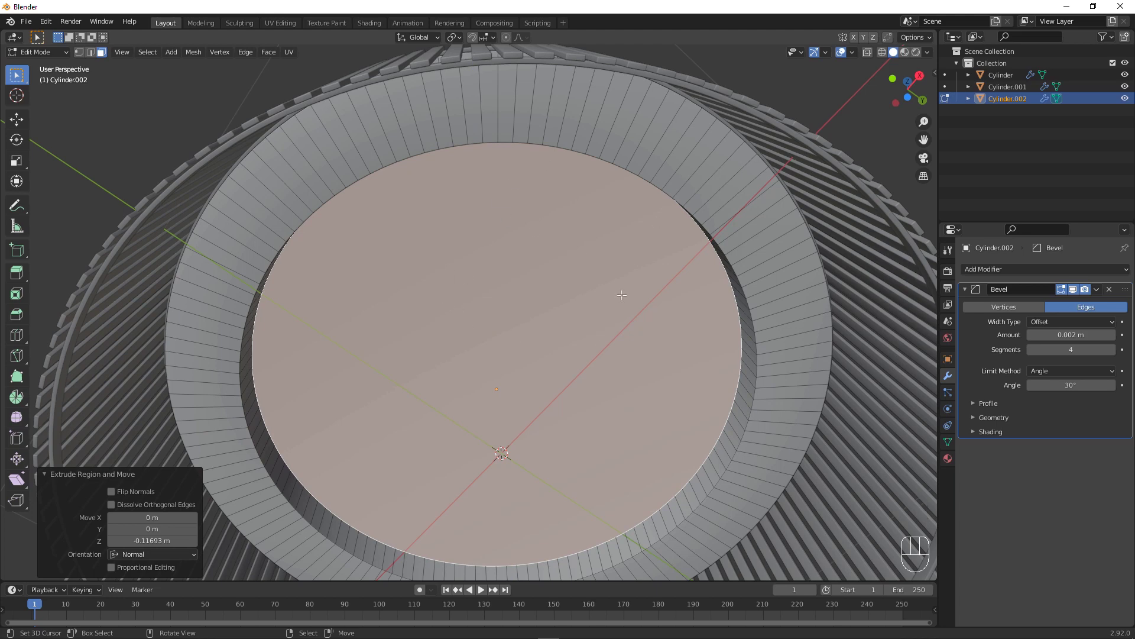
{"action": "key", "text": "Tab"}
{"action": "left_click_drag", "start_coordinate": [666, 147], "coordinate": [602, 256]}
Join the slats, bands and cap cylinder into a single basket object.
{"action": "right_click", "coordinate": [562, 249]}
{"action": "left_click", "coordinate": [596, 293]}
{"action": "middle_click", "coordinate": [626, 194]}
{"action": "left_click", "coordinate": [632, 214]}
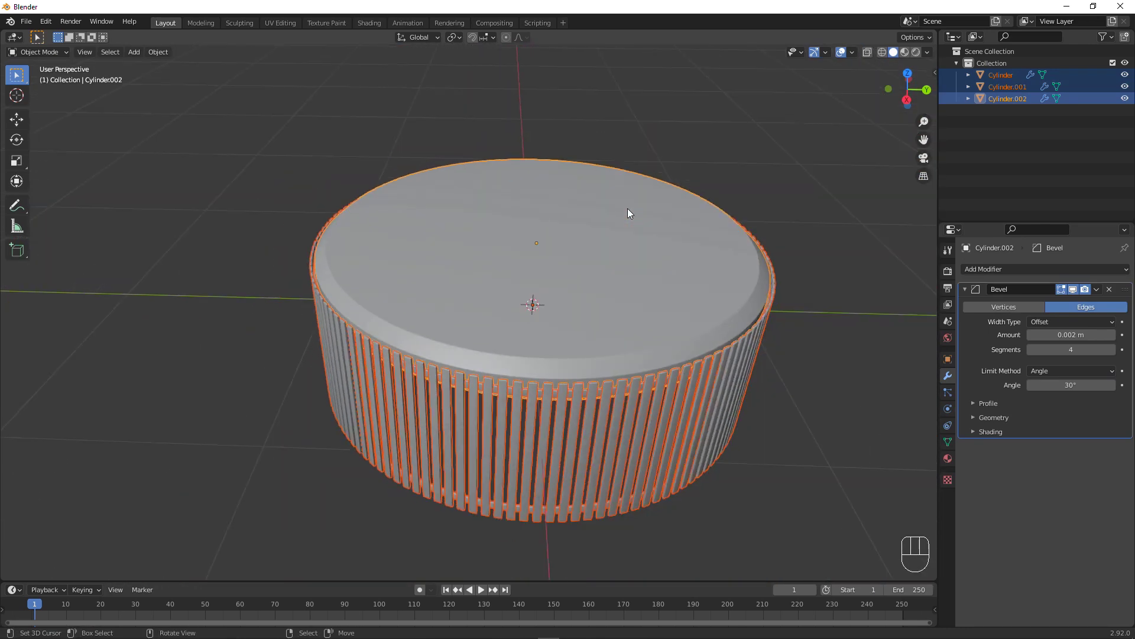
{"action": "key", "text": "ctrl+p"}
{"action": "left_click", "coordinate": [605, 265]}
{"action": "left_click", "coordinate": [605, 264]}
{"action": "left_click_drag", "start_coordinate": [617, 255], "coordinate": [570, 246]}
{"action": "left_click_drag", "start_coordinate": [636, 258], "coordinate": [652, 248]}
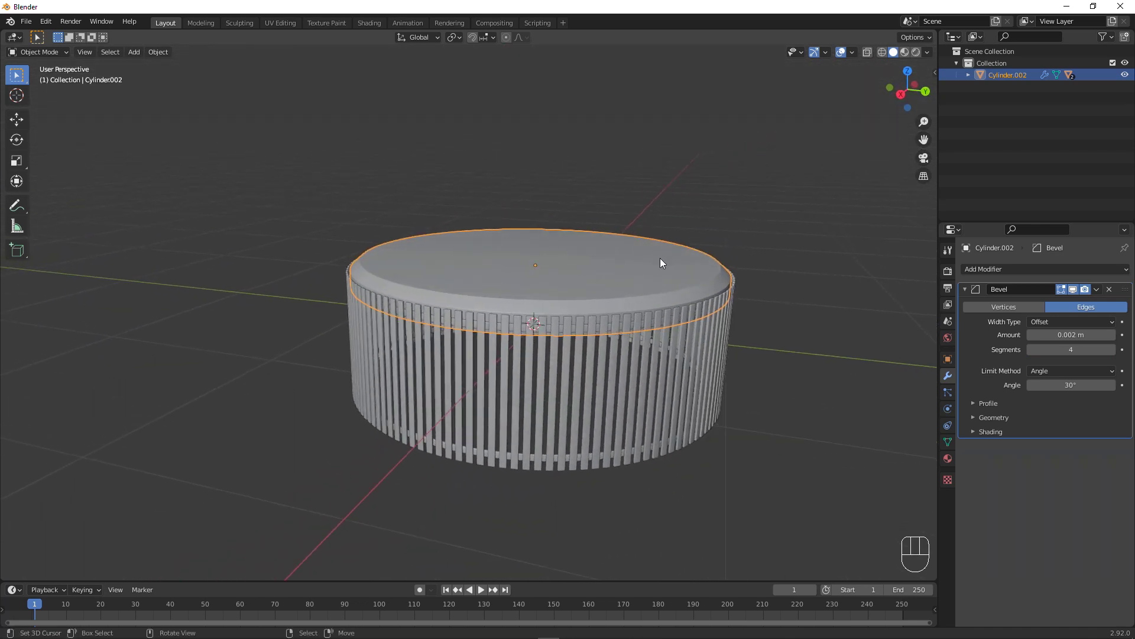
Cancel a stray move and hide the joined basket, leaving the viewport empty.
{"action": "key", "text": "g"}
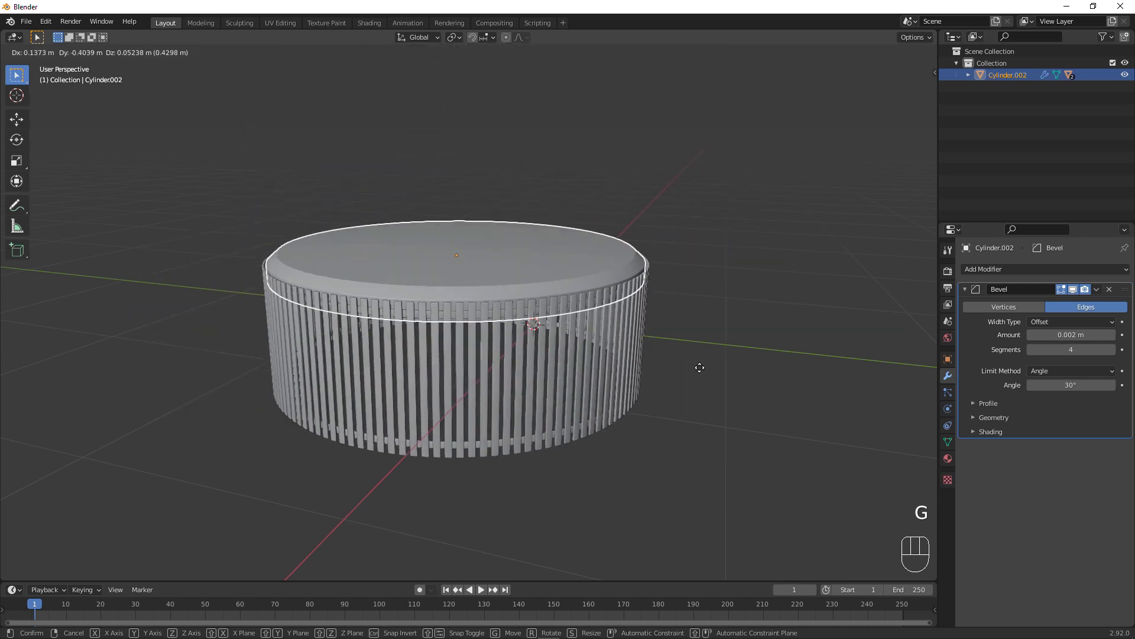
{"action": "right_click", "coordinate": [778, 140]}
{"action": "key", "text": "a"}
{"action": "left_click_drag", "start_coordinate": [534, 269], "coordinate": [551, 261]}
{"action": "key", "text": "h"}
{"action": "left_click_drag", "start_coordinate": [564, 231], "coordinate": [526, 247]}
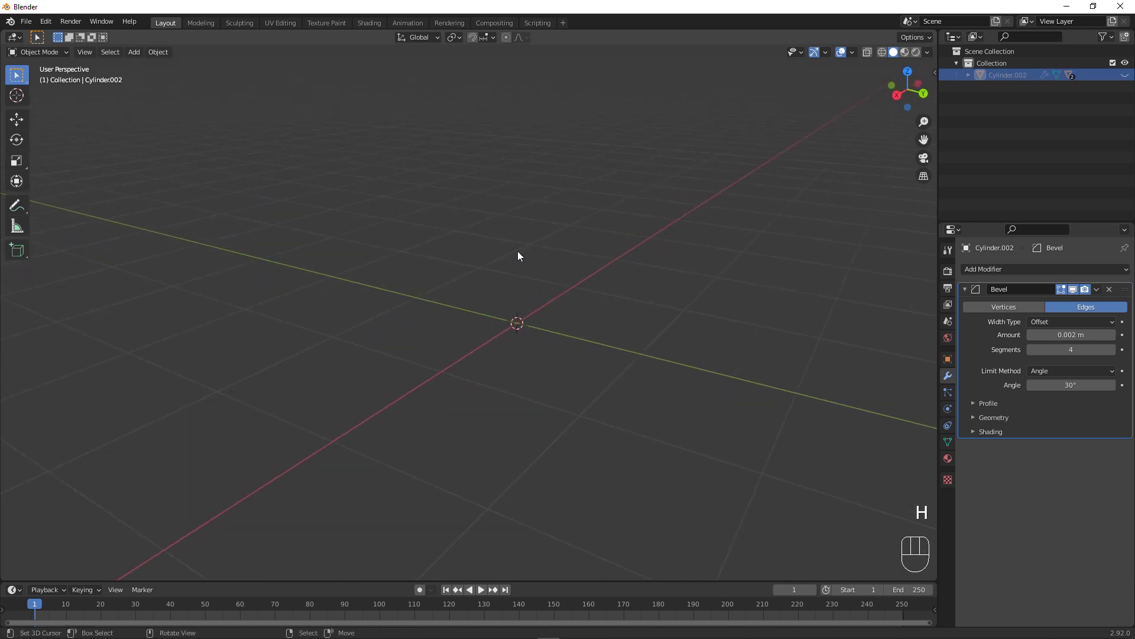
Bring up the save window to store the scene as save this.blend.
{"action": "key", "text": "ctrl+s"}
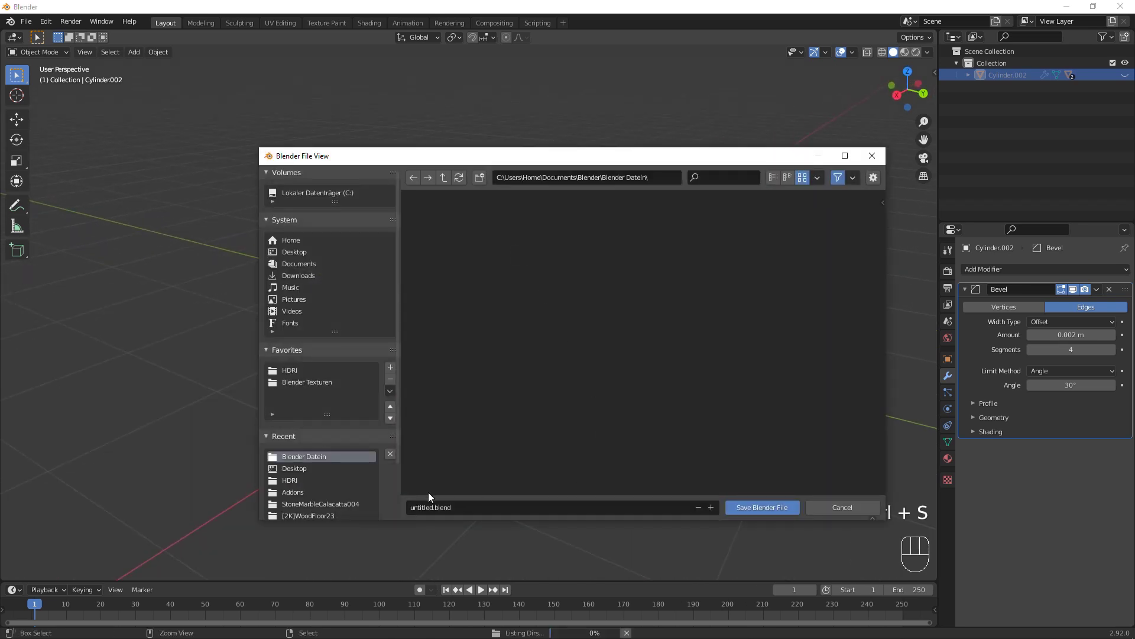
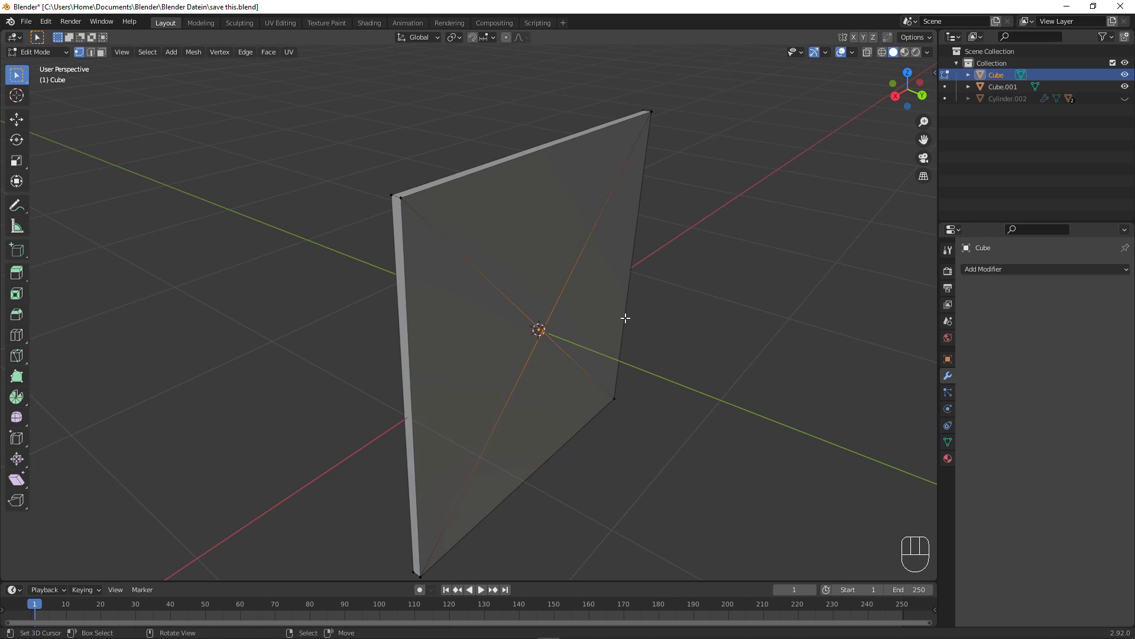
Give the panel a Bevel modifier of 0.005 m, 4 segments, with Limit Method None.
{"action": "left_click_drag", "start_coordinate": [525, 353], "coordinate": [588, 340]}
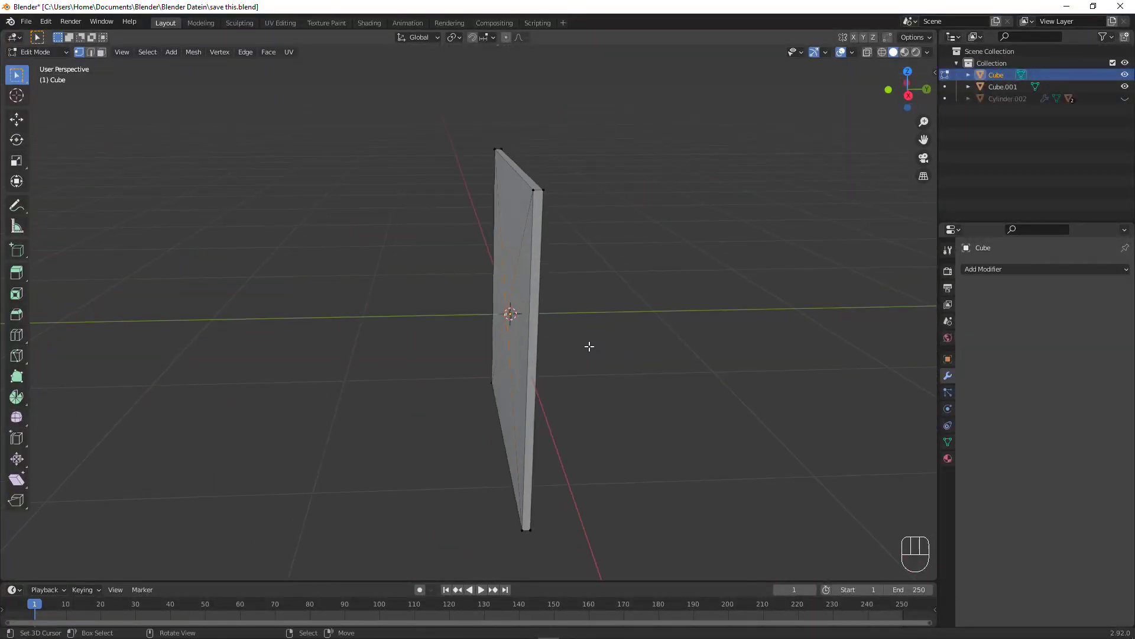
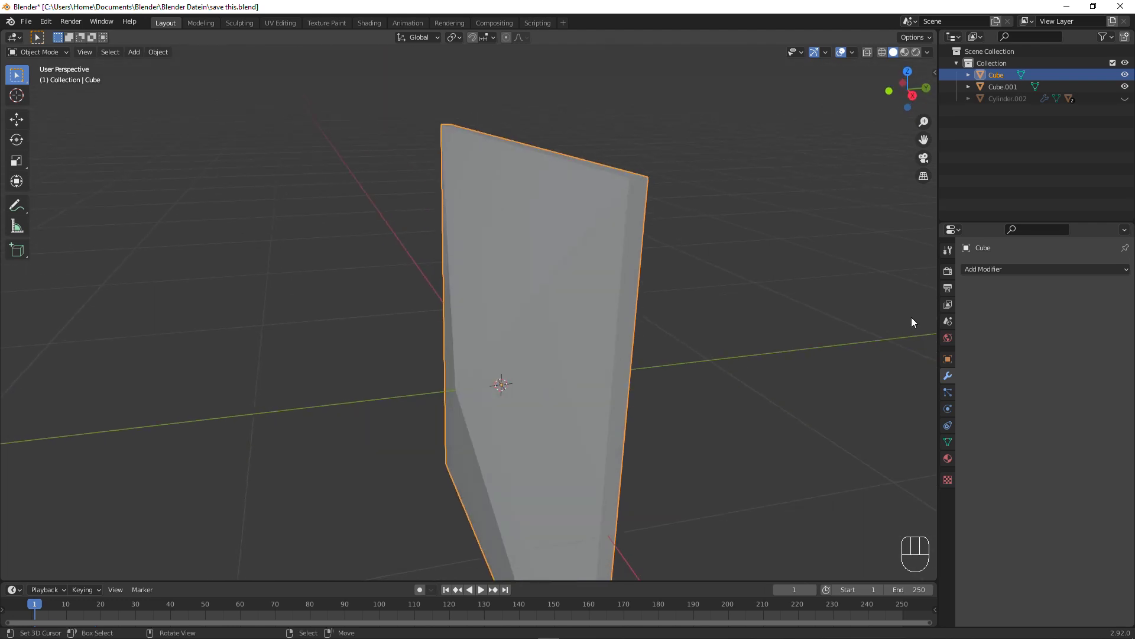
{"action": "left_click_drag", "start_coordinate": [1006, 274], "coordinate": [916, 322]}
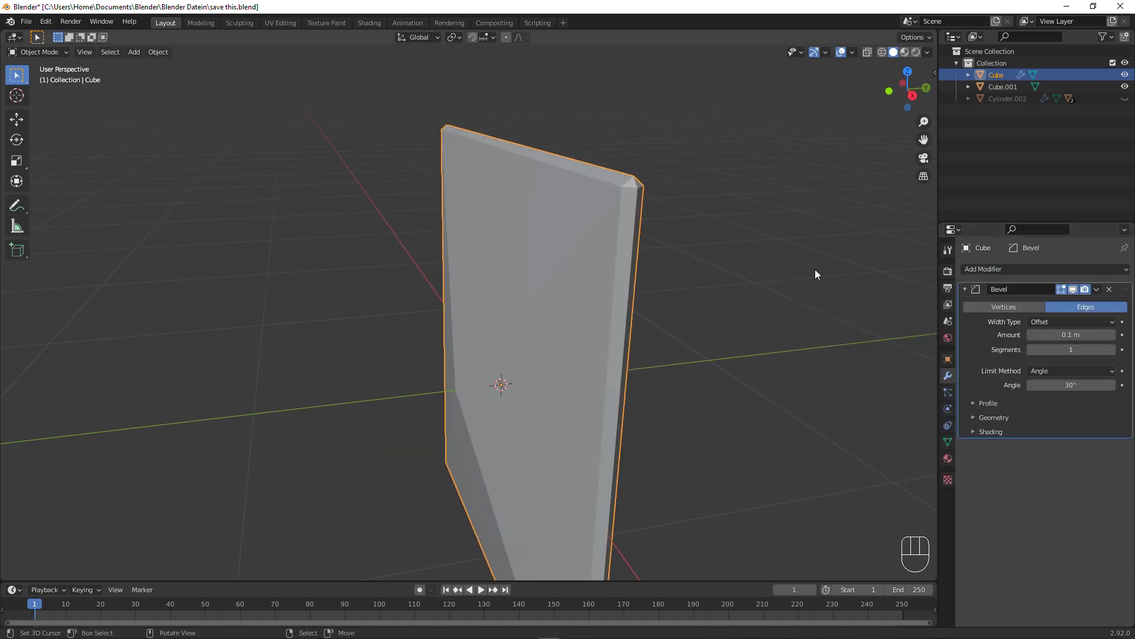
{"action": "left_click_drag", "start_coordinate": [827, 274], "coordinate": [807, 279]}
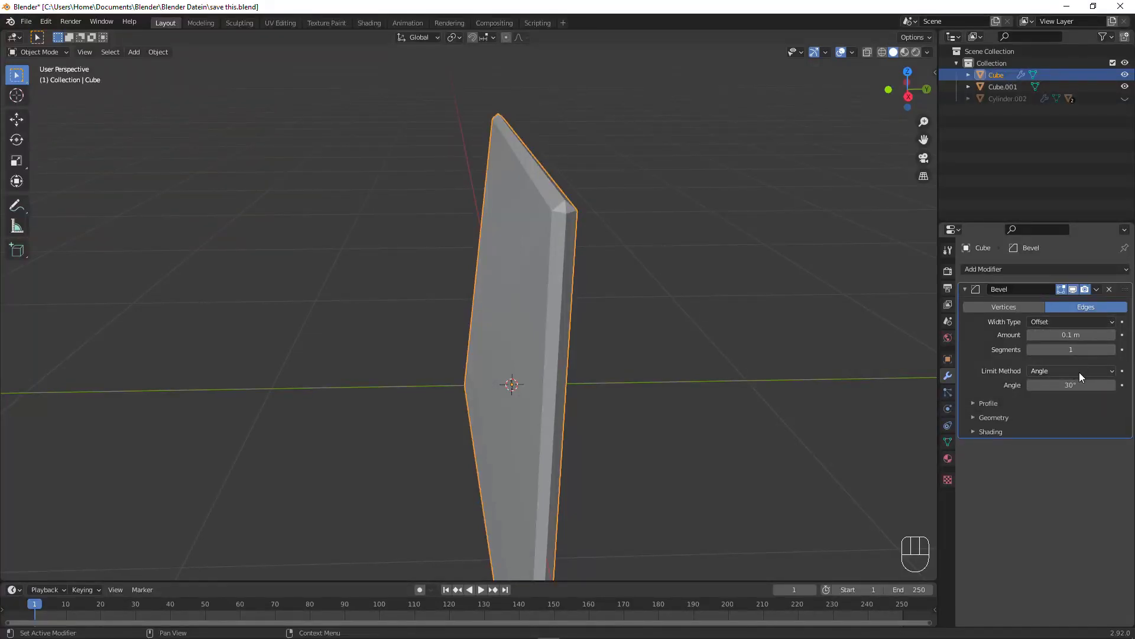
{"action": "left_click", "coordinate": [1083, 376]}
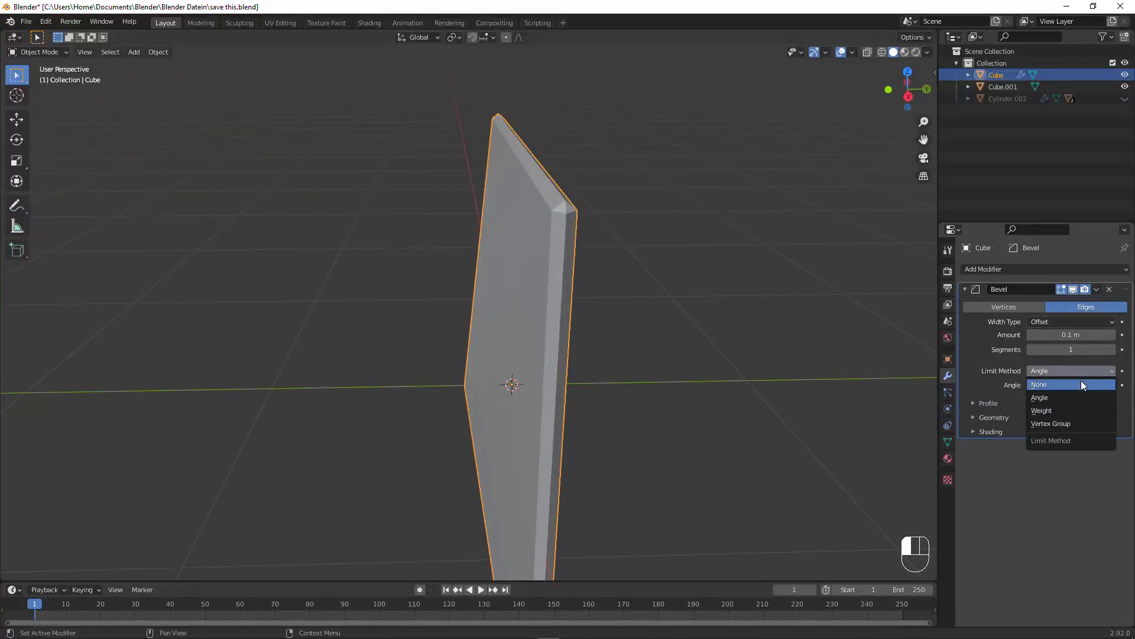
{"action": "left_click_drag", "start_coordinate": [598, 343], "coordinate": [611, 347]}
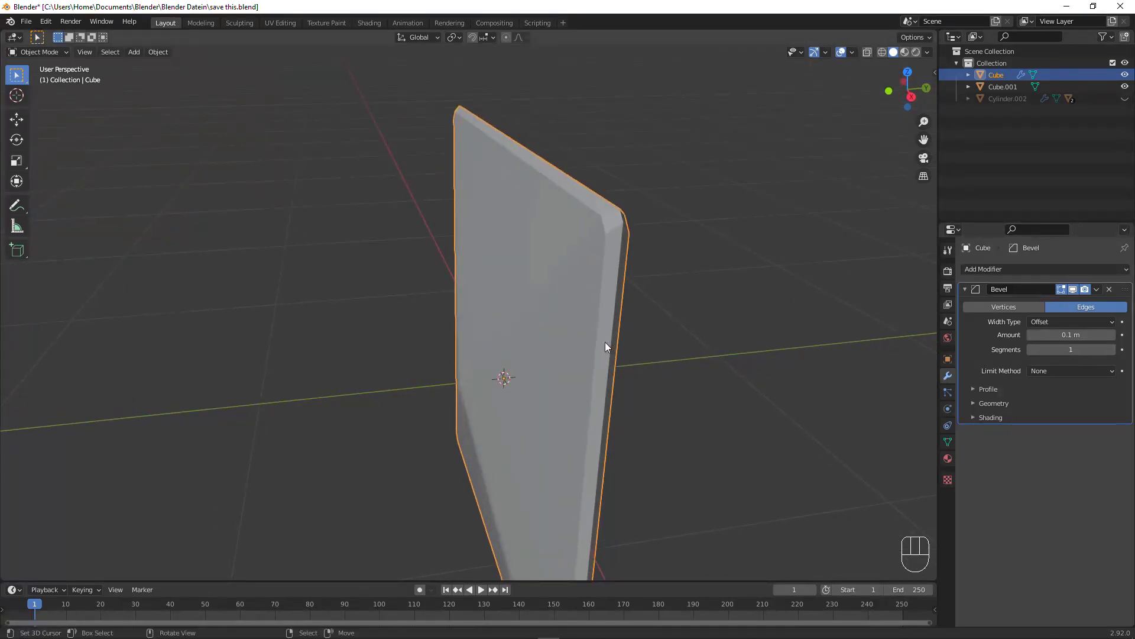
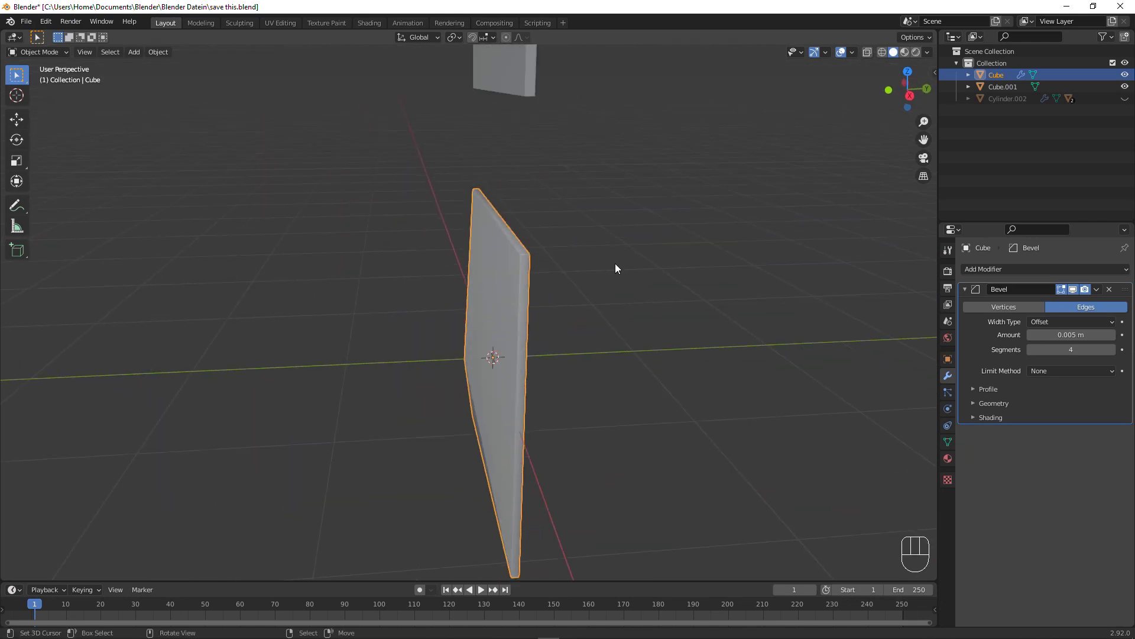
Select the upper panel Cube.001, scale it by 2 along Z and move it along Z.
{"action": "left_click", "coordinate": [535, 93]}
{"action": "left_click_drag", "start_coordinate": [547, 103], "coordinate": [567, 100]}
{"action": "right_click", "coordinate": [513, 101]}
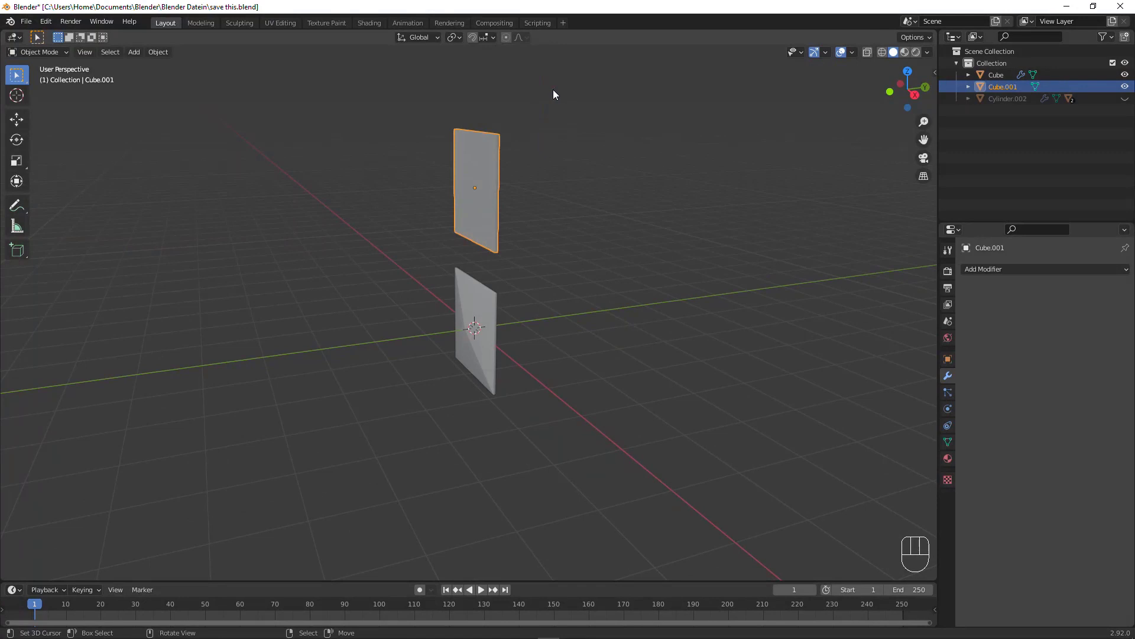
{"action": "key", "text": "s"}
{"action": "key", "text": "z"}
{"action": "key", "text": "KP_2"}
{"action": "key", "text": "Return"}
{"action": "key", "text": "g"}
{"action": "key", "text": "t"}
{"action": "key", "text": "z"}
Inset the upper panel's front face and scale the inset along Y into a recess.
{"action": "left_click", "coordinate": [557, 61]}
{"action": "left_click_drag", "start_coordinate": [508, 117], "coordinate": [528, 233]}
{"action": "left_click_drag", "start_coordinate": [527, 234], "coordinate": [632, 213]}
{"action": "left_click_drag", "start_coordinate": [676, 205], "coordinate": [574, 213]}
{"action": "key", "text": "ctrl+a"}
{"action": "key", "text": "Tab"}
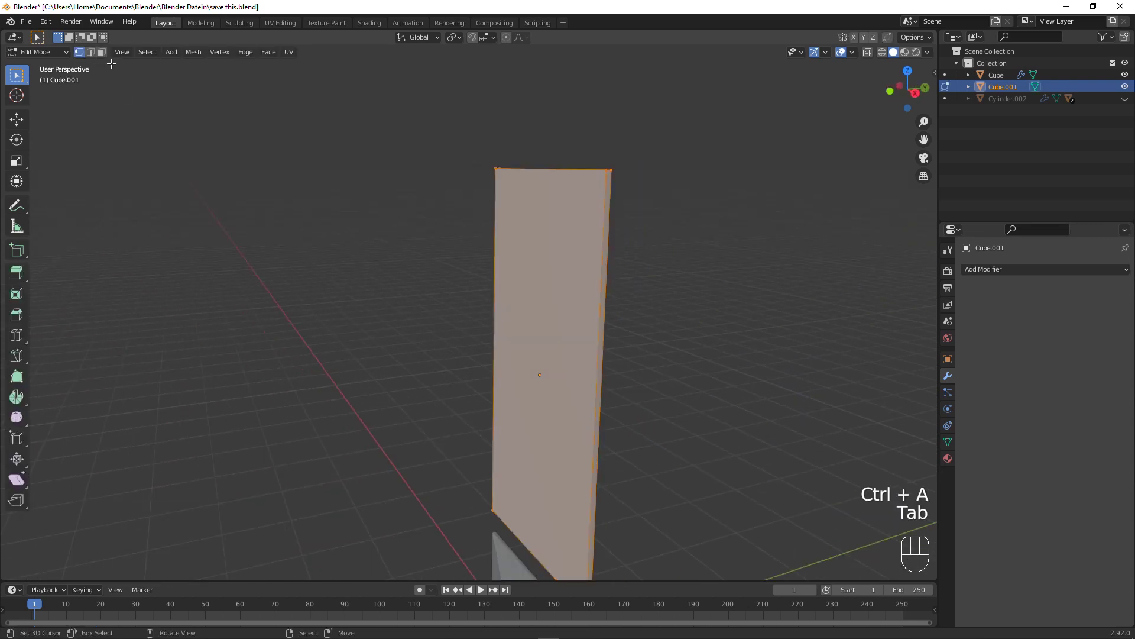
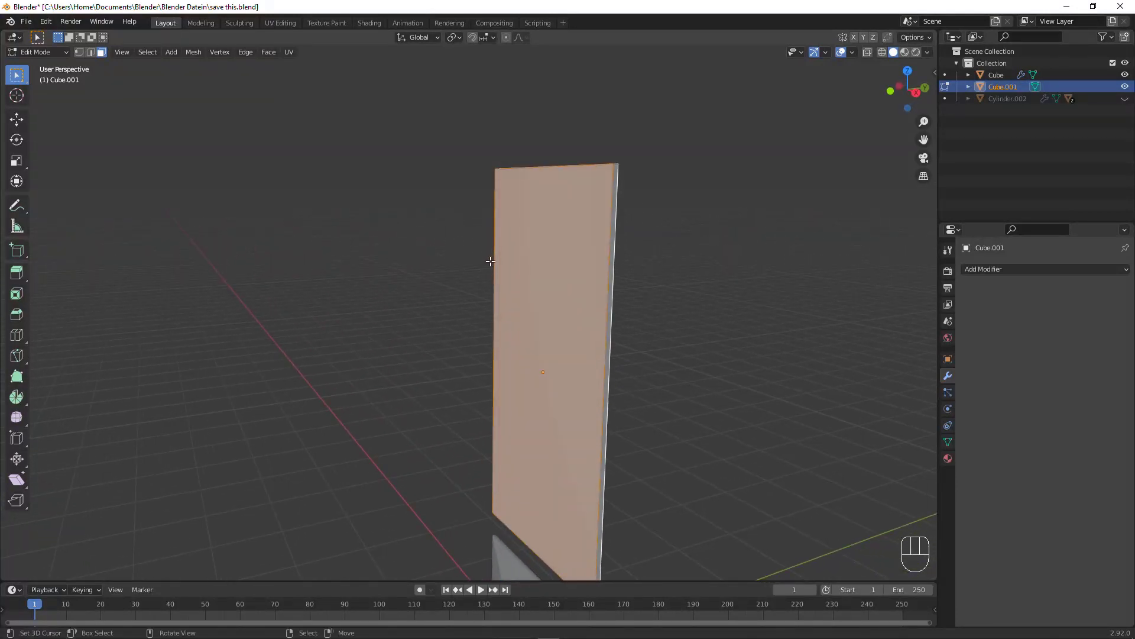
{"action": "key", "text": "i"}
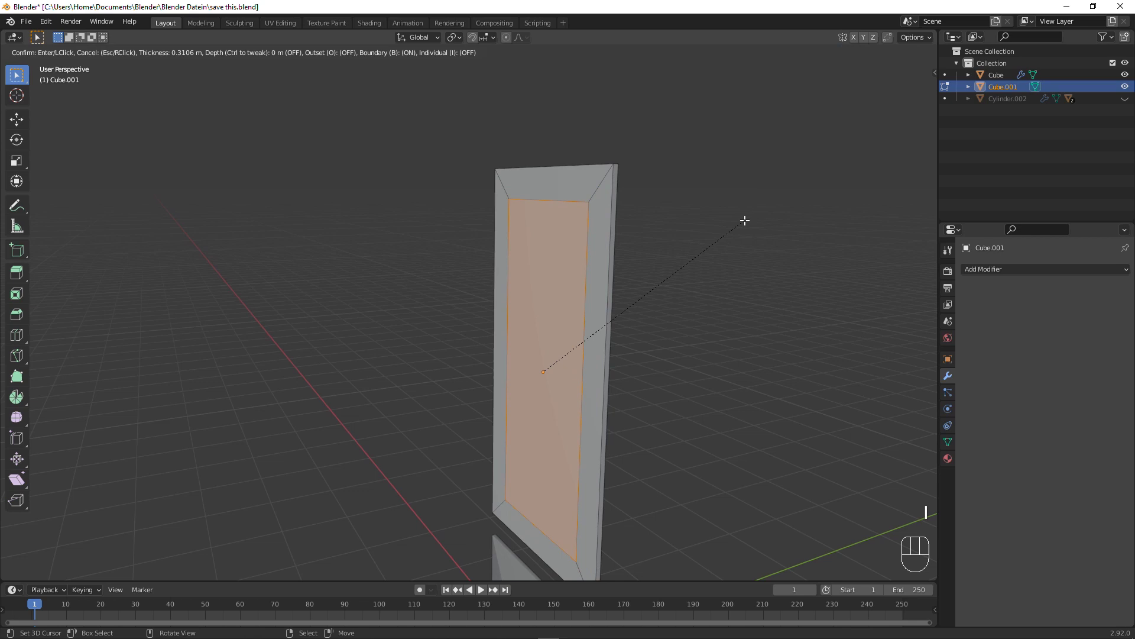
{"action": "left_click", "coordinate": [745, 214]}
{"action": "left_click_drag", "start_coordinate": [733, 223], "coordinate": [673, 234]}
{"action": "key", "text": "s"}
{"action": "key", "text": "y"}
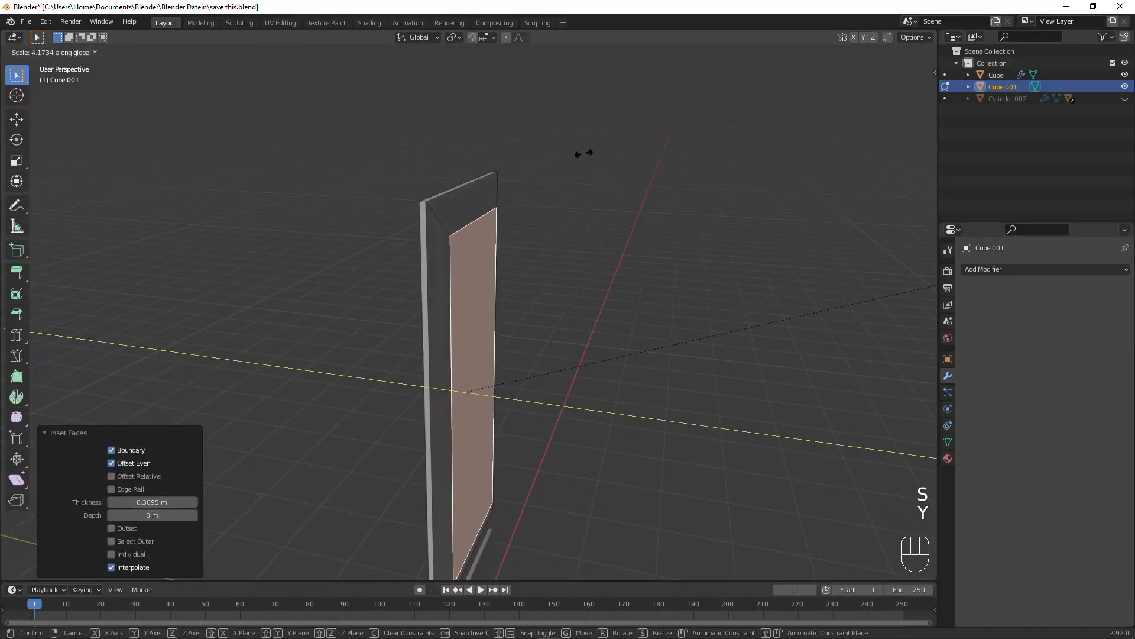
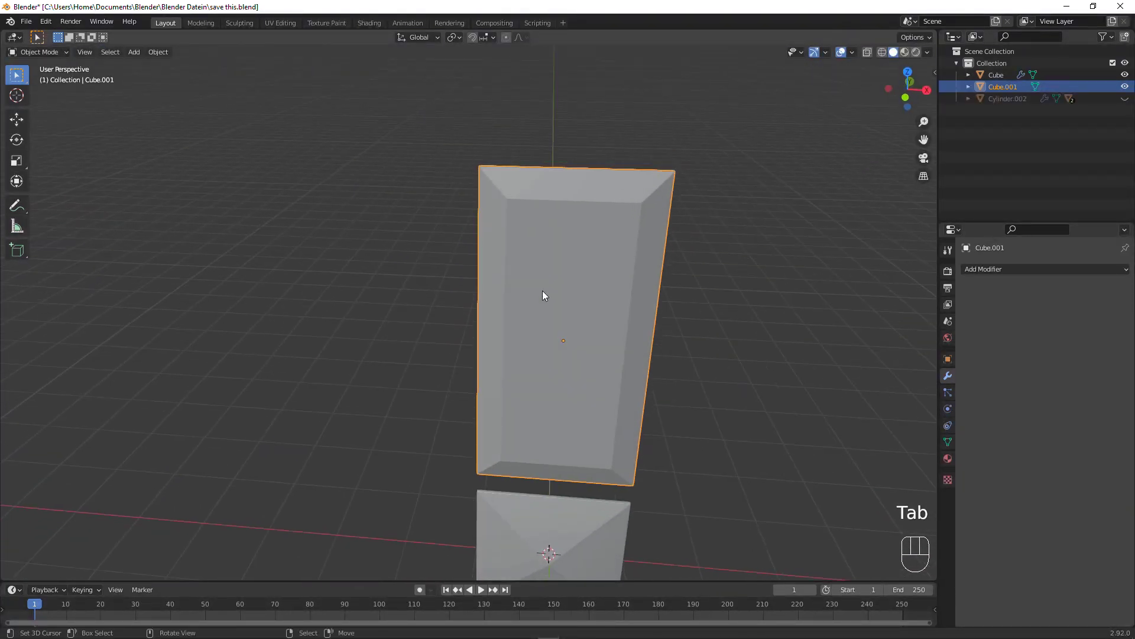
Copy the lower panel's four-segment Bevel modifier to the upper panel with Ctrl+L.
{"action": "left_click", "coordinate": [555, 519]}
{"action": "key", "text": "ctrl+l"}
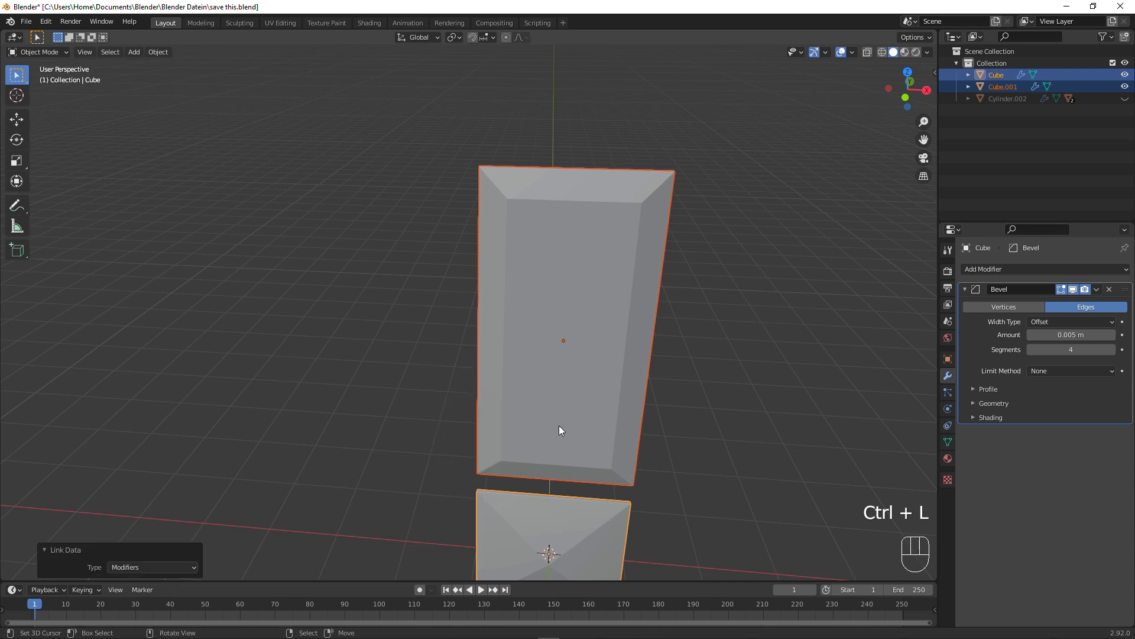
{"action": "left_click_drag", "start_coordinate": [667, 279], "coordinate": [568, 289]}
{"action": "right_click", "coordinate": [555, 297]}
{"action": "key", "text": "w"}
{"action": "left_click_drag", "start_coordinate": [632, 326], "coordinate": [689, 301]}
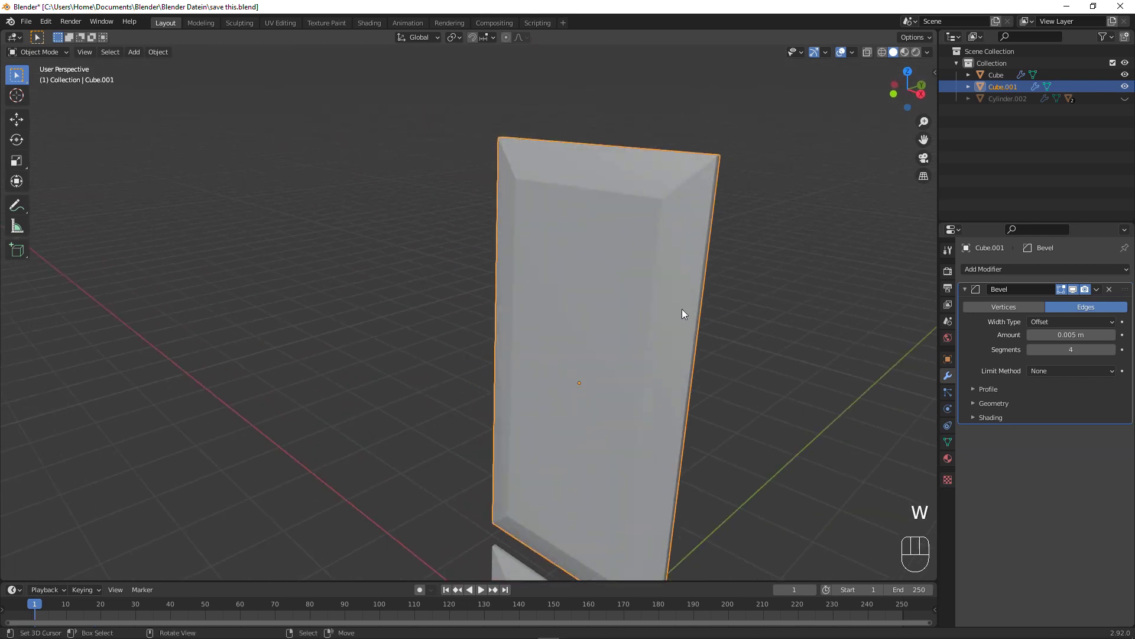
{"action": "left_click_drag", "start_coordinate": [527, 495], "coordinate": [579, 469]}
{"action": "left_click", "coordinate": [544, 488]}
Move both panels up along Z so they sit higher above the origin.
{"action": "key", "text": "g"}
{"action": "key", "text": "z"}
{"action": "left_click", "coordinate": [622, 189]}
{"action": "left_click_drag", "start_coordinate": [628, 261], "coordinate": [553, 289]}
{"action": "left_click_drag", "start_coordinate": [527, 283], "coordinate": [595, 326]}
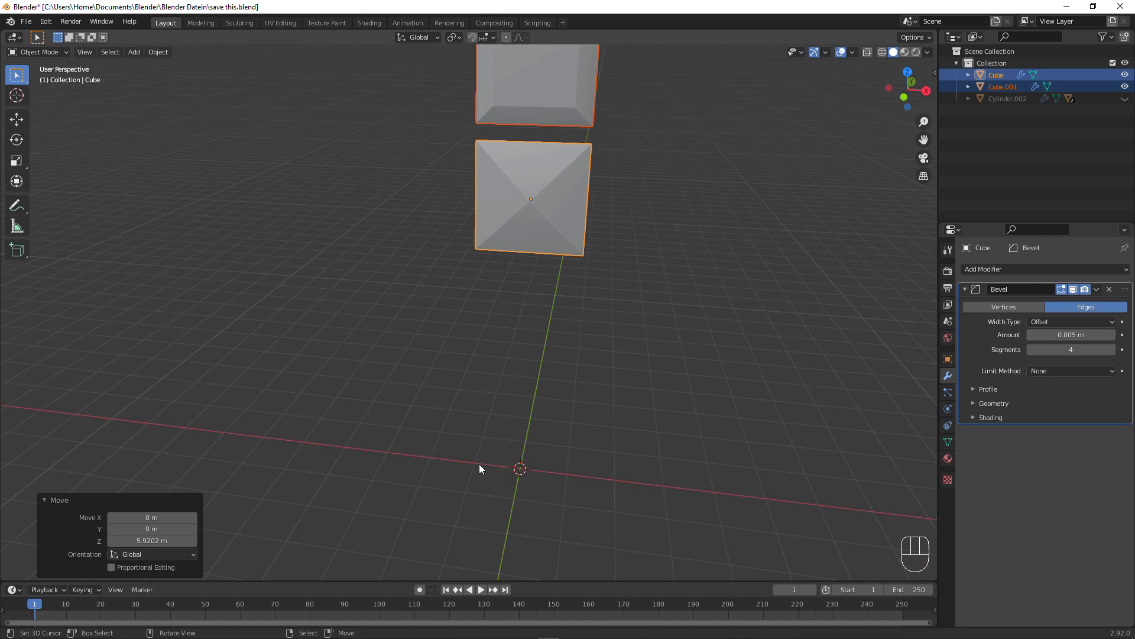
Add an Ico Sphere of radius 1 m at the origin and set its Subdivisions to 2.
{"action": "key", "text": "shift+a"}
{"action": "key", "text": "shift+a"}
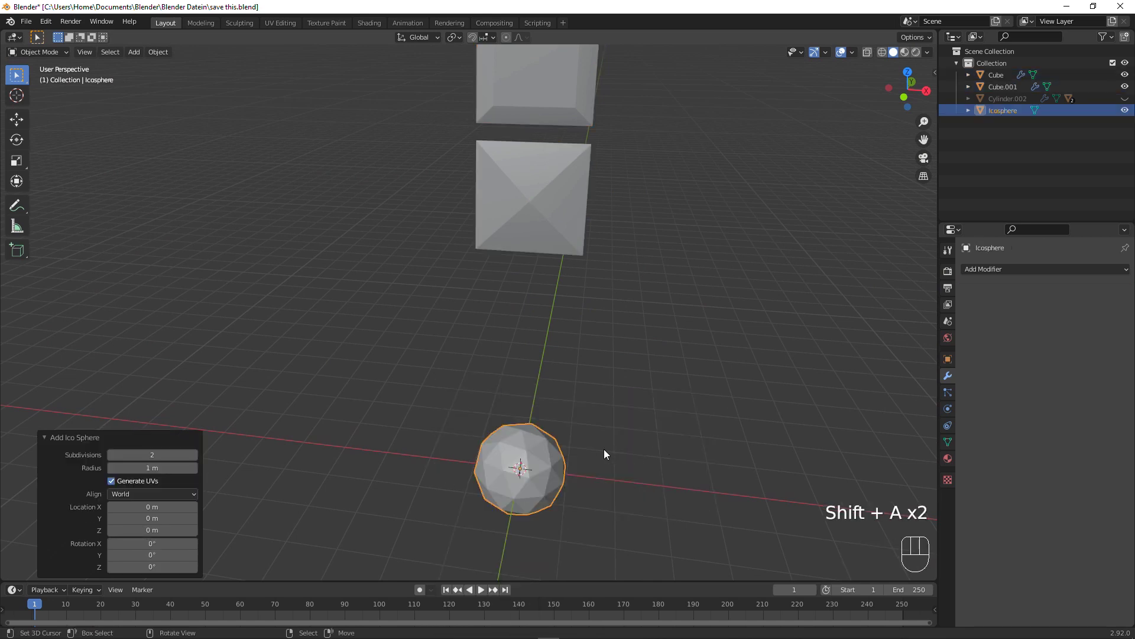
{"action": "left_click_drag", "start_coordinate": [624, 500], "coordinate": [565, 325]}
{"action": "middle_click", "coordinate": [634, 313]}
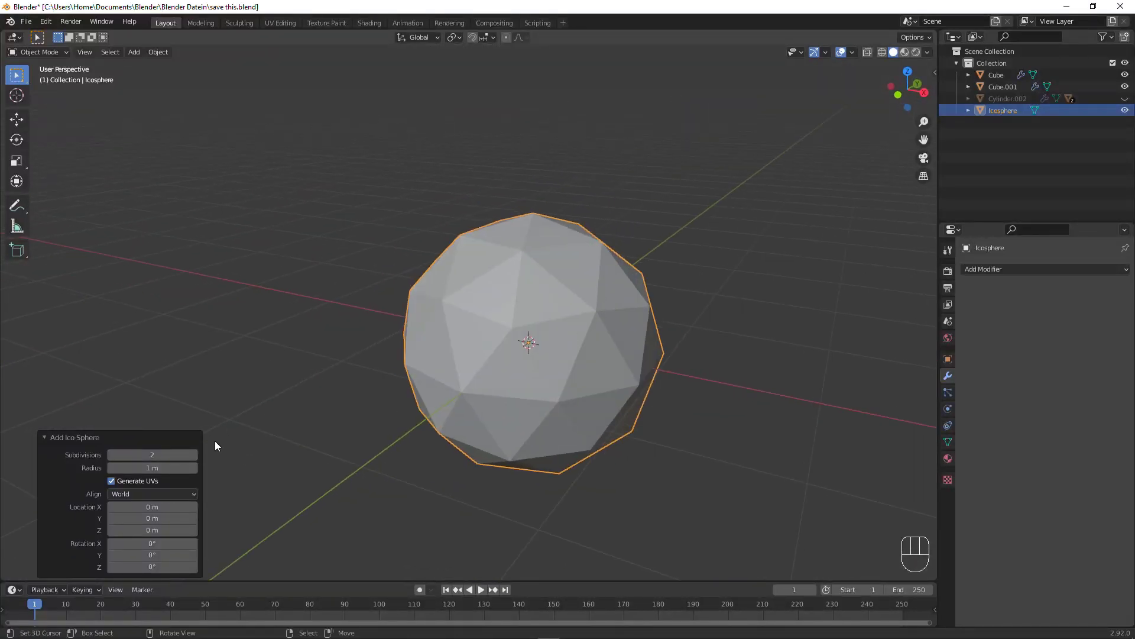
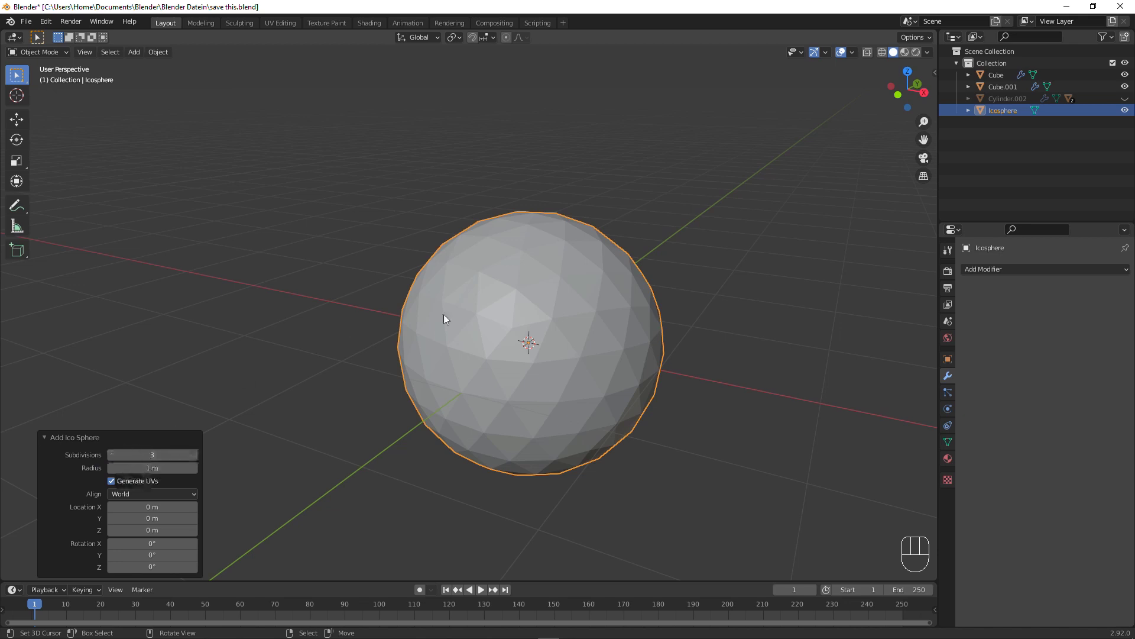
{"action": "left_click_drag", "start_coordinate": [657, 269], "coordinate": [671, 265]}
{"action": "left_click", "coordinate": [114, 461]}
{"action": "left_click", "coordinate": [113, 458]}
{"action": "left_click_drag", "start_coordinate": [413, 437], "coordinate": [358, 430]}
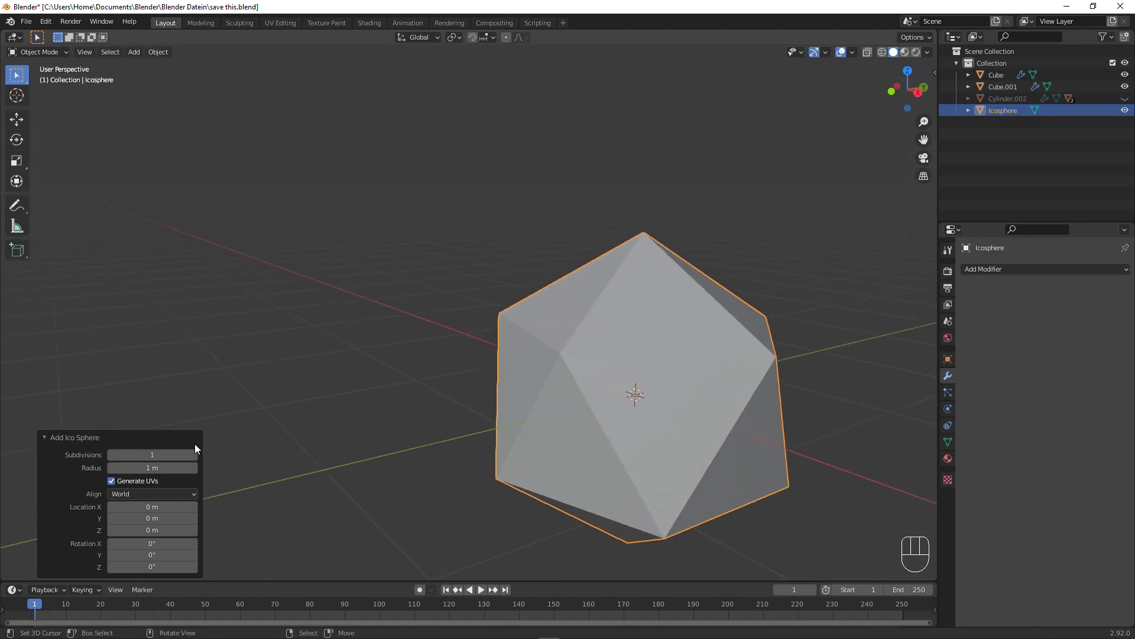
{"action": "left_click", "coordinate": [197, 454]}
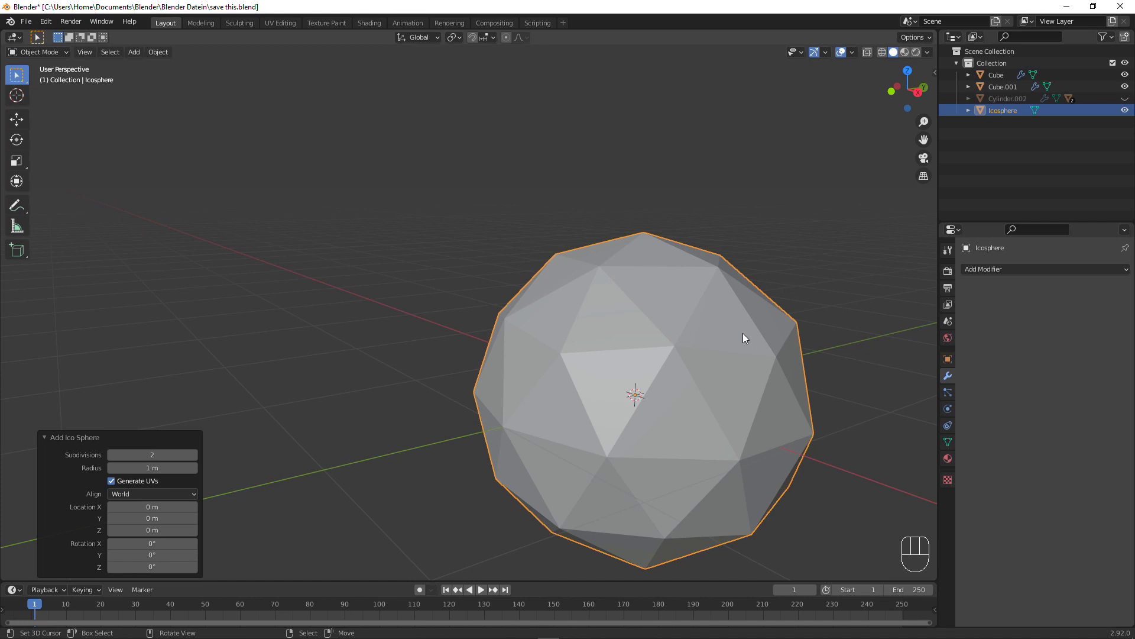
{"action": "left_click_drag", "start_coordinate": [585, 366], "coordinate": [584, 396]}
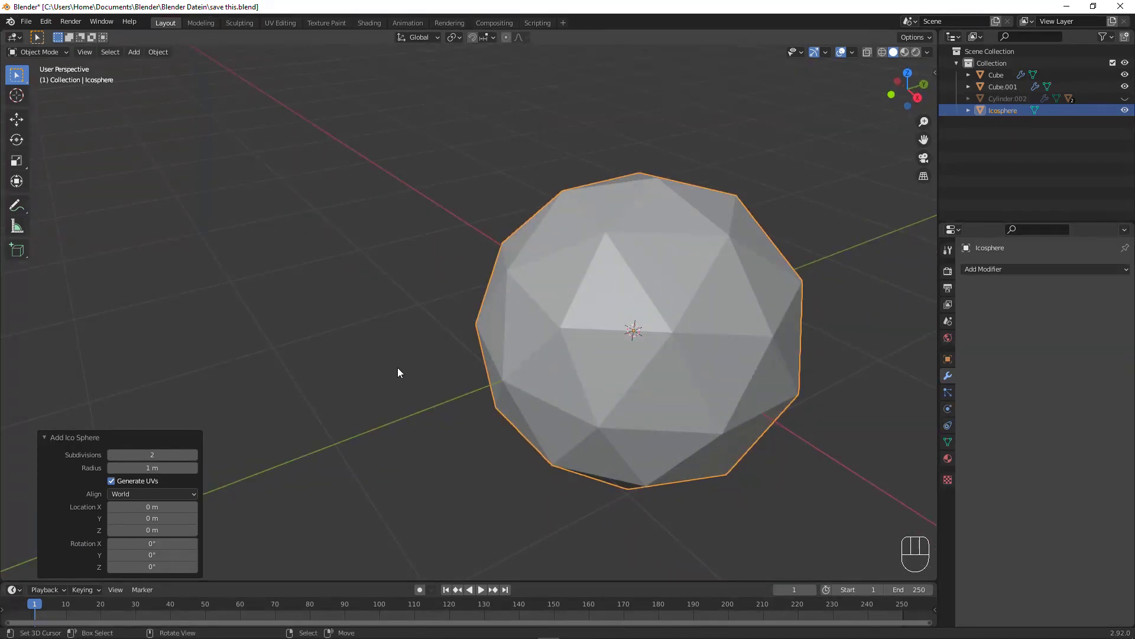
{"action": "left_click_drag", "start_coordinate": [551, 327], "coordinate": [553, 313]}
{"action": "left_click_drag", "start_coordinate": [540, 296], "coordinate": [594, 247]}
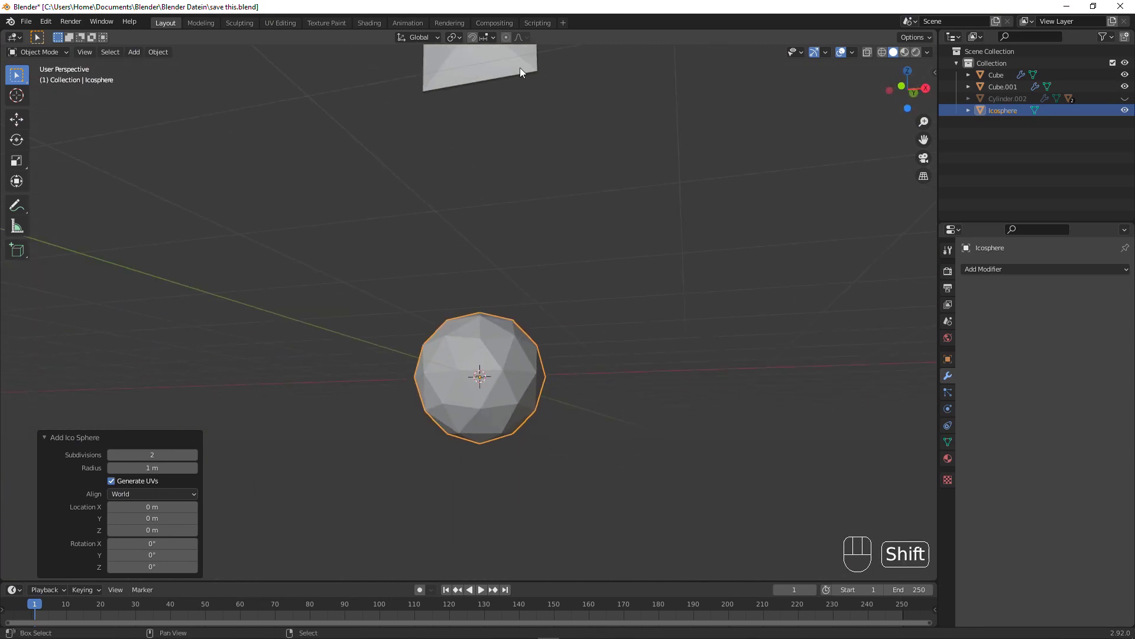
Link the panel's Bevel modifier onto the icosphere with Ctrl+L.
{"action": "left_click", "coordinate": [522, 68]}
{"action": "key", "text": "ctrl+l"}
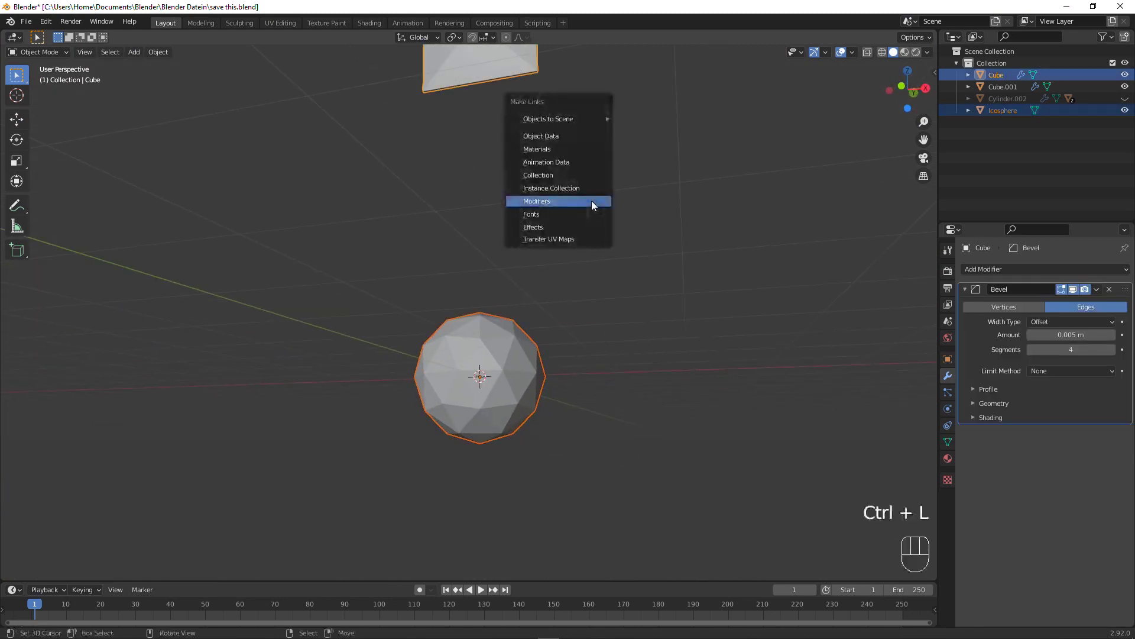
{"action": "left_click", "coordinate": [492, 421]}
{"action": "key", "text": "w"}
{"action": "middle_click", "coordinate": [579, 407]}
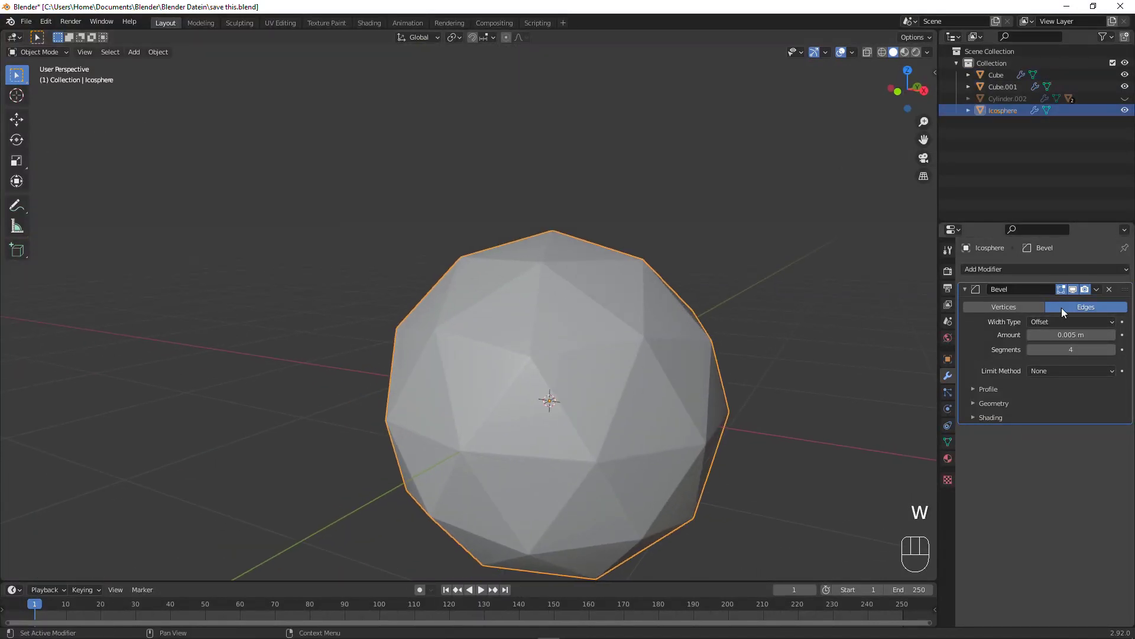
Remove the Bevel modifier from the icosphere again and bring up the Add menu.
{"action": "left_click_drag", "start_coordinate": [1095, 298], "coordinate": [1080, 306]}
{"action": "left_click_drag", "start_coordinate": [816, 298], "coordinate": [808, 320]}
{"action": "key", "text": "shift+a"}
{"action": "key", "text": "shift+a"}
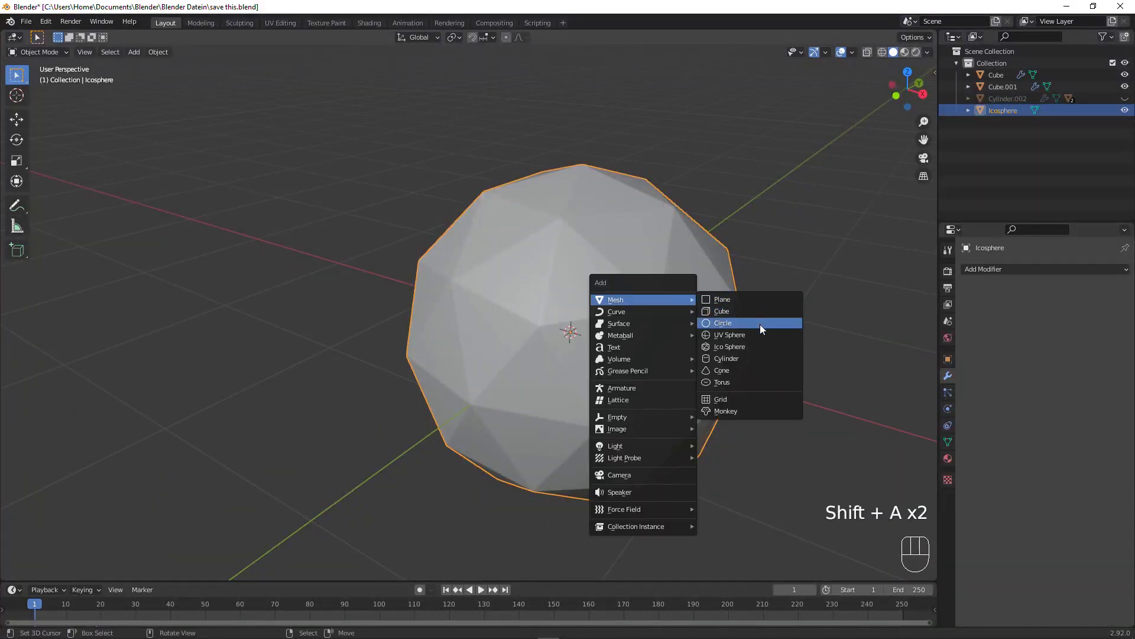
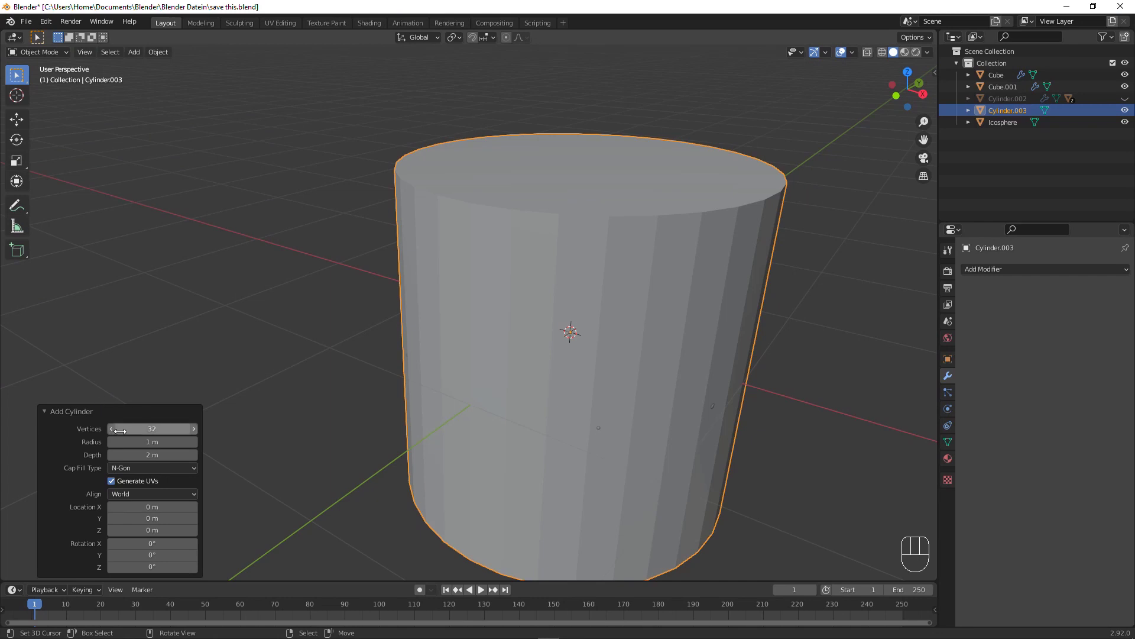
Orbit and zoom around the new 32-vertex, 1 m by 2 m cylinder at the origin to inspect it.
{"action": "left_click_drag", "start_coordinate": [415, 387], "coordinate": [458, 378]}
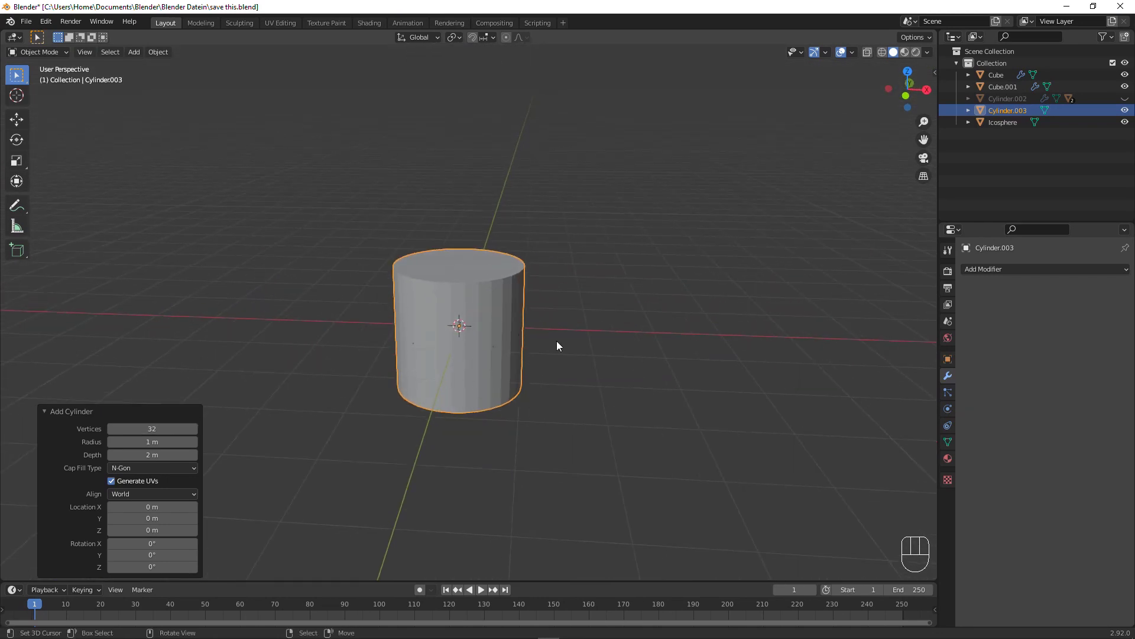
{"action": "left_click_drag", "start_coordinate": [579, 350], "coordinate": [504, 352]}
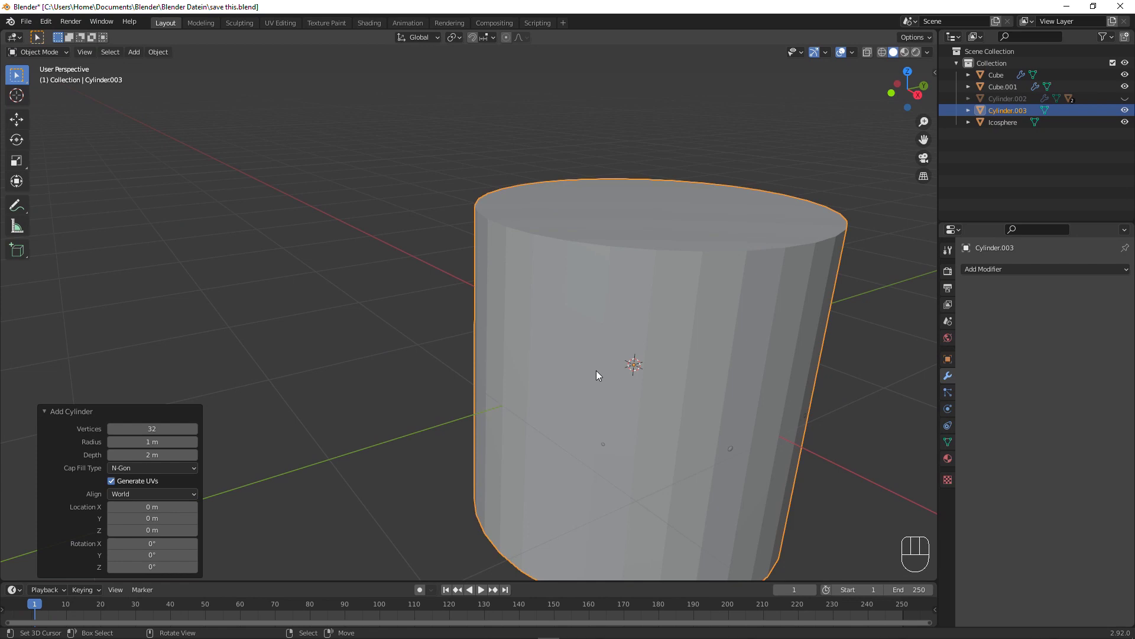
{"action": "left_click_drag", "start_coordinate": [574, 365], "coordinate": [568, 367]}
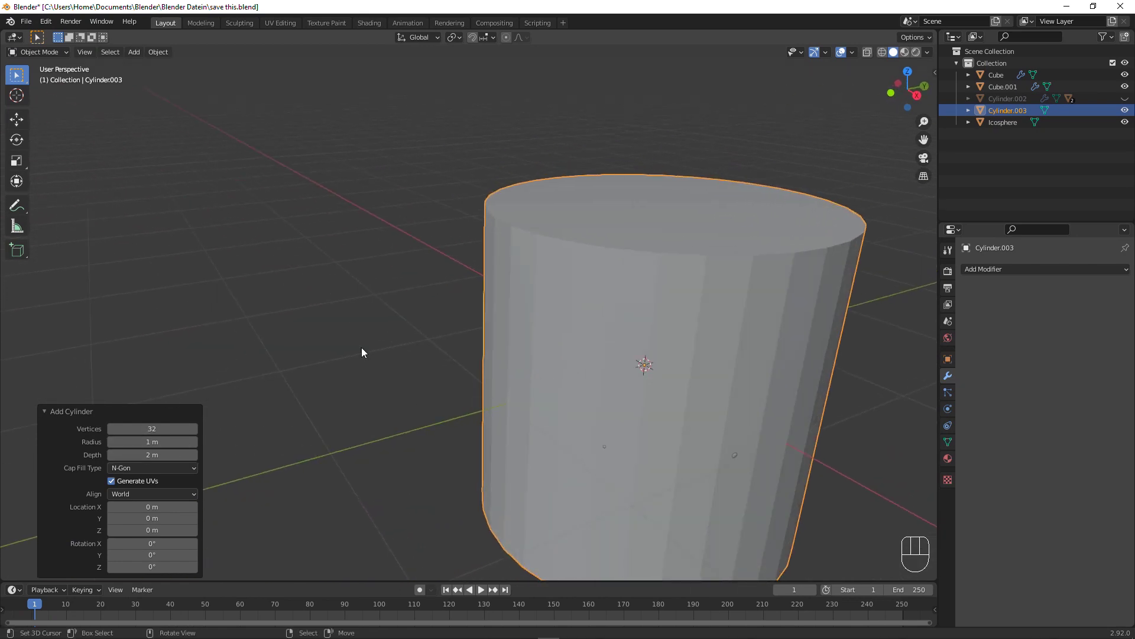
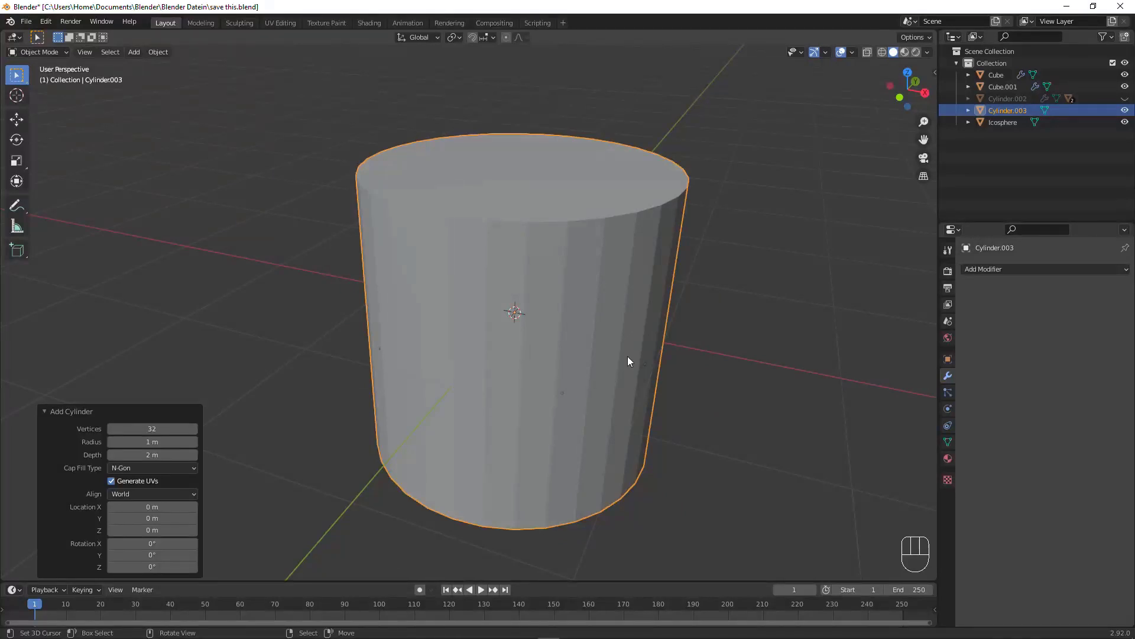
{"action": "left_click_drag", "start_coordinate": [763, 327], "coordinate": [679, 324]}
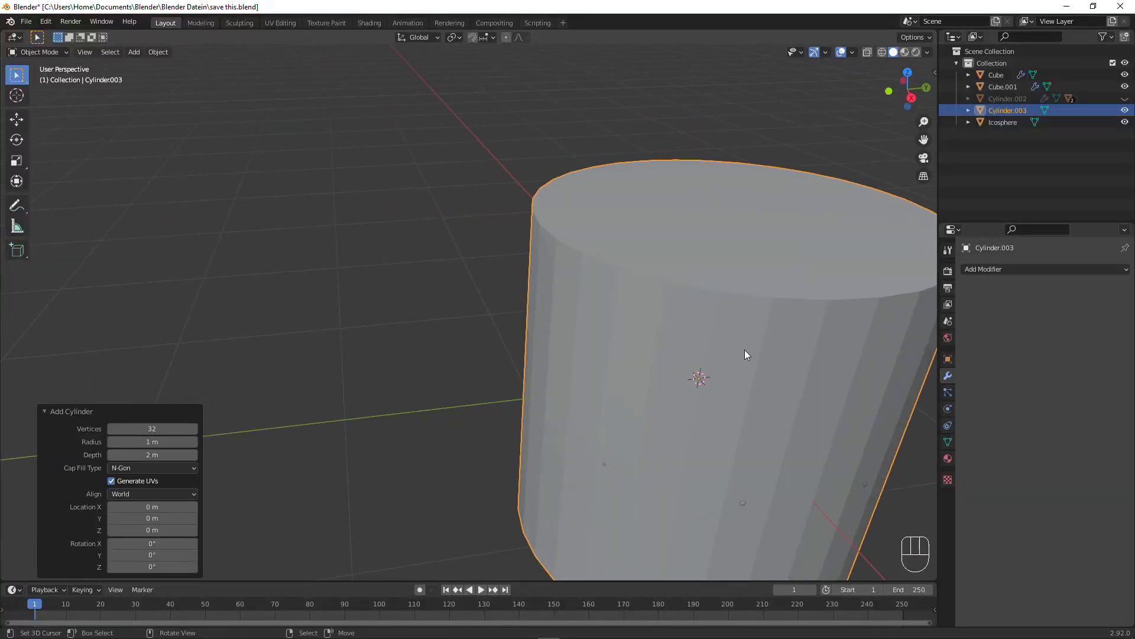
{"action": "left_click_drag", "start_coordinate": [427, 338], "coordinate": [506, 324]}
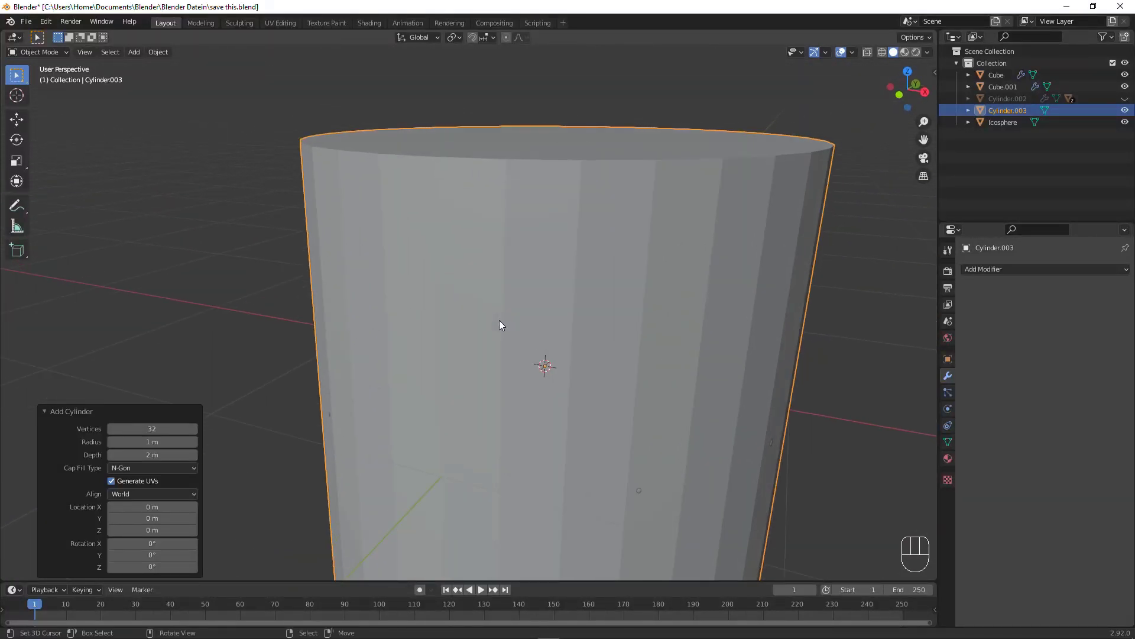
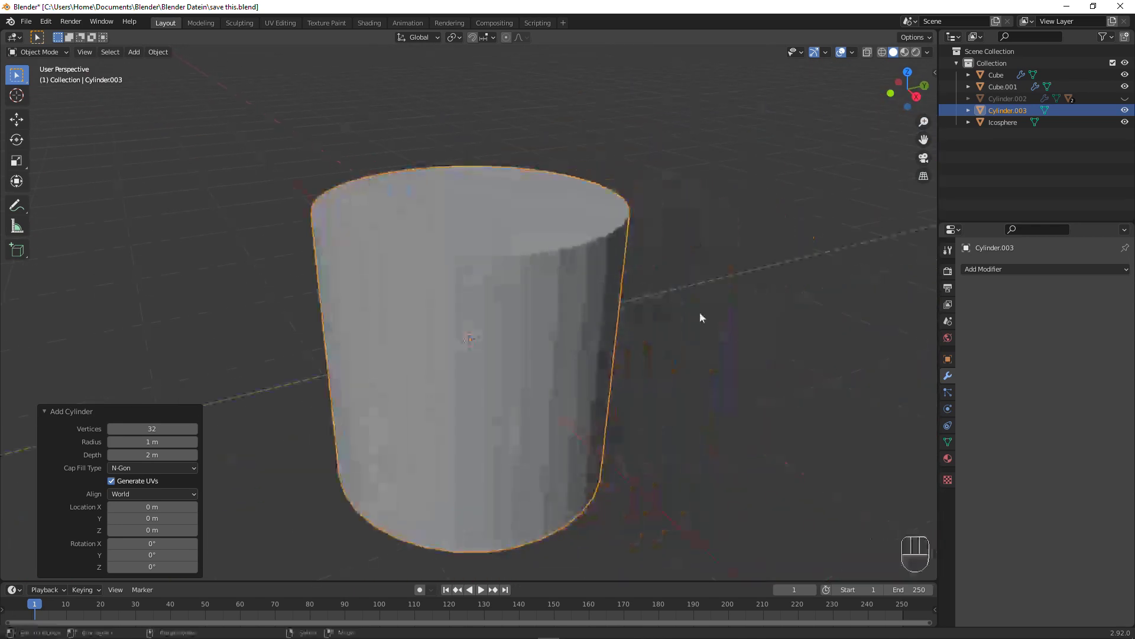
Rotate the cylinder 90° about X, scale it into a thin rod and raise it through the icosphere's top.
{"action": "key", "text": "r"}
{"action": "key", "text": "x"}
{"action": "key", "text": "KP_9"}
{"action": "key", "text": "KP_0"}
{"action": "key", "text": "Return"}
{"action": "left_click_drag", "start_coordinate": [631, 314], "coordinate": [661, 317]}
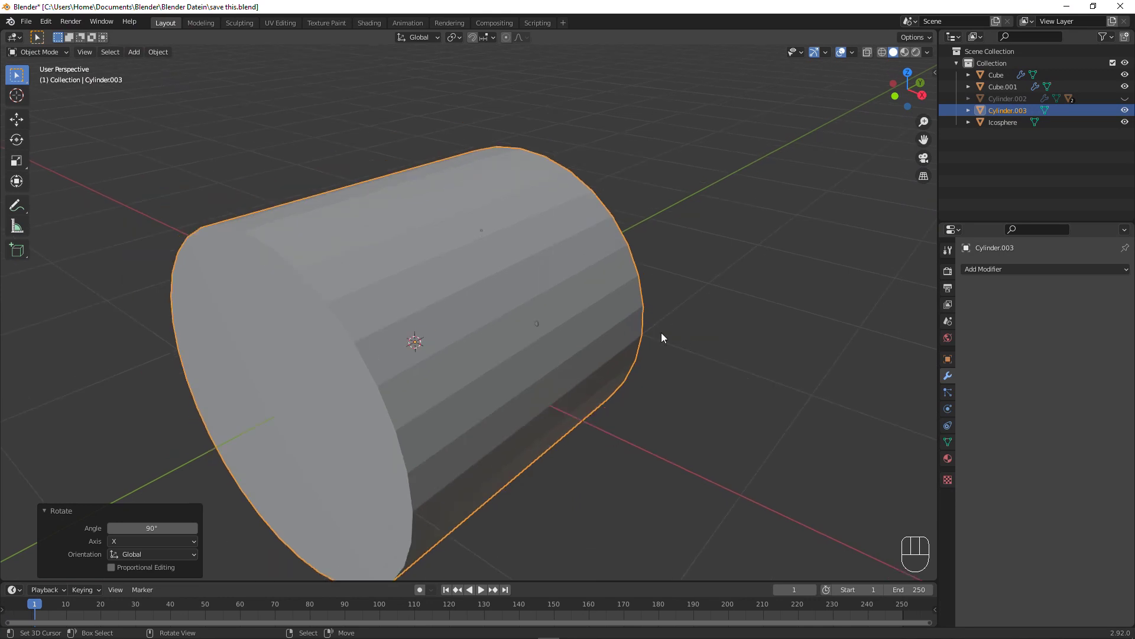
{"action": "key", "text": "s"}
{"action": "key", "text": "shift+y"}
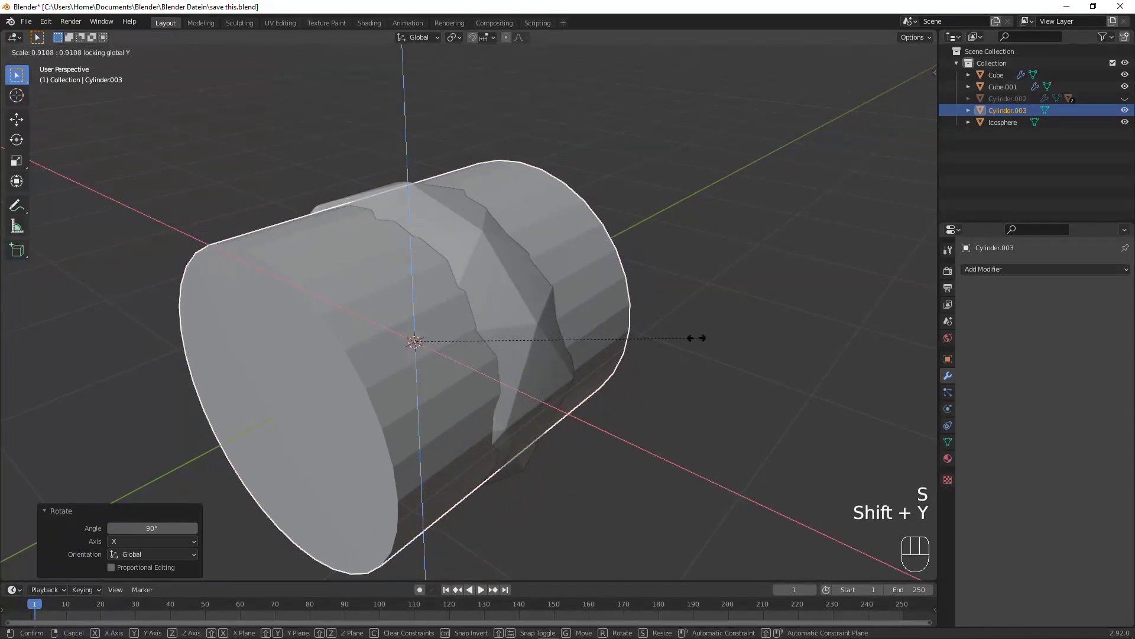
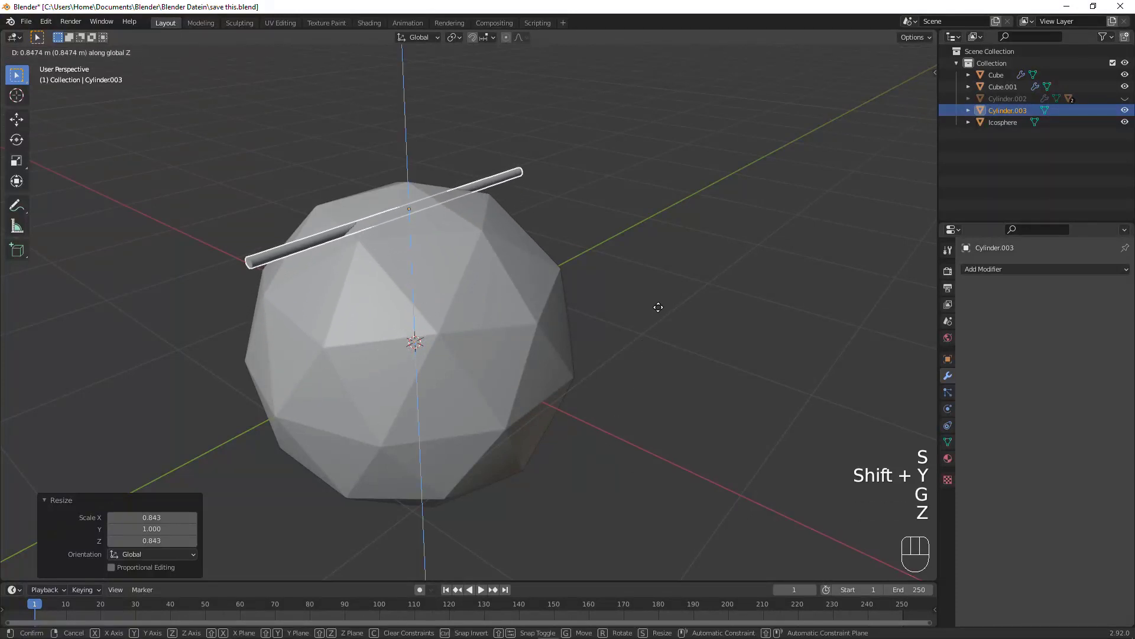
{"action": "left_click", "coordinate": [671, 299]}
Rotate the icosphere about its vertical Z axis.
{"action": "left_click", "coordinate": [485, 260]}
{"action": "left_click_drag", "start_coordinate": [462, 287], "coordinate": [546, 328]}
{"action": "left_click_drag", "start_coordinate": [298, 307], "coordinate": [382, 296]}
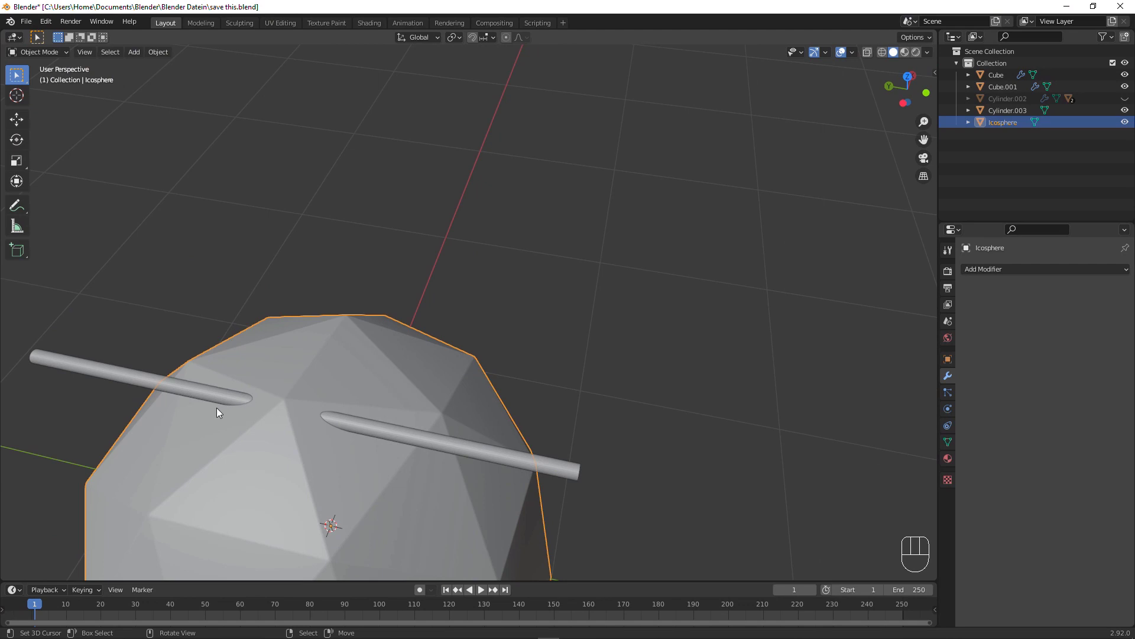
{"action": "key", "text": "r"}
{"action": "key", "text": "z"}
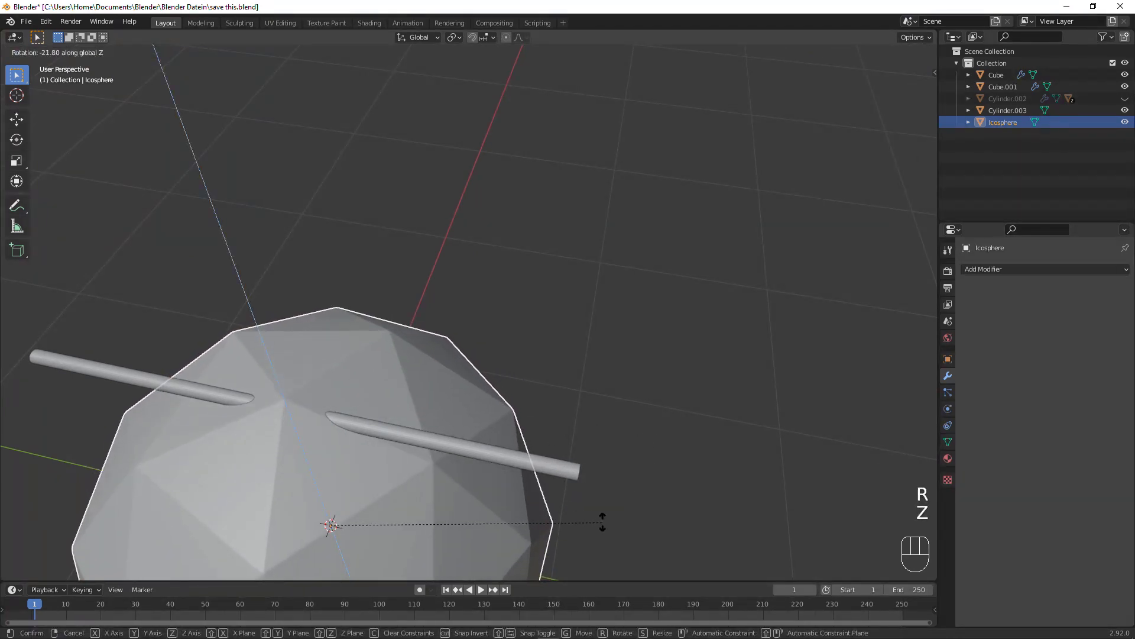
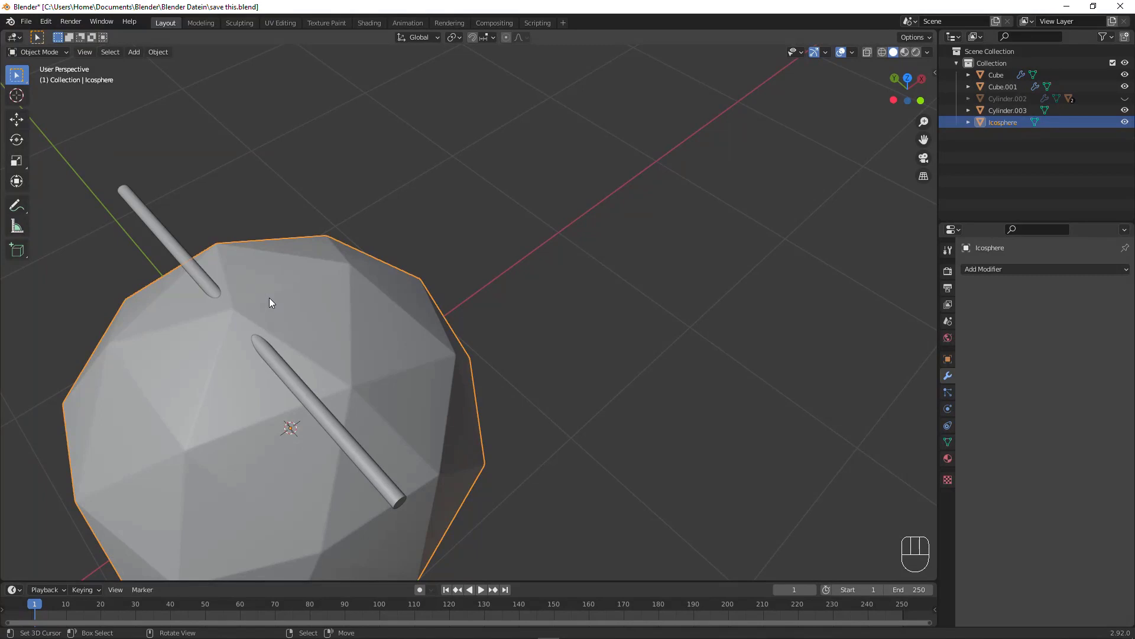
{"action": "left_click_drag", "start_coordinate": [429, 308], "coordinate": [402, 292]}
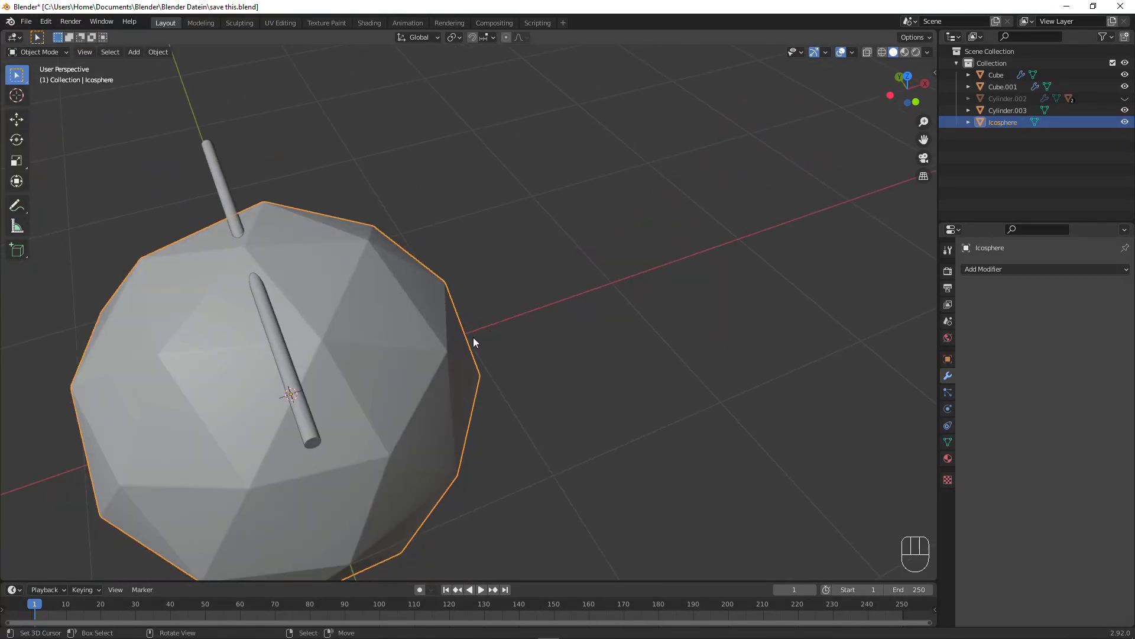
{"action": "left_click_drag", "start_coordinate": [342, 313], "coordinate": [494, 296]}
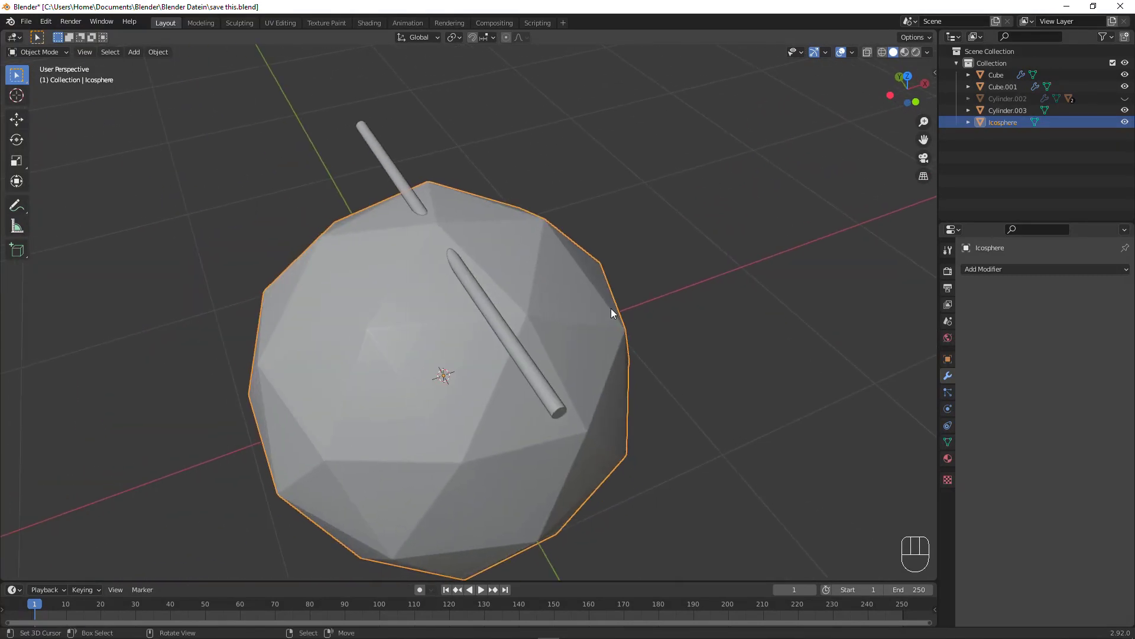
Add a Boolean modifier to the icosphere and apply the rod's scale with Ctrl+A.
{"action": "left_click_drag", "start_coordinate": [1004, 272], "coordinate": [928, 330]}
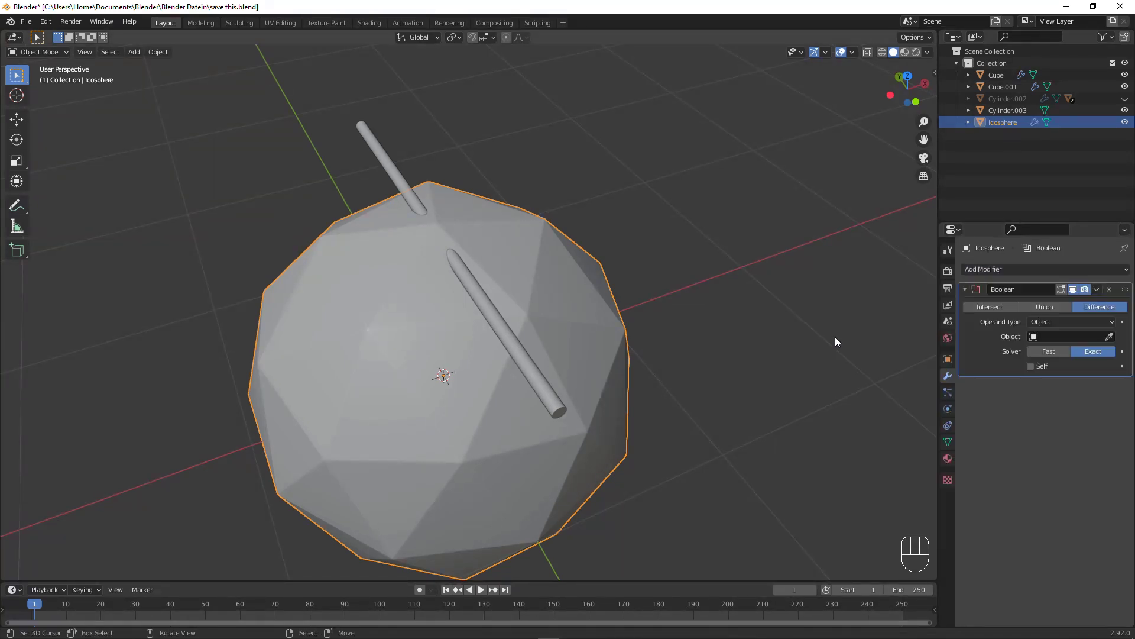
{"action": "middle_click", "coordinate": [515, 341]}
{"action": "middle_click", "coordinate": [597, 315]}
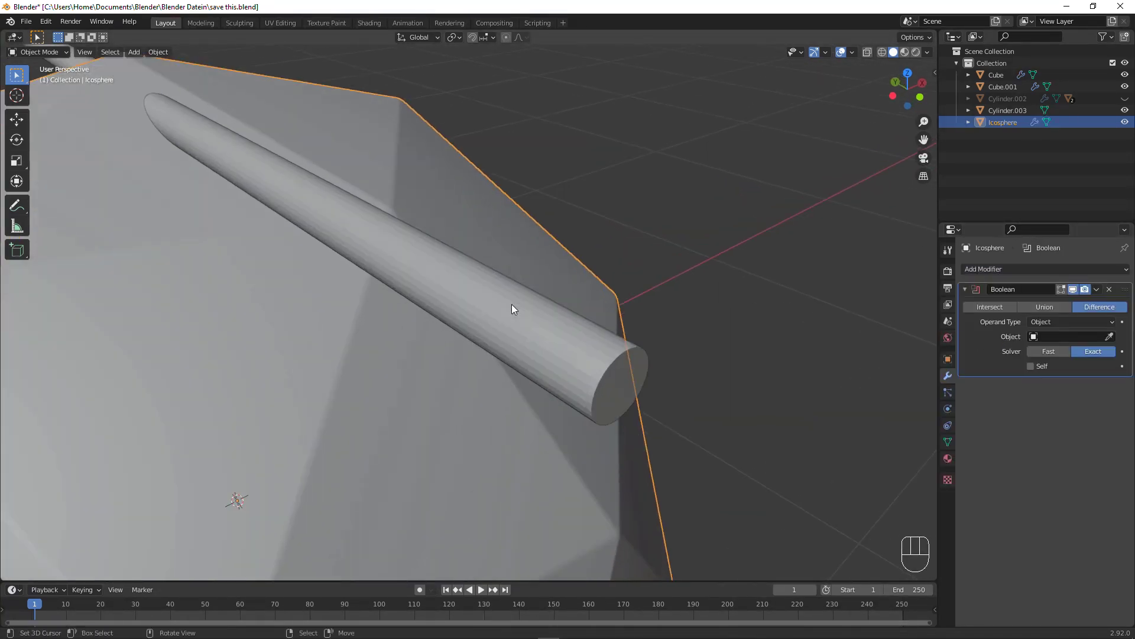
{"action": "right_click", "coordinate": [515, 306]}
{"action": "key", "text": "w"}
{"action": "key", "text": "ctrl+a"}
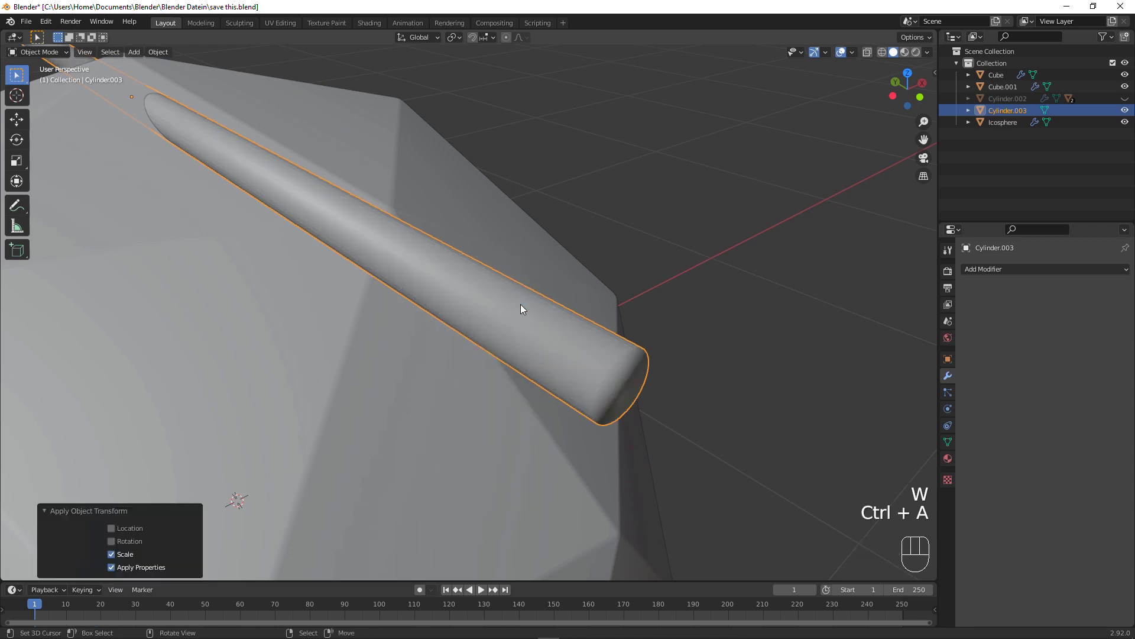
{"action": "left_click_drag", "start_coordinate": [613, 335], "coordinate": [607, 329]}
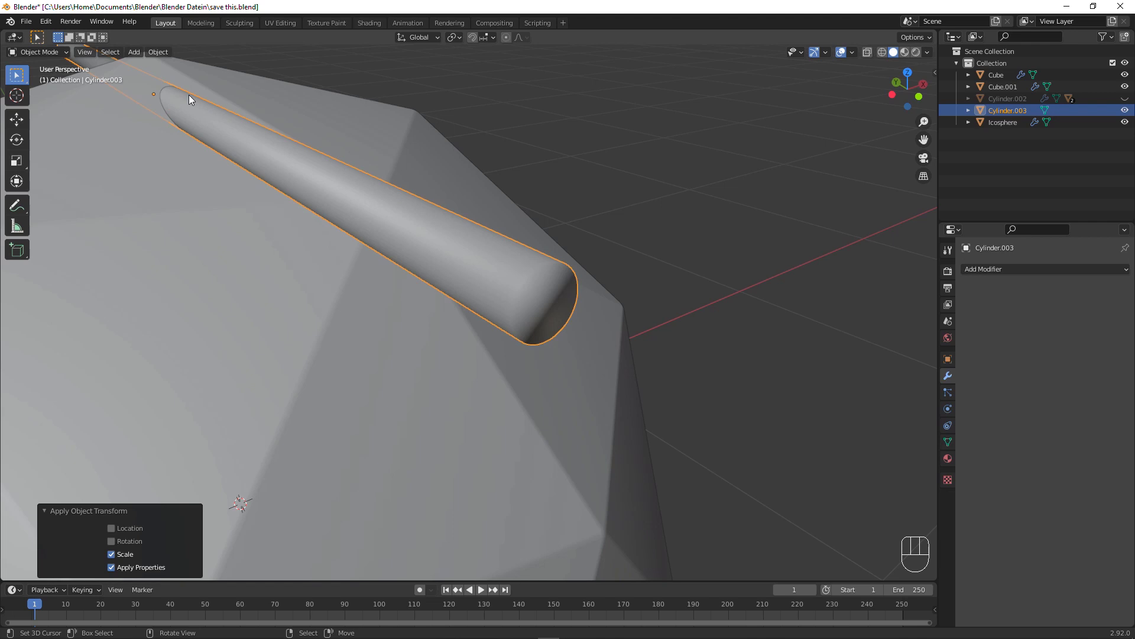
Enable Auto Smooth at 30° in the rod's Object Data Normals settings.
{"action": "left_click", "coordinate": [956, 450]}
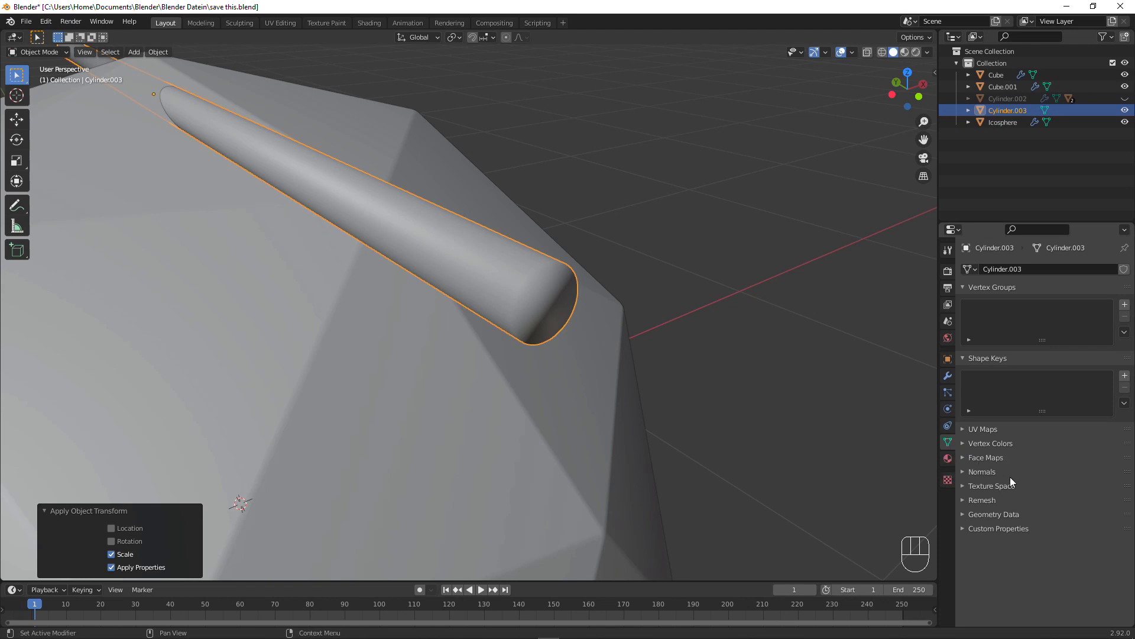
{"action": "left_click", "coordinate": [1015, 478]}
{"action": "left_click", "coordinate": [1038, 494]}
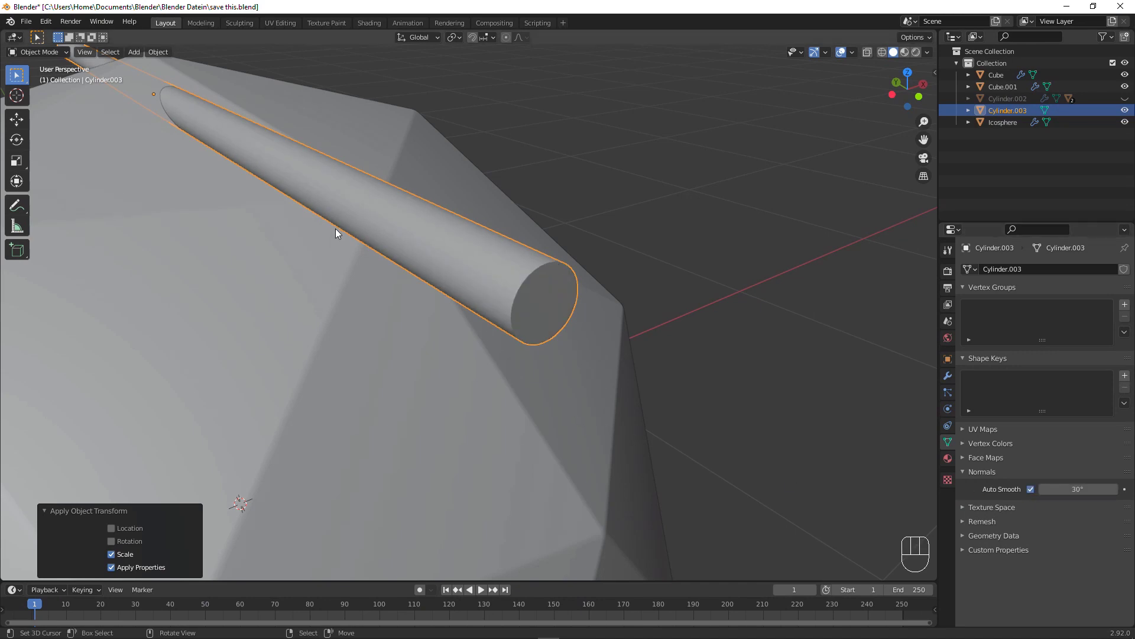
{"action": "left_click_drag", "start_coordinate": [338, 177], "coordinate": [363, 192]}
{"action": "left_click_drag", "start_coordinate": [401, 222], "coordinate": [463, 219]}
{"action": "left_click", "coordinate": [452, 340]}
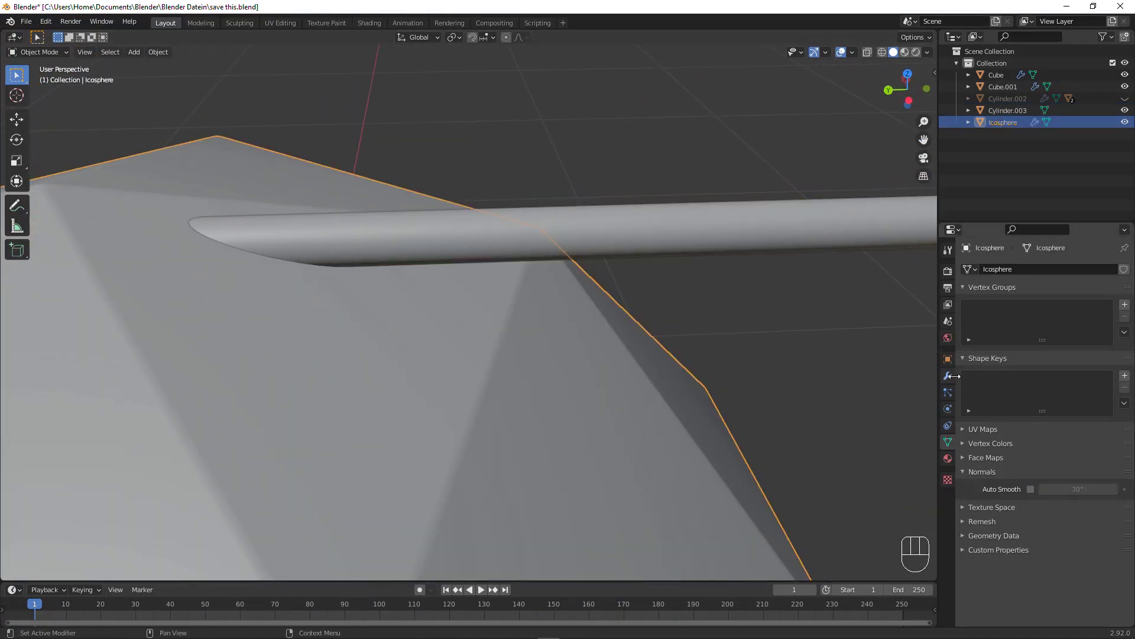
Set the icosphere's Boolean cutter object to the rod Cylinder.003, carving a tunnel through its top.
{"action": "left_click", "coordinate": [957, 380]}
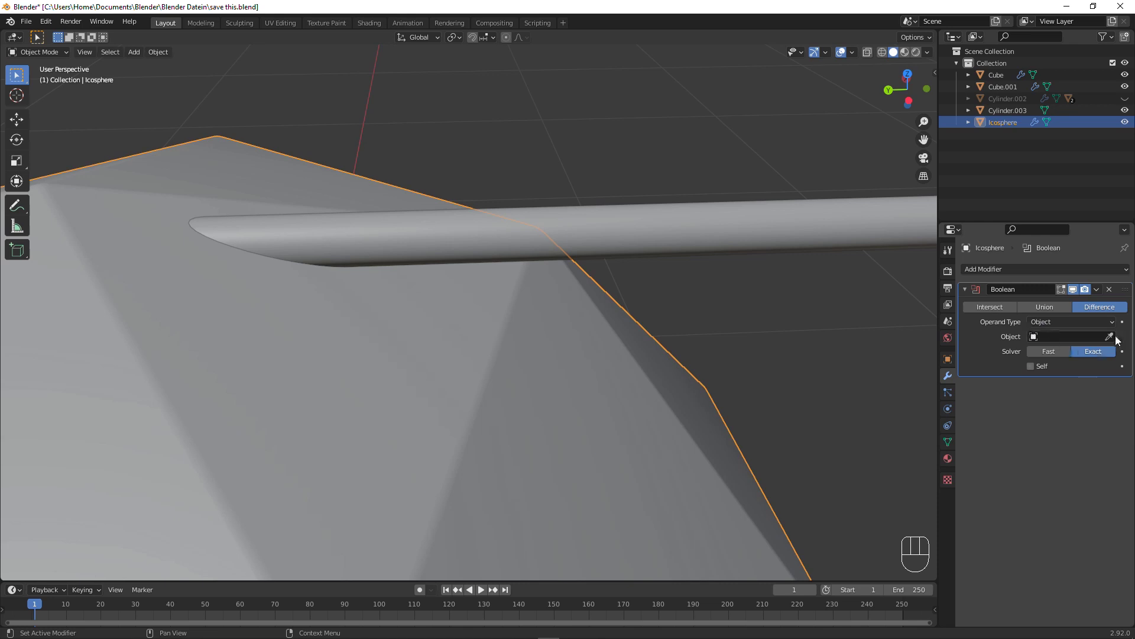
{"action": "left_click", "coordinate": [1113, 340]}
{"action": "left_click_drag", "start_coordinate": [645, 245], "coordinate": [513, 242]}
{"action": "middle_click", "coordinate": [385, 194]}
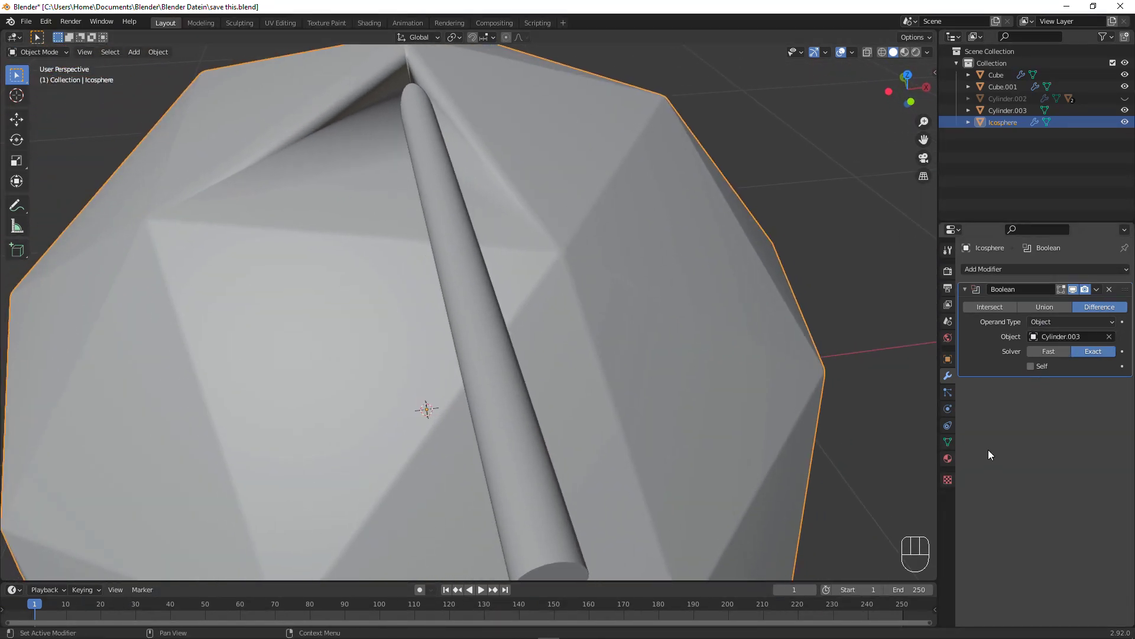
{"action": "left_click", "coordinate": [948, 446]}
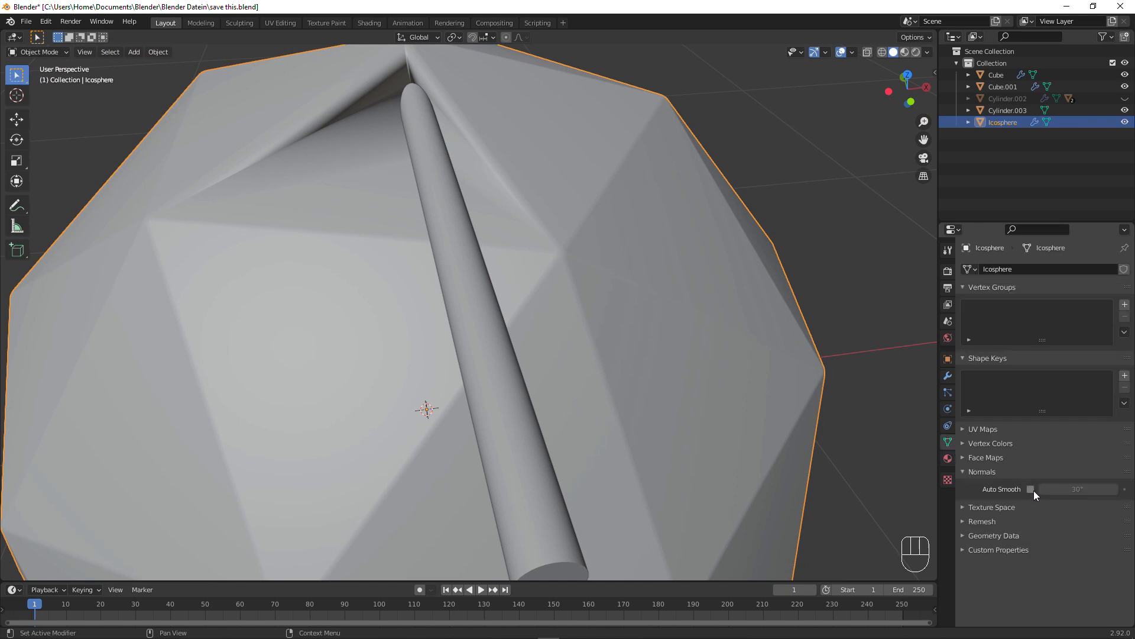
{"action": "left_click_drag", "start_coordinate": [1035, 492], "coordinate": [1025, 476]}
{"action": "left_click_drag", "start_coordinate": [551, 374], "coordinate": [621, 363]}
{"action": "left_click_drag", "start_coordinate": [531, 209], "coordinate": [444, 235]}
Set the rod's Viewport Display to Bounds so it shows only as a box outline.
{"action": "right_click", "coordinate": [427, 234]}
{"action": "left_click", "coordinate": [950, 366]}
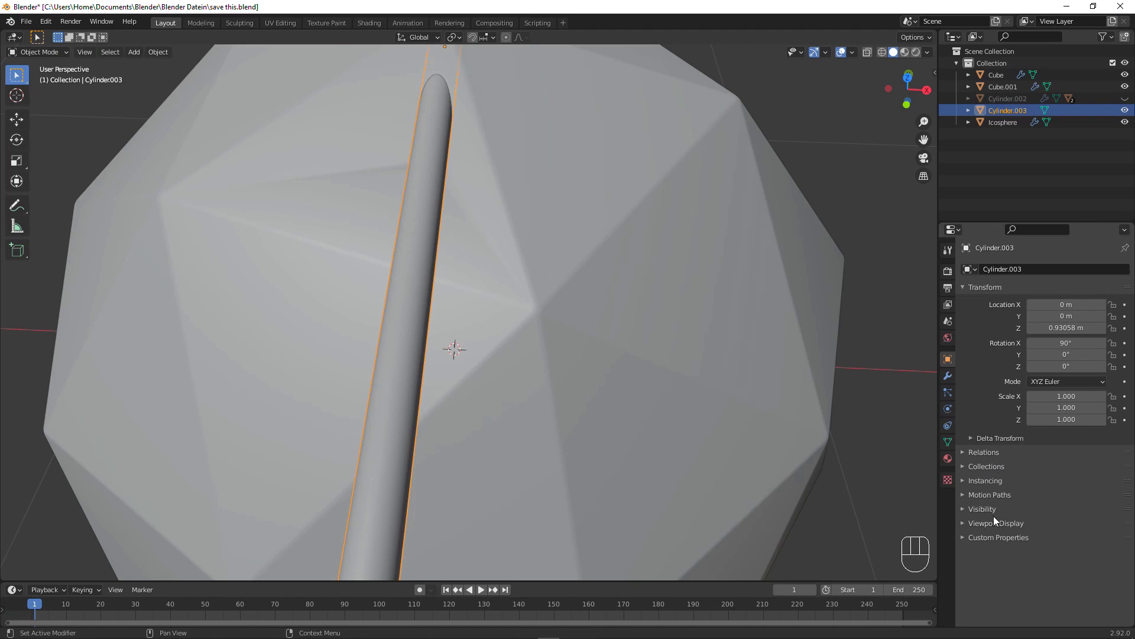
{"action": "left_click", "coordinate": [1000, 528]}
{"action": "left_click_drag", "start_coordinate": [1051, 590], "coordinate": [1056, 577]}
{"action": "left_click_drag", "start_coordinate": [458, 450], "coordinate": [488, 424]}
{"action": "key", "text": "g"}
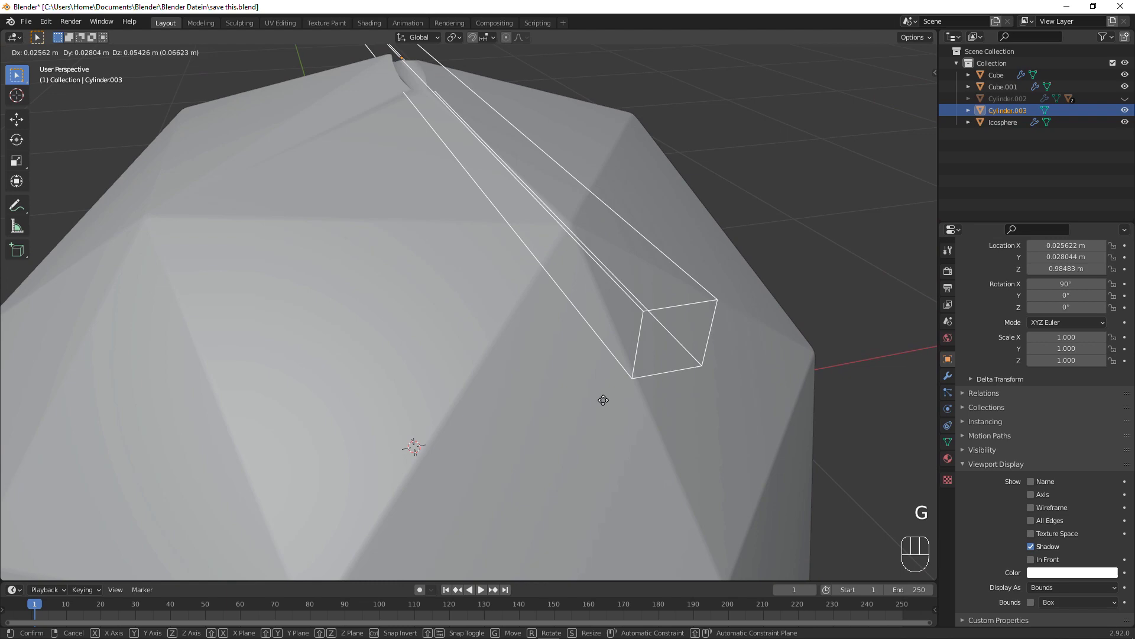
{"action": "right_click", "coordinate": [607, 402]}
{"action": "left_click_drag", "start_coordinate": [582, 361], "coordinate": [557, 366]}
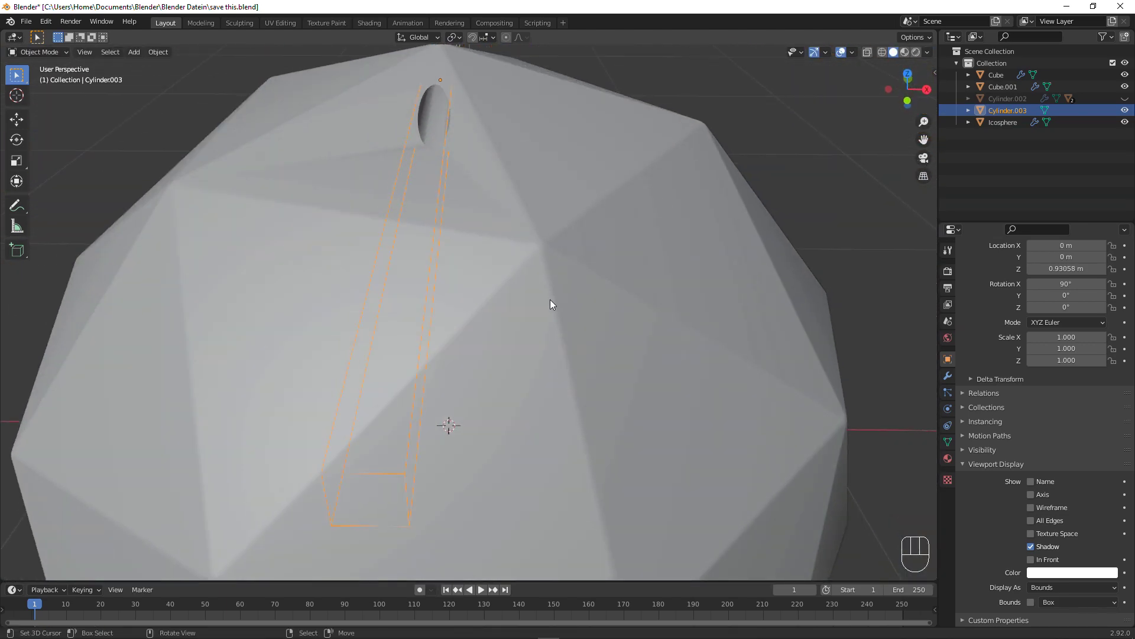
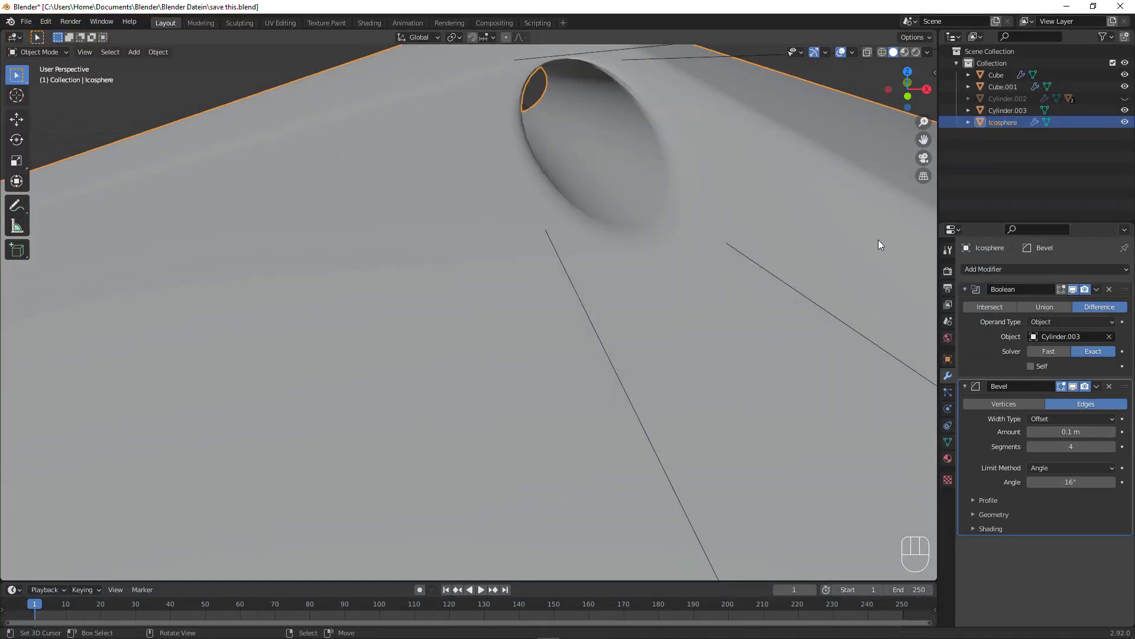
Rotate the icosphere about Z to reposition the rod-shaped hole.
{"action": "left_click_drag", "start_coordinate": [844, 246], "coordinate": [762, 272]}
{"action": "left_click_drag", "start_coordinate": [649, 272], "coordinate": [684, 271]}
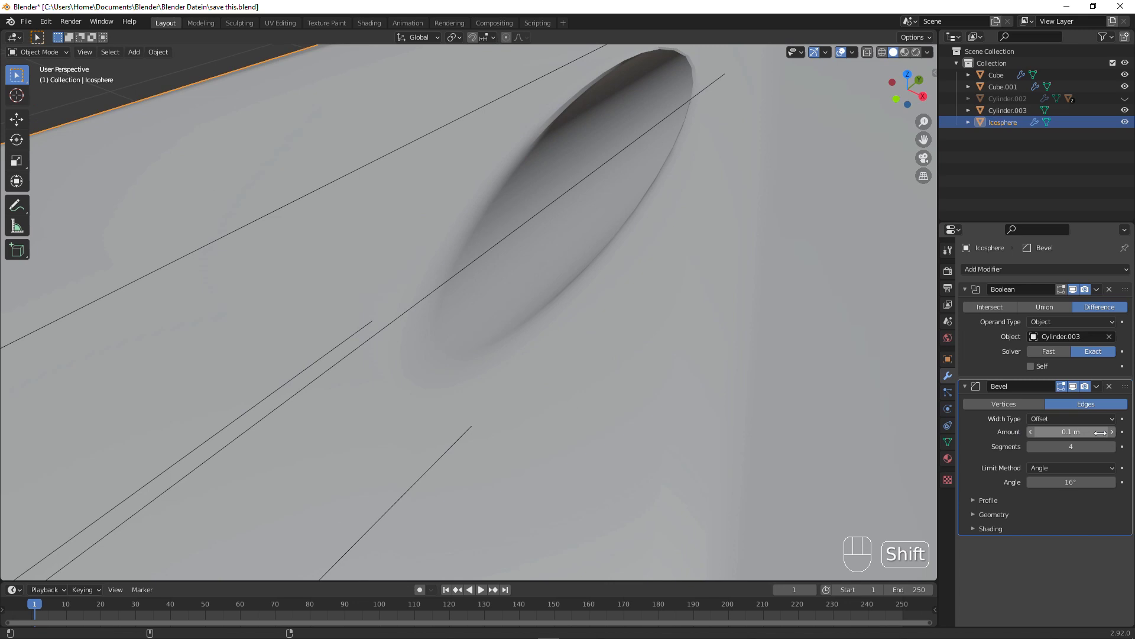
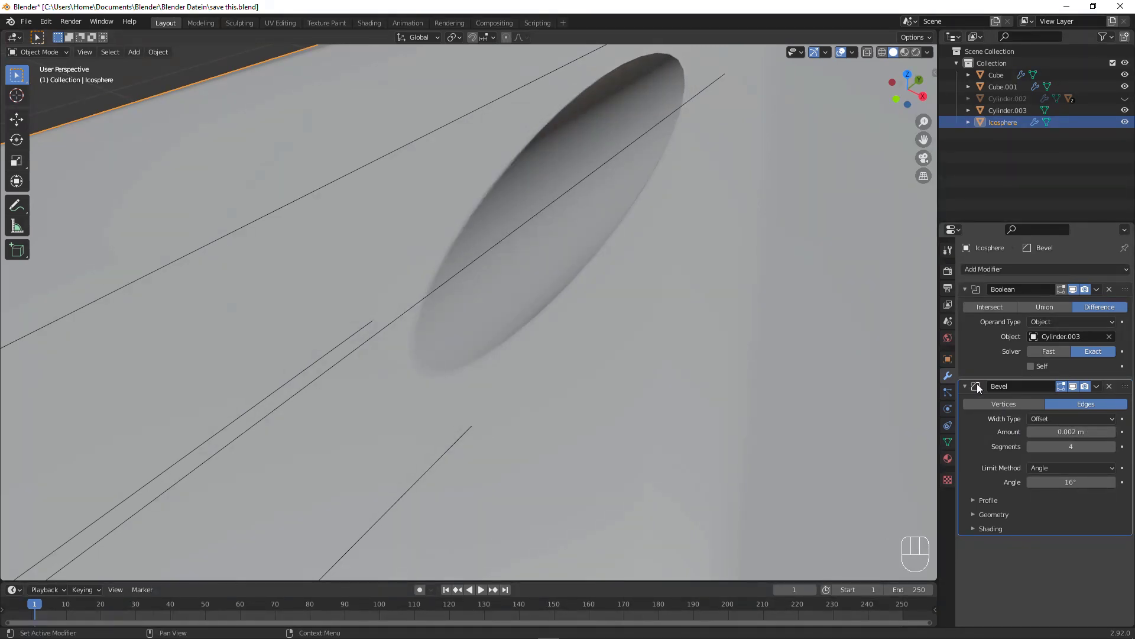
{"action": "left_click_drag", "start_coordinate": [659, 350], "coordinate": [455, 335]}
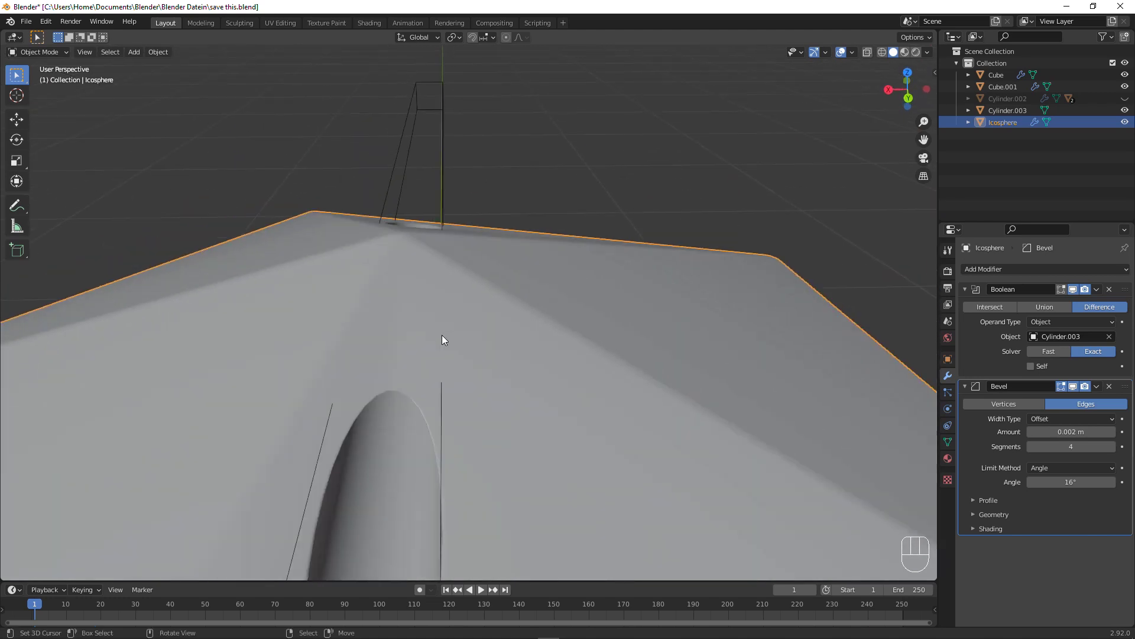
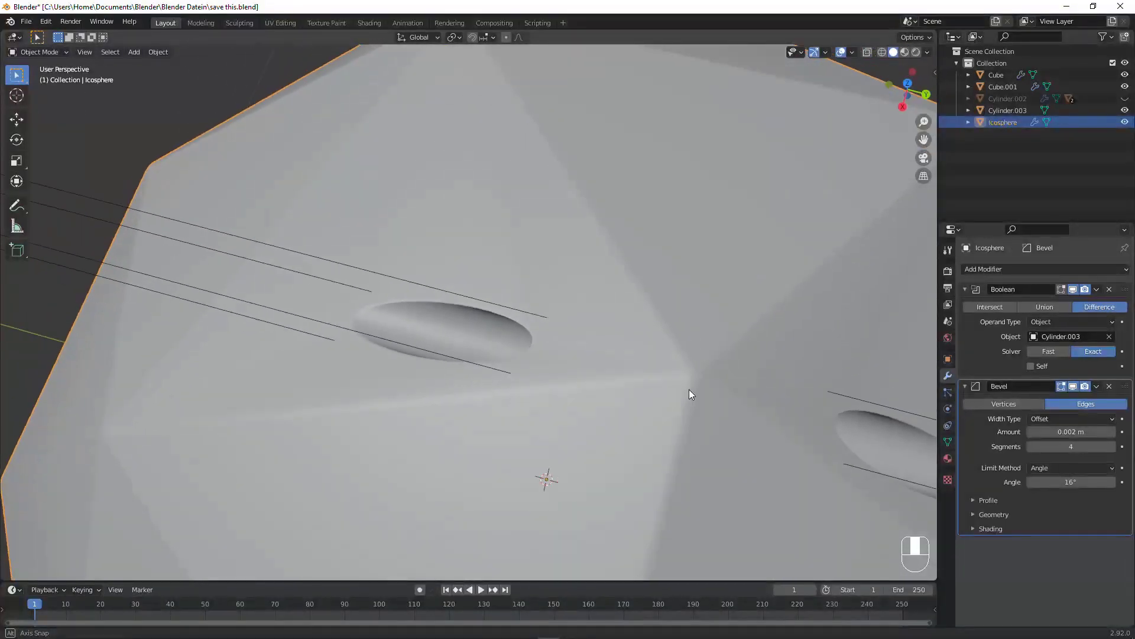
{"action": "key", "text": "r"}
{"action": "key", "text": "z"}
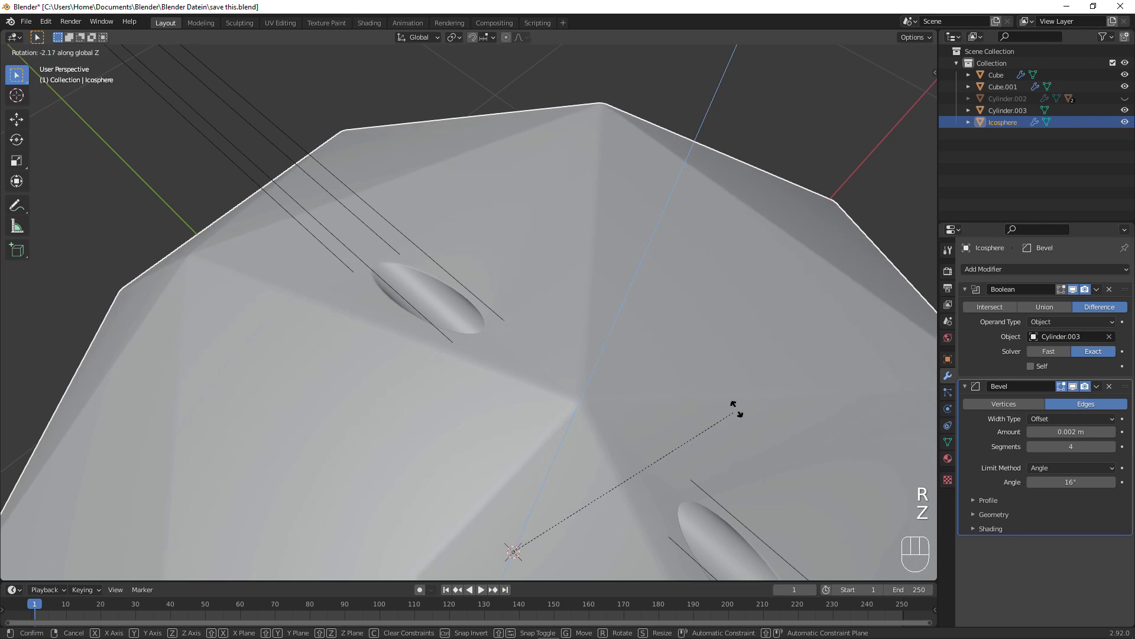
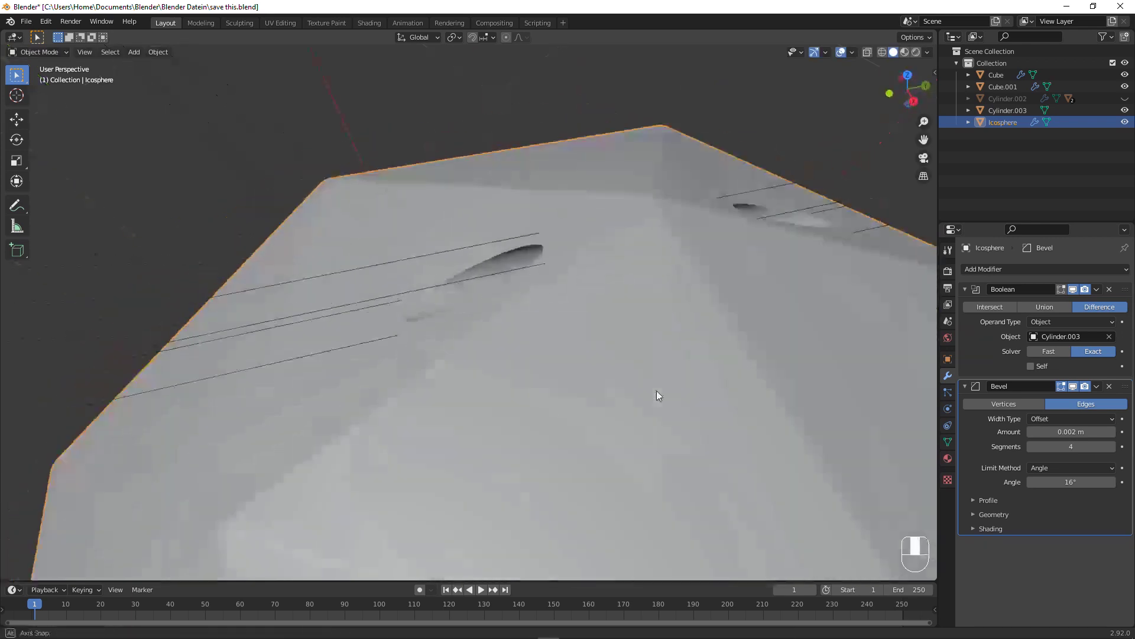
{"action": "left_click_drag", "start_coordinate": [617, 401], "coordinate": [598, 393]}
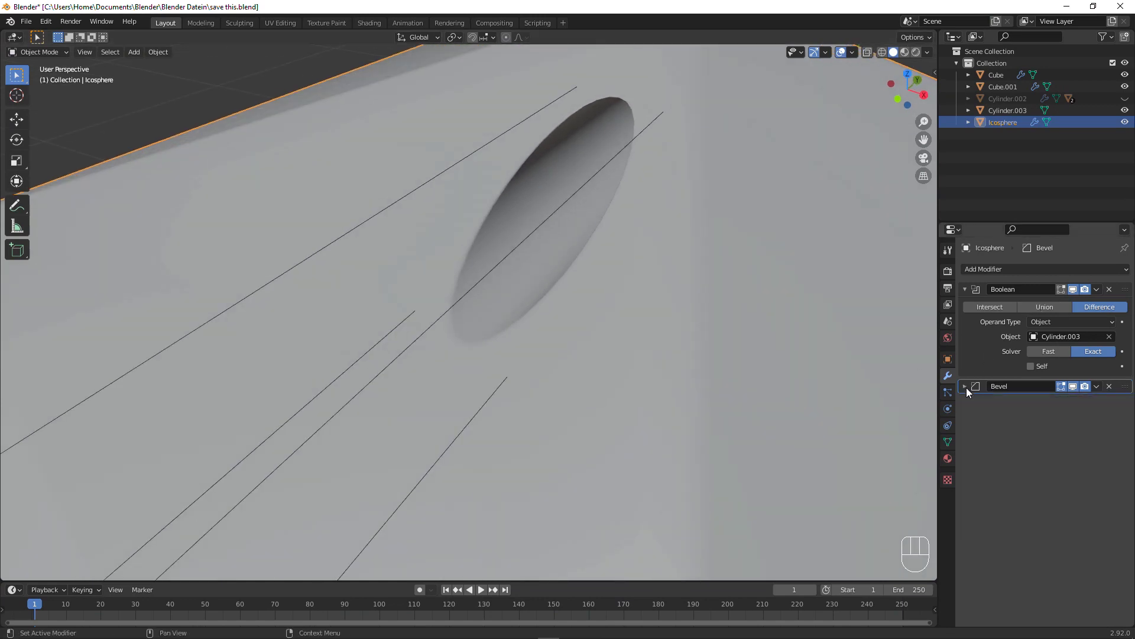
{"action": "left_click_drag", "start_coordinate": [987, 271], "coordinate": [810, 358]}
{"action": "middle_click", "coordinate": [586, 341]}
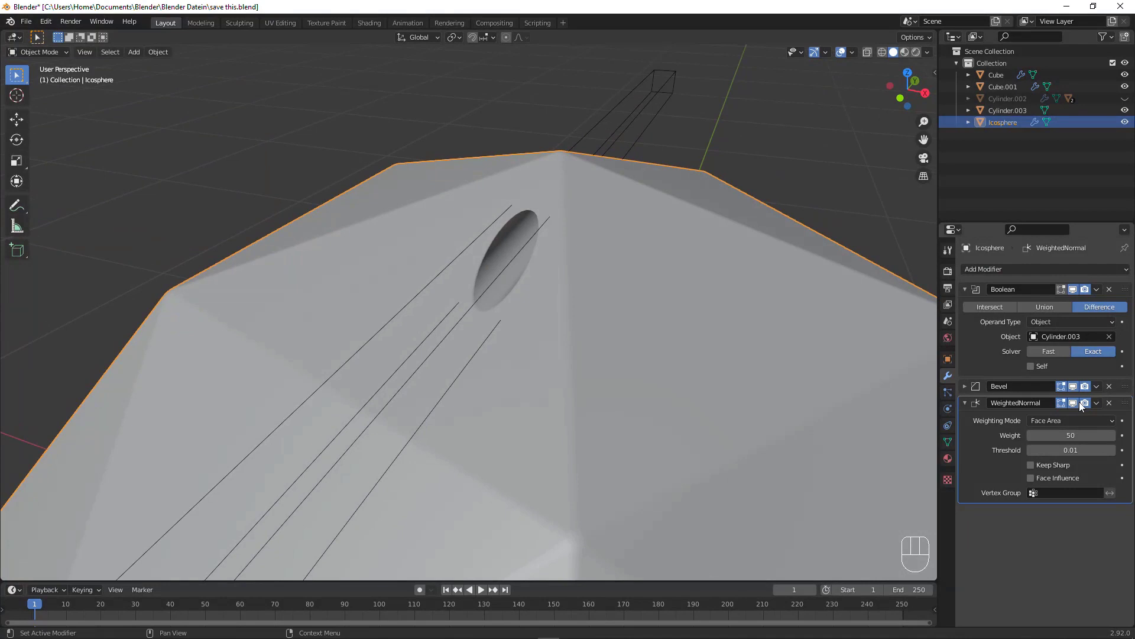
Narrow the icosphere's bevel to 0.002 m, add a Weighted Normal modifier and apply the Boolean.
{"action": "left_click", "coordinate": [1076, 409]}
{"action": "double_click", "coordinate": [1076, 410]}
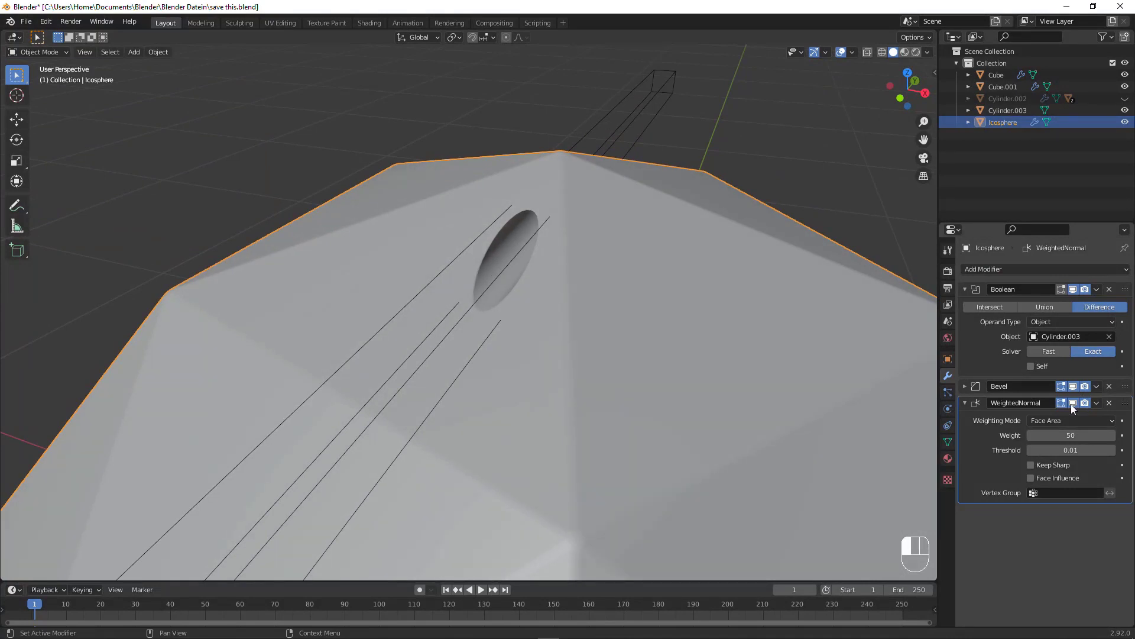
{"action": "double_click", "coordinate": [1076, 409]}
{"action": "left_click_drag", "start_coordinate": [778, 327], "coordinate": [754, 336]}
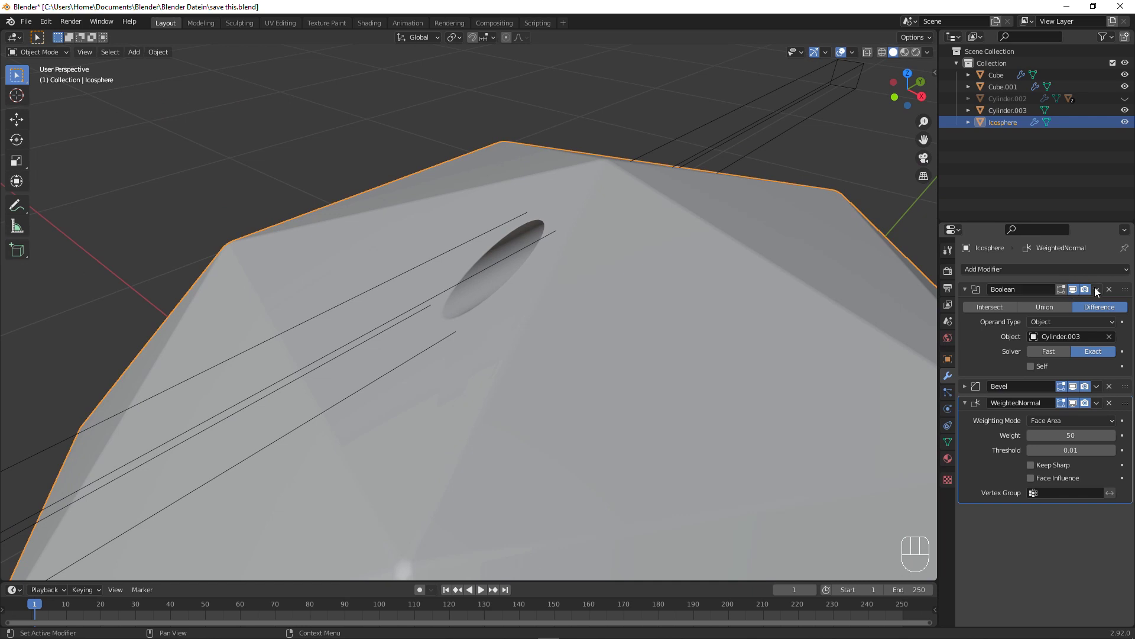
{"action": "left_click_drag", "start_coordinate": [1104, 292], "coordinate": [1061, 308]}
{"action": "left_click_drag", "start_coordinate": [474, 337], "coordinate": [513, 328]}
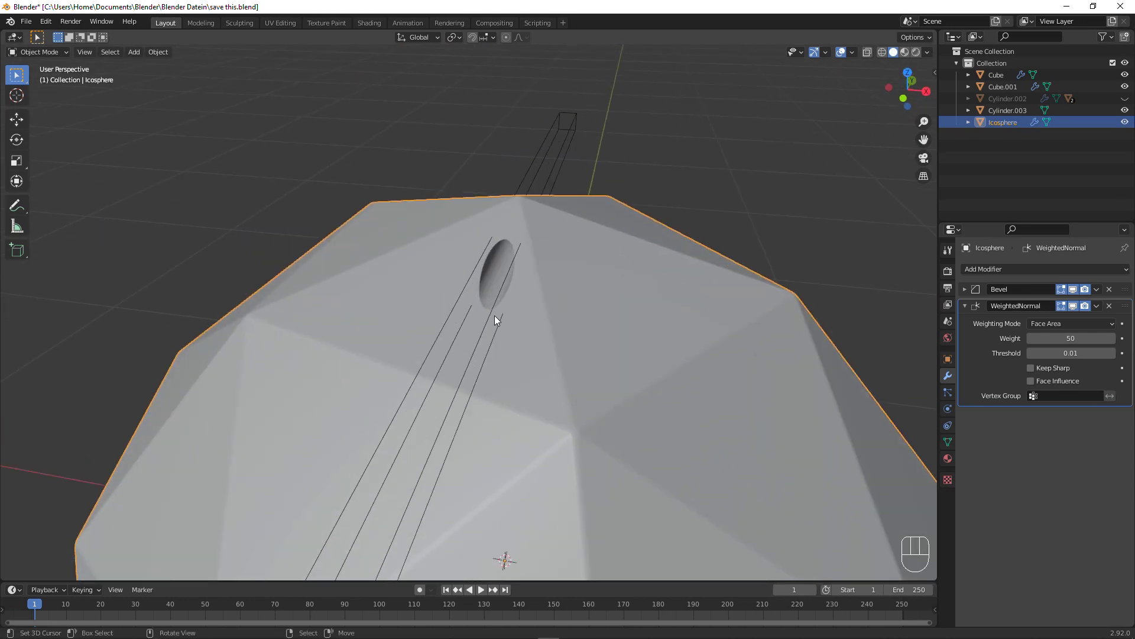
Move the square link cube down along Z to rest above the icosphere, in front view.
{"action": "right_click", "coordinate": [494, 312]}
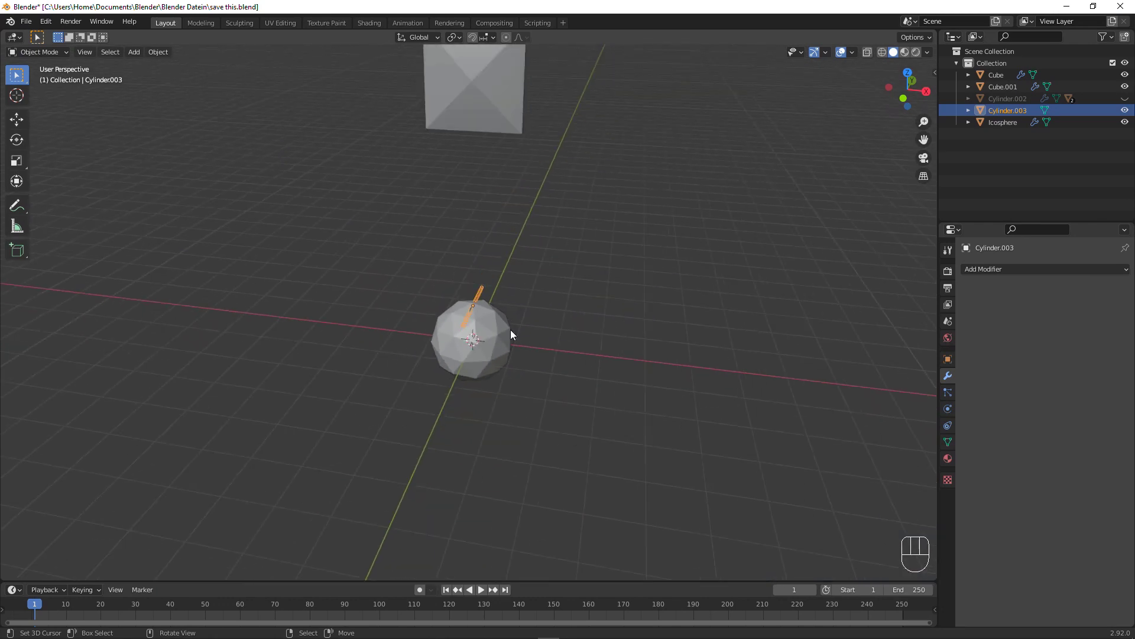
{"action": "left_click_drag", "start_coordinate": [508, 312], "coordinate": [527, 290]}
{"action": "right_click", "coordinate": [475, 198]}
{"action": "left_click", "coordinate": [483, 128]}
{"action": "key", "text": "g"}
{"action": "key", "text": "z"}
{"action": "left_click", "coordinate": [511, 366]}
{"action": "key", "text": "KP_1"}
Lower the panel along Z so it sits just above the link.
{"action": "left_click_drag", "start_coordinate": [530, 327], "coordinate": [517, 363]}
{"action": "left_click_drag", "start_coordinate": [498, 203], "coordinate": [496, 276]}
{"action": "left_click", "coordinate": [479, 159]}
{"action": "key", "text": "g"}
{"action": "key", "text": "z"}
{"action": "left_click_drag", "start_coordinate": [480, 179], "coordinate": [473, 240]}
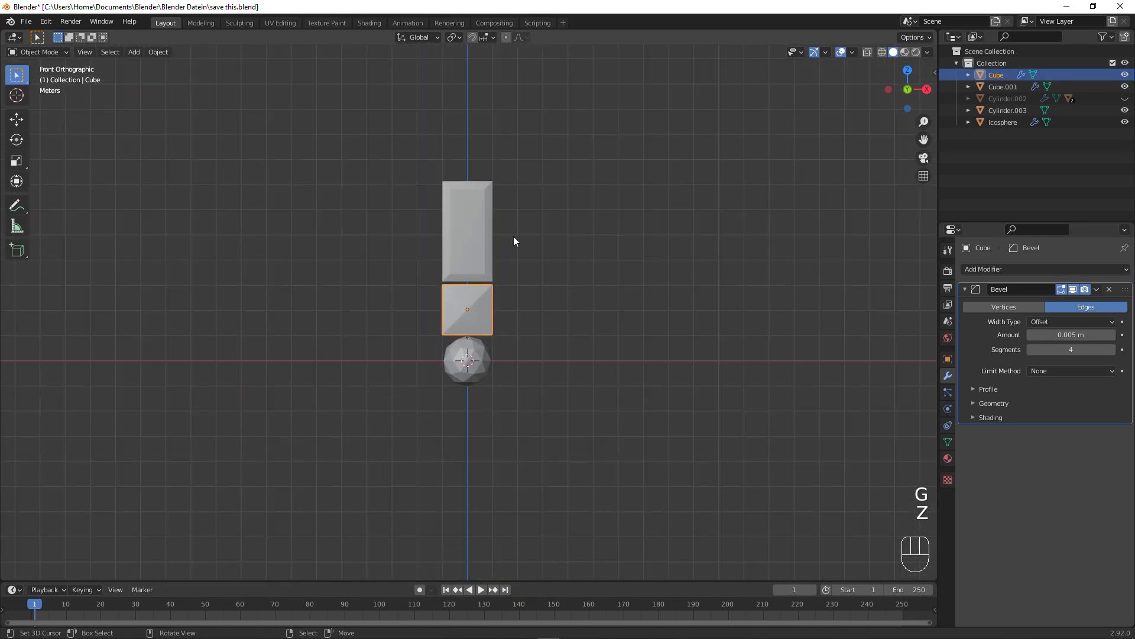
{"action": "middle_click", "coordinate": [467, 240]}
Duplicate the link and panel together and raise the copies straight up along Z.
{"action": "key", "text": "shift+d"}
{"action": "left_click", "coordinate": [533, 293]}
{"action": "key", "text": "g"}
{"action": "key", "text": "z"}
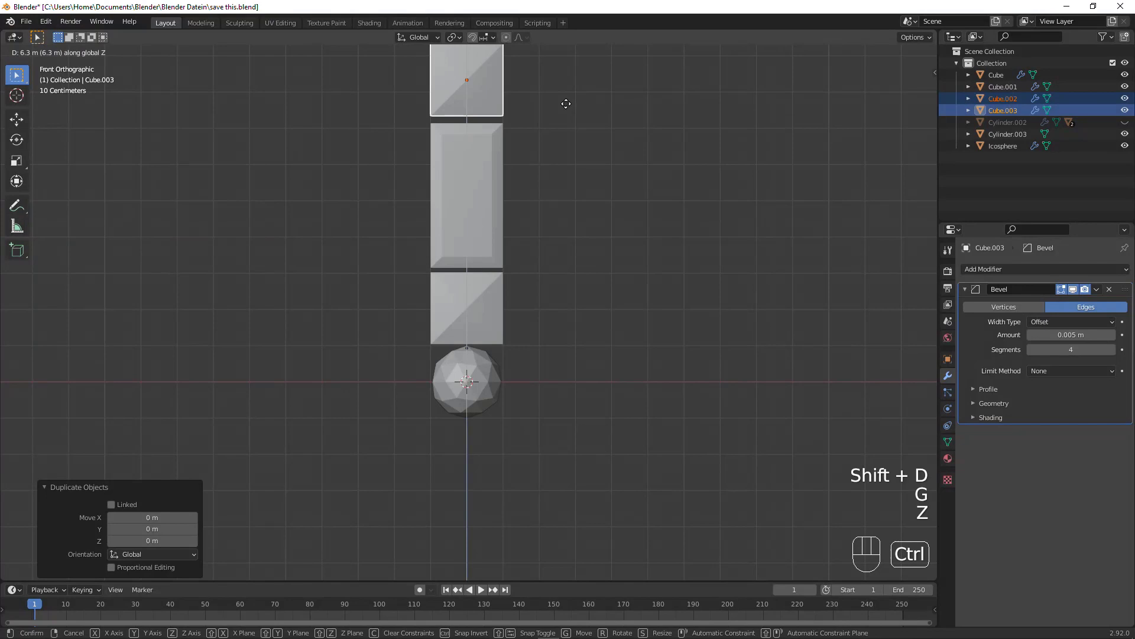
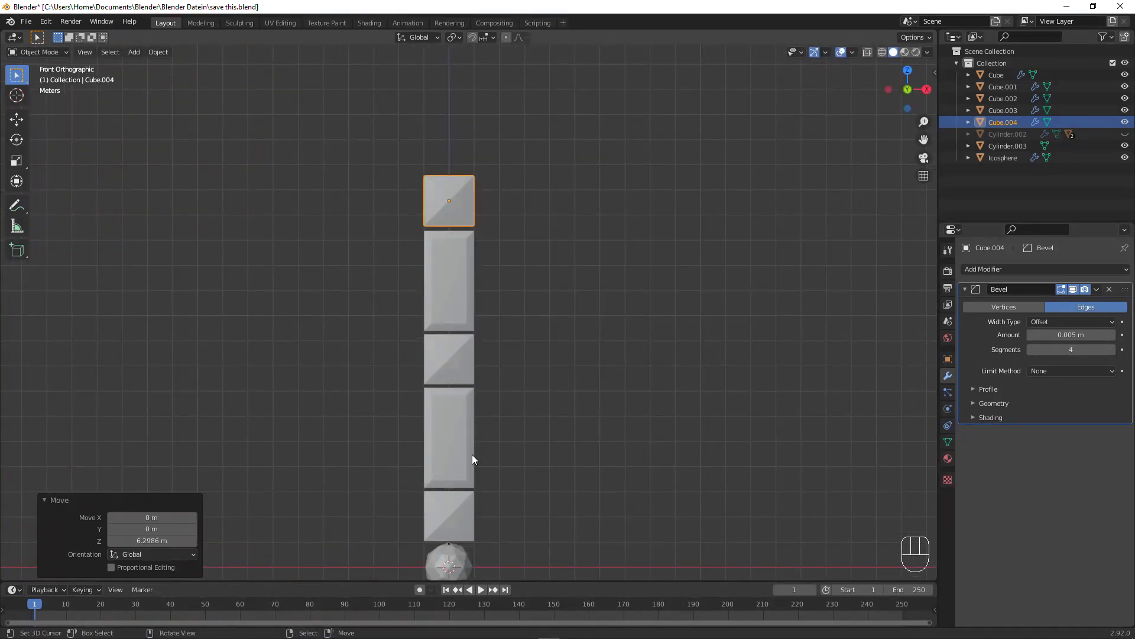
Move the rod Cylinder.003 vertically into the bottom of the square link.
{"action": "left_click_drag", "start_coordinate": [501, 497], "coordinate": [515, 117]}
{"action": "left_click_drag", "start_coordinate": [541, 243], "coordinate": [448, 267]}
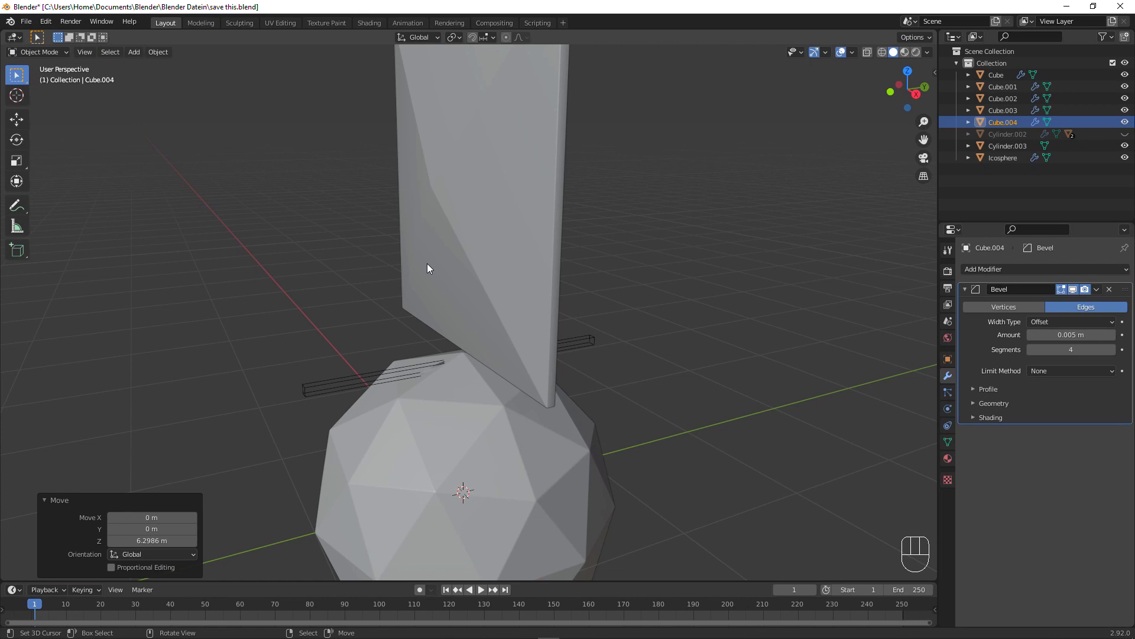
{"action": "left_click_drag", "start_coordinate": [429, 277], "coordinate": [536, 261]}
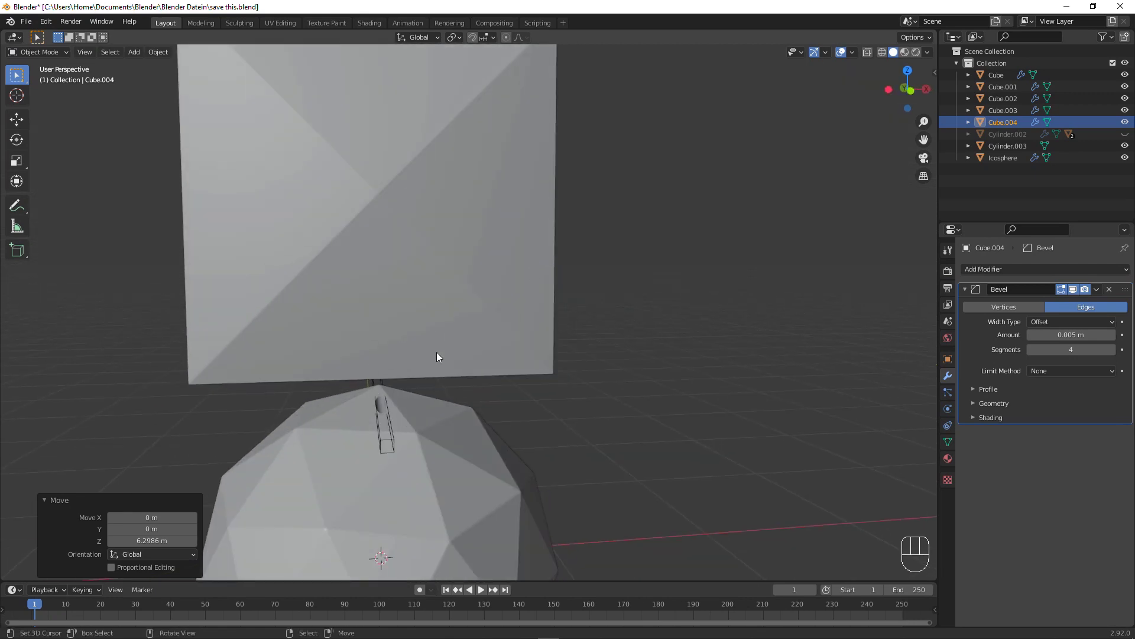
{"action": "right_click", "coordinate": [390, 420]}
{"action": "left_click_drag", "start_coordinate": [445, 422], "coordinate": [502, 406]}
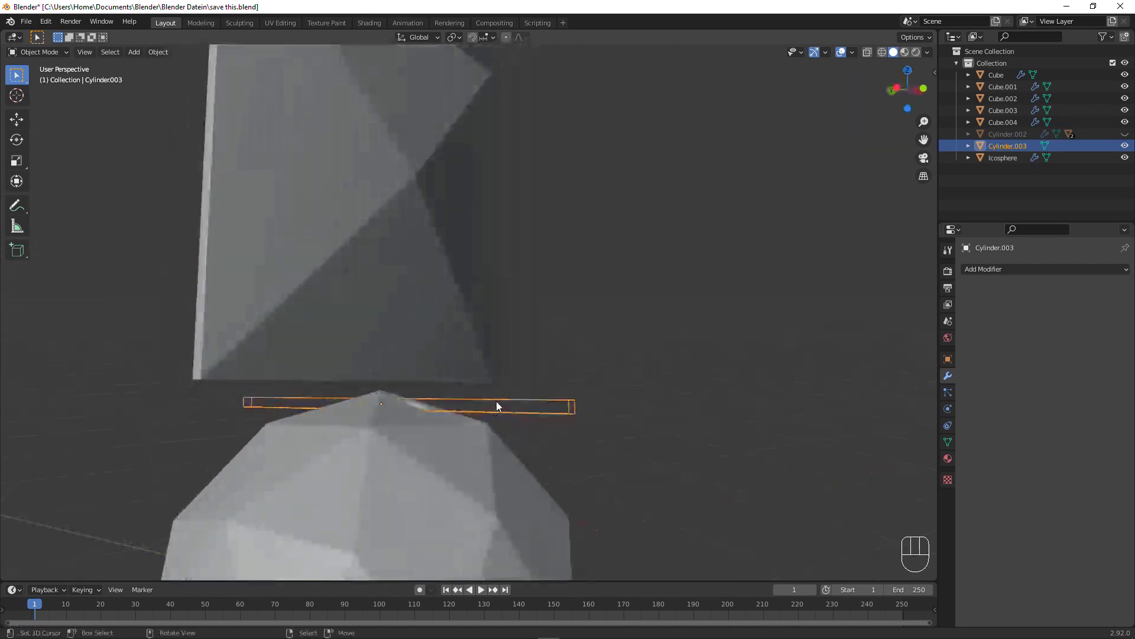
{"action": "key", "text": "g"}
{"action": "key", "text": "z"}
{"action": "left_click", "coordinate": [477, 343]}
Adjust the rod's height along Z again from front view.
{"action": "key", "text": "KP_1"}
{"action": "left_click_drag", "start_coordinate": [375, 385], "coordinate": [476, 315]}
{"action": "left_click_drag", "start_coordinate": [470, 338], "coordinate": [519, 286]}
{"action": "key", "text": "g"}
{"action": "key", "text": "z"}
{"action": "left_click", "coordinate": [519, 295]}
Delete the three duplicated pieces Cube.002, Cube.003 and Cube.004.
{"action": "left_click_drag", "start_coordinate": [522, 237], "coordinate": [523, 310]}
{"action": "left_click", "coordinate": [477, 206]}
{"action": "right_click", "coordinate": [479, 181]}
{"action": "left_click_drag", "start_coordinate": [479, 130], "coordinate": [481, 199]}
{"action": "left_click", "coordinate": [477, 212]}
{"action": "key", "text": "x"}
{"action": "left_click", "coordinate": [453, 390]}
{"action": "left_click_drag", "start_coordinate": [450, 405], "coordinate": [481, 264]}
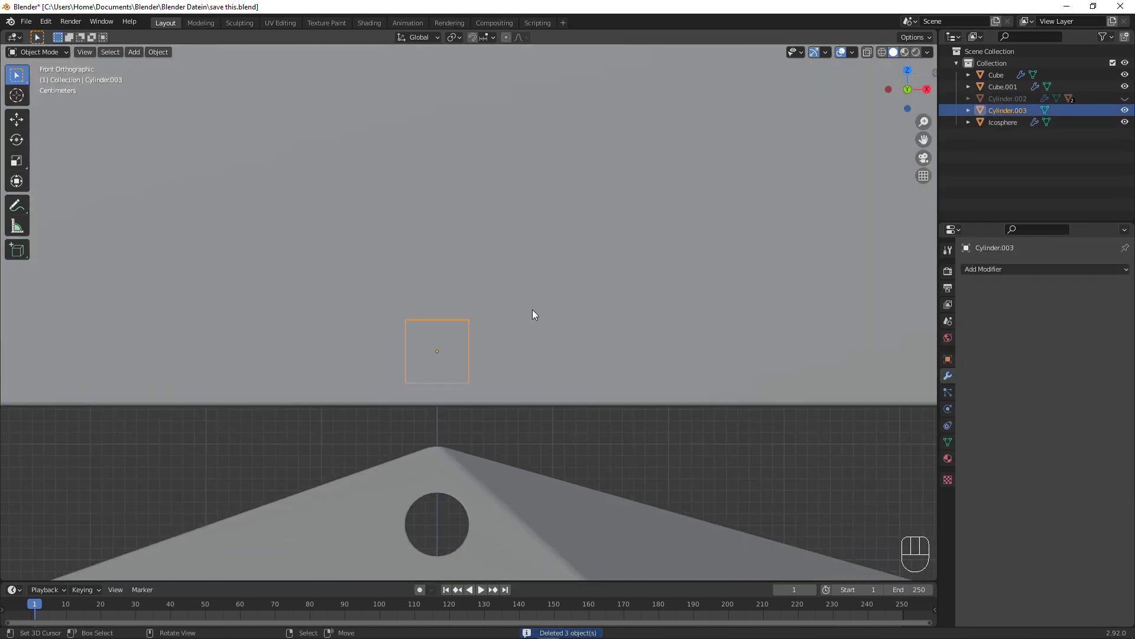
Add a Boolean Difference on the square link using Cylinder.003 as the cutter.
{"action": "right_click", "coordinate": [572, 314]}
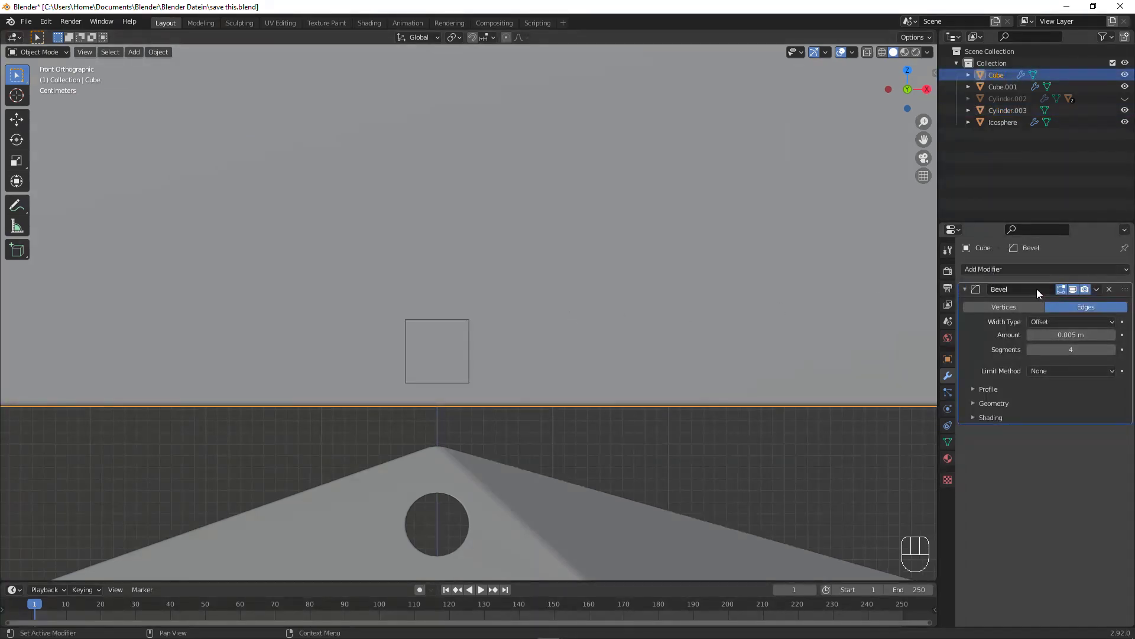
{"action": "left_click_drag", "start_coordinate": [1089, 320], "coordinate": [1079, 303]}
{"action": "left_click_drag", "start_coordinate": [1053, 275], "coordinate": [913, 335]}
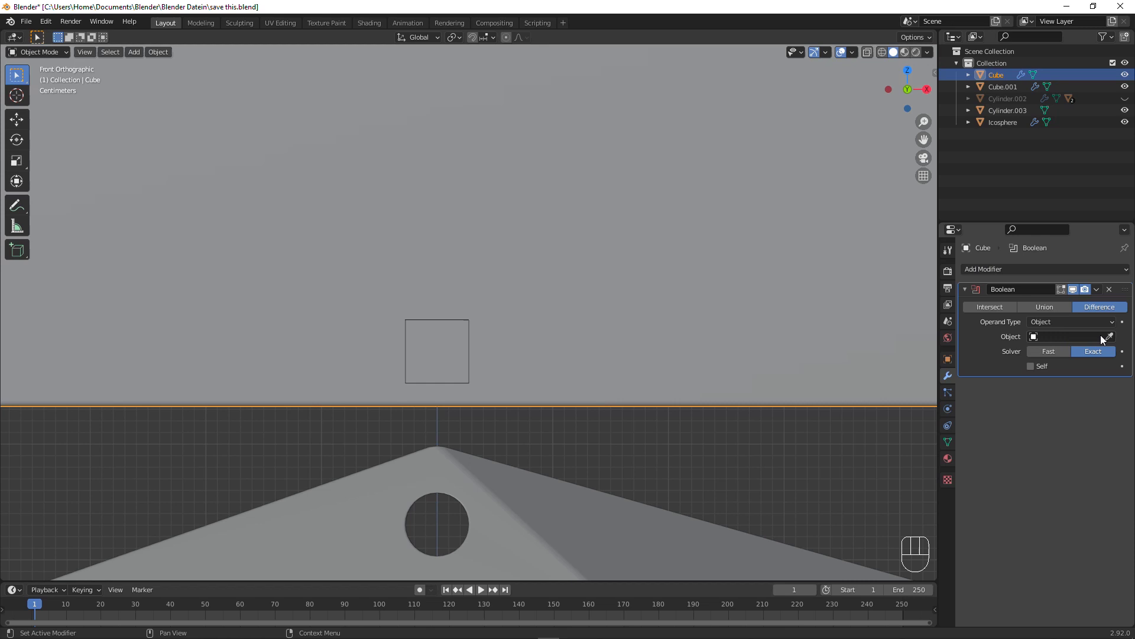
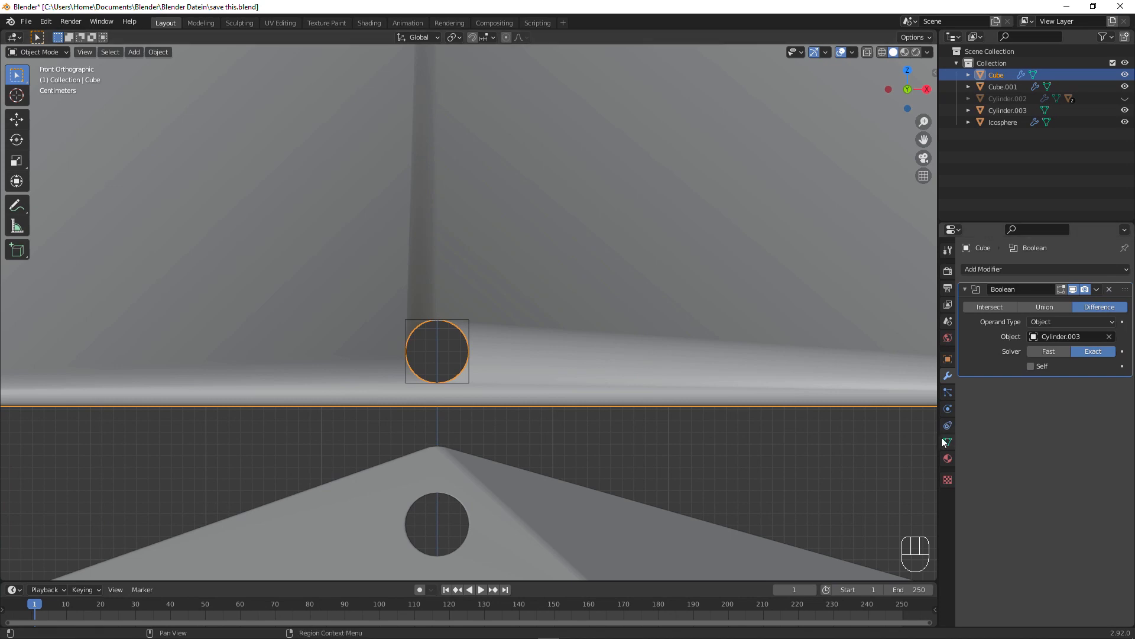
{"action": "left_click", "coordinate": [987, 506]}
{"action": "left_click_drag", "start_coordinate": [1033, 497], "coordinate": [954, 481]}
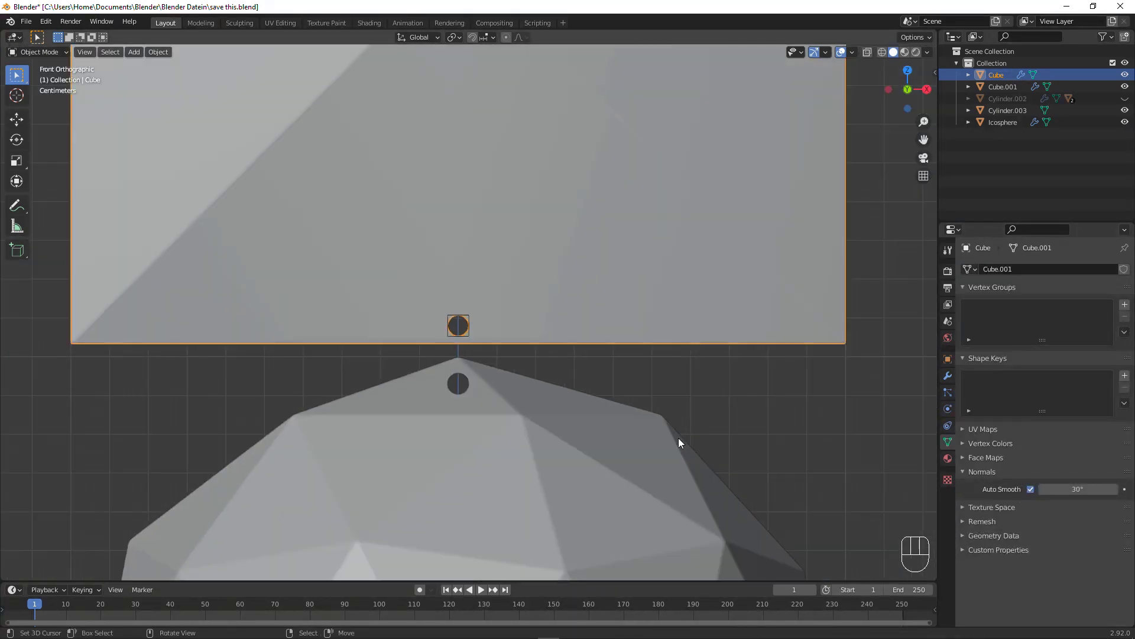
{"action": "left_click_drag", "start_coordinate": [634, 383], "coordinate": [603, 387]}
{"action": "left_click", "coordinate": [953, 379]}
{"action": "right_click", "coordinate": [795, 390]}
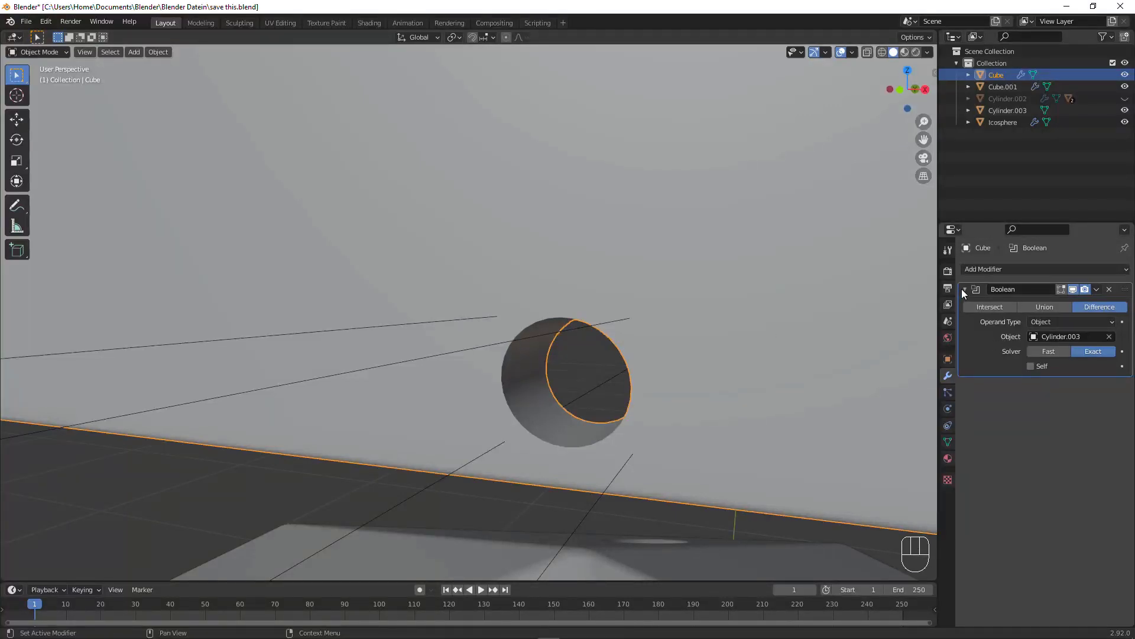
{"action": "left_click", "coordinate": [970, 296]}
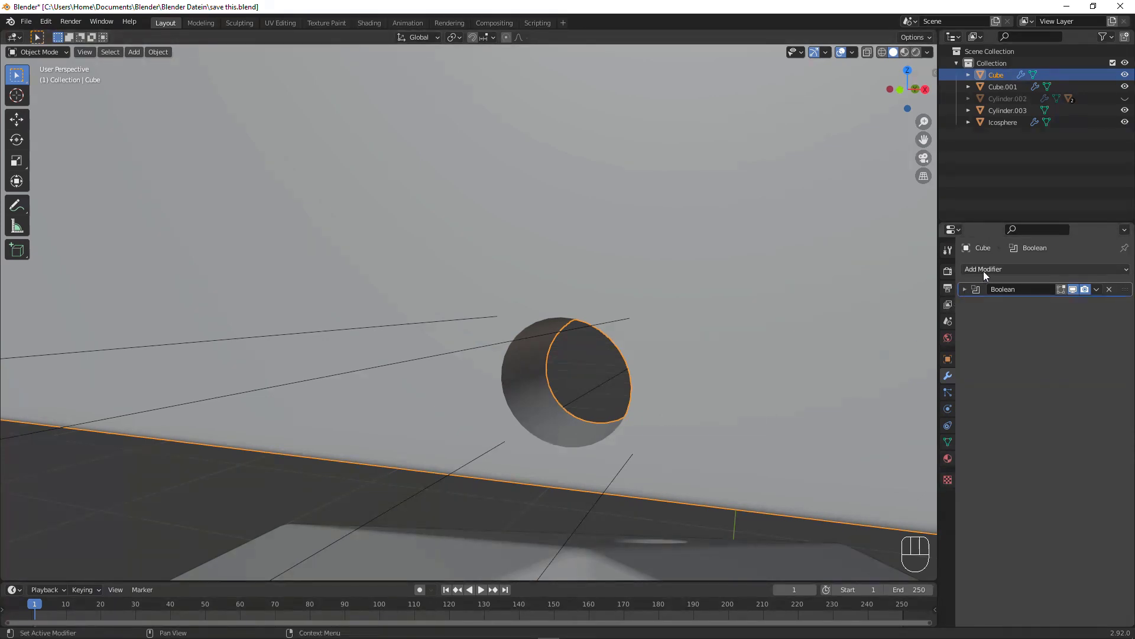
Add a Bevel modifier to the link with 4 segments.
{"action": "left_click_drag", "start_coordinate": [982, 284], "coordinate": [906, 319]}
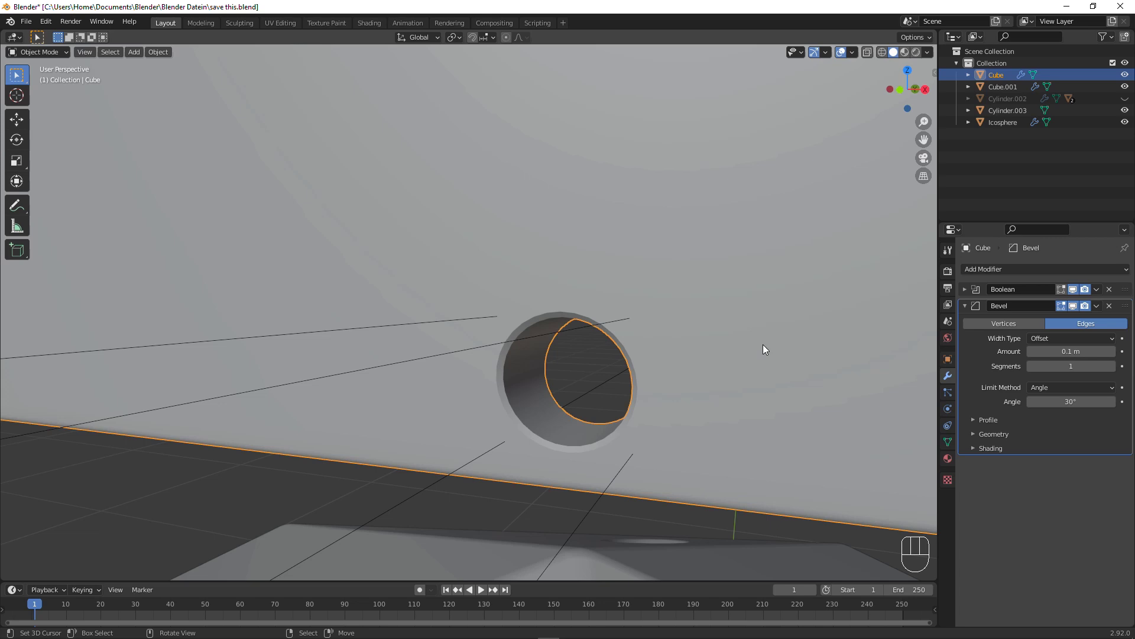
{"action": "left_click_drag", "start_coordinate": [766, 346], "coordinate": [714, 331]}
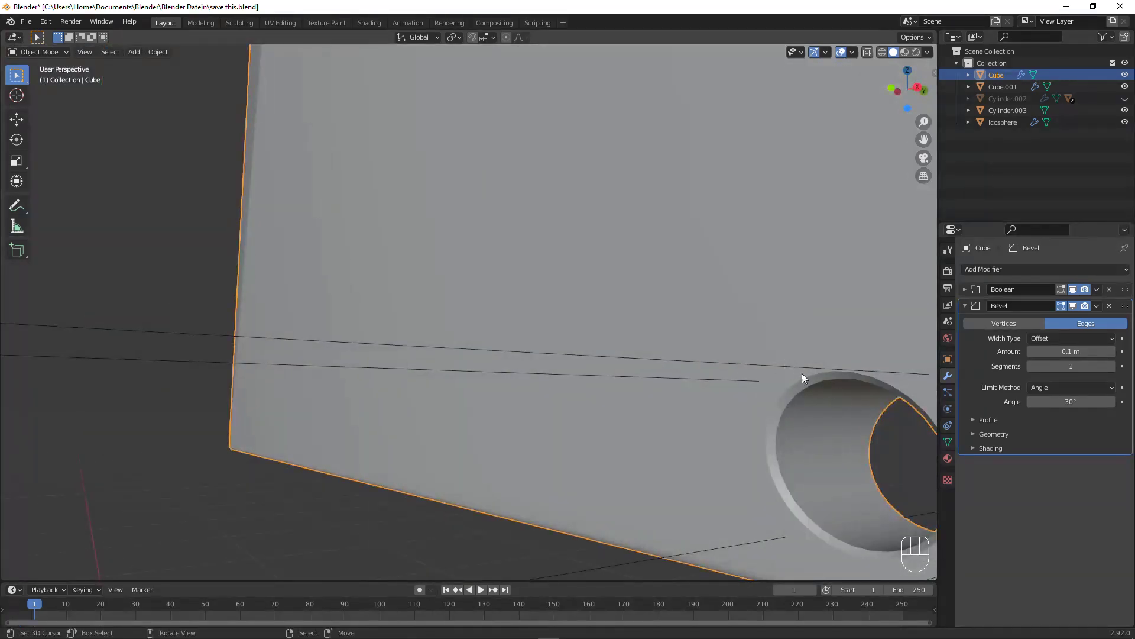
{"action": "left_click_drag", "start_coordinate": [874, 390], "coordinate": [677, 330]}
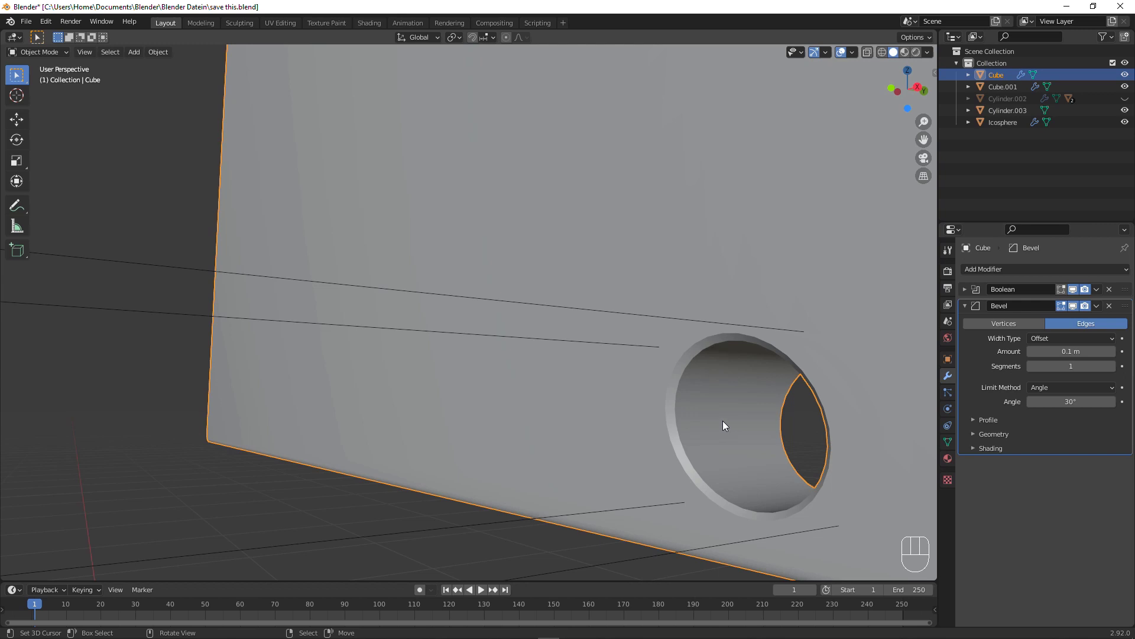
{"action": "left_click", "coordinate": [1112, 372]}
{"action": "double_click", "coordinate": [1112, 372]}
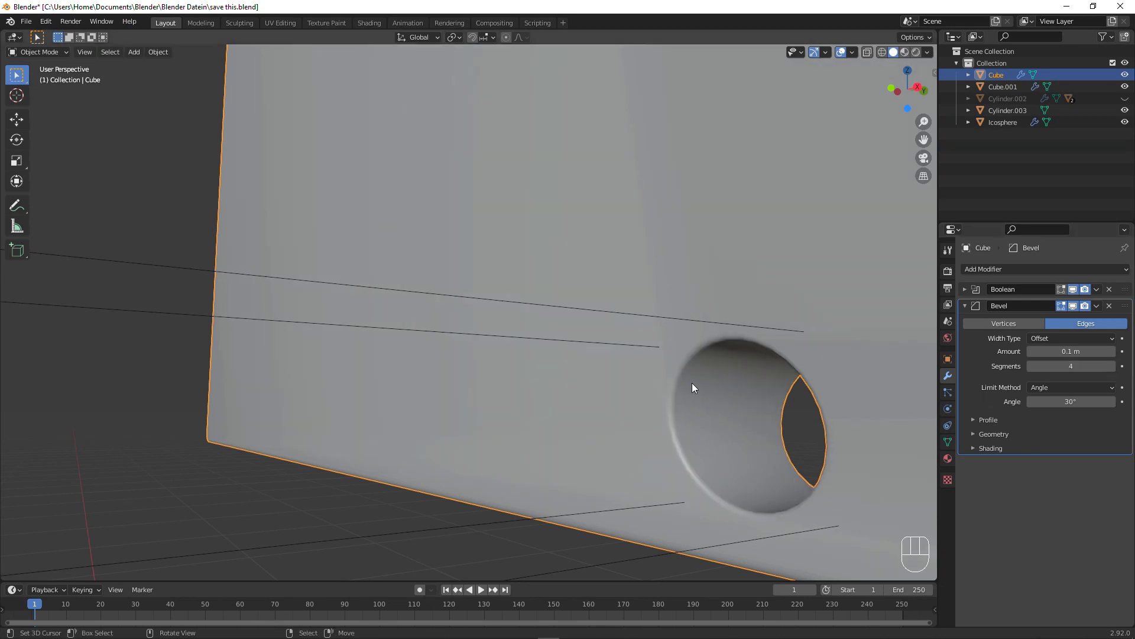
{"action": "left_click_drag", "start_coordinate": [696, 383], "coordinate": [747, 377]}
{"action": "left_click_drag", "start_coordinate": [646, 384], "coordinate": [600, 398]}
{"action": "left_click_drag", "start_coordinate": [567, 374], "coordinate": [591, 381]}
Add a Weighted Normal modifier to the link.
{"action": "left_click", "coordinate": [590, 373]}
{"action": "left_click_drag", "start_coordinate": [571, 375], "coordinate": [562, 382]}
{"action": "left_click_drag", "start_coordinate": [1103, 272], "coordinate": [828, 353]}
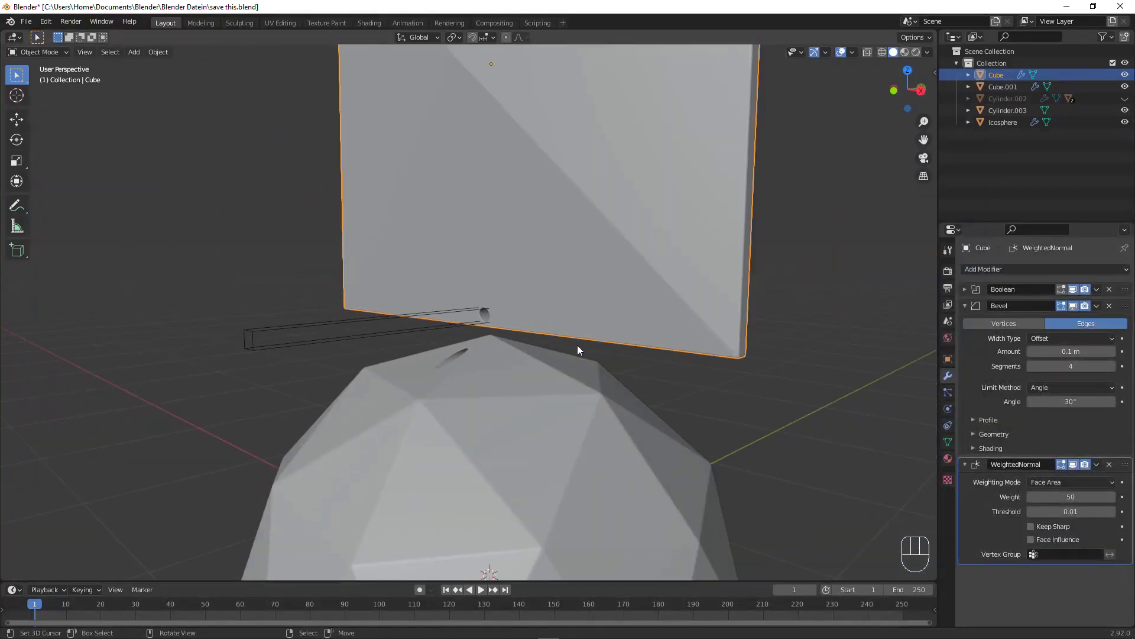
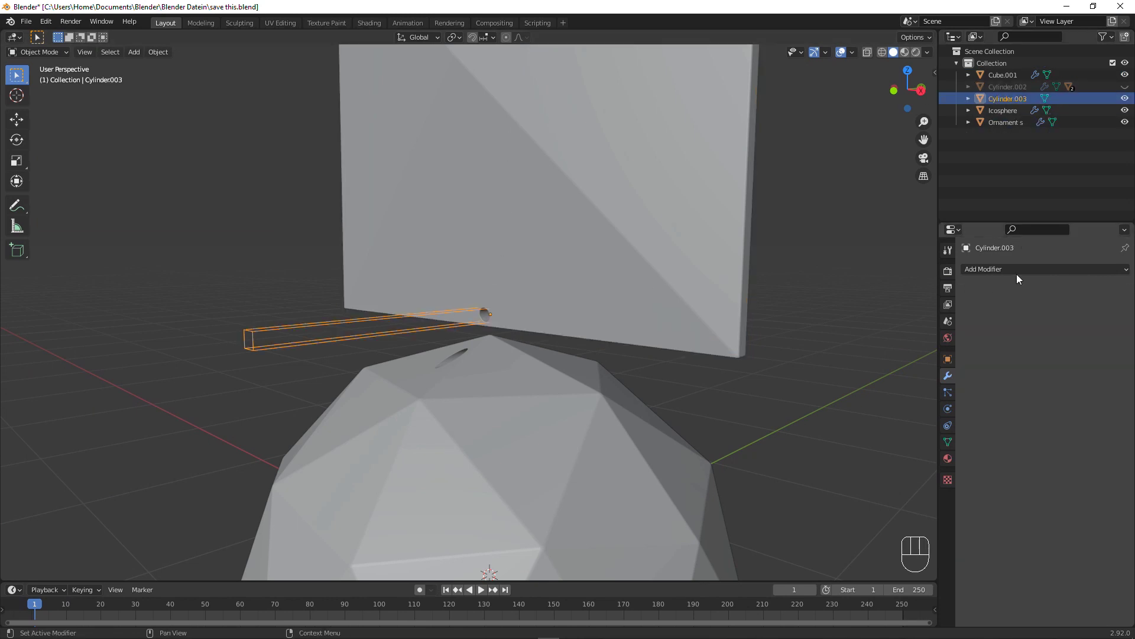
Add a Z-axis Mirror modifier to Cylinder.003 with the lower panel picked as mirror object.
{"action": "left_click_drag", "start_coordinate": [1022, 279], "coordinate": [945, 255]}
{"action": "middle_click", "coordinate": [607, 169]}
{"action": "left_click_drag", "start_coordinate": [540, 250], "coordinate": [617, 250]}
{"action": "left_click_drag", "start_coordinate": [749, 302], "coordinate": [705, 281]}
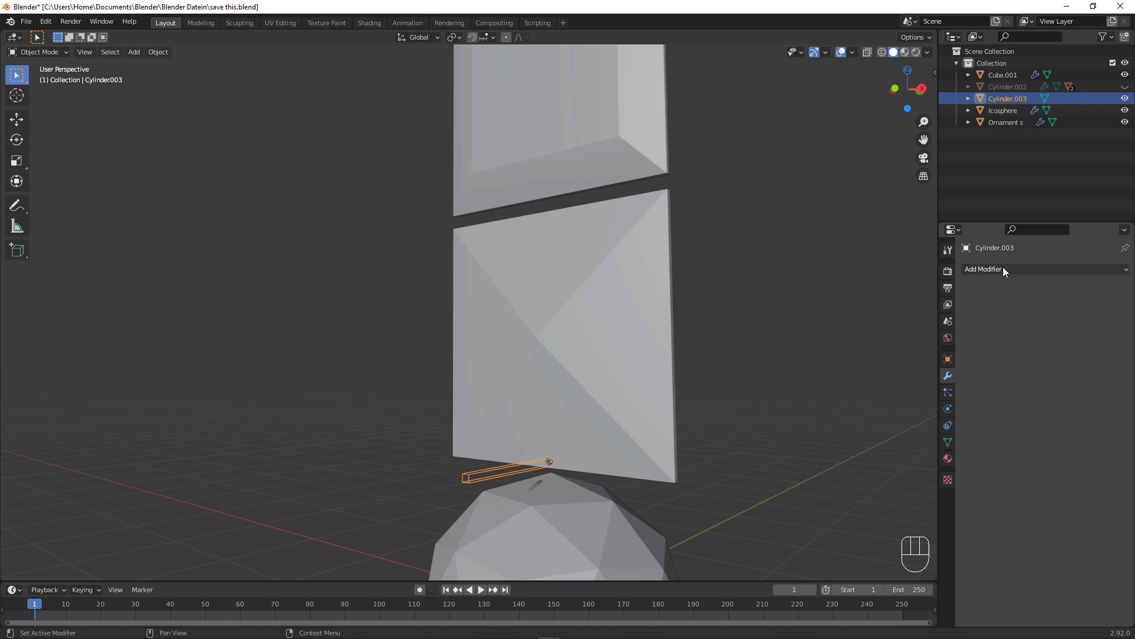
{"action": "left_click_drag", "start_coordinate": [1008, 272], "coordinate": [560, 318]}
{"action": "left_click_drag", "start_coordinate": [560, 318], "coordinate": [513, 470]}
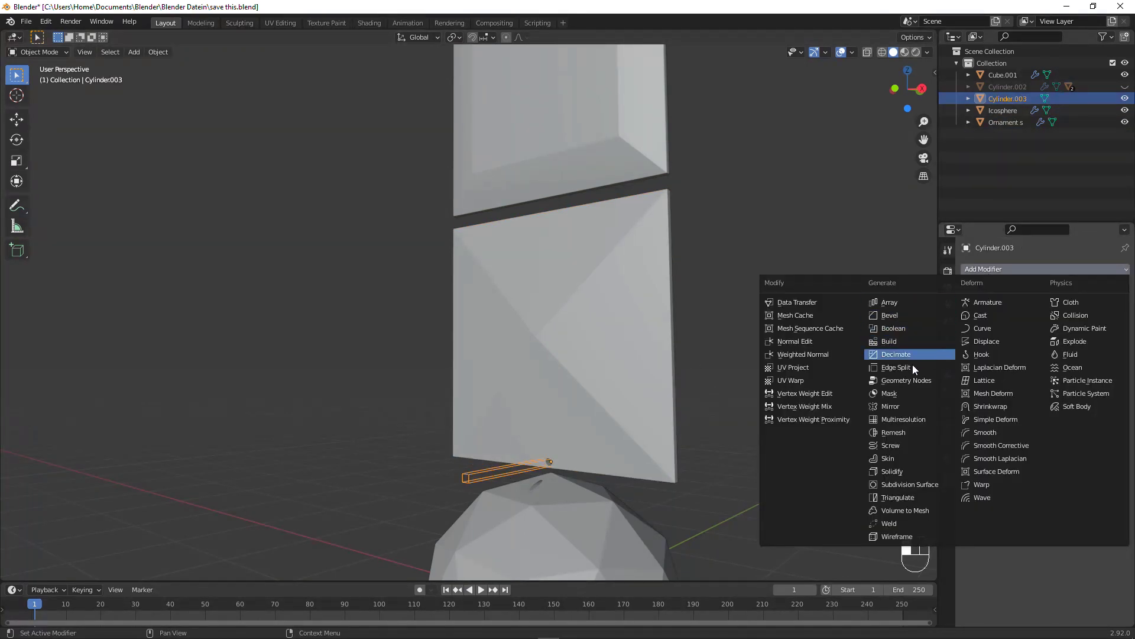
{"action": "left_click_drag", "start_coordinate": [919, 414], "coordinate": [1097, 351]}
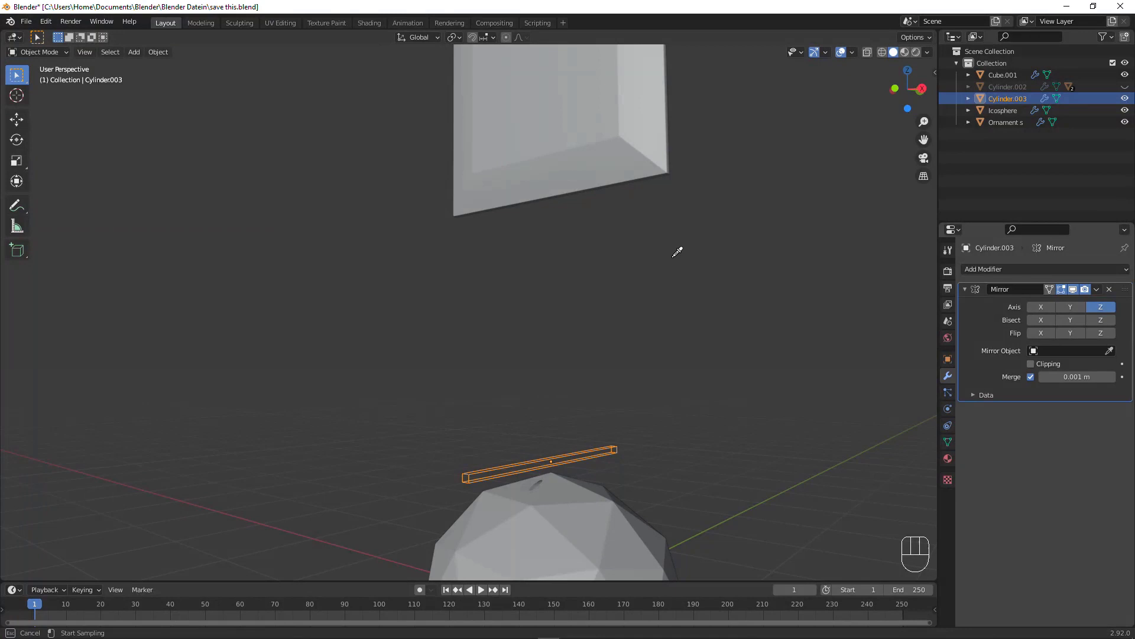
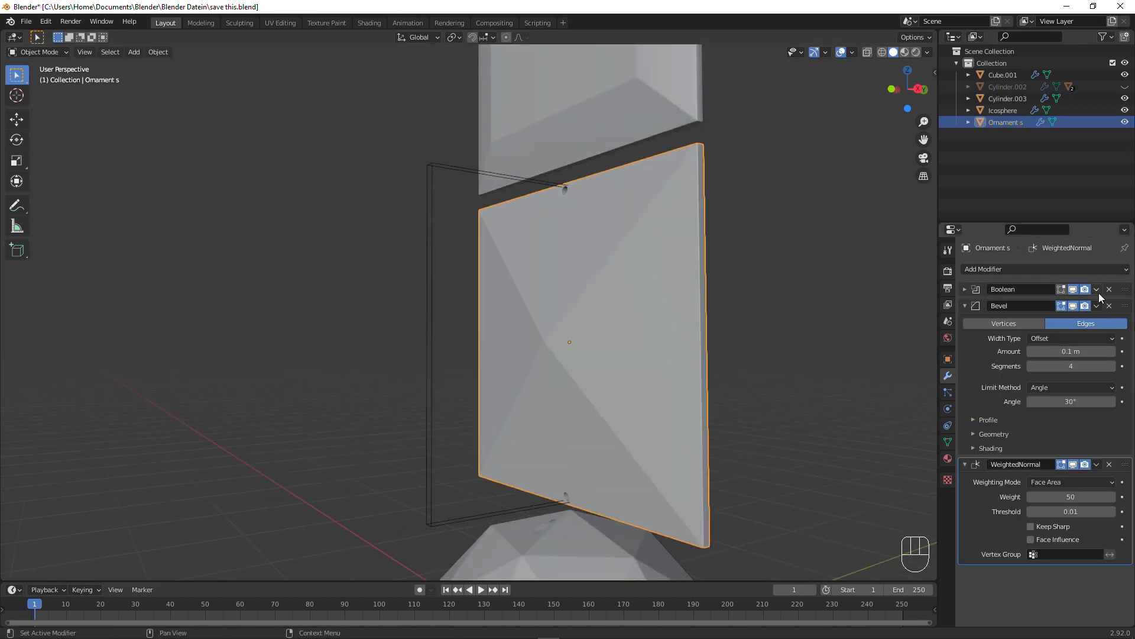
{"action": "left_click_drag", "start_coordinate": [1102, 296], "coordinate": [1045, 308]}
{"action": "left_click_drag", "start_coordinate": [433, 250], "coordinate": [547, 270]}
{"action": "right_click", "coordinate": [577, 265]}
Set the mirror object to Cube.001 and reposition the upper panel along Z in front view.
{"action": "left_click", "coordinate": [1090, 347]}
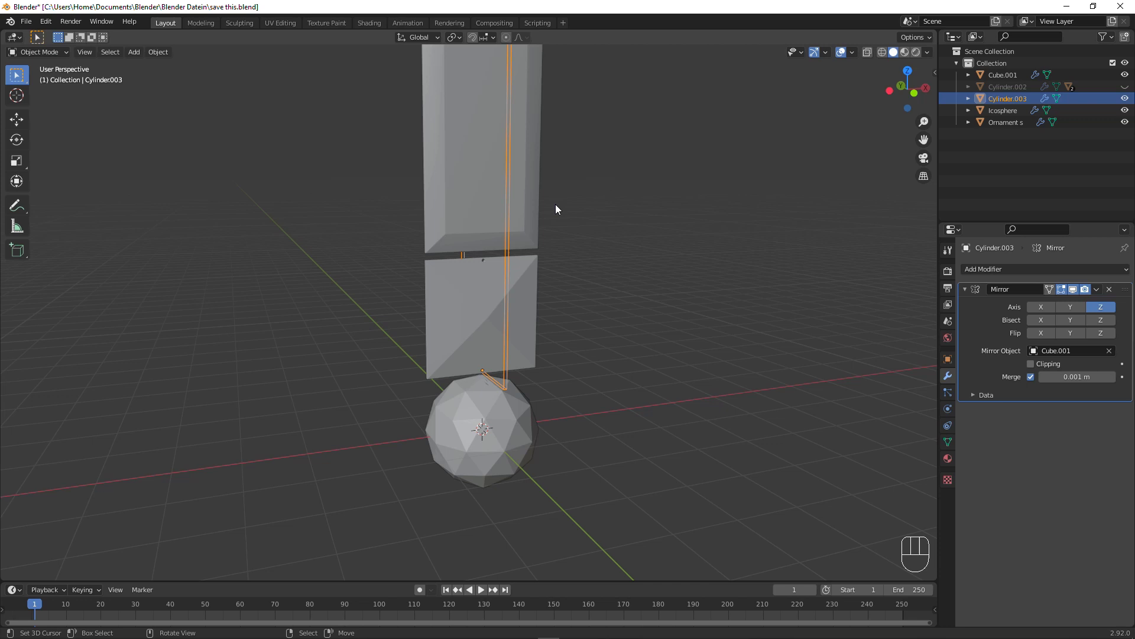
{"action": "key", "text": "g"}
{"action": "key", "text": "z"}
{"action": "left_click", "coordinate": [540, 259]}
{"action": "key", "text": "KP_1"}
{"action": "left_click_drag", "start_coordinate": [577, 242], "coordinate": [458, 432]}
{"action": "key", "text": "g"}
{"action": "key", "text": "z"}
Add a Bevel modifier to Cube.001 with 0.004 m width.
{"action": "left_click", "coordinate": [428, 441]}
{"action": "left_click", "coordinate": [489, 274]}
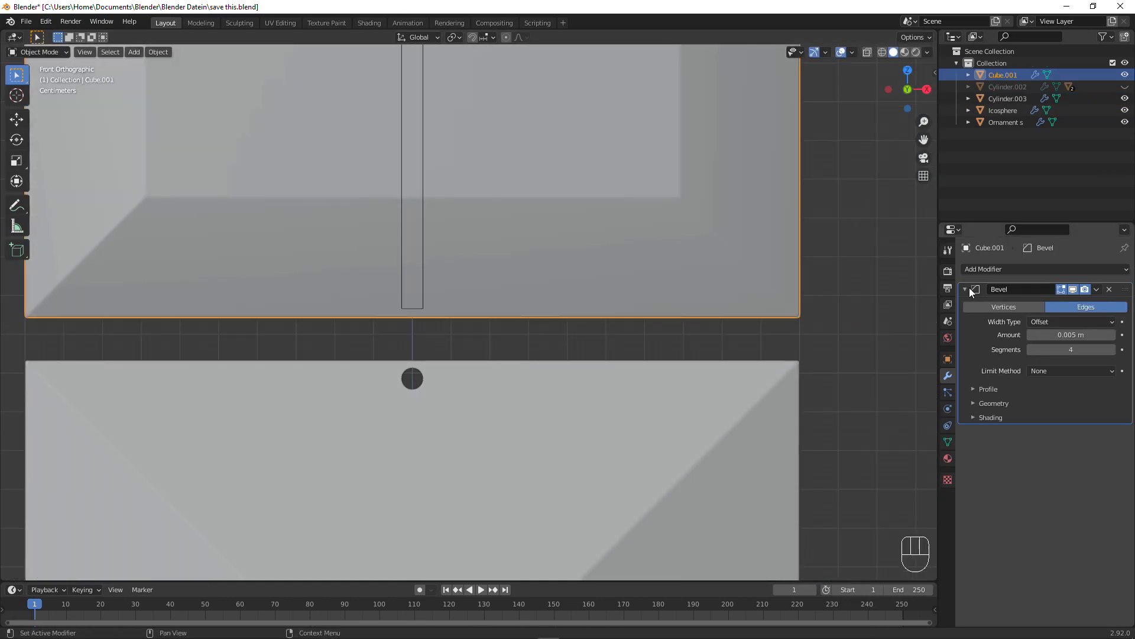
{"action": "left_click_drag", "start_coordinate": [1101, 295], "coordinate": [1096, 306]}
{"action": "left_click_drag", "start_coordinate": [1083, 273], "coordinate": [923, 323]}
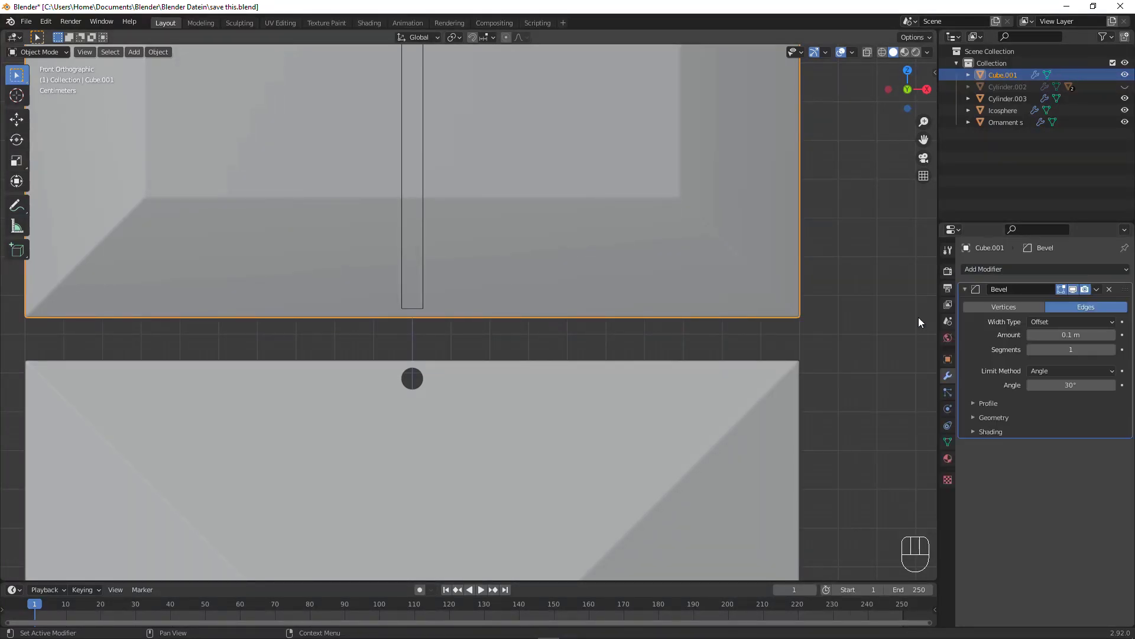
{"action": "left_click_drag", "start_coordinate": [1088, 275], "coordinate": [933, 339]}
Add a Boolean Difference with Cylinder.003 above the bevel and raise the bevel to 4 segments.
{"action": "left_click", "coordinate": [1116, 326]}
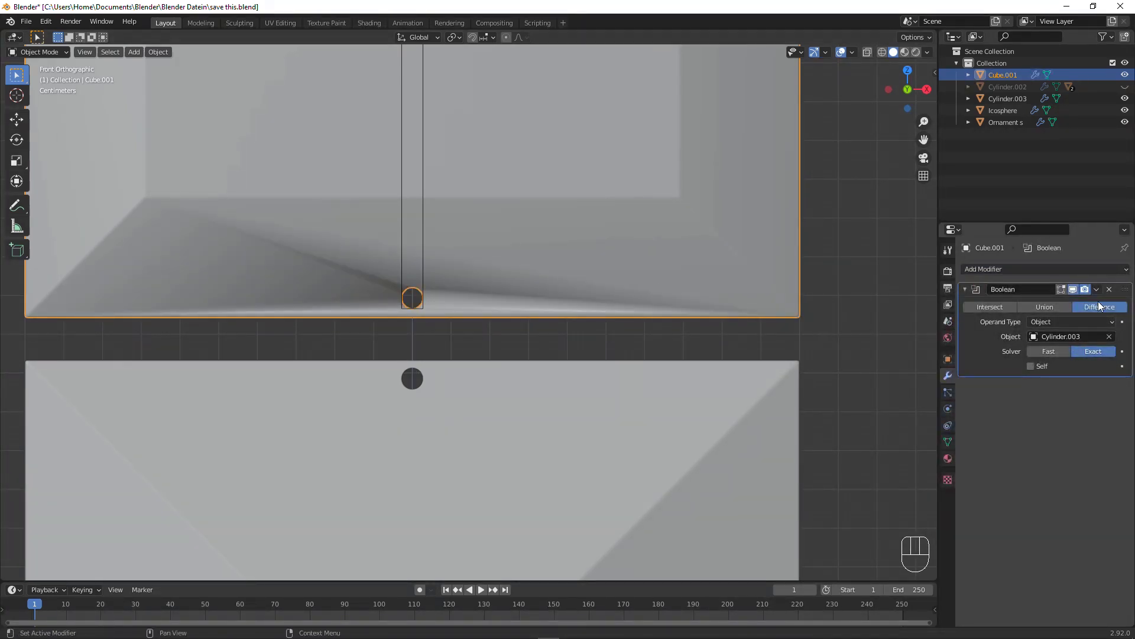
{"action": "left_click", "coordinate": [972, 291]}
{"action": "left_click_drag", "start_coordinate": [993, 281], "coordinate": [904, 326]}
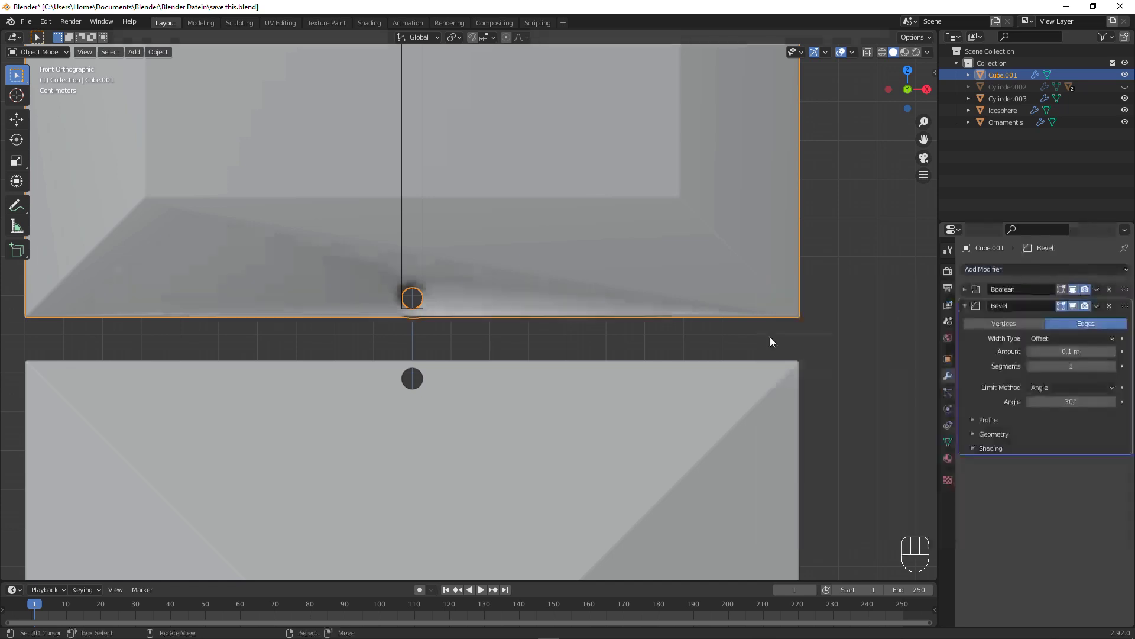
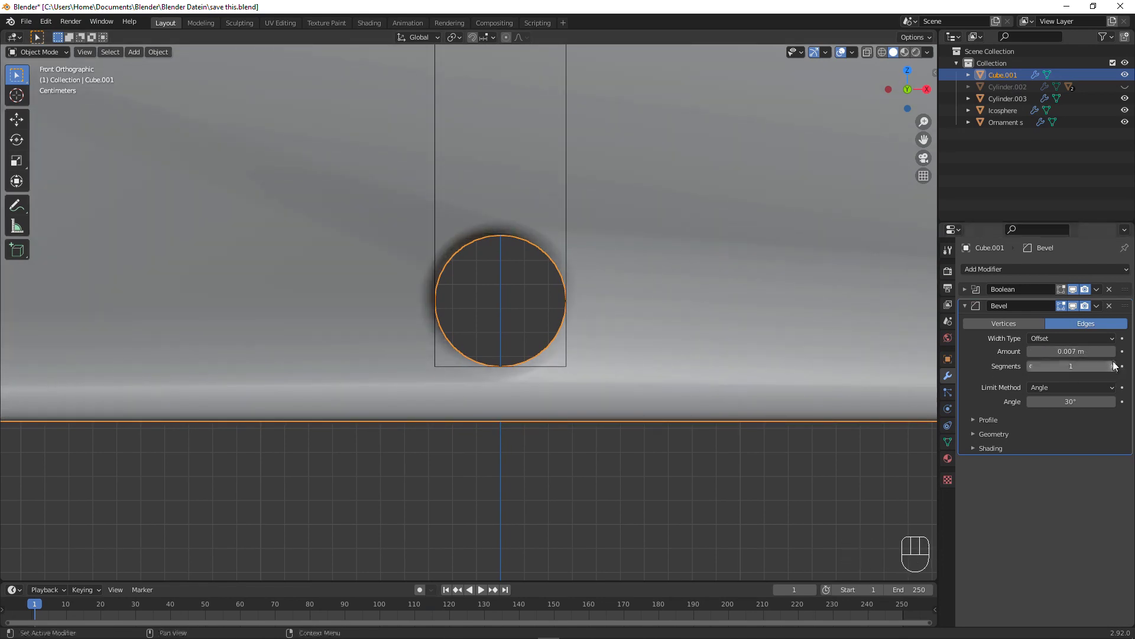
{"action": "left_click", "coordinate": [1116, 367]}
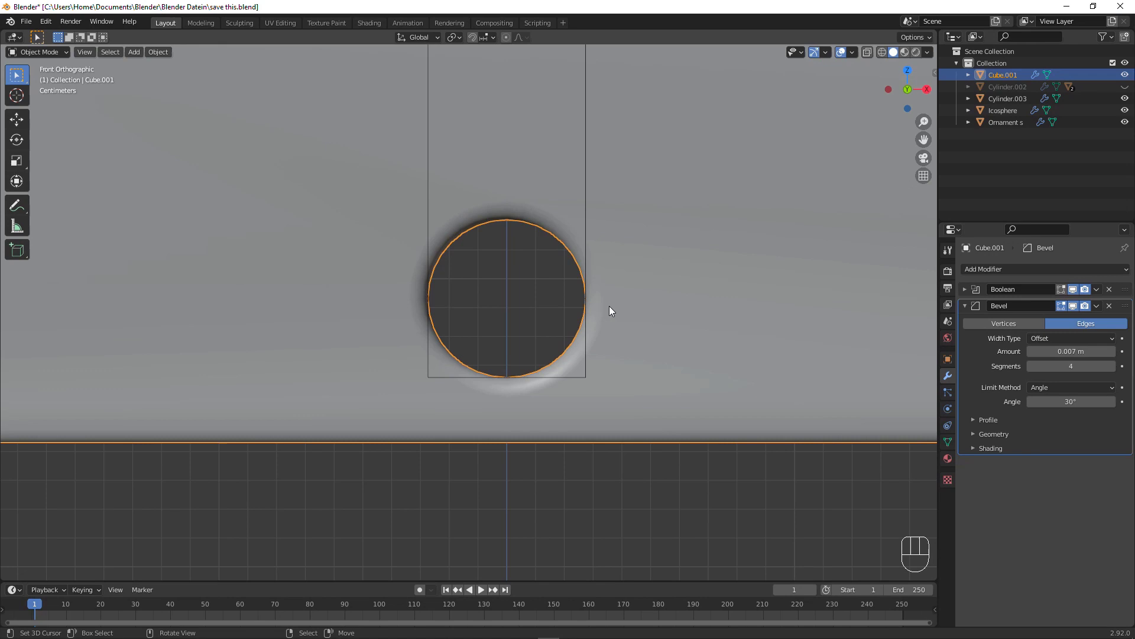
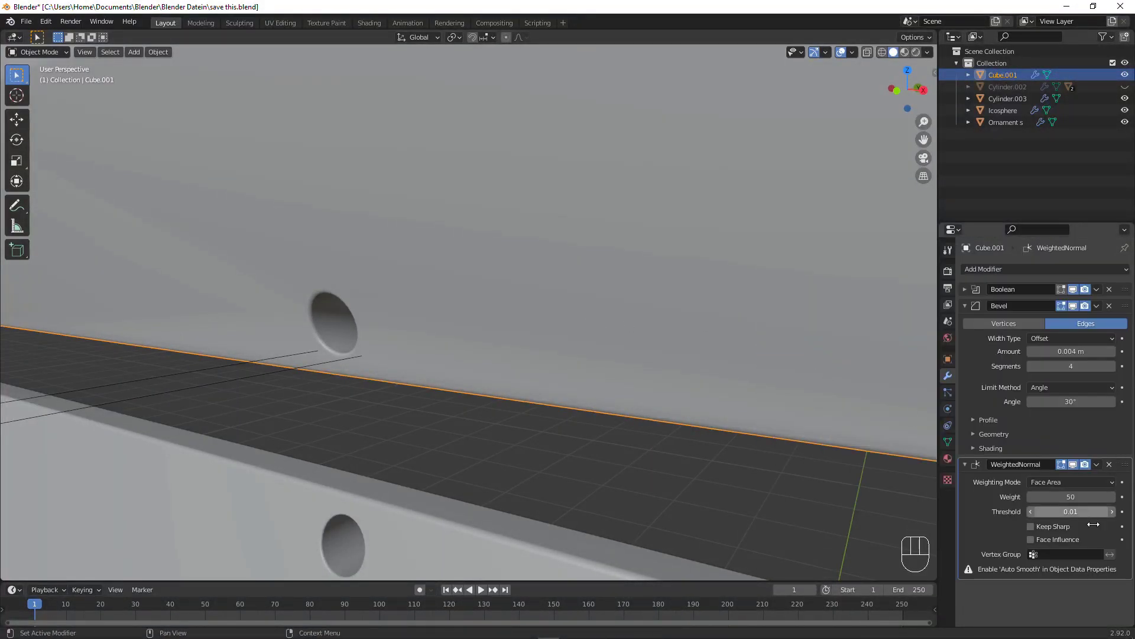
Add a Weighted Normal modifier keeping sharp edges and enable Auto Smooth on the panel.
{"action": "left_click", "coordinate": [955, 442]}
{"action": "left_click", "coordinate": [1032, 494]}
{"action": "left_click", "coordinate": [1038, 493]}
{"action": "left_click_drag", "start_coordinate": [466, 274], "coordinate": [502, 244]}
{"action": "left_click_drag", "start_coordinate": [607, 184], "coordinate": [886, 257]}
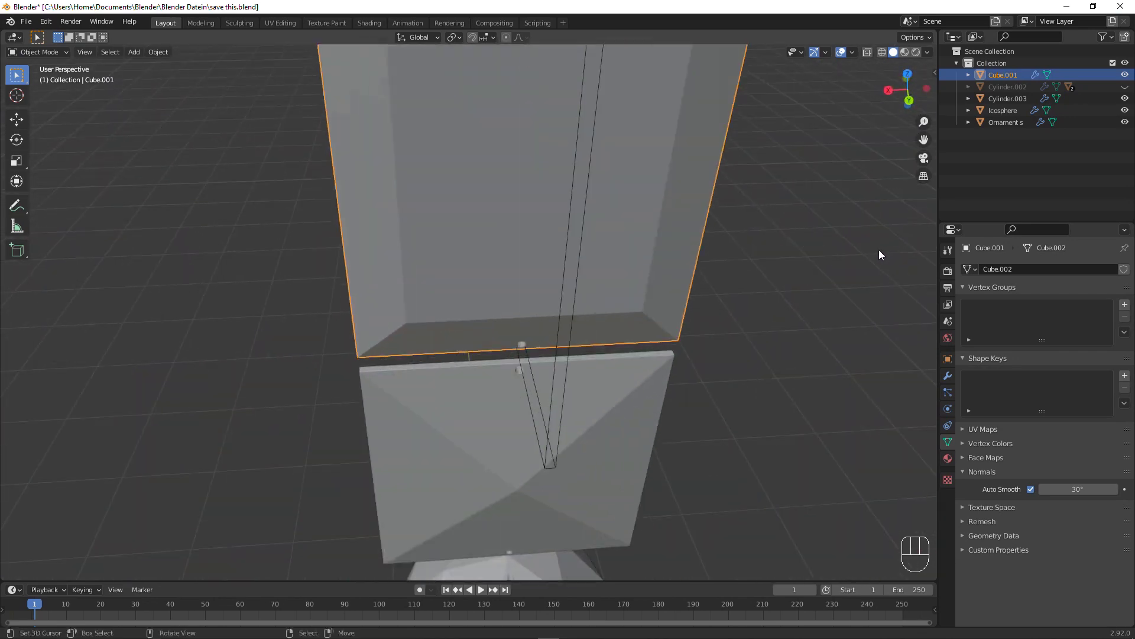
Apply the panel's modifiers and delete the cutter object Cylinder.003.
{"action": "left_click_drag", "start_coordinate": [869, 196], "coordinate": [569, 172]}
{"action": "left_click", "coordinate": [949, 385]}
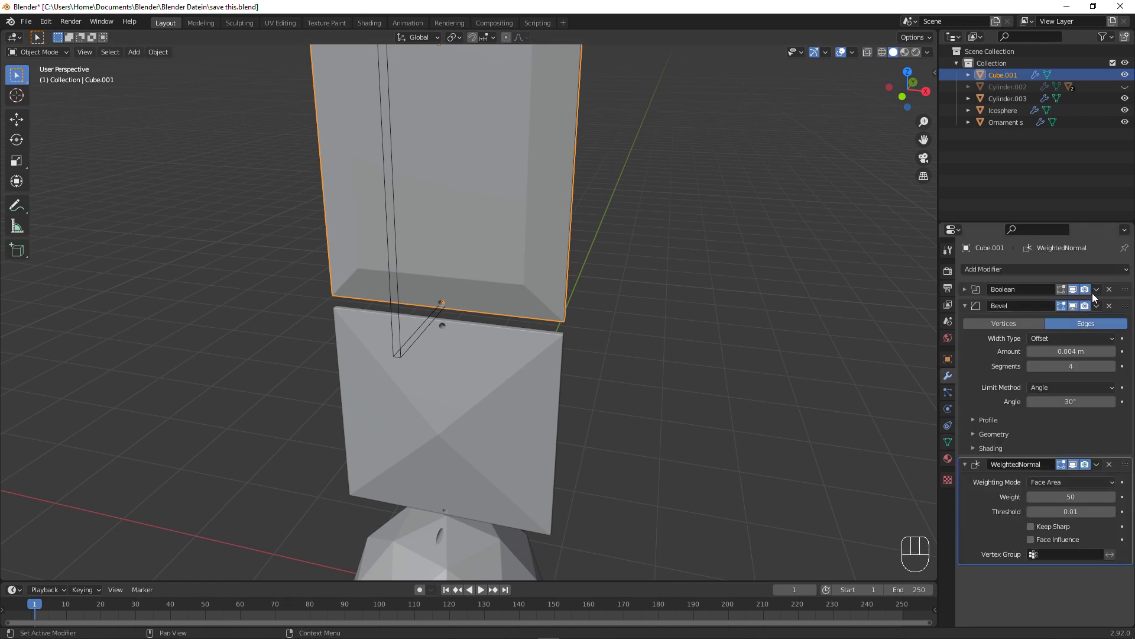
{"action": "left_click_drag", "start_coordinate": [1100, 297], "coordinate": [1089, 309]}
{"action": "right_click", "coordinate": [449, 322]}
{"action": "key", "text": "x"}
Save the file with Ctrl+S.
{"action": "left_click_drag", "start_coordinate": [573, 323], "coordinate": [470, 303]}
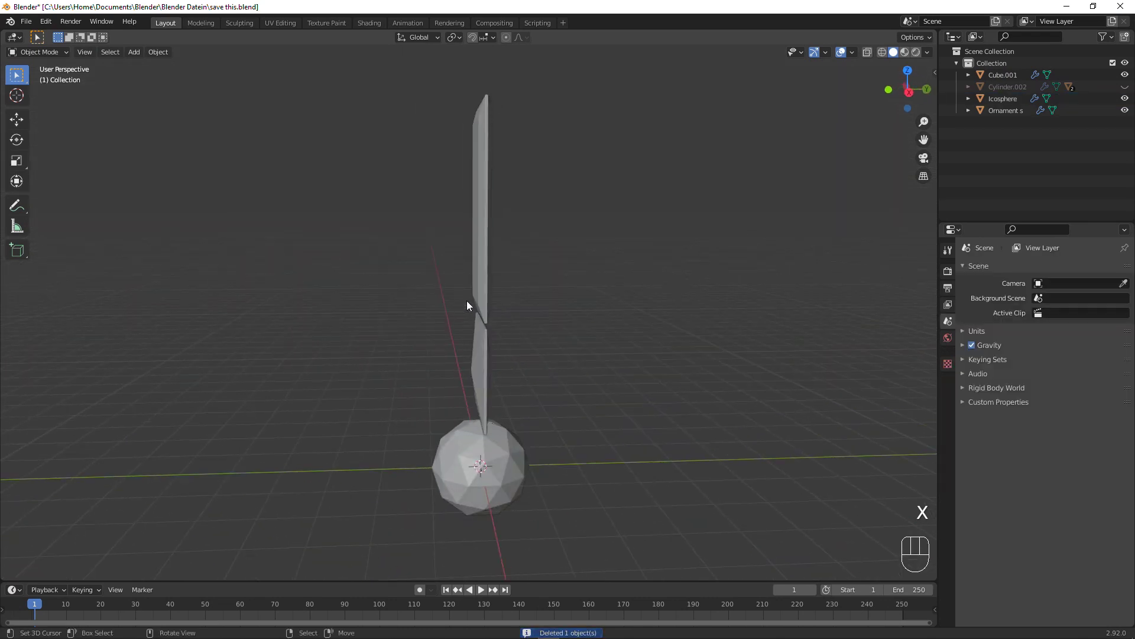
{"action": "left_click_drag", "start_coordinate": [494, 302], "coordinate": [540, 298]}
{"action": "key", "text": "ctrl+s"}
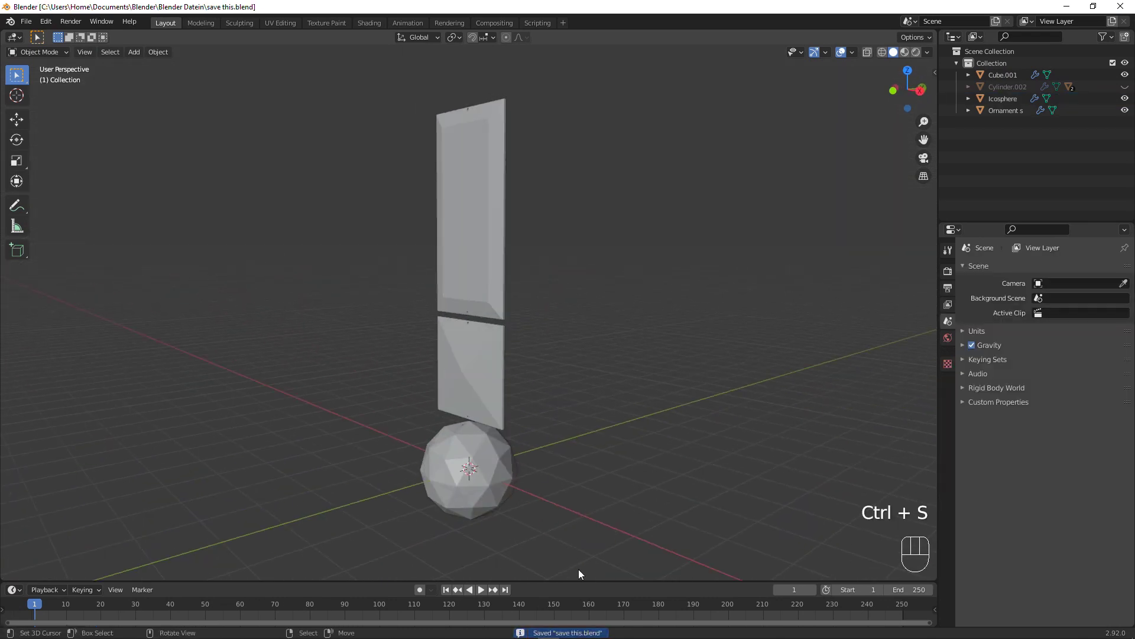
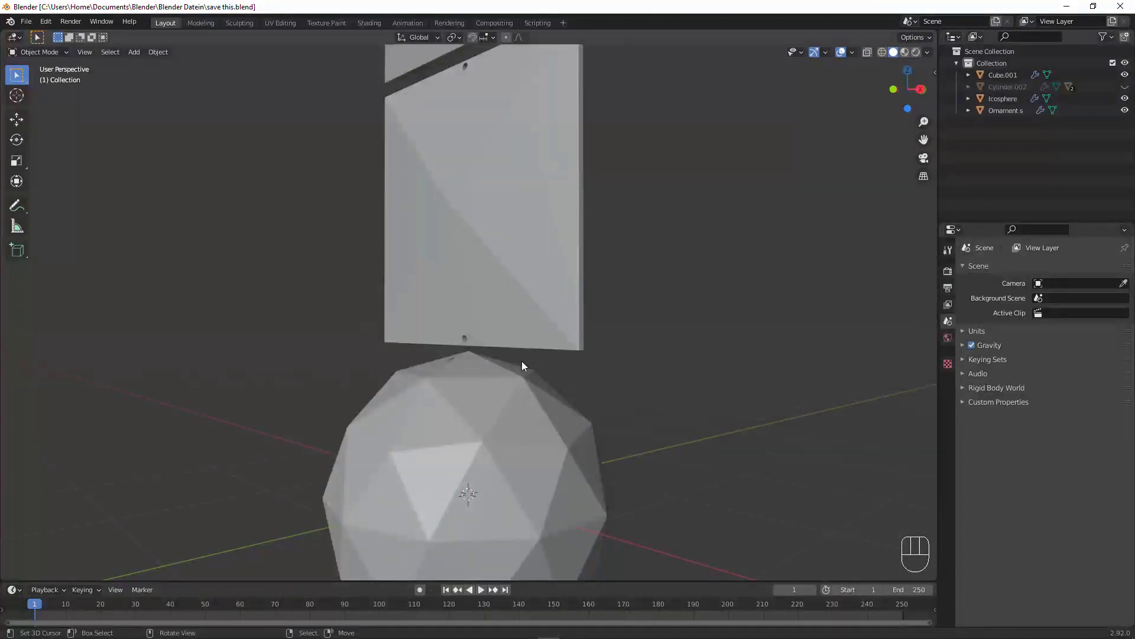
Duplicate both panels and raise the copies along Z above the stack.
{"action": "right_click", "coordinate": [482, 293]}
{"action": "left_click", "coordinate": [480, 184]}
{"action": "left_click_drag", "start_coordinate": [445, 260], "coordinate": [524, 277]}
{"action": "key", "text": "shift+d"}
{"action": "left_click", "coordinate": [533, 255]}
{"action": "key", "text": "g"}
{"action": "key", "text": "z"}
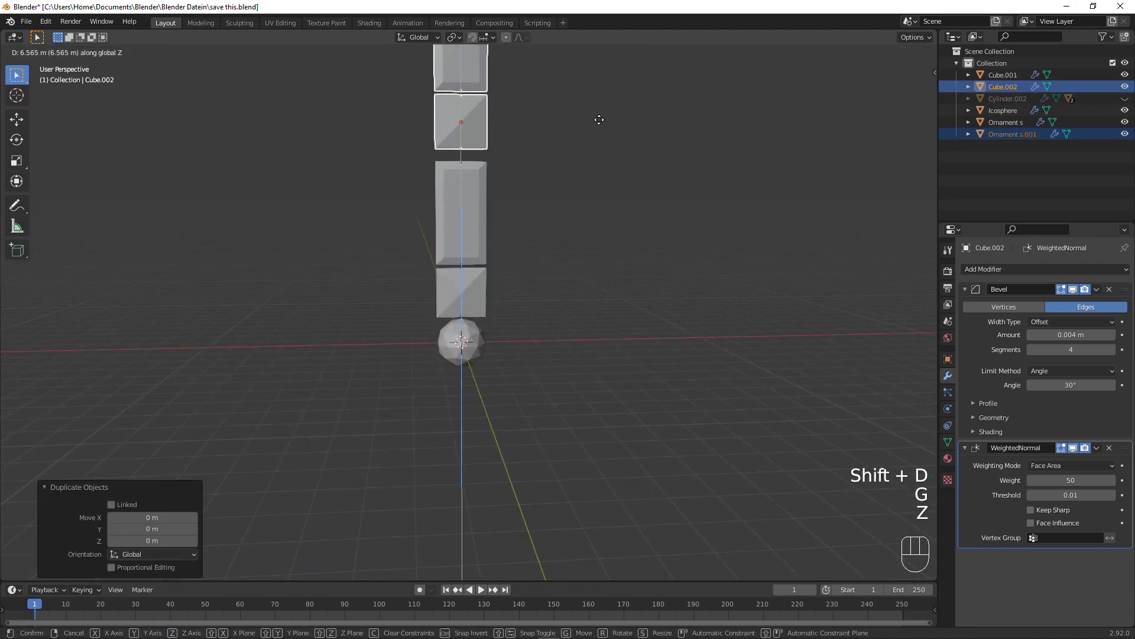
{"action": "left_click", "coordinate": [605, 134]}
Duplicate the panels again and place the second copy on top.
{"action": "right_click", "coordinate": [472, 143]}
{"action": "left_click_drag", "start_coordinate": [496, 134], "coordinate": [492, 293]}
{"action": "key", "text": "shift+d"}
{"action": "left_click", "coordinate": [496, 279]}
{"action": "key", "text": "g"}
{"action": "key", "text": "z"}
{"action": "left_click", "coordinate": [525, 171]}
Orbit and zoom back down to view the icosphere.
{"action": "left_click_drag", "start_coordinate": [494, 405], "coordinate": [442, 392]}
{"action": "left_click_drag", "start_coordinate": [416, 425], "coordinate": [420, 250]}
{"action": "left_click_drag", "start_coordinate": [421, 250], "coordinate": [396, 272]}
{"action": "left_click_drag", "start_coordinate": [438, 279], "coordinate": [546, 256]}
{"action": "left_click_drag", "start_coordinate": [619, 286], "coordinate": [593, 286]}
Add a cube, move it up to the icosphere's top and shrink it to a small block.
{"action": "key", "text": "shift+a"}
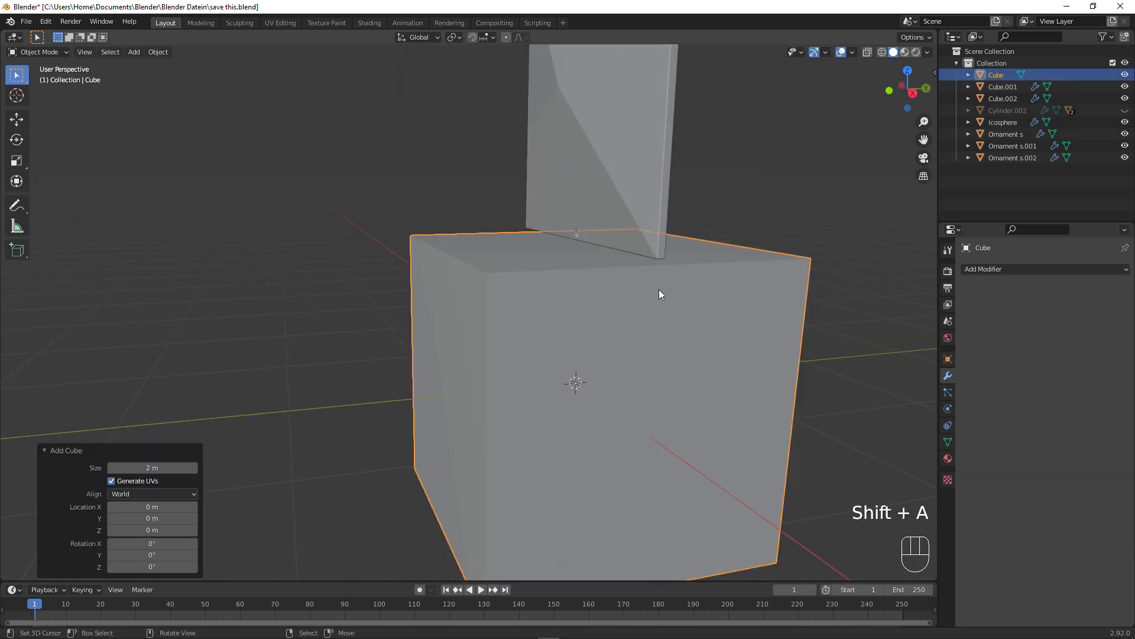
{"action": "key", "text": "g"}
{"action": "key", "text": "z"}
{"action": "left_click", "coordinate": [759, 252]}
{"action": "key", "text": "s"}
{"action": "left_click", "coordinate": [641, 271]}
{"action": "middle_click", "coordinate": [574, 243]}
{"action": "left_click_drag", "start_coordinate": [849, 250], "coordinate": [527, 318]}
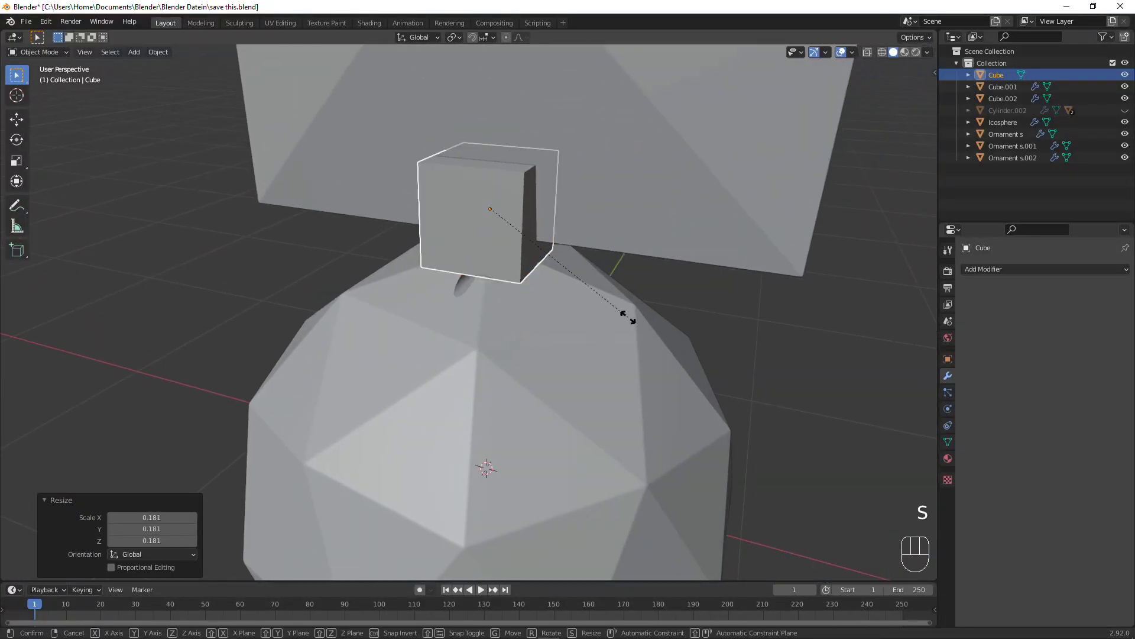
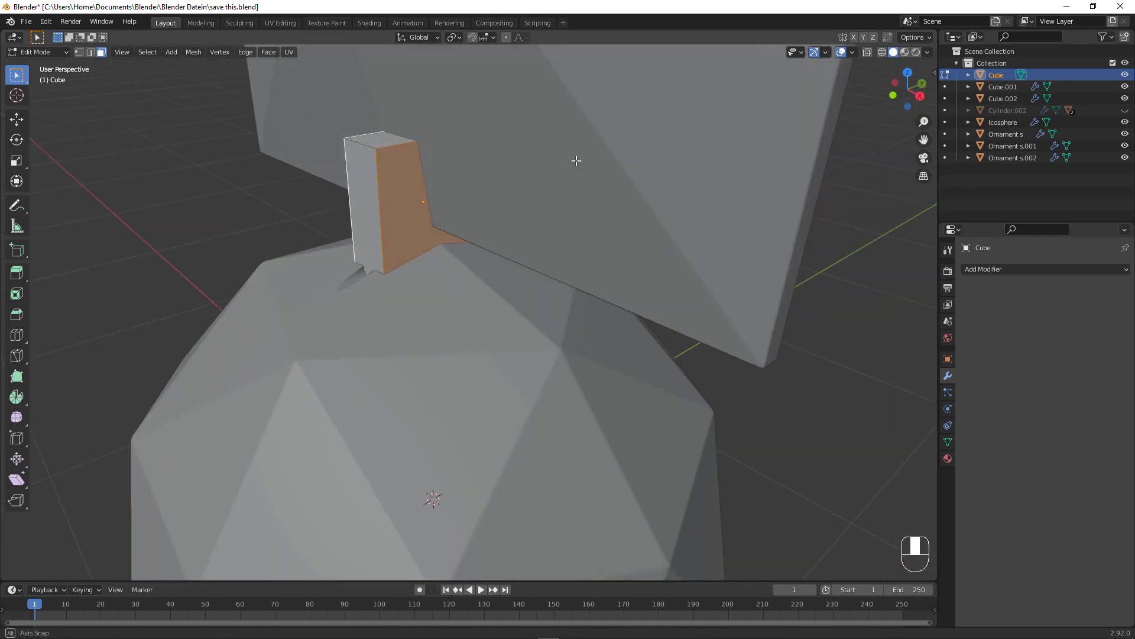
In Edit Mode inset opposite faces and Bridge Edge Loops to cut a through-hole.
{"action": "key", "text": "i"}
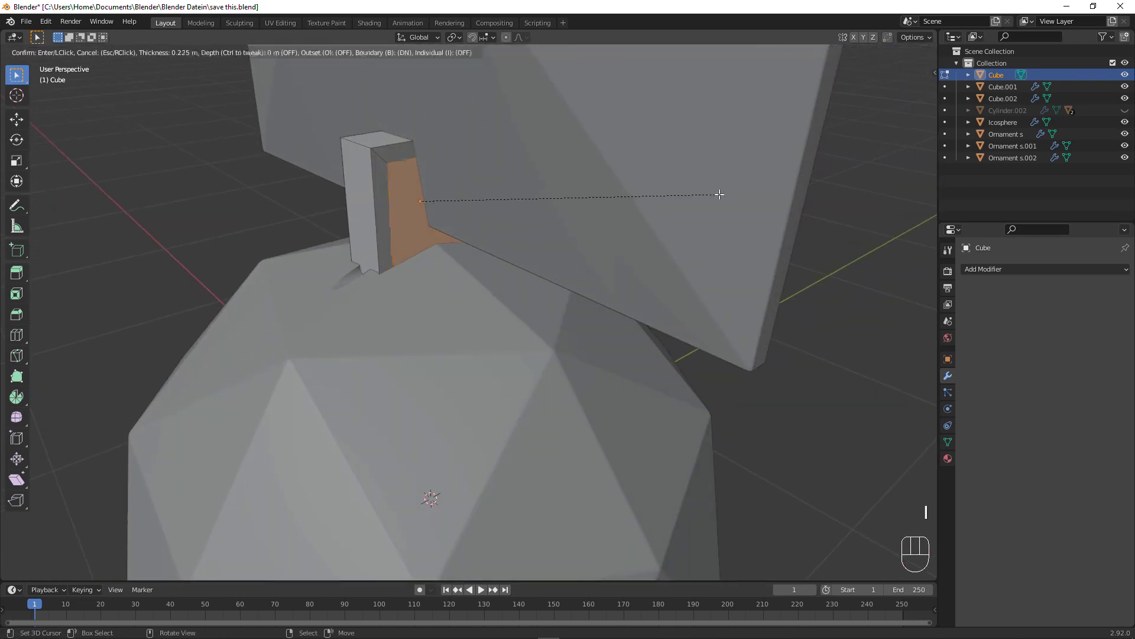
{"action": "left_click", "coordinate": [721, 187]}
{"action": "key", "text": "F3"}
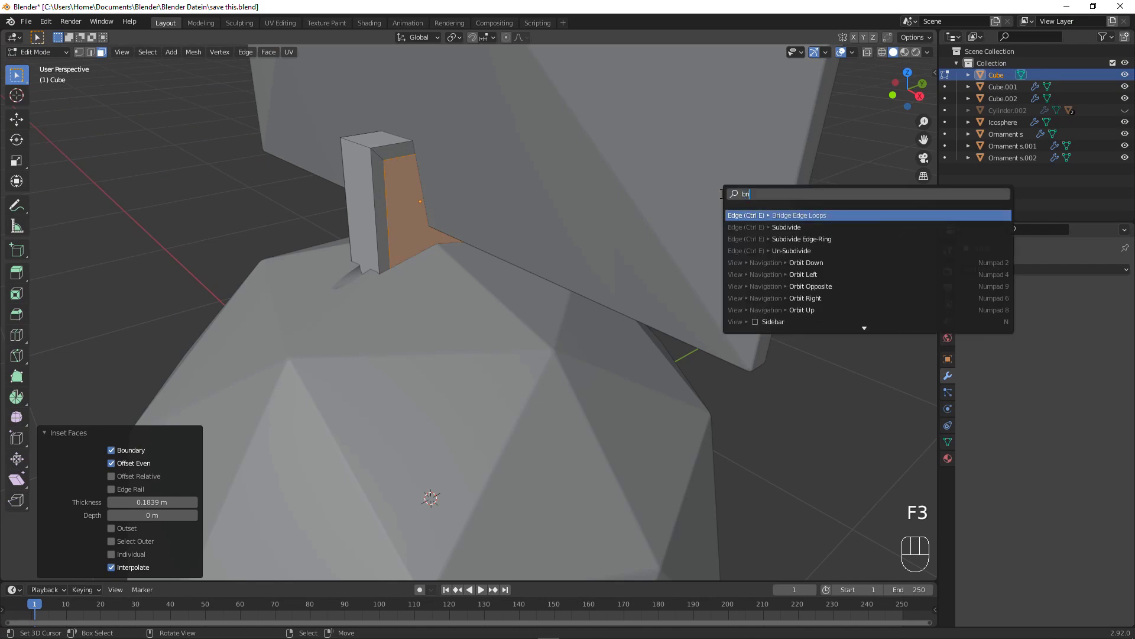
{"action": "left_click_drag", "start_coordinate": [406, 227], "coordinate": [484, 234]}
{"action": "key", "text": "Tab"}
{"action": "left_click_drag", "start_coordinate": [711, 234], "coordinate": [674, 246]}
Scale the frame to 0.202 along X to make a thin link.
{"action": "key", "text": "s"}
{"action": "key", "text": "x"}
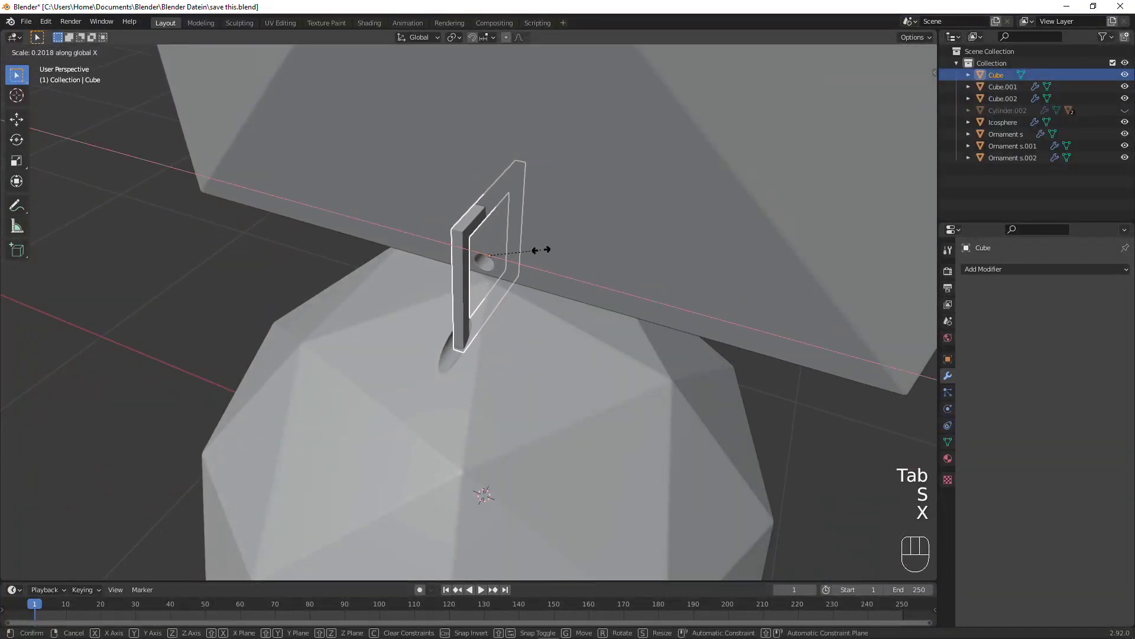
{"action": "left_click", "coordinate": [544, 252]}
{"action": "left_click_drag", "start_coordinate": [484, 296], "coordinate": [490, 288]}
{"action": "middle_click", "coordinate": [525, 290]}
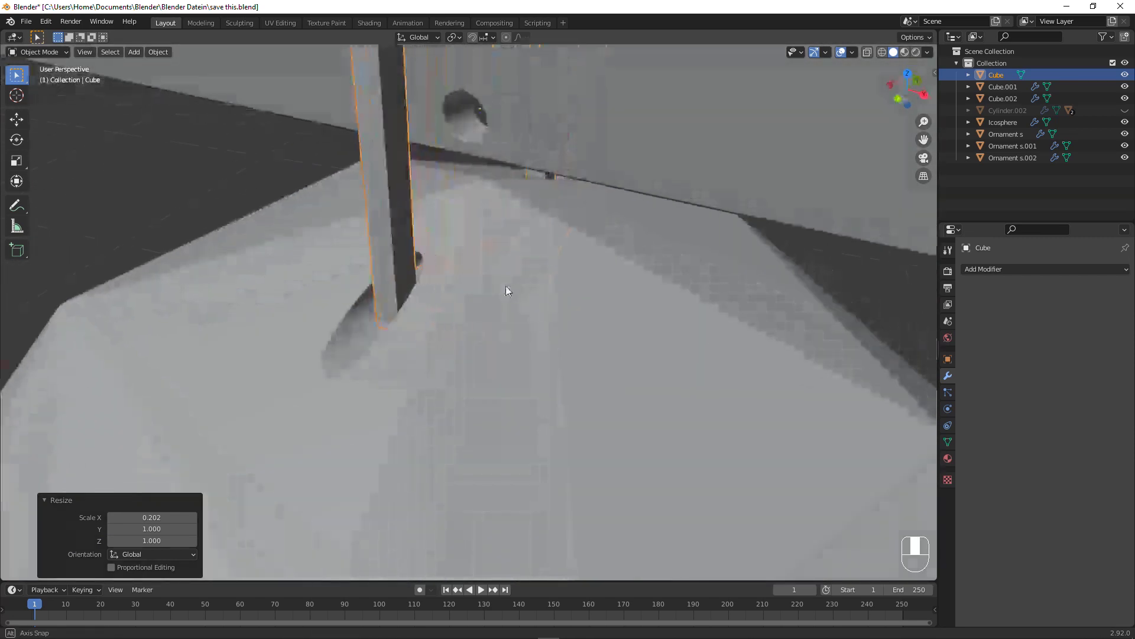
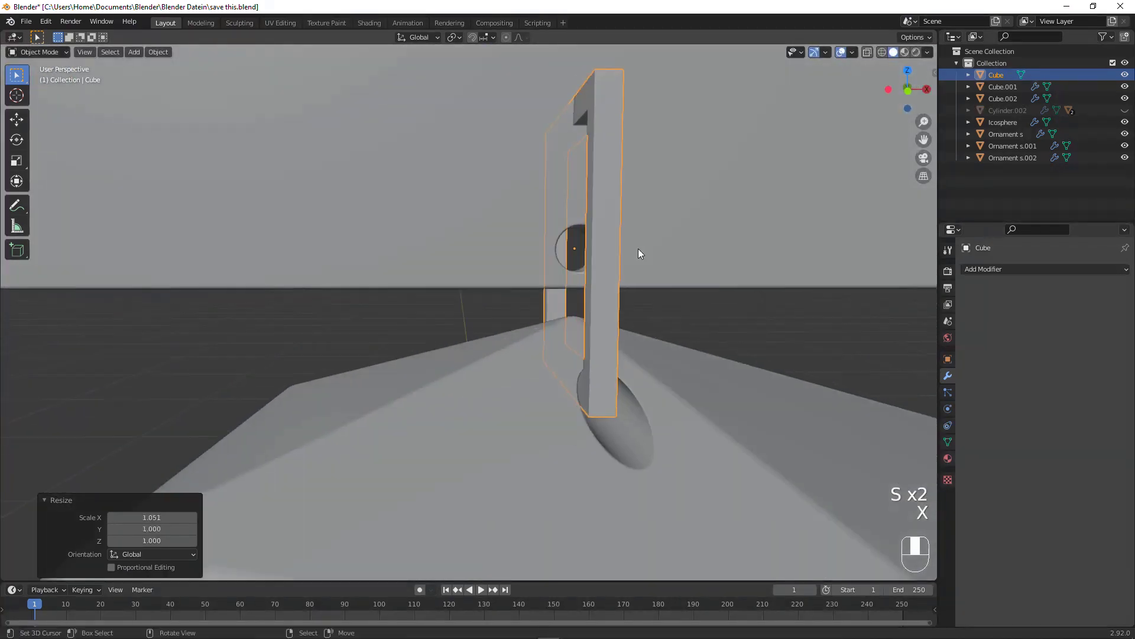
Scale the rectangular link along X to 0.83 so it is narrow enough for the holes.
{"action": "key", "text": "s"}
{"action": "key", "text": "x"}
{"action": "left_click", "coordinate": [763, 303]}
{"action": "left_click_drag", "start_coordinate": [676, 307], "coordinate": [728, 315]}
{"action": "left_click_drag", "start_coordinate": [834, 325], "coordinate": [675, 302]}
{"action": "left_click_drag", "start_coordinate": [677, 303], "coordinate": [736, 307]}
{"action": "left_click_drag", "start_coordinate": [794, 314], "coordinate": [646, 314]}
In front orthographic view with X-ray, move the link vertically toward the icosphere's hole.
{"action": "key", "text": "KP_1"}
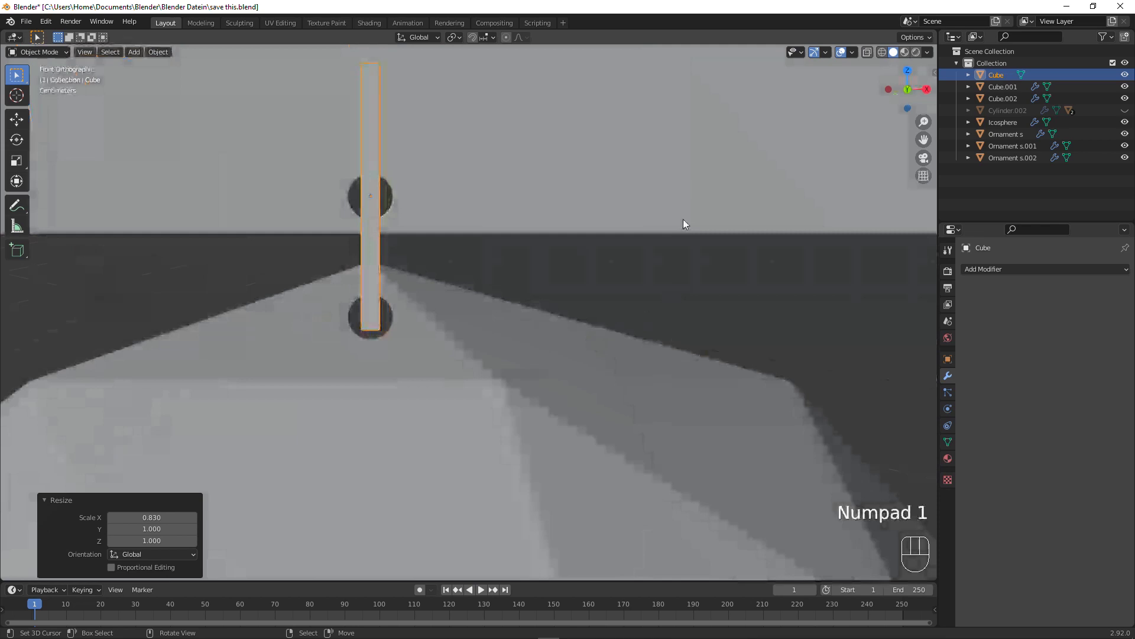
{"action": "left_click", "coordinate": [870, 52]}
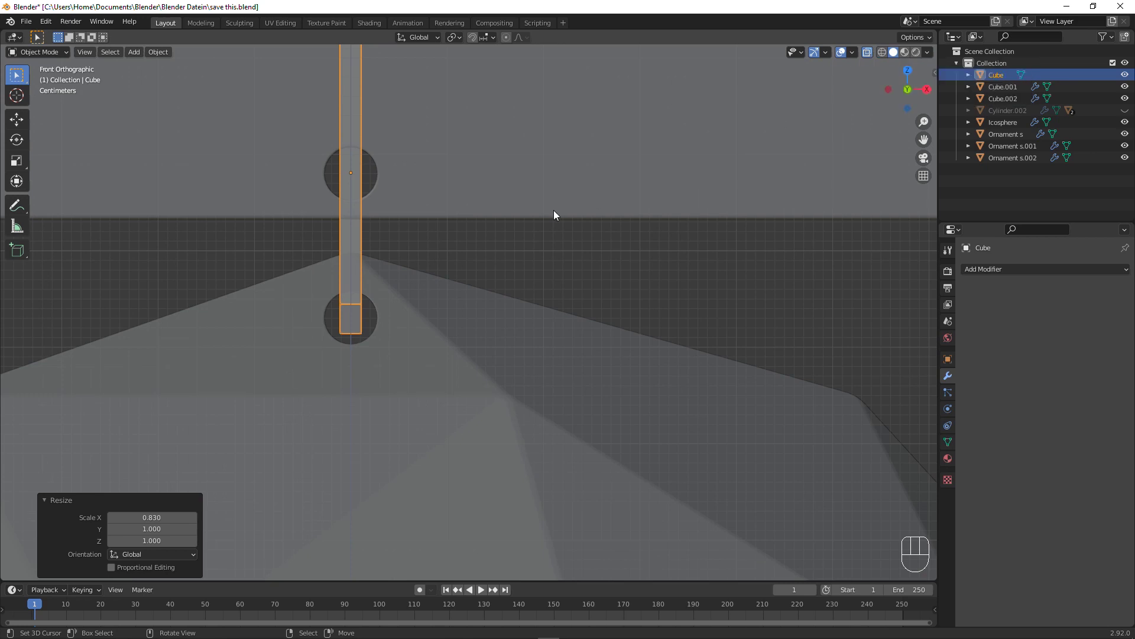
{"action": "middle_click", "coordinate": [332, 223]}
{"action": "left_click_drag", "start_coordinate": [812, 309], "coordinate": [850, 328]}
{"action": "key", "text": "g"}
{"action": "key", "text": "z"}
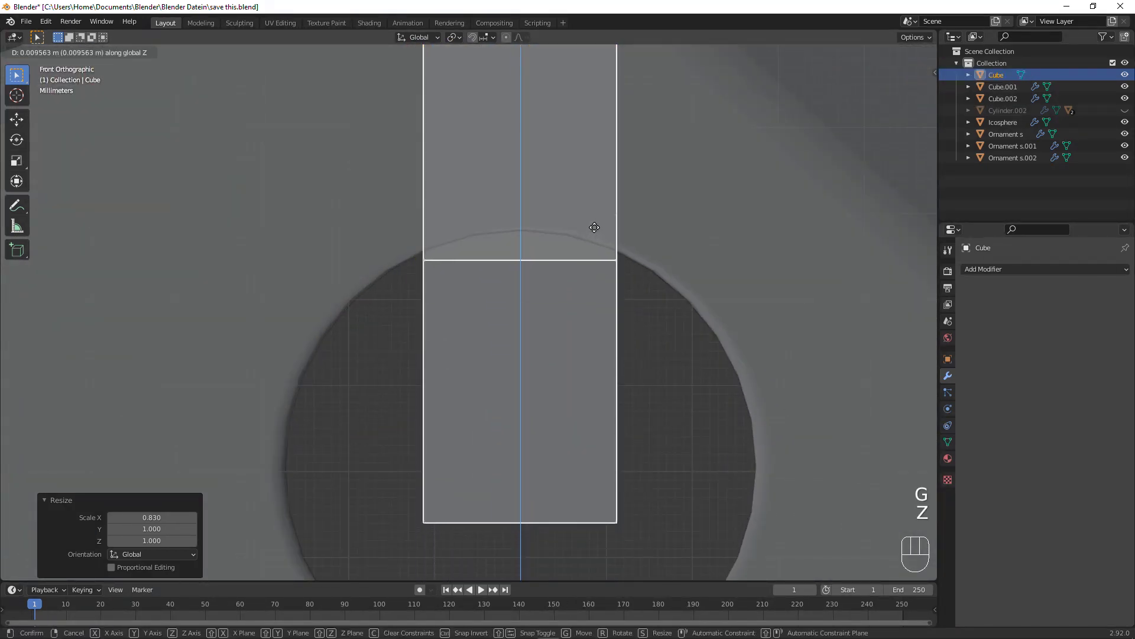
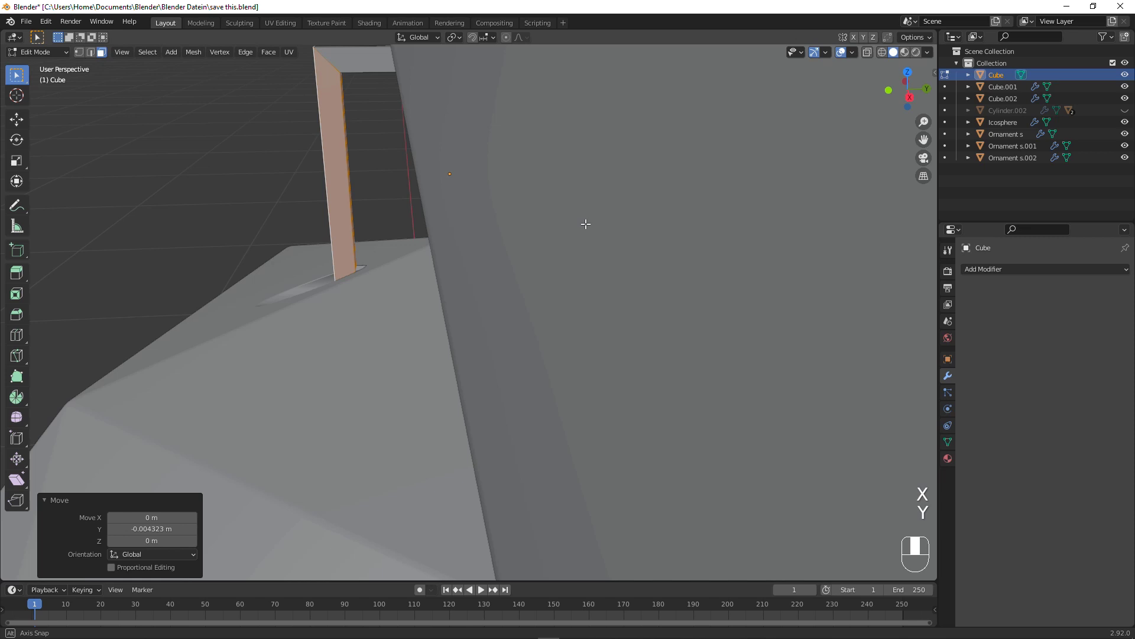
Nudge the link along Y, leave Edit Mode and bring up the Apply transforms menu.
{"action": "left_click", "coordinate": [525, 213]}
{"action": "key", "text": "g"}
{"action": "key", "text": "y"}
{"action": "left_click", "coordinate": [598, 218]}
{"action": "key", "text": "Tab"}
{"action": "left_click_drag", "start_coordinate": [356, 252], "coordinate": [439, 249]}
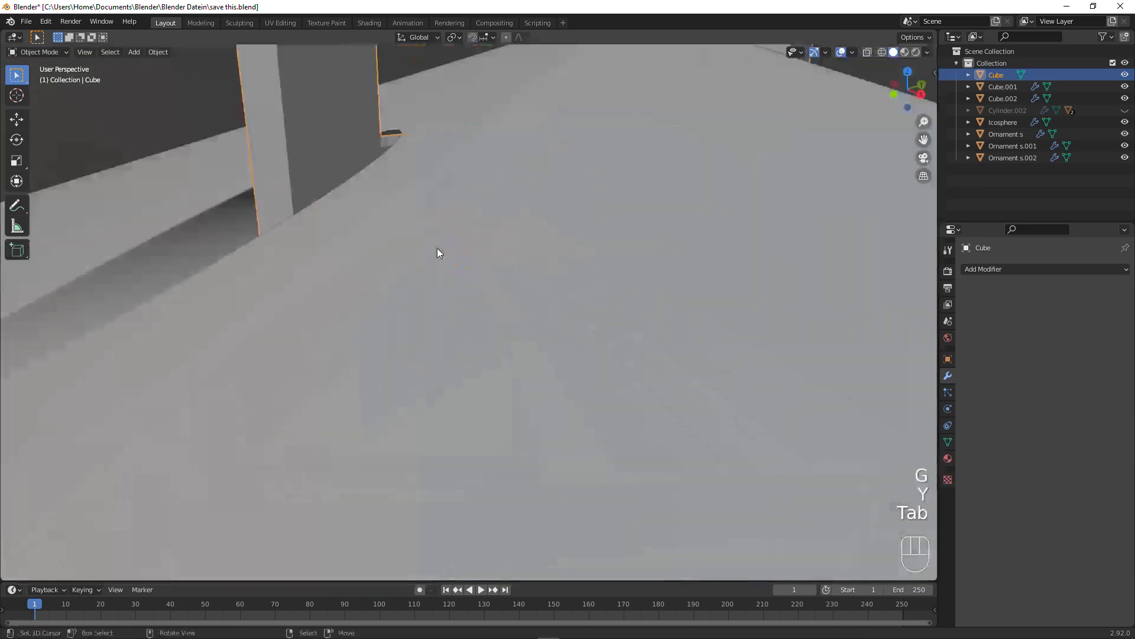
{"action": "left_click_drag", "start_coordinate": [447, 229], "coordinate": [446, 257]}
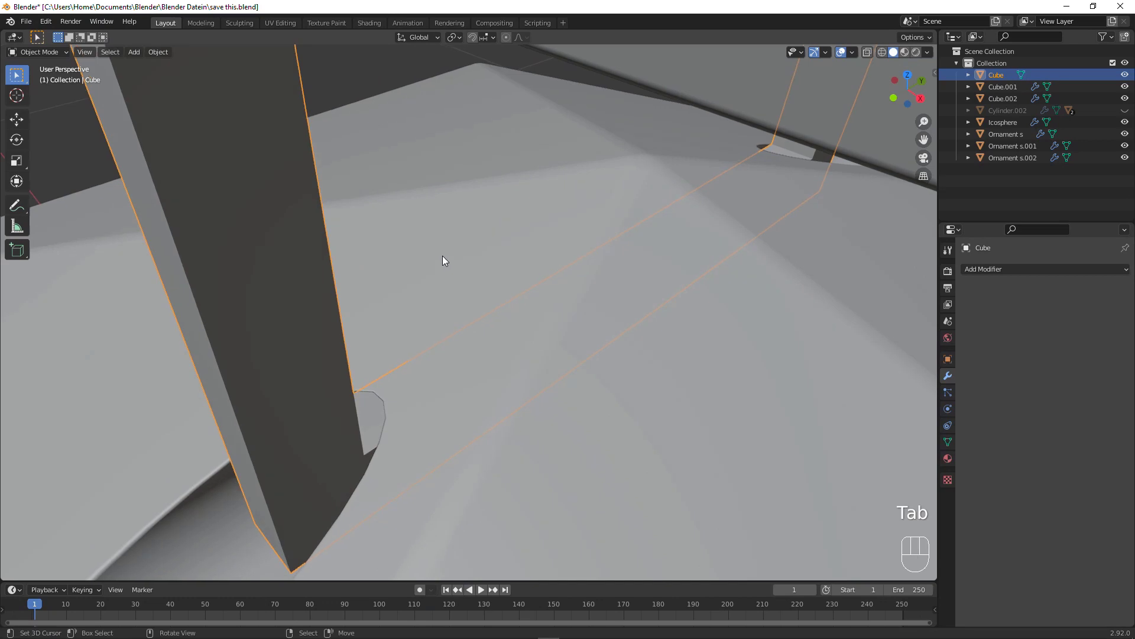
{"action": "key", "text": "ctrl+a"}
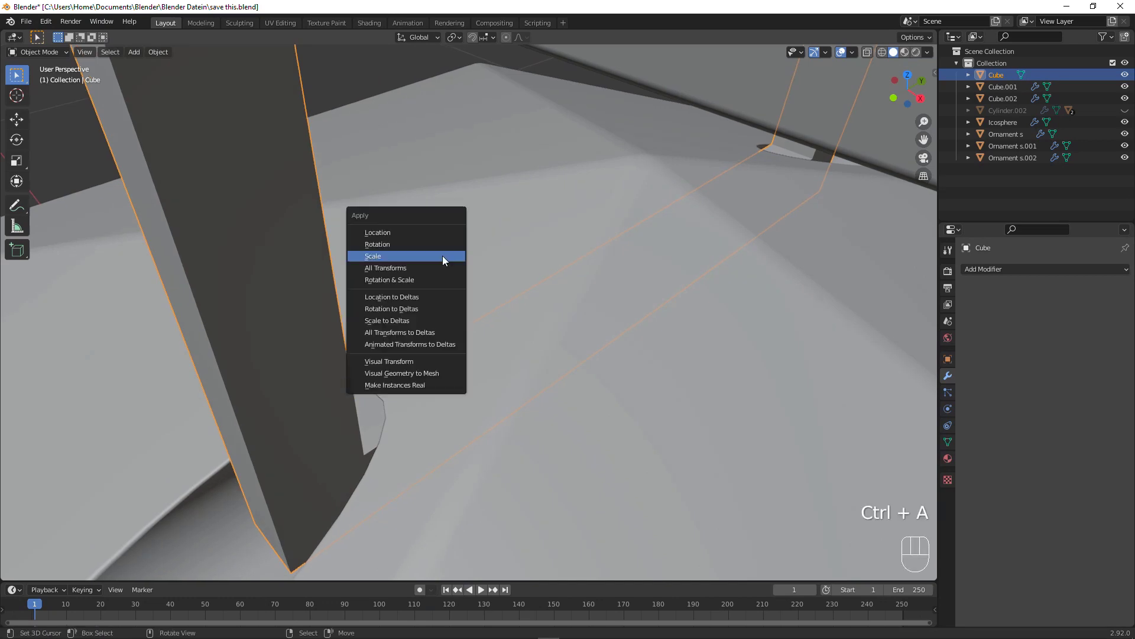
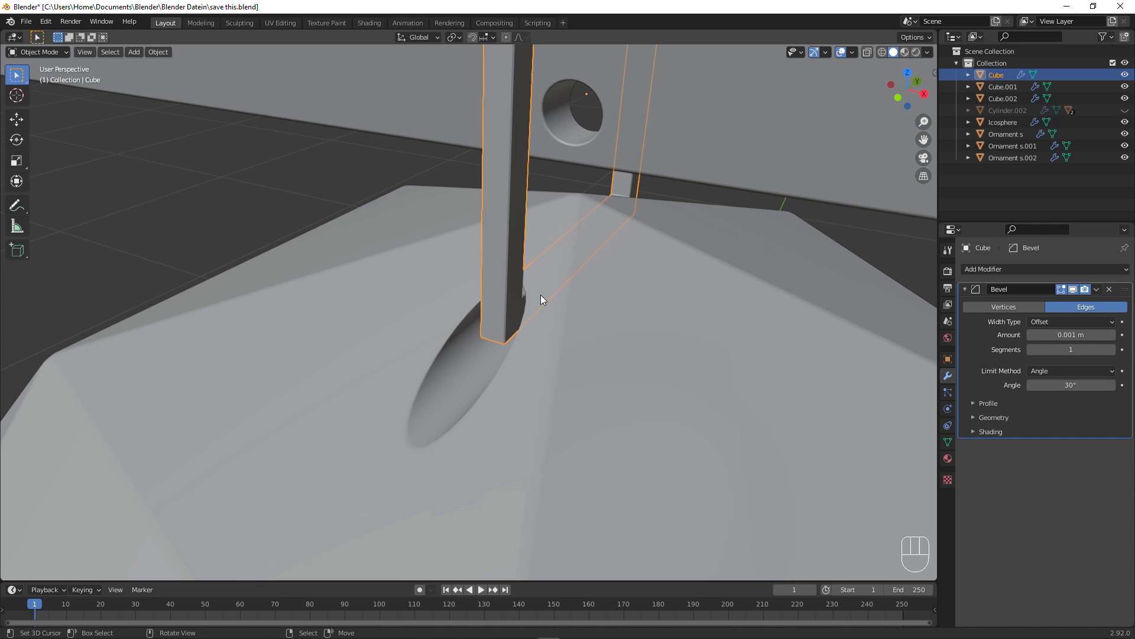
Raise the link's Bevel modifier Segments to 4, then remove the Bevel modifier from the cube.
{"action": "middle_click", "coordinate": [573, 197]}
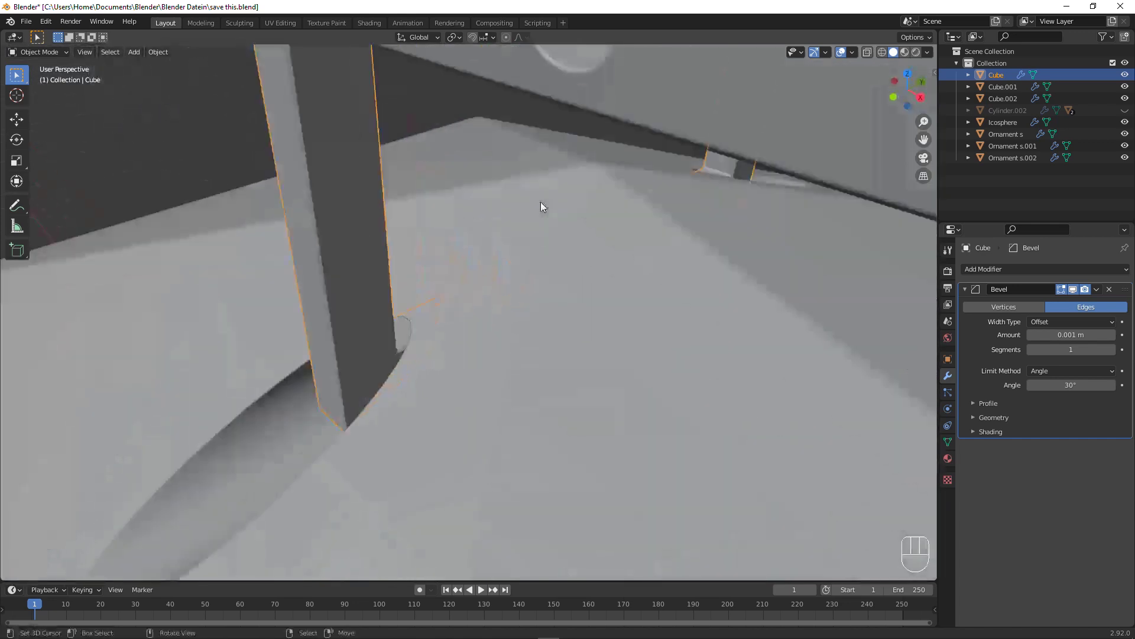
{"action": "left_click_drag", "start_coordinate": [507, 266], "coordinate": [524, 254]}
{"action": "middle_click", "coordinate": [548, 228]}
{"action": "left_click_drag", "start_coordinate": [508, 240], "coordinate": [1116, 353]}
{"action": "left_click", "coordinate": [1116, 353]}
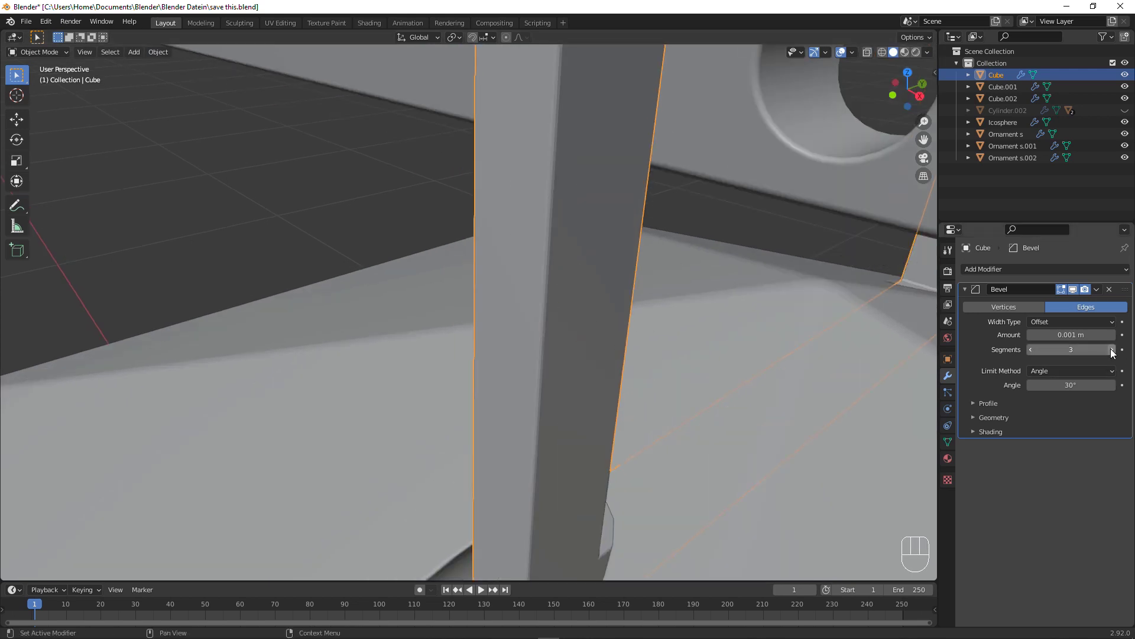
{"action": "left_click", "coordinate": [1114, 350]}
{"action": "key", "text": "w"}
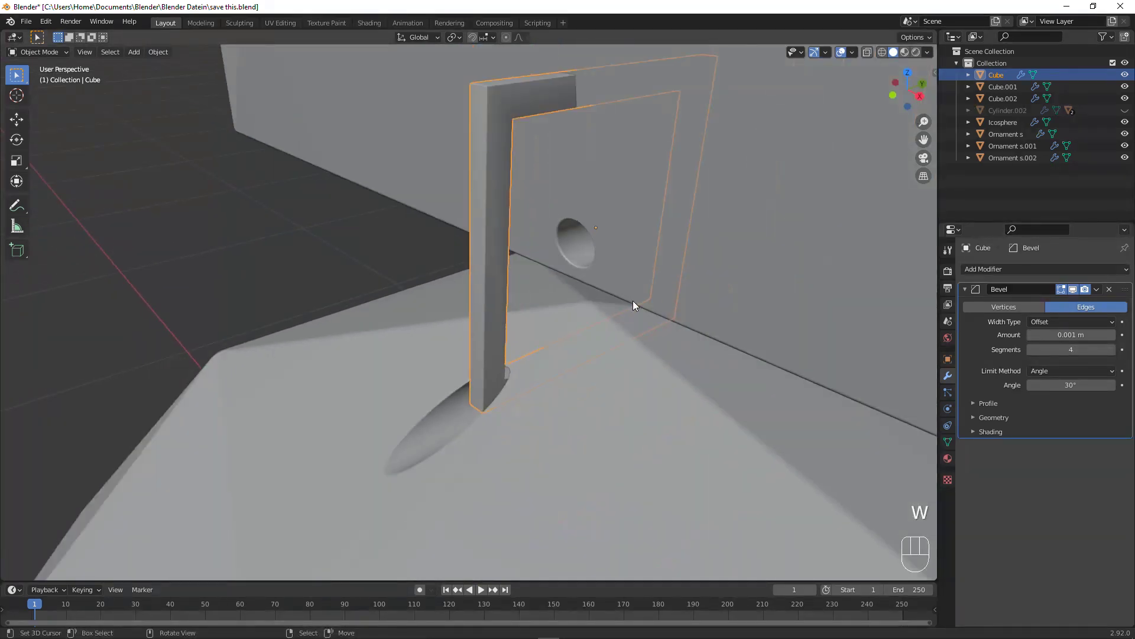
Orbit around the link and panel joint above the icosphere to inspect the fit.
{"action": "left_click_drag", "start_coordinate": [631, 304], "coordinate": [629, 304]}
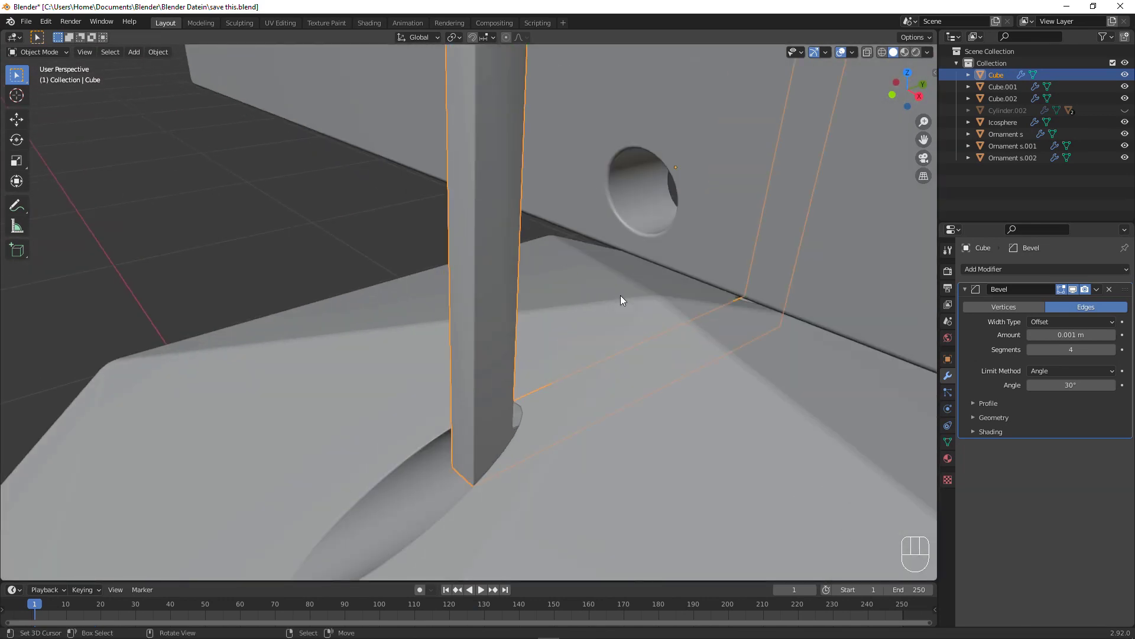
{"action": "left_click_drag", "start_coordinate": [598, 297], "coordinate": [643, 260]}
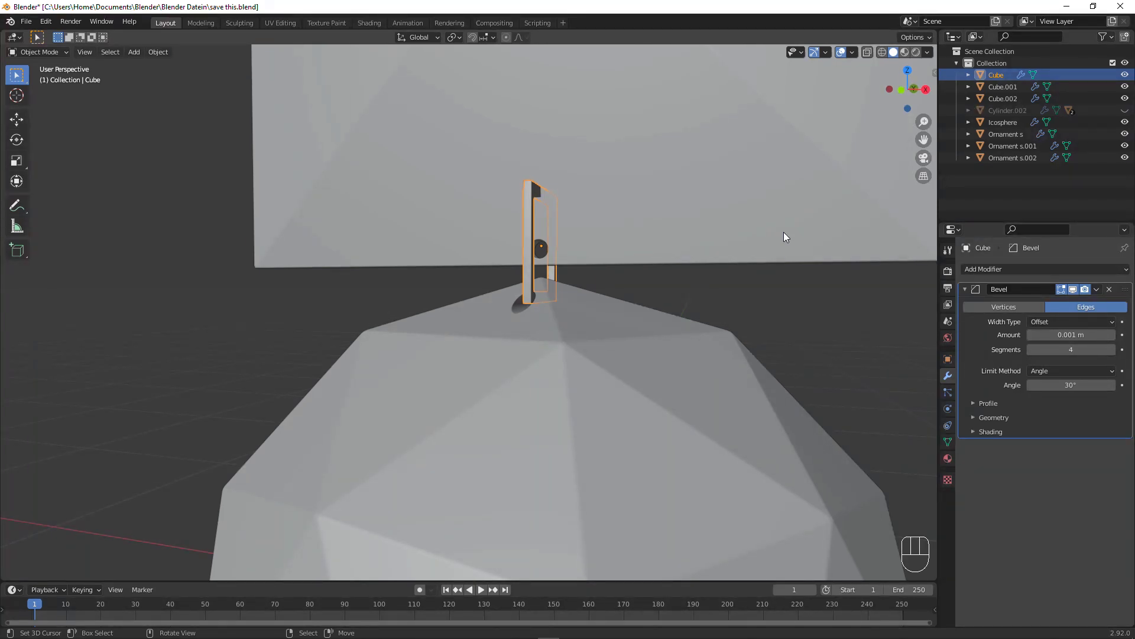
{"action": "left_click_drag", "start_coordinate": [757, 243], "coordinate": [701, 263]}
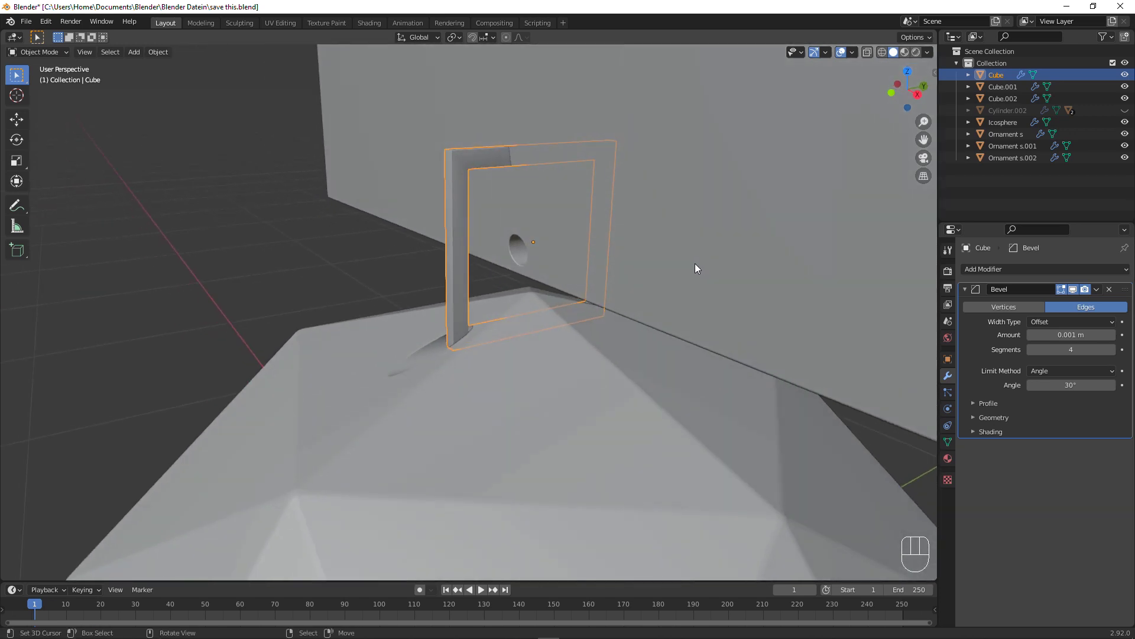
{"action": "left_click_drag", "start_coordinate": [1099, 294], "coordinate": [1064, 304]}
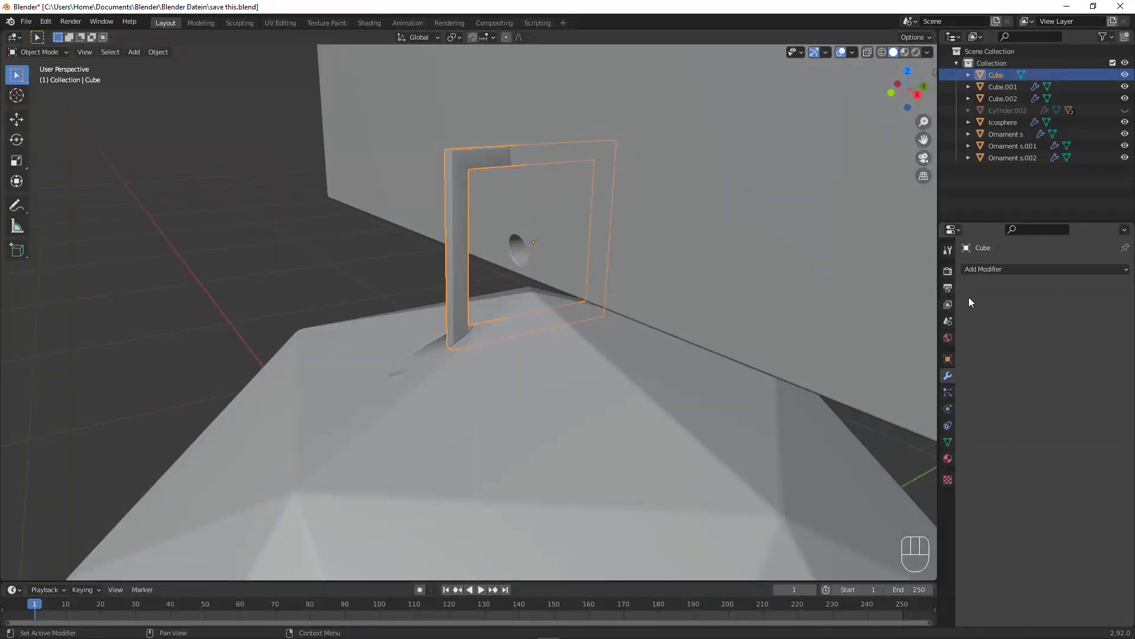
{"action": "right_click", "coordinate": [647, 286]}
In front orthographic X-ray view, raise the ornament panel along Z above the icosphere.
{"action": "key", "text": "KP_1"}
{"action": "left_click_drag", "start_coordinate": [638, 307], "coordinate": [586, 404]}
{"action": "left_click", "coordinate": [875, 52]}
{"action": "key", "text": "g"}
{"action": "key", "text": "z"}
{"action": "left_click", "coordinate": [721, 102]}
{"action": "middle_click", "coordinate": [710, 341]}
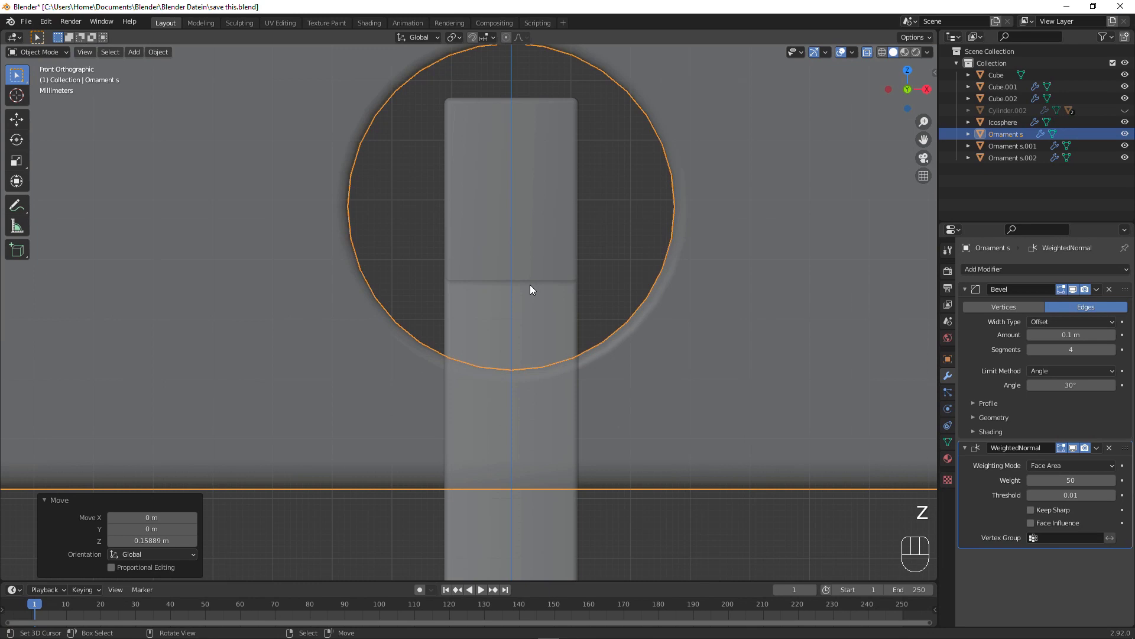
{"action": "left_click_drag", "start_coordinate": [634, 300], "coordinate": [557, 430]}
{"action": "key", "text": "g"}
{"action": "key", "text": "z"}
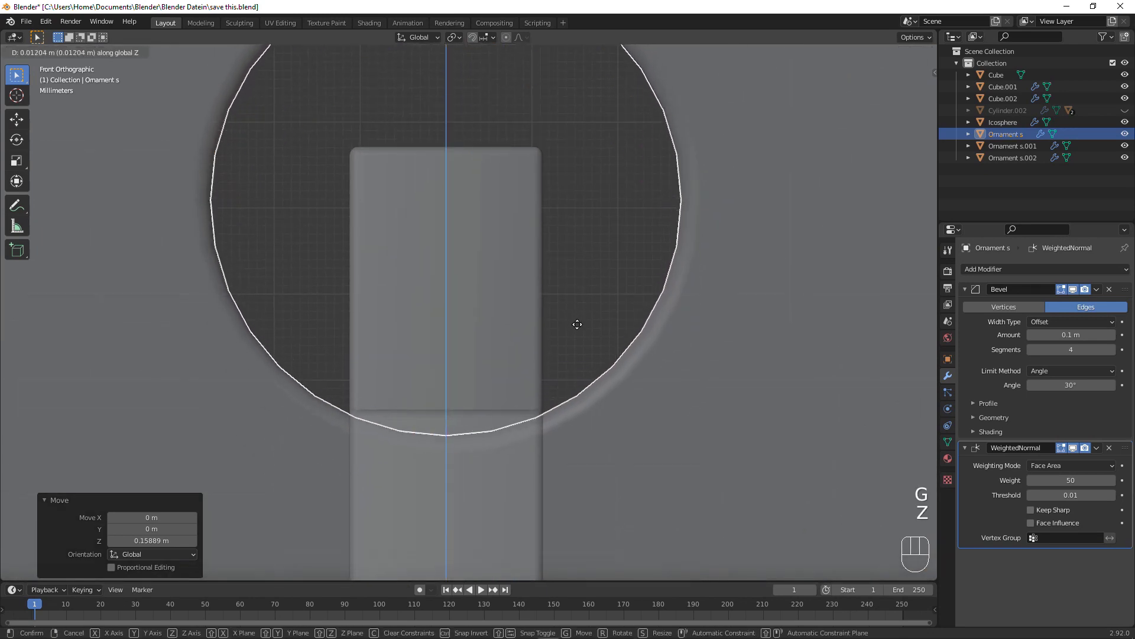
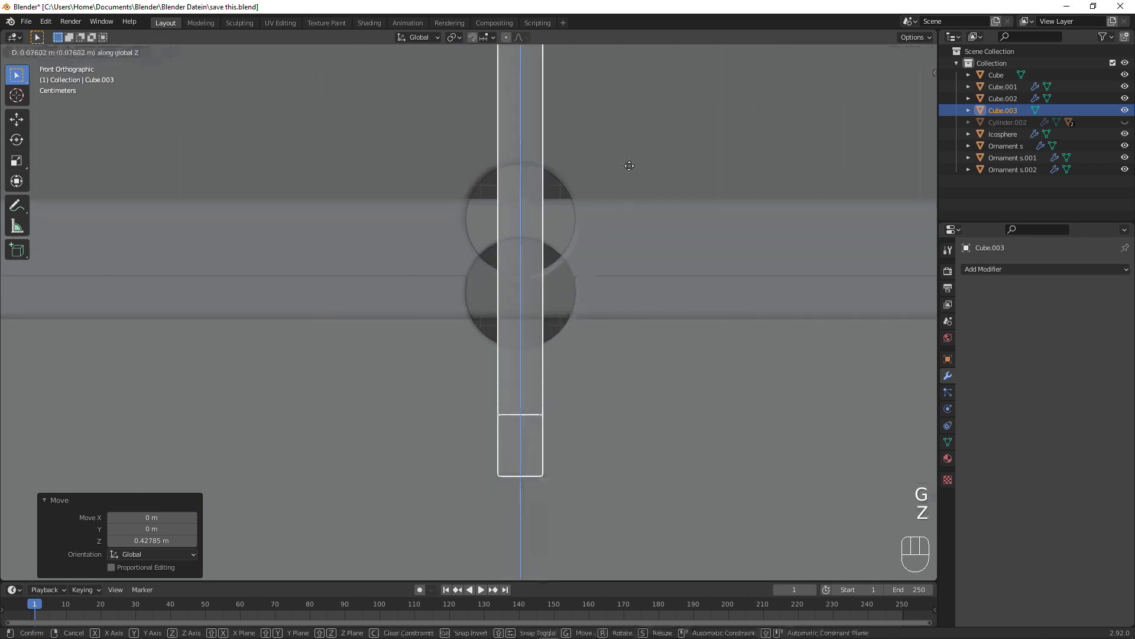
{"action": "left_click", "coordinate": [607, 535]}
Move a cube link copy up along Z to sit between the stacked panels.
{"action": "right_click", "coordinate": [647, 301]}
{"action": "left_click_drag", "start_coordinate": [651, 317], "coordinate": [638, 425]}
{"action": "right_click", "coordinate": [621, 301]}
{"action": "key", "text": "g"}
{"action": "key", "text": "z"}
{"action": "left_click", "coordinate": [676, 529]}
Raise the Cube.001 panel along Z about 0.16 m into the vertical stack.
{"action": "middle_click", "coordinate": [650, 485]}
{"action": "key", "text": "g"}
{"action": "key", "text": "z"}
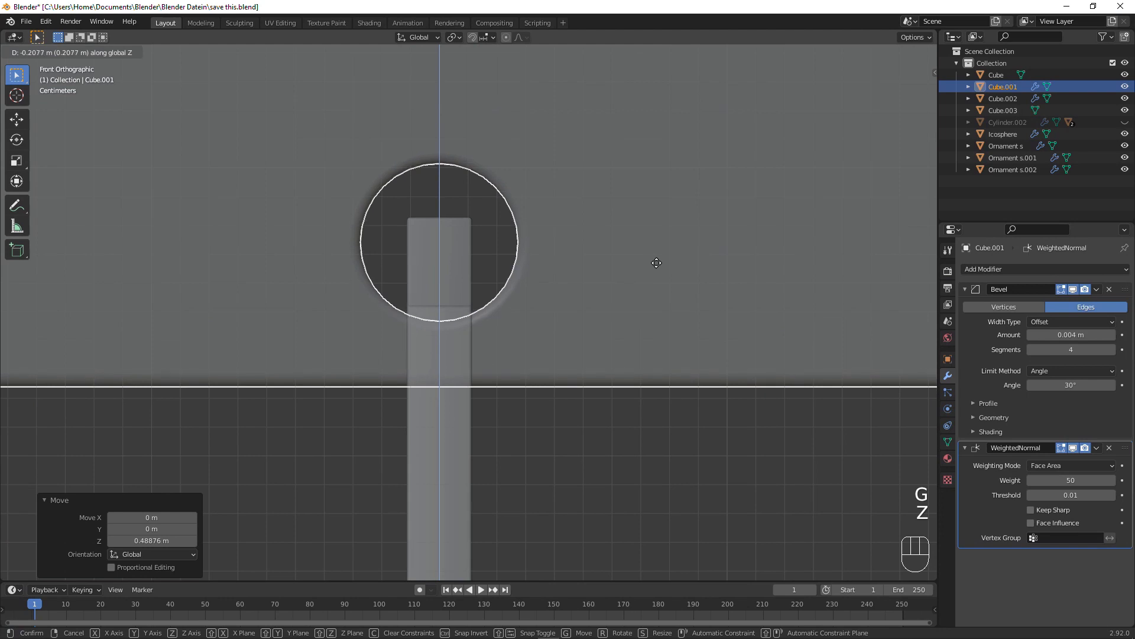
{"action": "left_click", "coordinate": [661, 268]}
{"action": "right_click", "coordinate": [472, 355]}
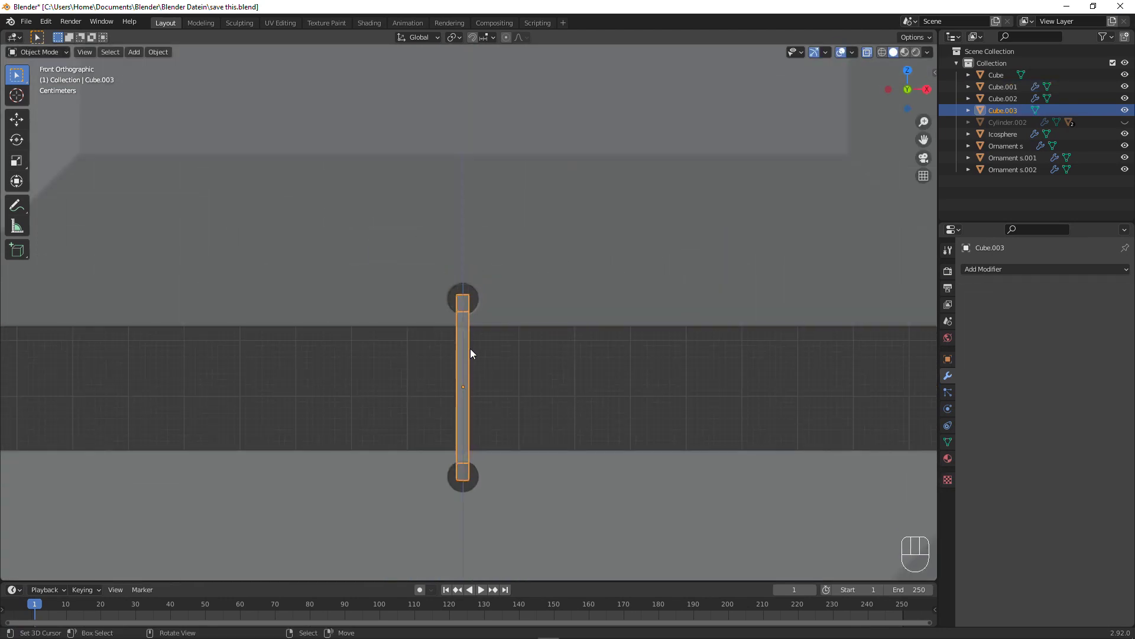
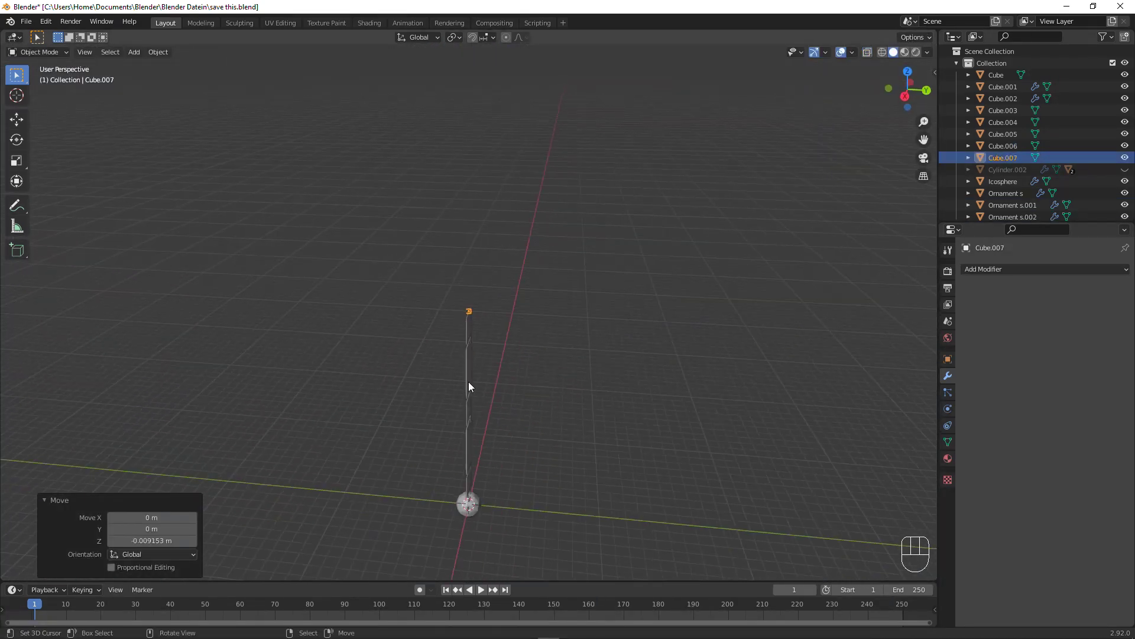
Select all the cube links and join them into one object with Ctrl+J.
{"action": "left_click_drag", "start_coordinate": [436, 402], "coordinate": [573, 357]}
{"action": "left_click_drag", "start_coordinate": [556, 379], "coordinate": [564, 306]}
{"action": "left_click", "coordinate": [479, 348]}
{"action": "middle_click", "coordinate": [532, 433]}
{"action": "left_click", "coordinate": [487, 387]}
{"action": "left_click_drag", "start_coordinate": [491, 389], "coordinate": [493, 225]}
{"action": "left_click", "coordinate": [488, 334]}
{"action": "left_click_drag", "start_coordinate": [469, 383], "coordinate": [444, 201]}
{"action": "left_click", "coordinate": [463, 374]}
{"action": "left_click", "coordinate": [458, 502]}
{"action": "key", "text": "ctrl+j"}
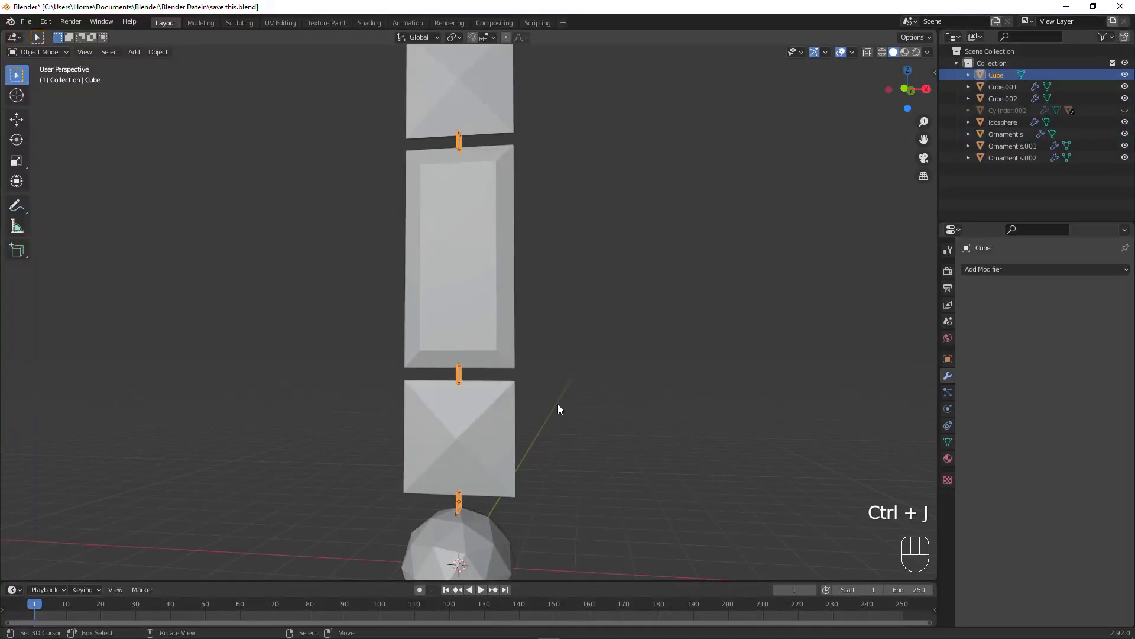
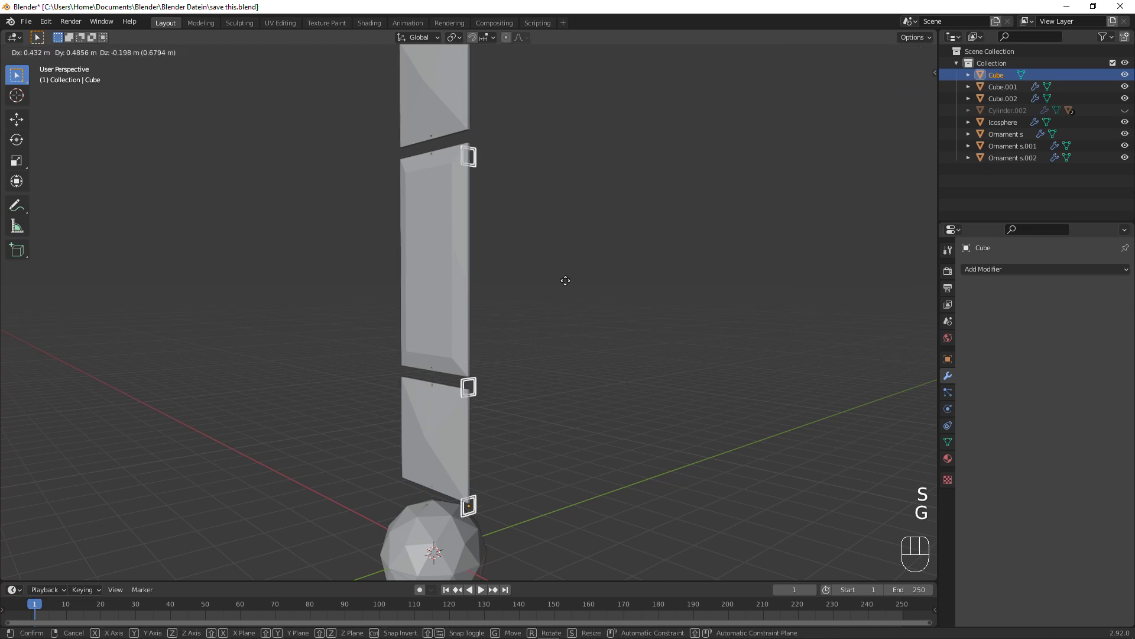
{"action": "right_click", "coordinate": [538, 137]}
View the stack from the front and pick the Ornament s panel between the links.
{"action": "left_click_drag", "start_coordinate": [467, 141], "coordinate": [505, 145]}
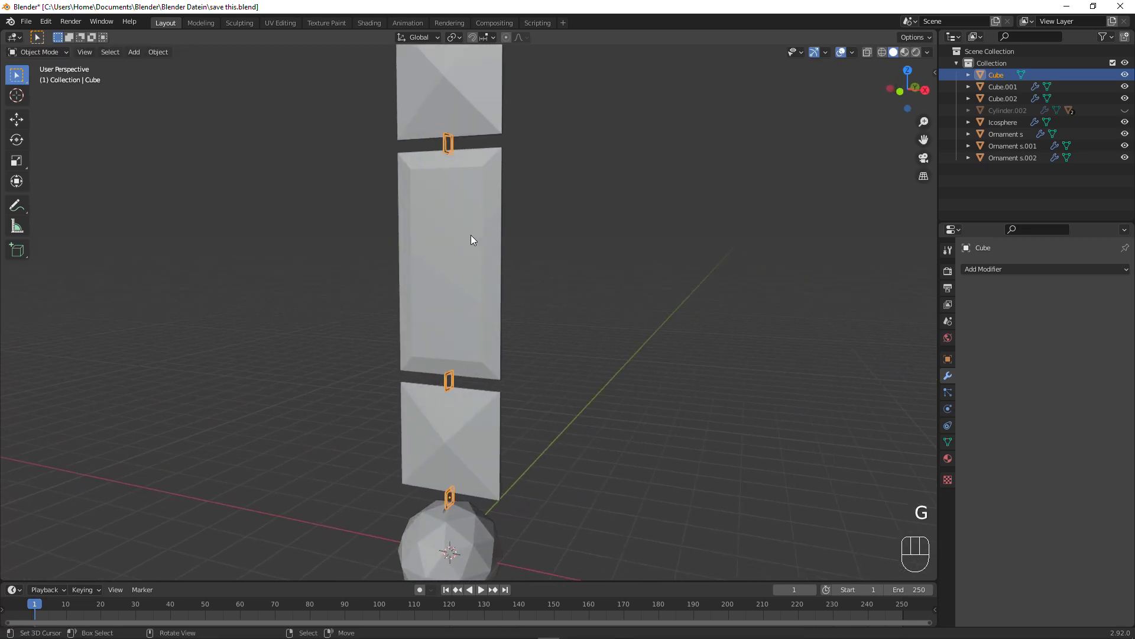
{"action": "right_click", "coordinate": [473, 239]}
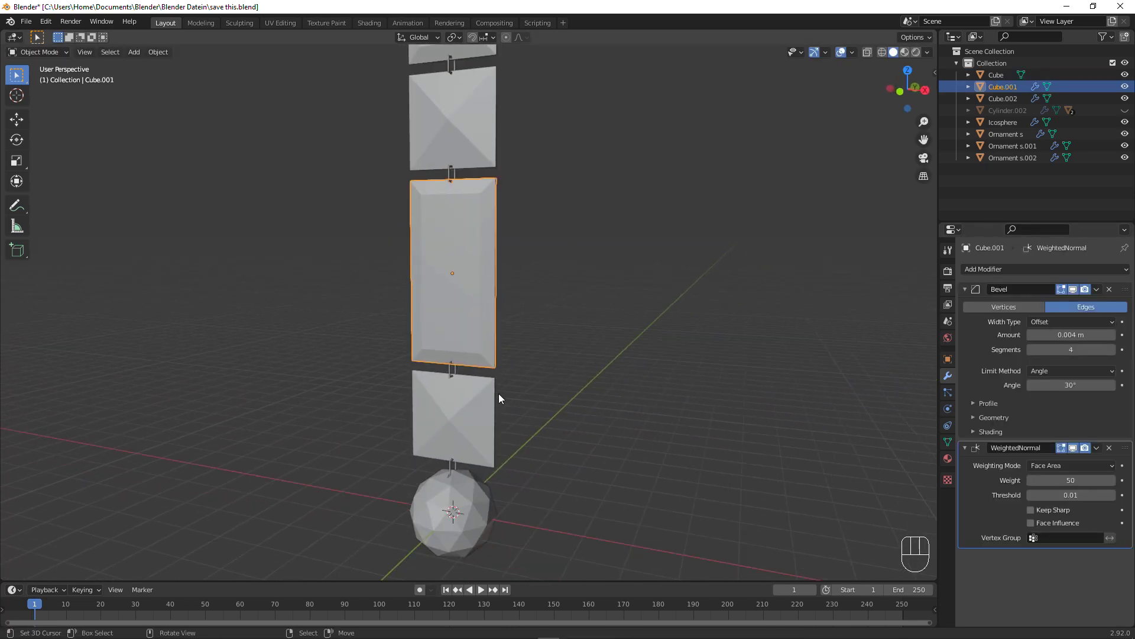
{"action": "right_click", "coordinate": [479, 400]}
{"action": "right_click", "coordinate": [485, 363]}
{"action": "right_click", "coordinate": [484, 406]}
{"action": "right_click", "coordinate": [489, 348]}
{"action": "right_click", "coordinate": [484, 421]}
{"action": "left_click_drag", "start_coordinate": [485, 395], "coordinate": [482, 455]}
{"action": "left_click_drag", "start_coordinate": [486, 437], "coordinate": [510, 320]}
{"action": "right_click", "coordinate": [538, 325]}
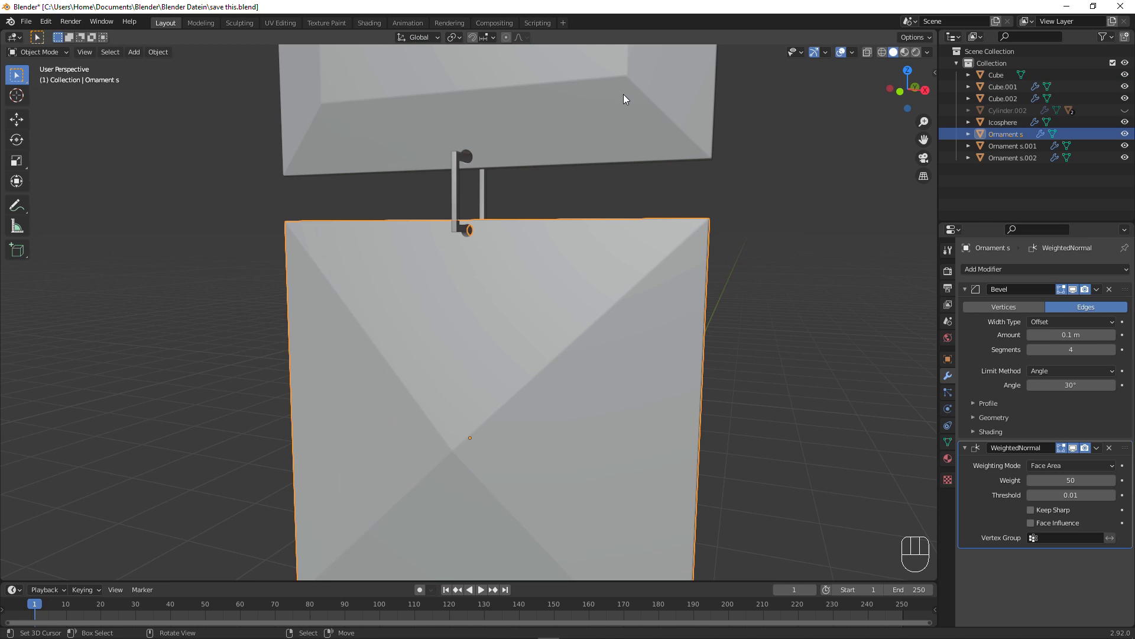
Copy Cube.001's bevel value and set Ornament s's Bevel Amount to 0.004 m.
{"action": "right_click", "coordinate": [628, 91]}
{"action": "key", "text": "ctrl+c"}
{"action": "key", "text": "ctrl+c"}
{"action": "key", "text": "ctrl+c"}
{"action": "right_click", "coordinate": [698, 372]}
{"action": "left_click_drag", "start_coordinate": [639, 248], "coordinate": [653, 379]}
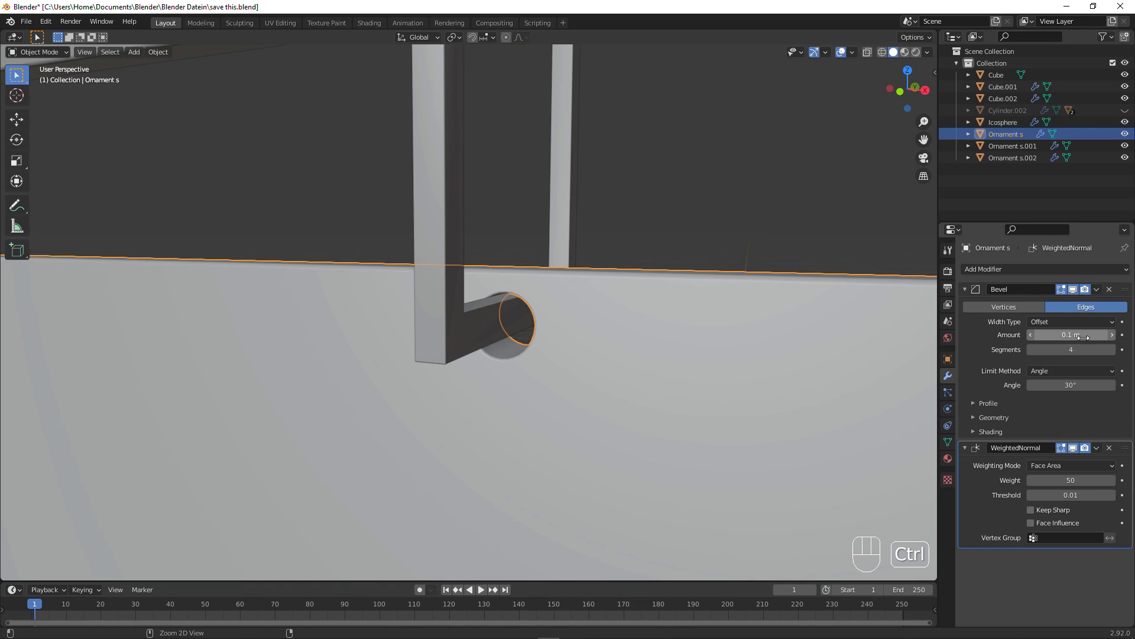
{"action": "key", "text": "ctrl+v"}
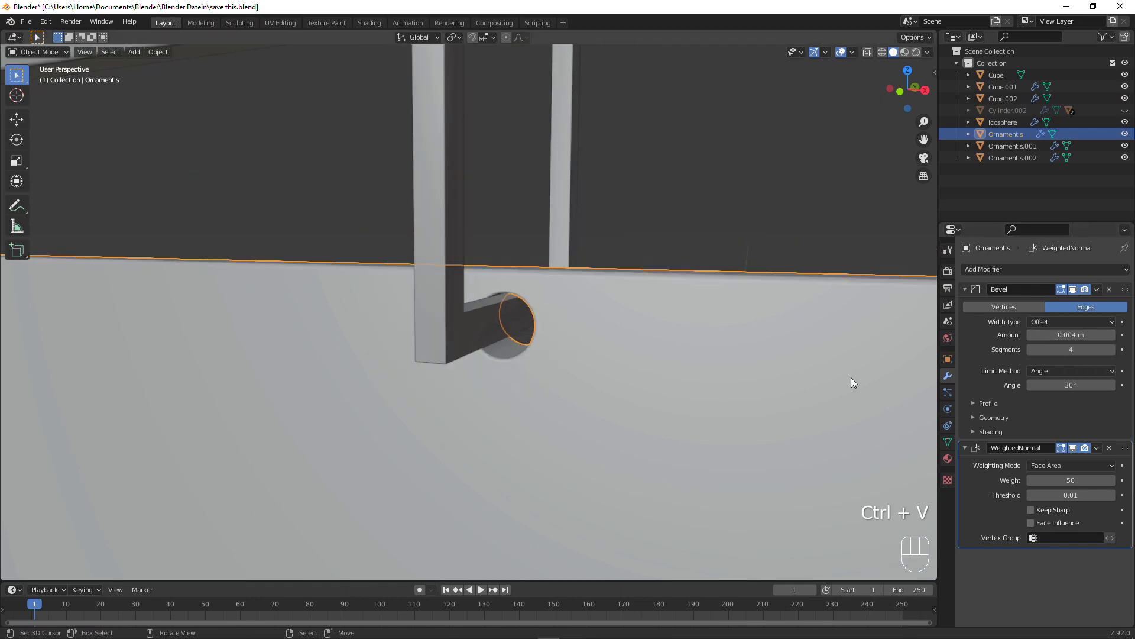
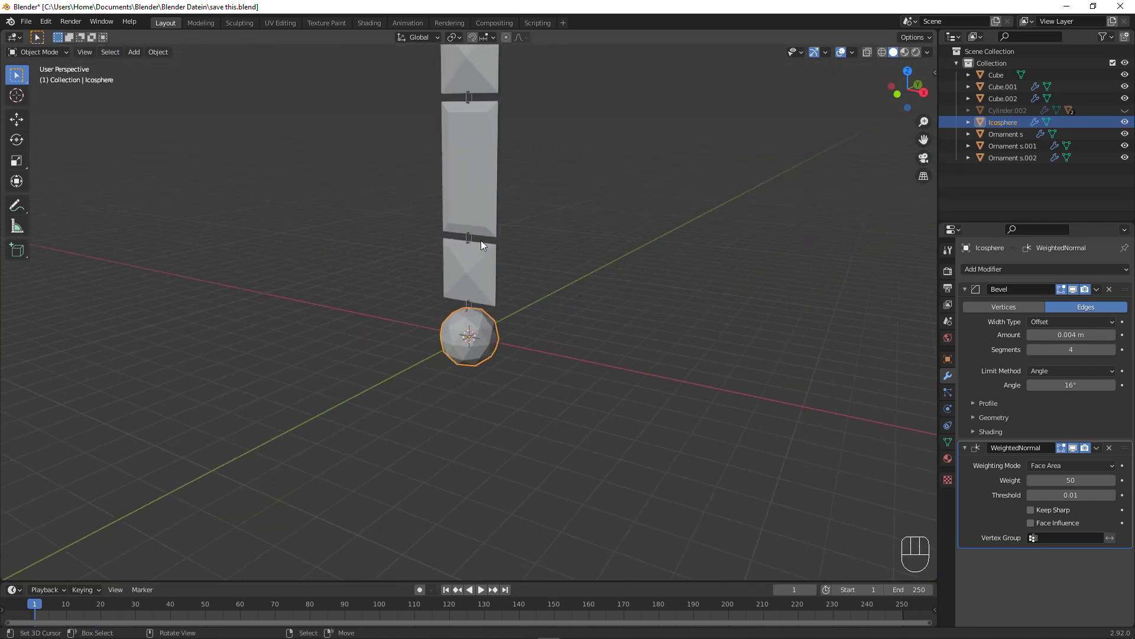
Circle-select all panels, links and the icosphere and join them into one Icosphere object.
{"action": "left_click_drag", "start_coordinate": [521, 203], "coordinate": [533, 271]}
{"action": "key", "text": "c"}
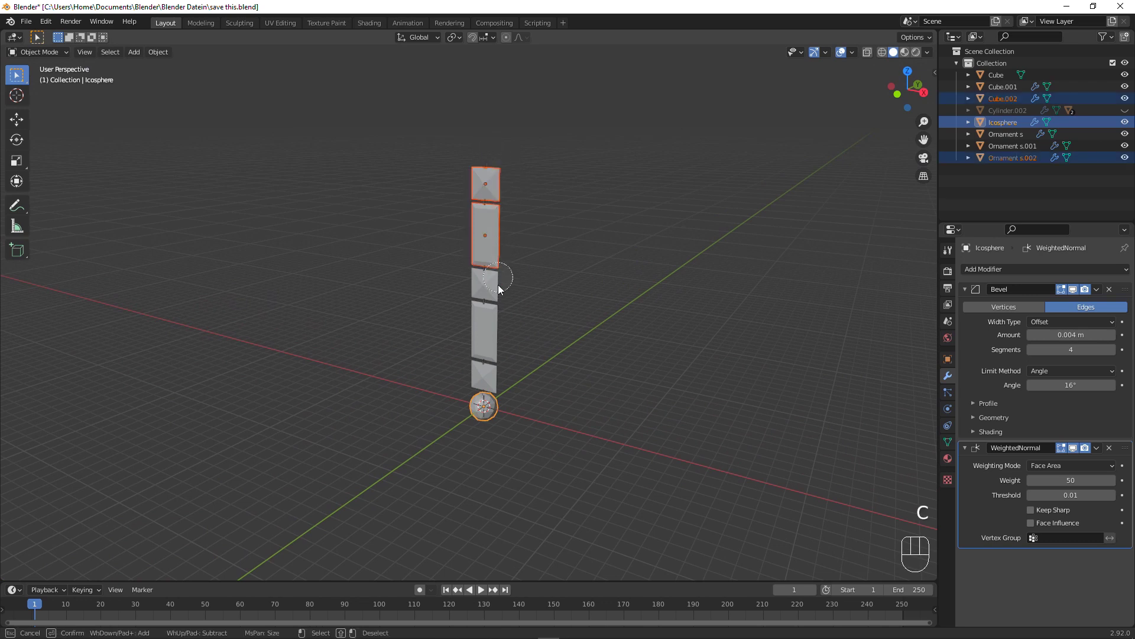
{"action": "left_click", "coordinate": [447, 260]}
{"action": "left_click_drag", "start_coordinate": [483, 393], "coordinate": [494, 161]}
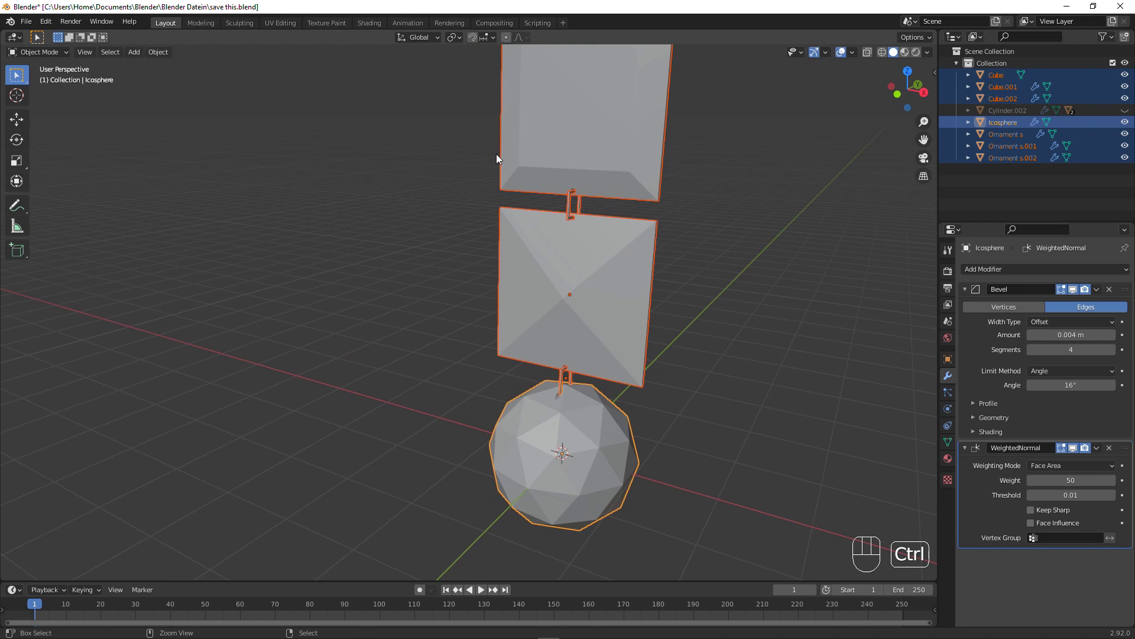
{"action": "key", "text": "ctrl+j"}
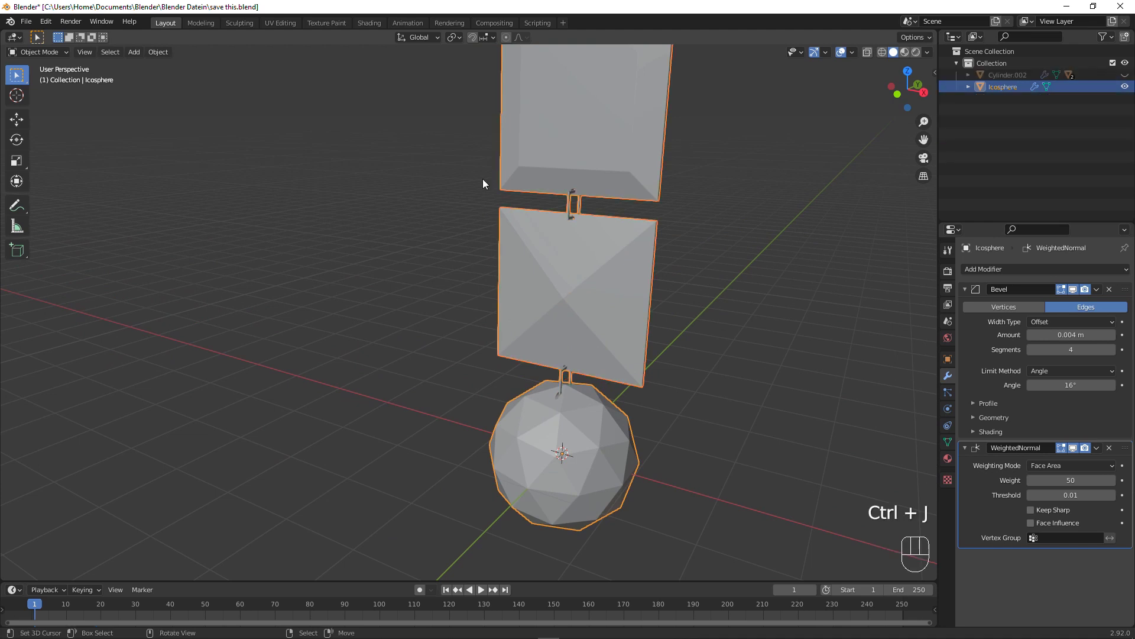
Inspect the joined model from several sides and save the file as save this.blend.
{"action": "left_click_drag", "start_coordinate": [808, 350], "coordinate": [805, 309]}
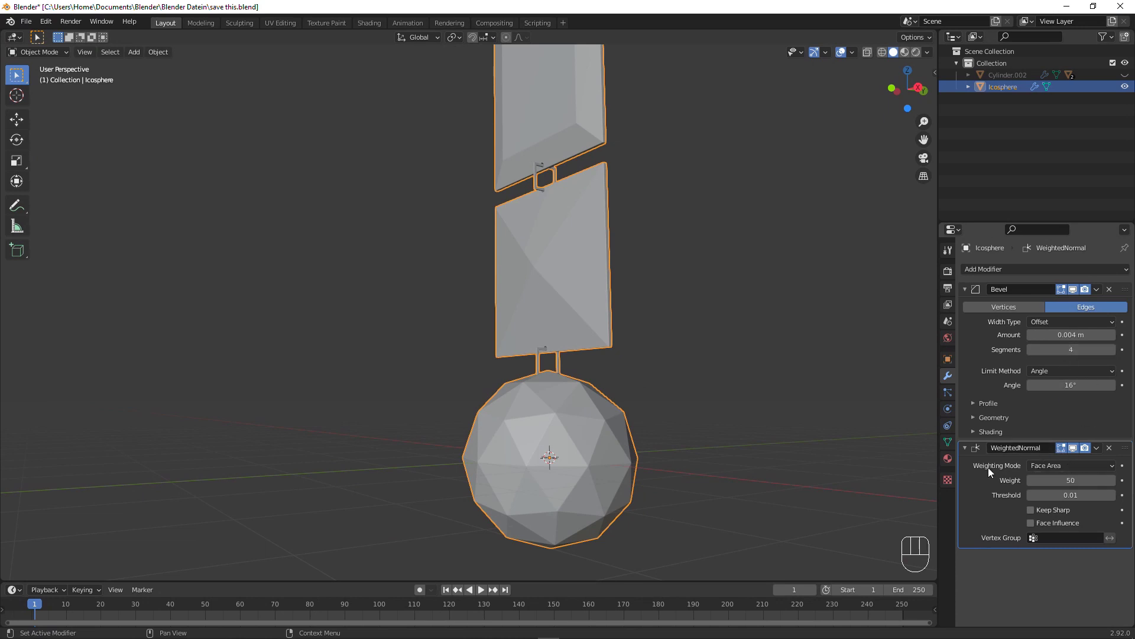
{"action": "right_click", "coordinate": [858, 433]}
{"action": "left_click_drag", "start_coordinate": [717, 420], "coordinate": [805, 420]}
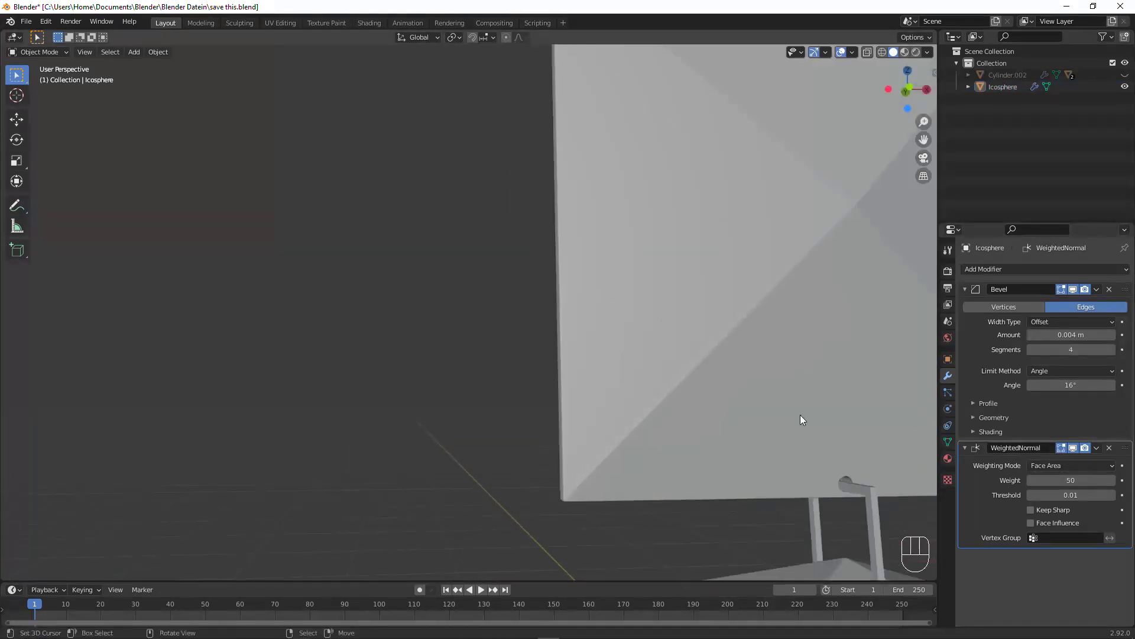
{"action": "left_click_drag", "start_coordinate": [840, 427], "coordinate": [474, 356]}
{"action": "left_click_drag", "start_coordinate": [504, 358], "coordinate": [351, 427]}
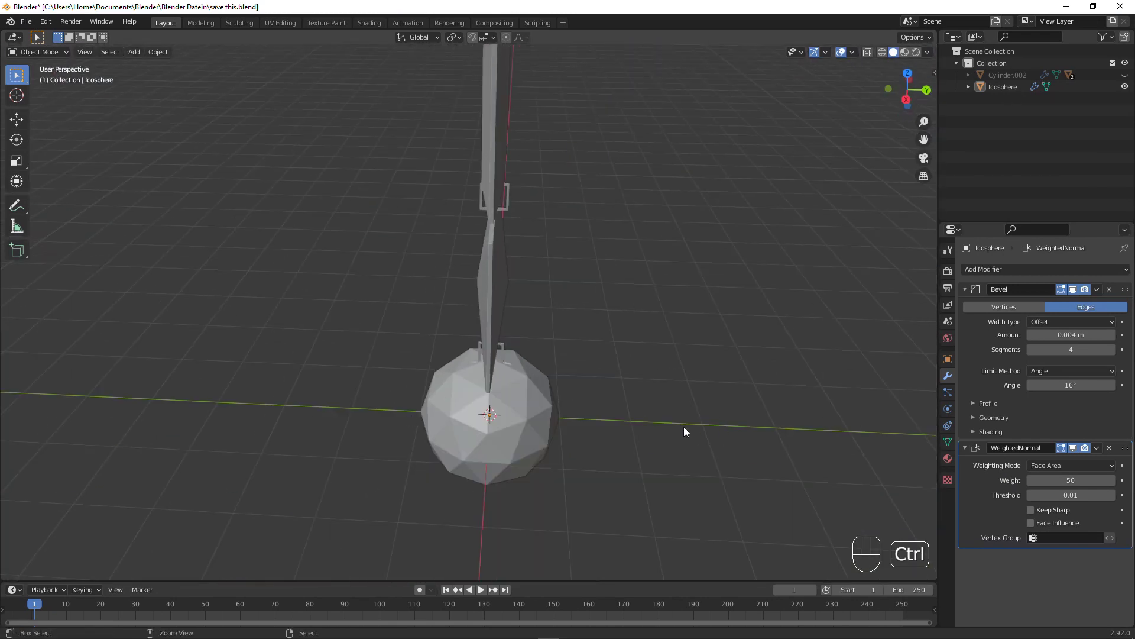
{"action": "key", "text": "ctrl+s"}
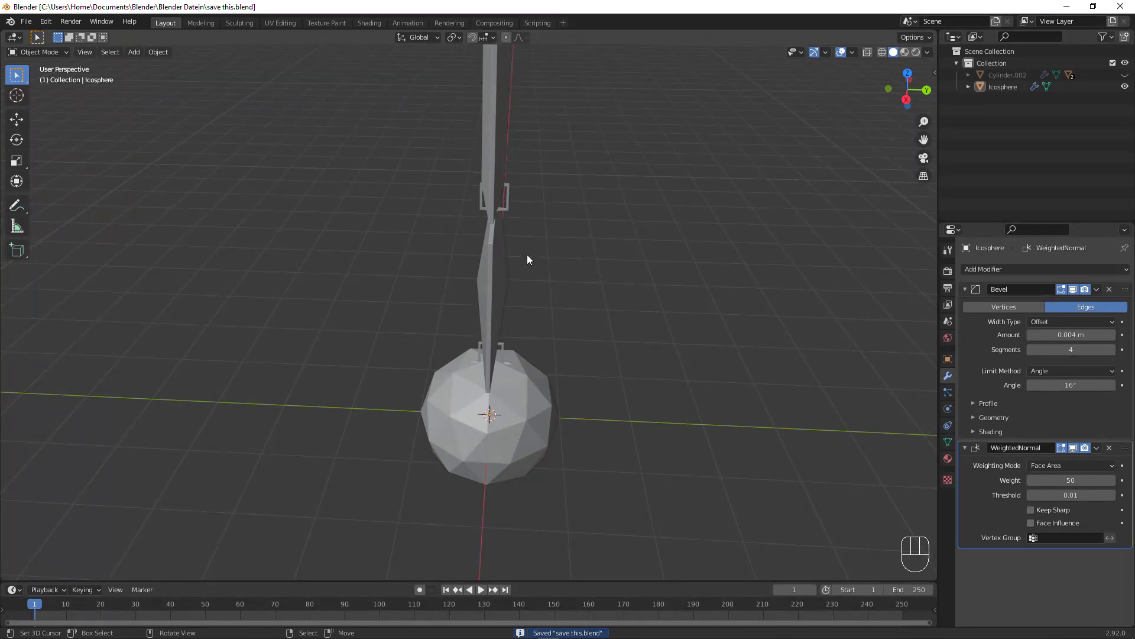
{"action": "left_click_drag", "start_coordinate": [441, 227], "coordinate": [588, 175]}
{"action": "left_click_drag", "start_coordinate": [577, 199], "coordinate": [564, 216]}
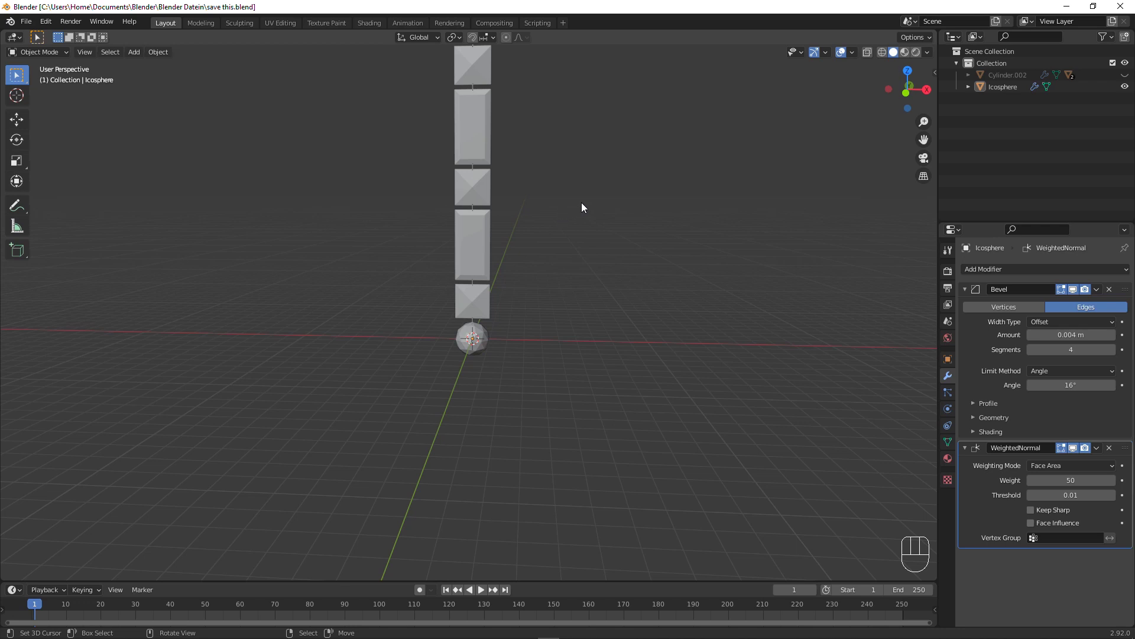